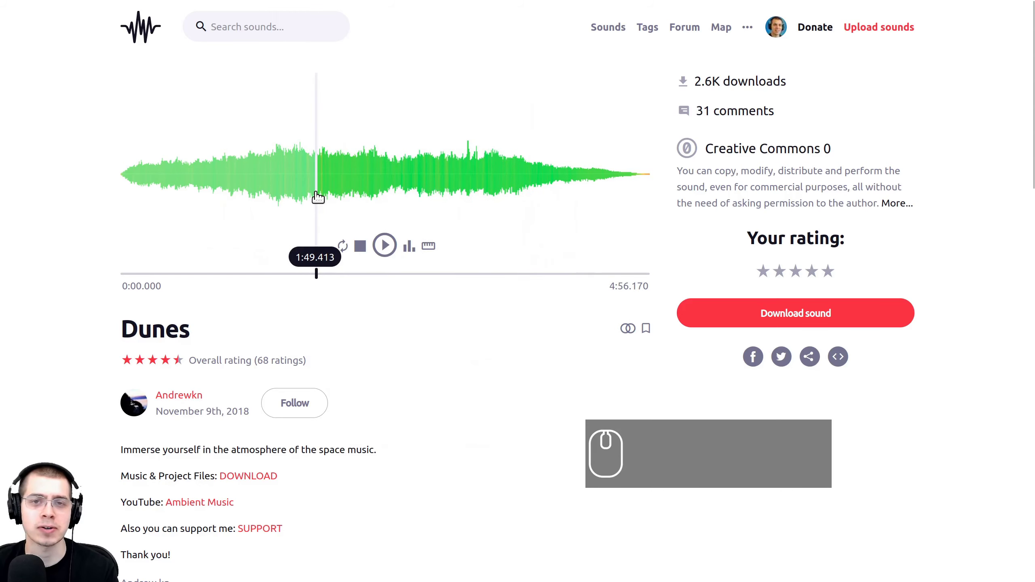
Jump the Dunes track's playback to around 1:49 and listen from there.
key("ctrl+b")
left_click_drag(431, 226, 437, 183)
scroll("down", 3)
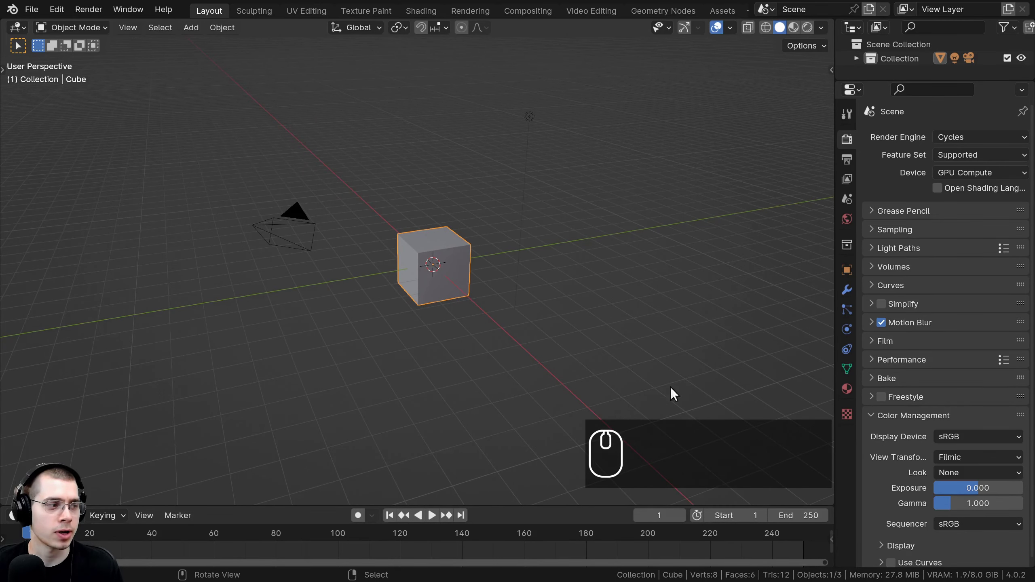
Delete the default cube, camera and light from the scene.
left_click_drag(633, 332, 611, 322)
left_click_drag(565, 294, 547, 271)
scroll("up", 3)
middle_click(542, 256)
type("aa")
key("x")
left_click_drag(399, 146, 423, 144)
Add an Ico Sphere mesh at the centre and move in close to view it.
key("shift+a")
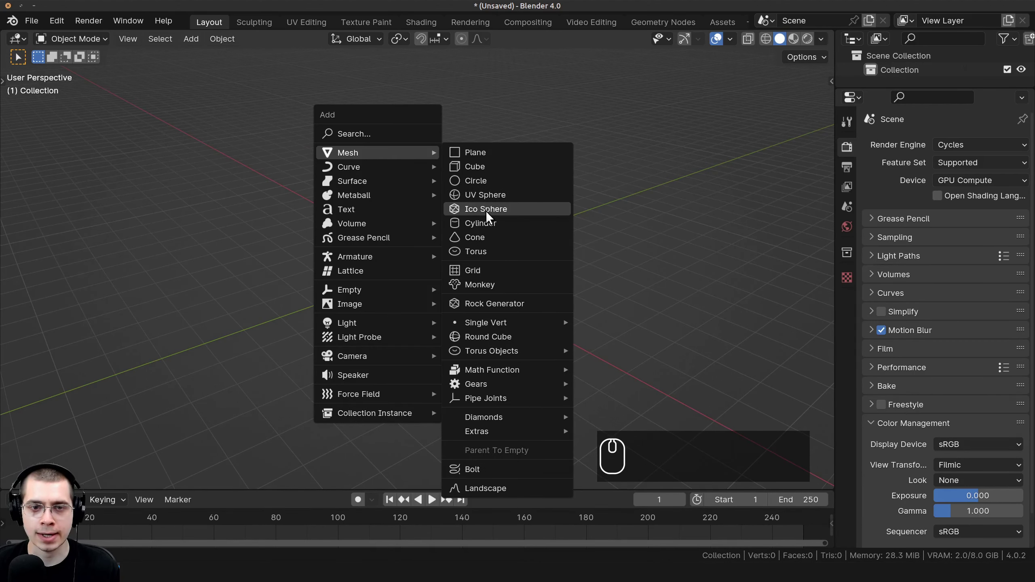
left_click(490, 219)
left_click_drag(544, 306, 554, 315)
scroll("up", 3)
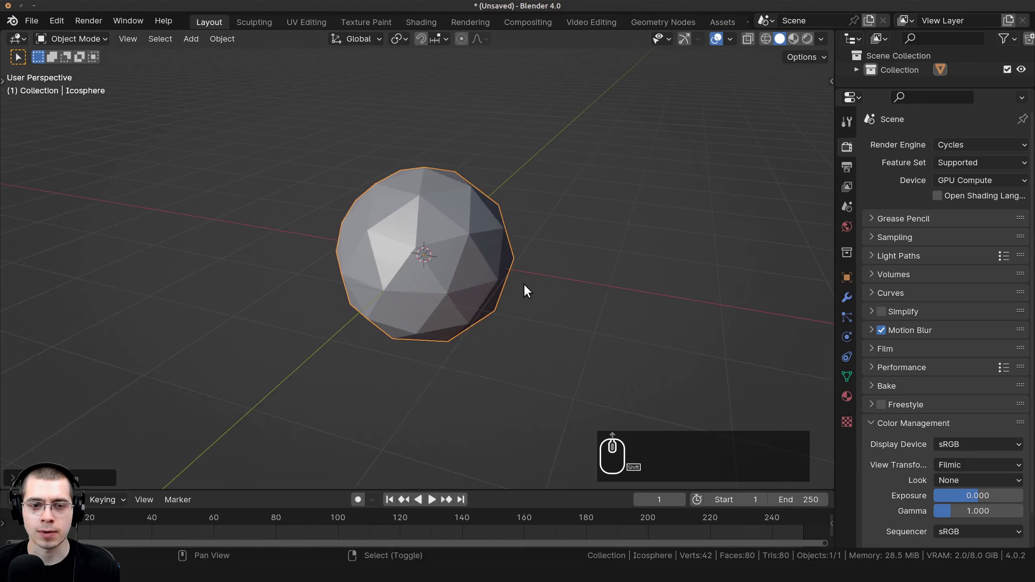
left_click_drag(567, 277, 494, 180)
scroll("up", 3)
left_click_drag(429, 310, 337, 42)
scroll("up", 3)
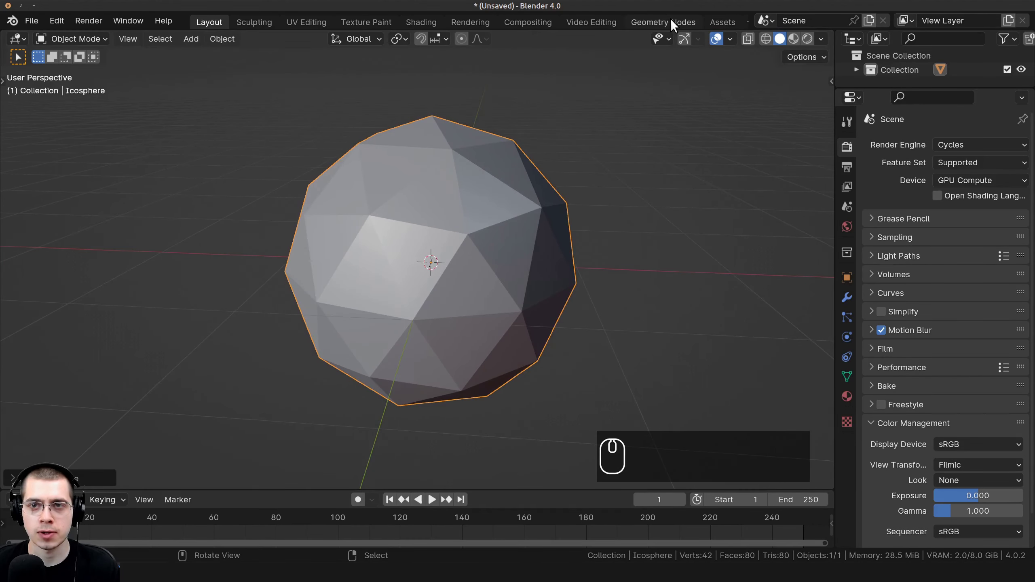
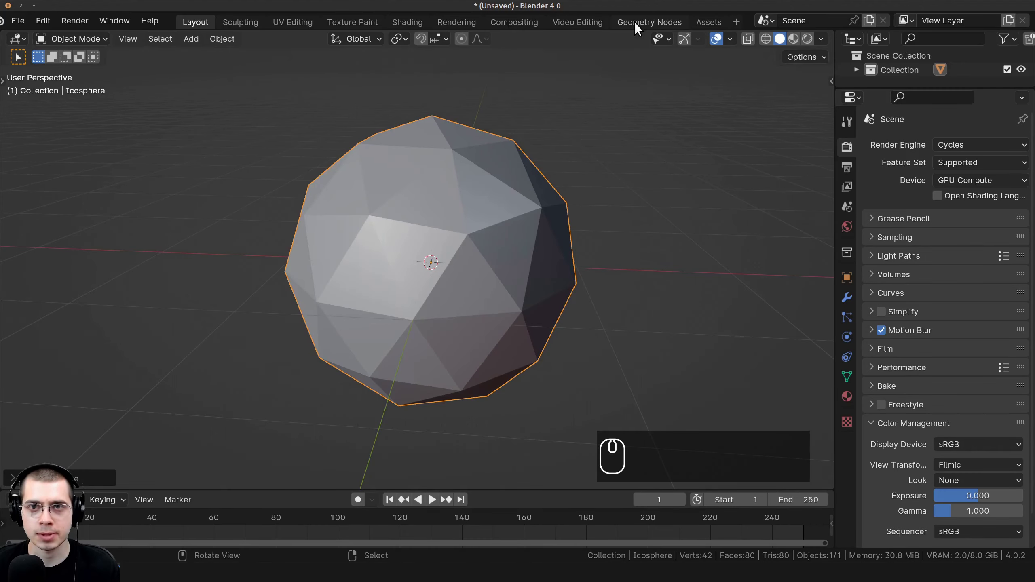
Create a new geometry node tree on the icosphere in the Geometry Nodes workspace.
left_click(638, 27)
scroll("up", 3)
middle_click(251, 277)
left_click(735, 51)
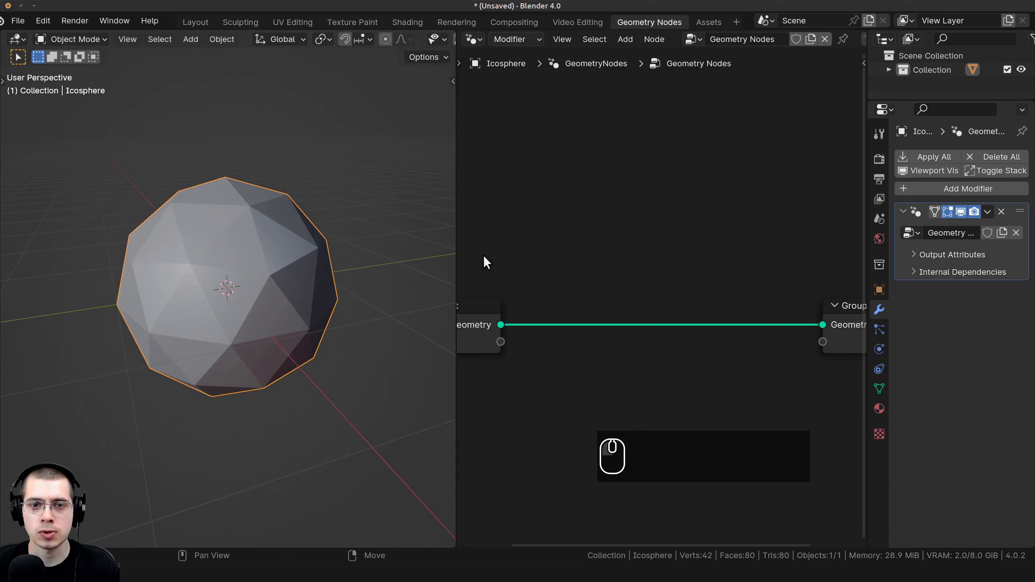
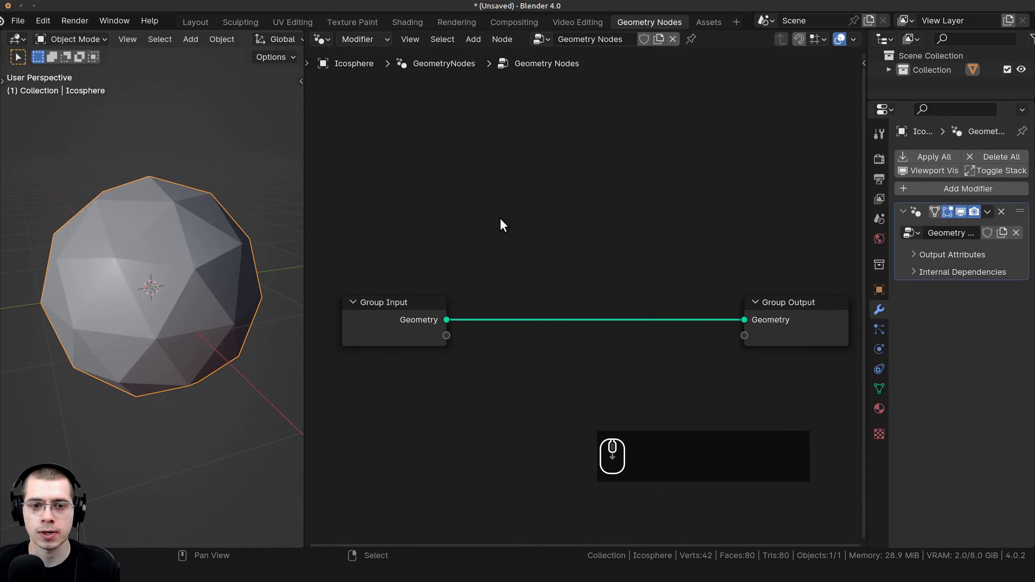
scroll("down", 3)
Insert a Subdivision Surface node between Group Input and Group Output.
key("b")
key("a")
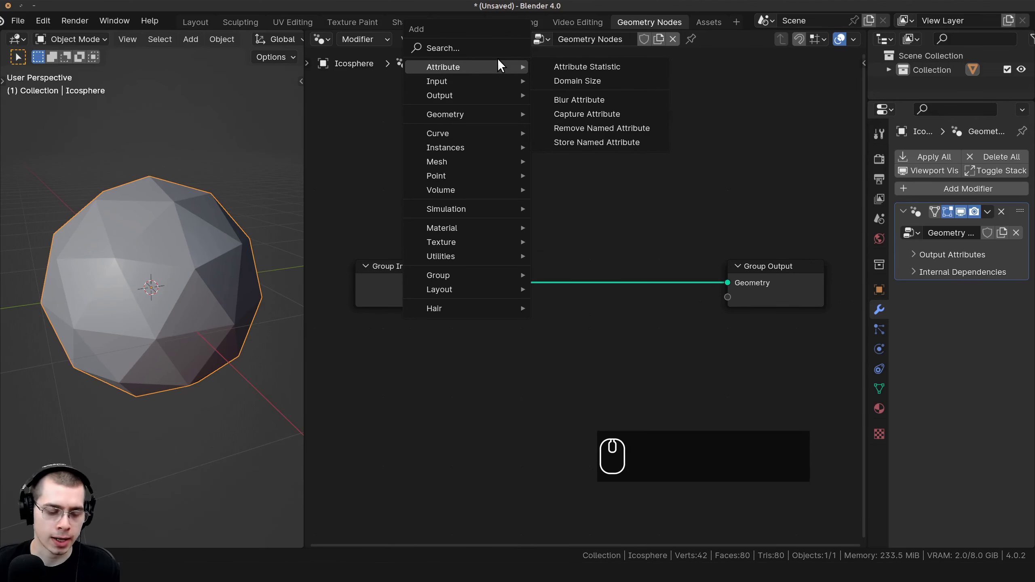
type("sub")
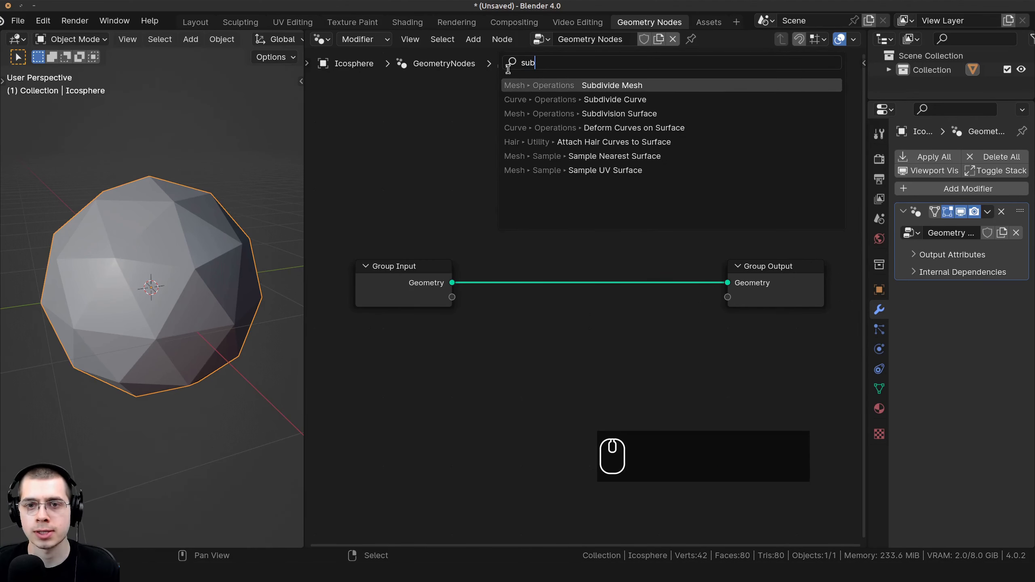
left_click(573, 116)
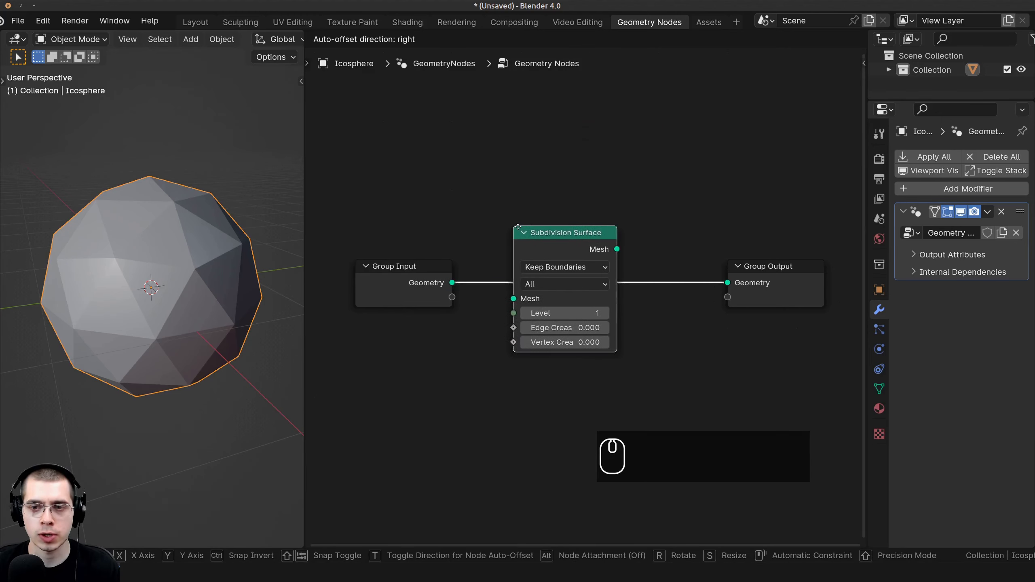
left_click(473, 237)
Enlarge the node tree and inspect the smoothed sphere up close.
left_click_drag(132, 238, 435, 336)
scroll("down", 3)
left_click_drag(447, 336, 554, 319)
scroll("up", 3)
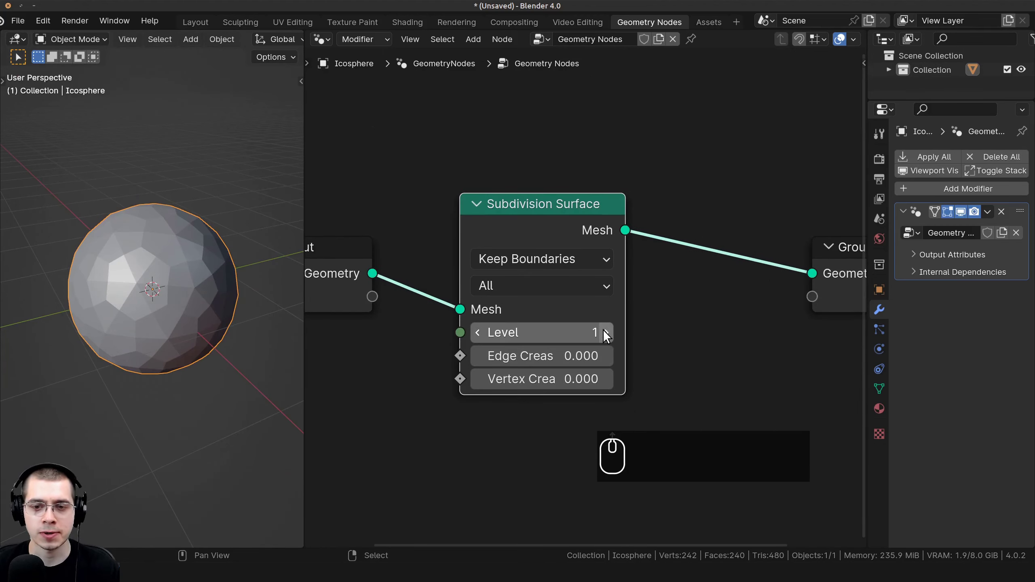
left_click_drag(359, 333, 163, 219)
scroll("up", 3)
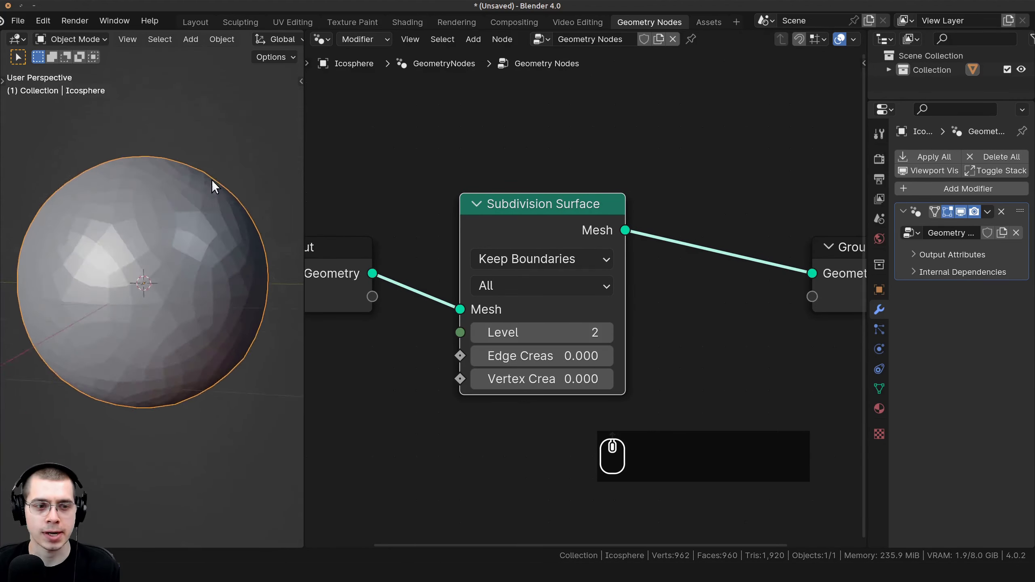
left_click_drag(225, 230, 168, 218)
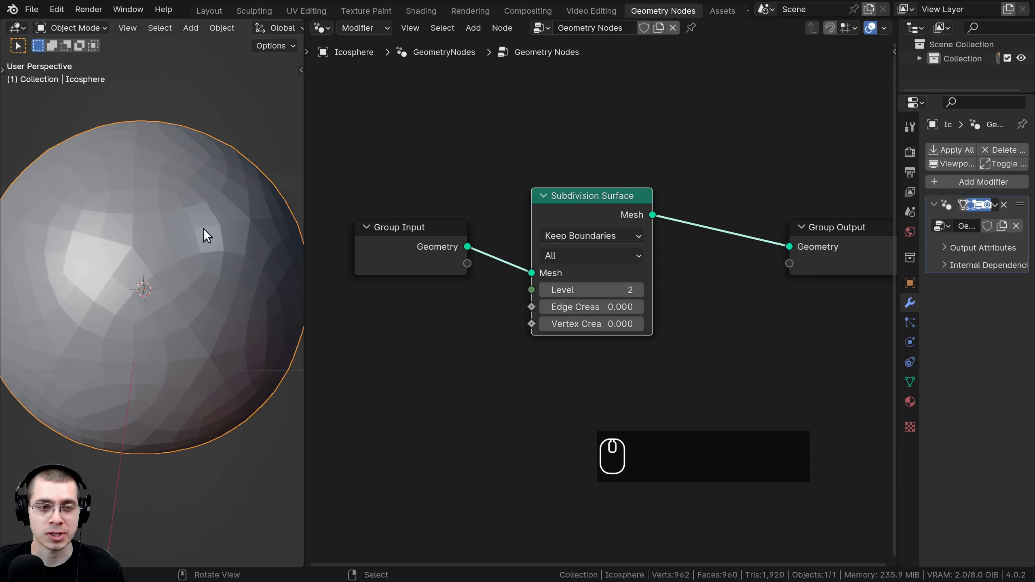
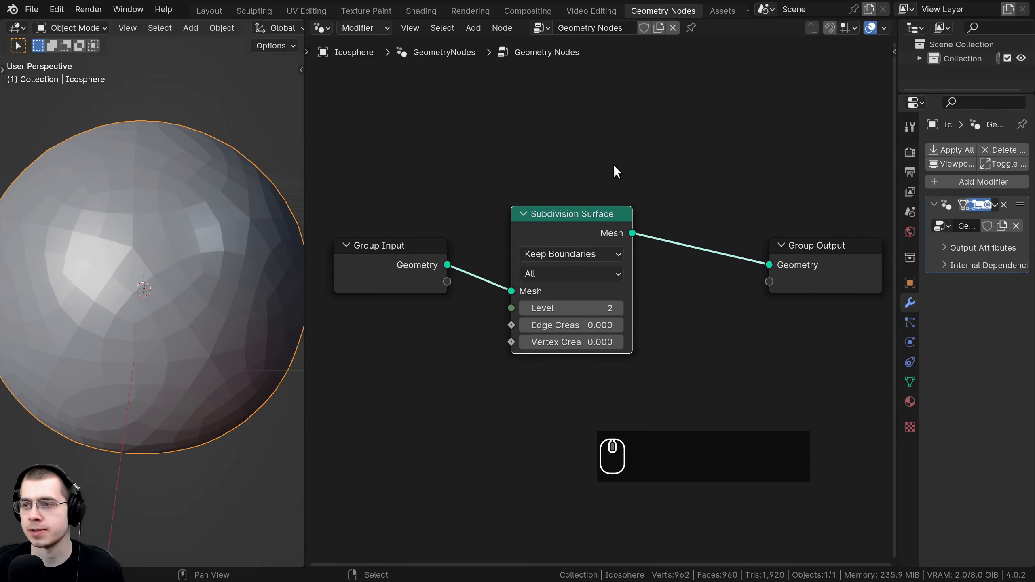
Add an Extrude Mesh node after Subdivision Surface with Offset Scale -0.18.
key("shift+a")
key("e")
type("xtr")
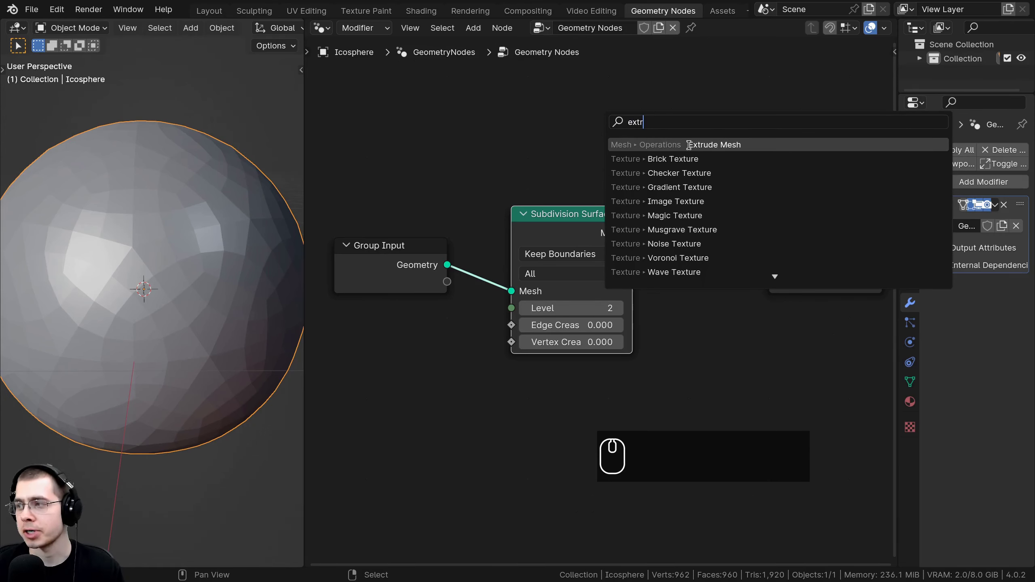
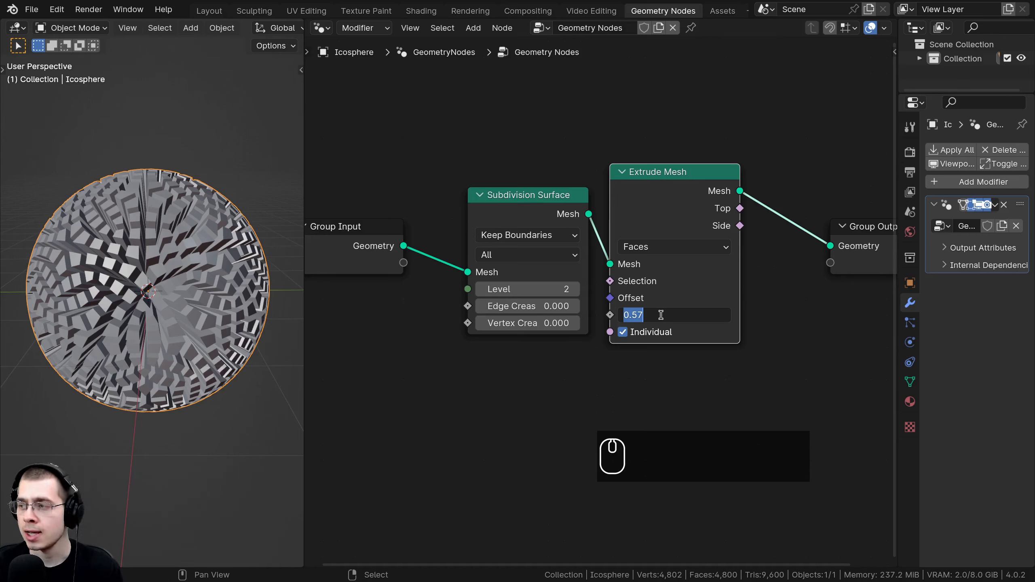
type("-.18")
key("Return")
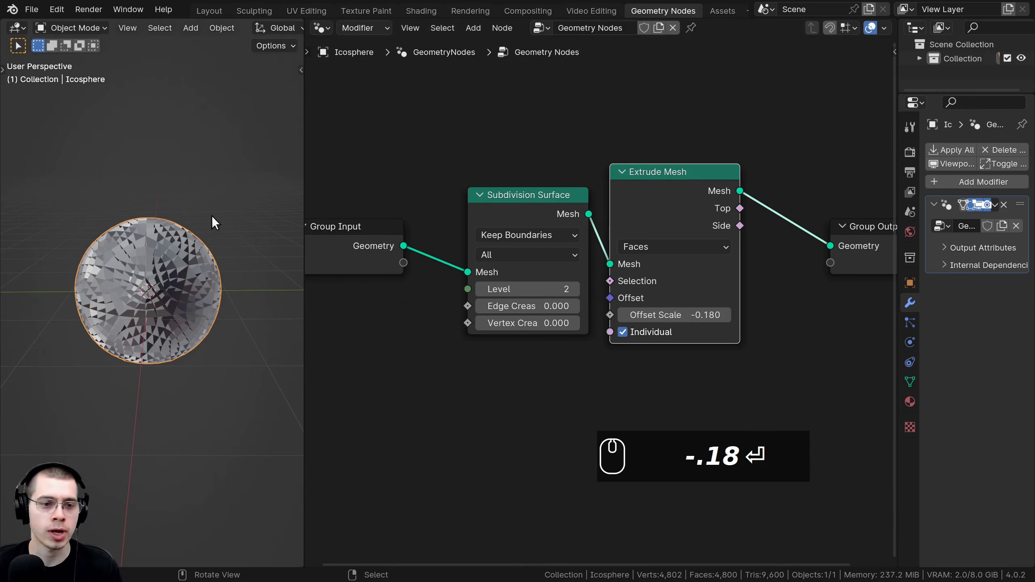
Orbit and zoom around the sphere to inspect the extruded faces.
middle_click(187, 300)
scroll("up", 3)
key("Return")
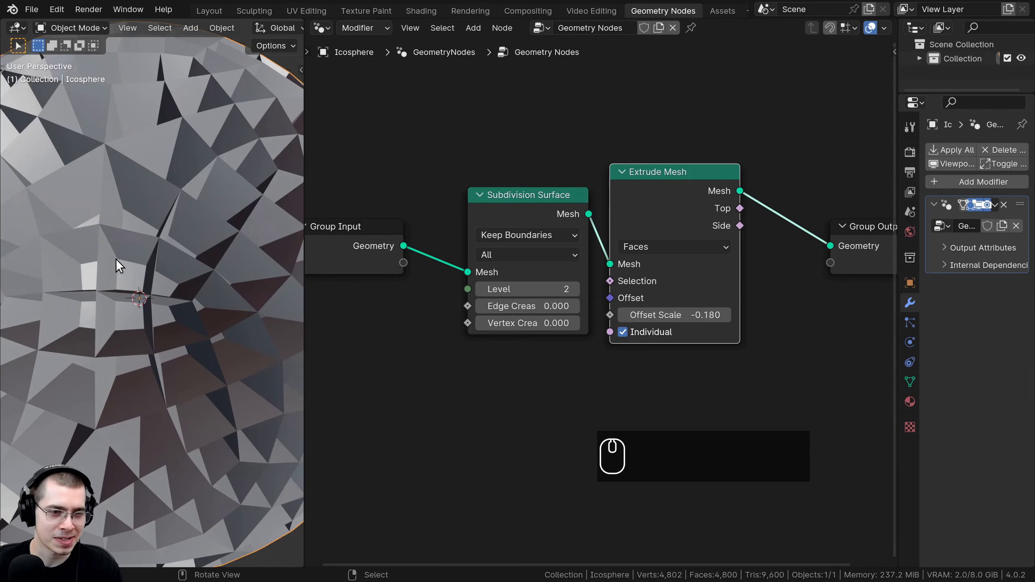
scroll("down", 3)
left_click_drag(129, 312, 159, 283)
scroll("up", 3)
scroll("down", 3)
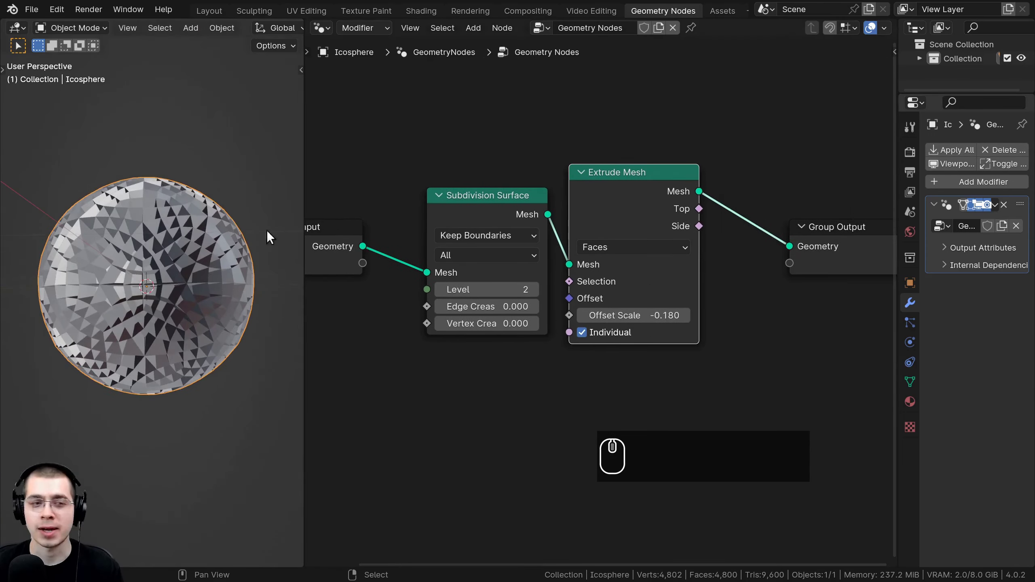
scroll("up", 3)
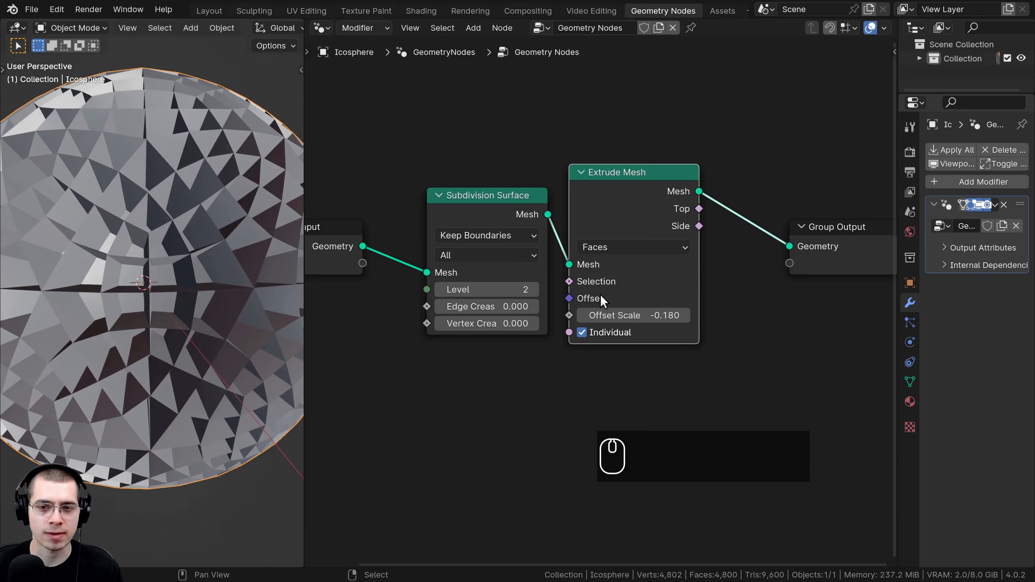
left_click_drag(641, 206, 563, 86)
Add a Scale Elements node after Extrude Mesh, scaling the top faces to 0.45.
key("shift+a")
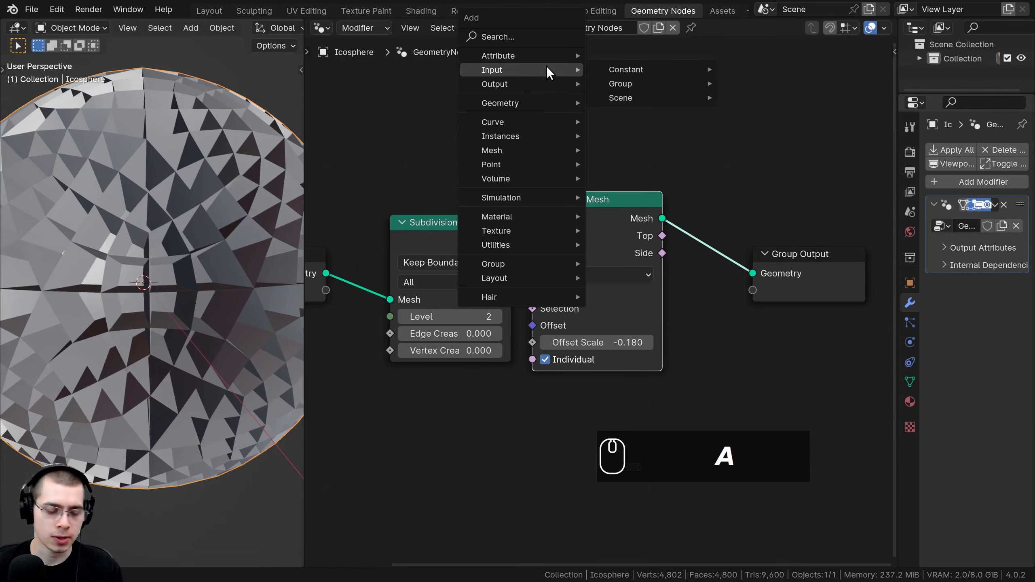
type("sca")
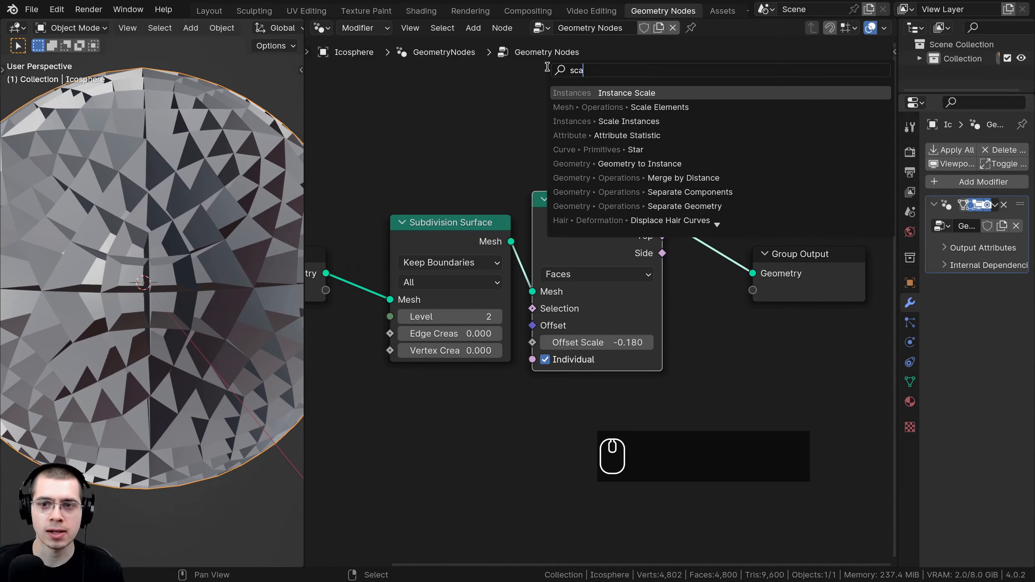
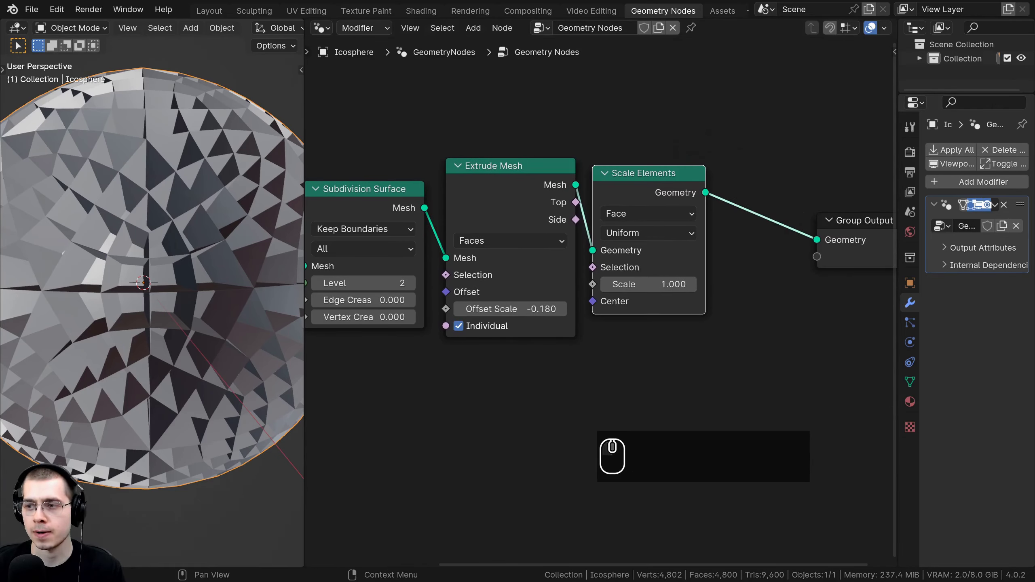
key("ctrl+b")
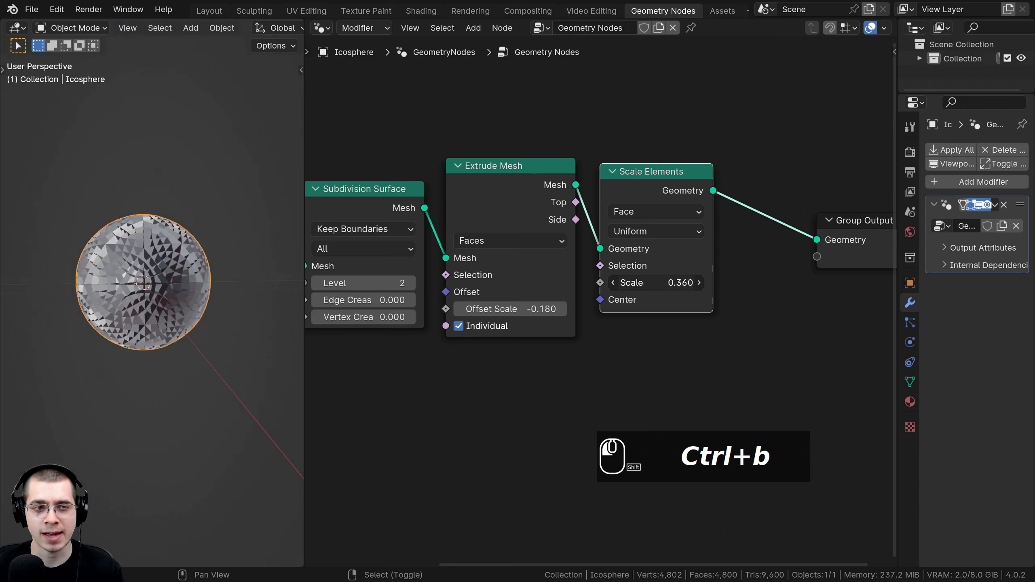
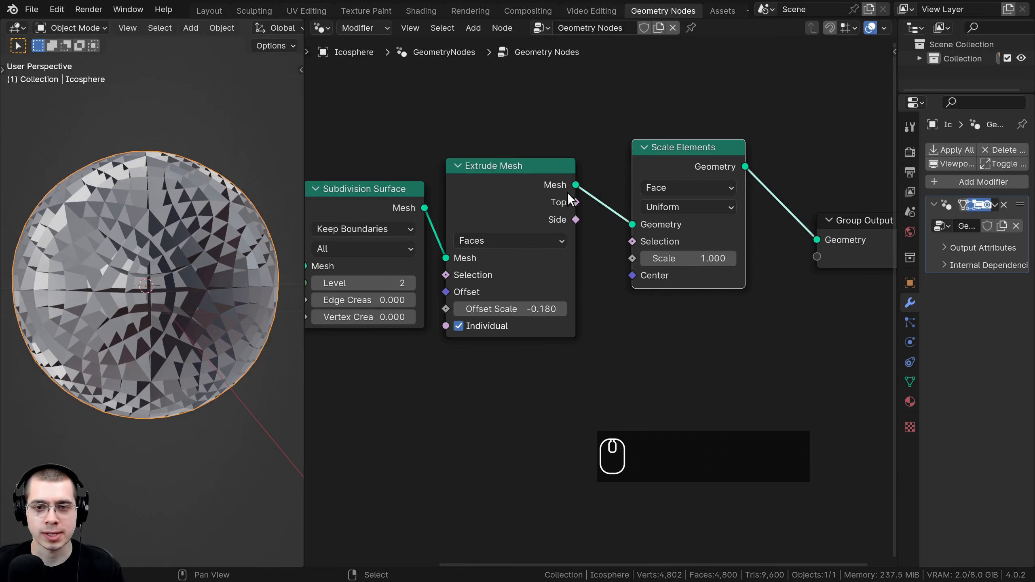
left_click(564, 205)
left_click(570, 199)
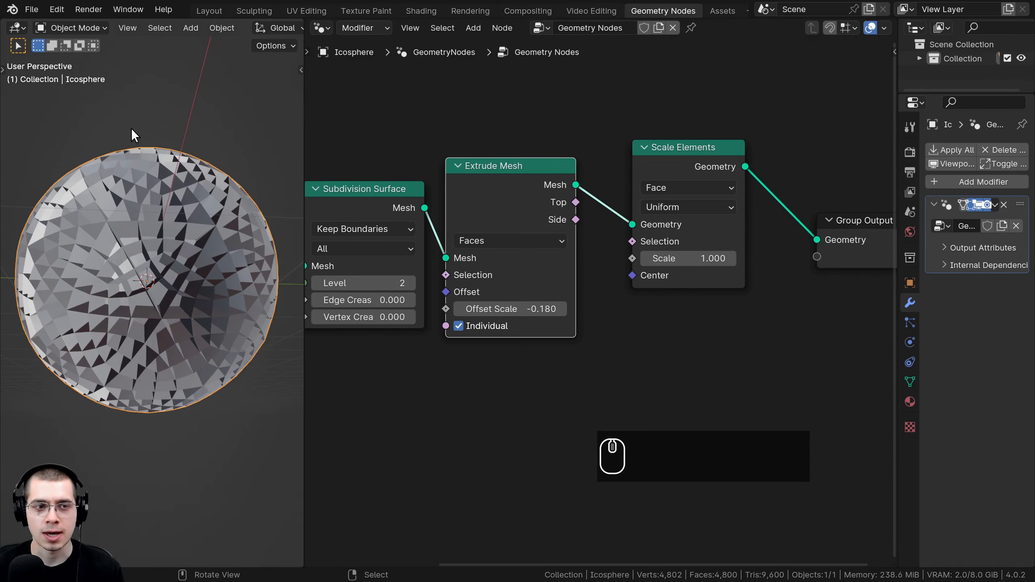
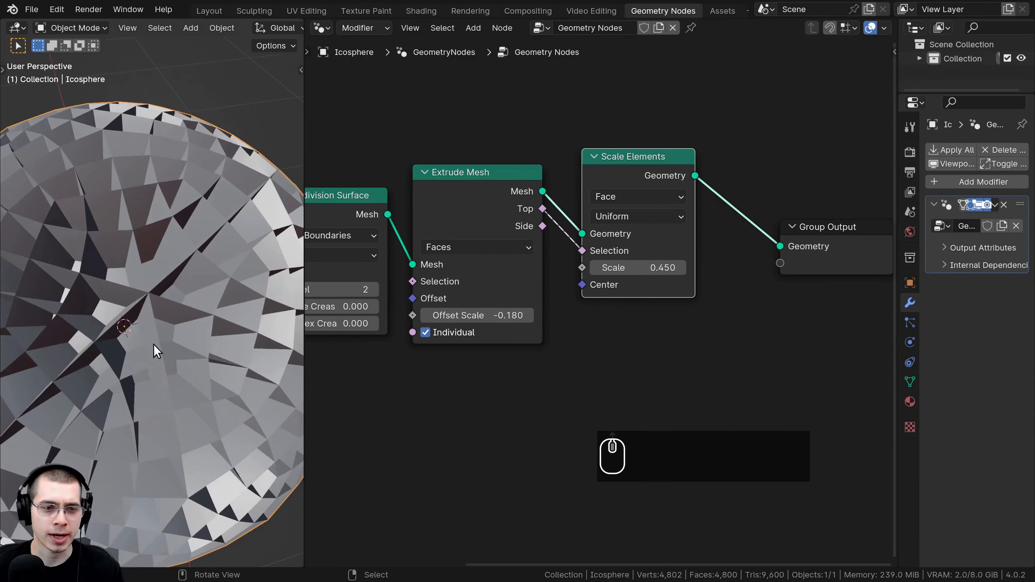
Show the whole node tree and select the Subdivision Surface node.
scroll("down", 3)
left_click_drag(556, 281, 409, 245)
left_click(408, 235)
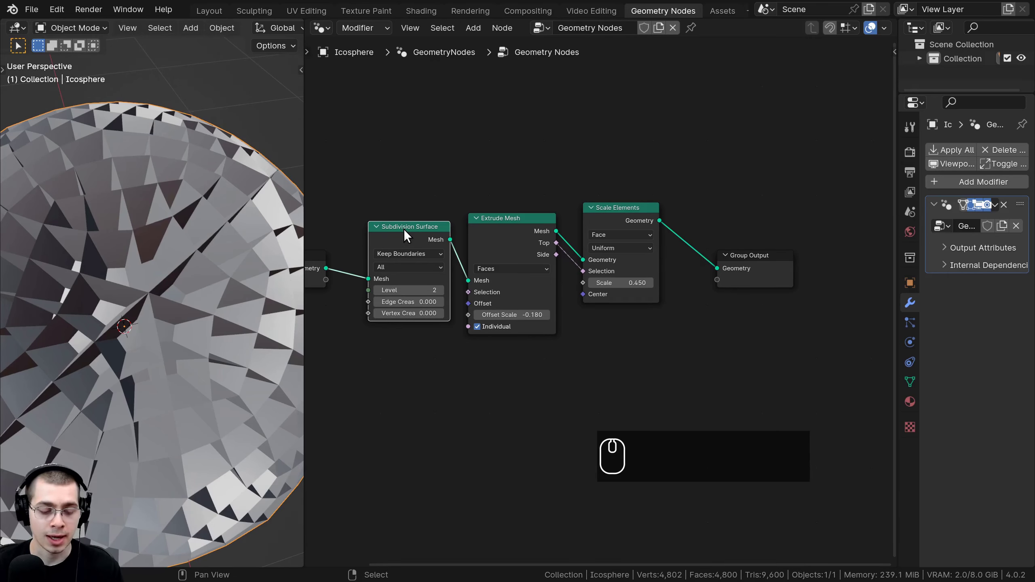
Duplicate the Subdivision Surface node to place after Scale Elements.
key("shift+d")
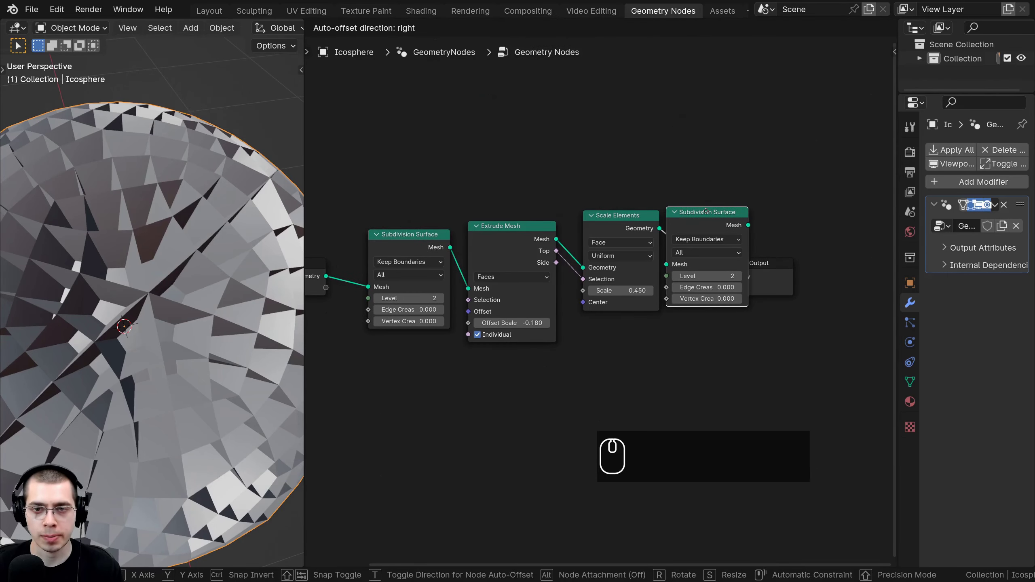
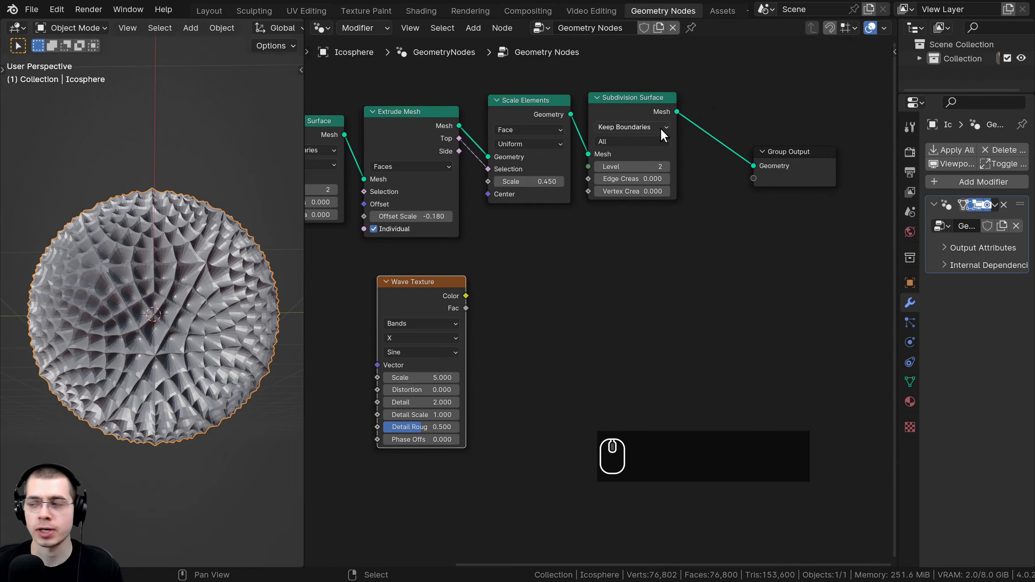
key("shift+a")
type("set po")
left_click(714, 152)
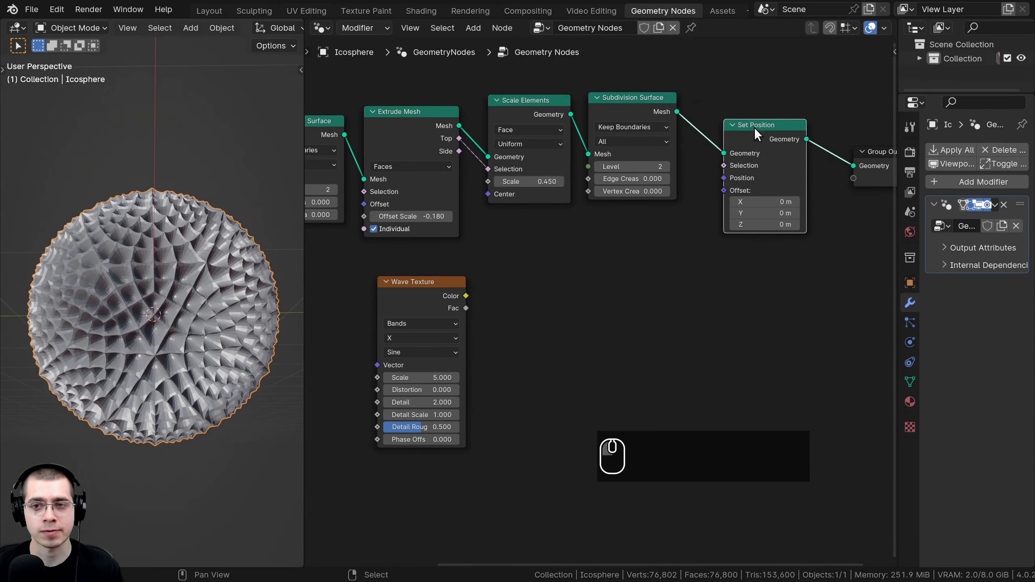
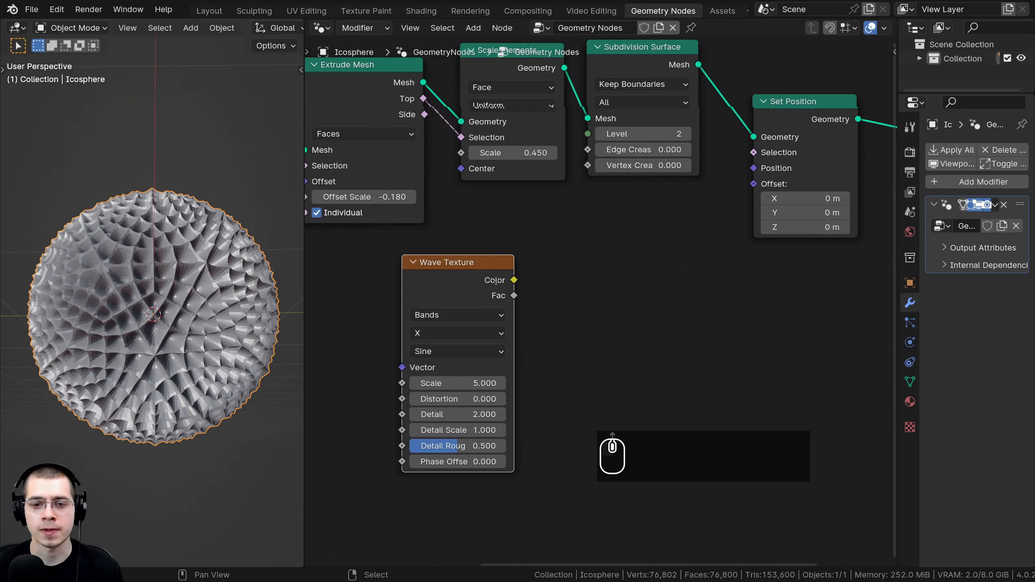
left_click_drag(521, 289, 171, 236)
scroll("down", 3)
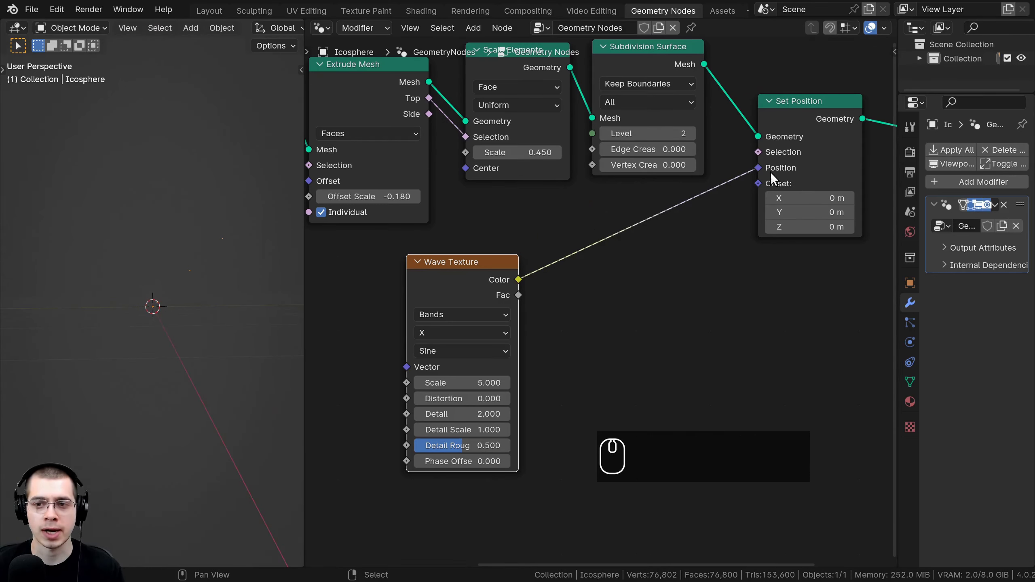
scroll("up", 3)
scroll("down", 3)
left_click_drag(680, 187, 479, 327)
scroll("down", 3)
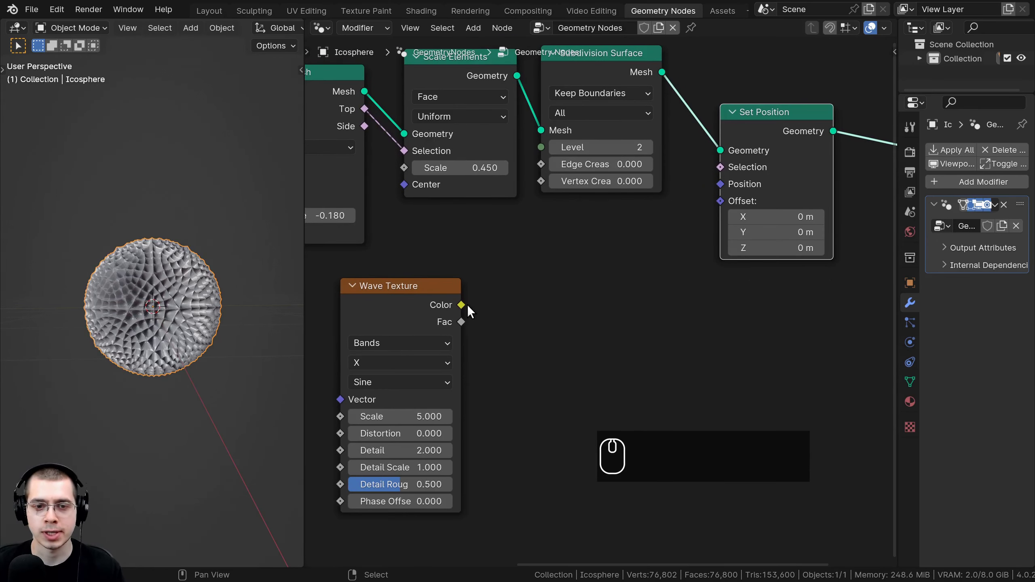
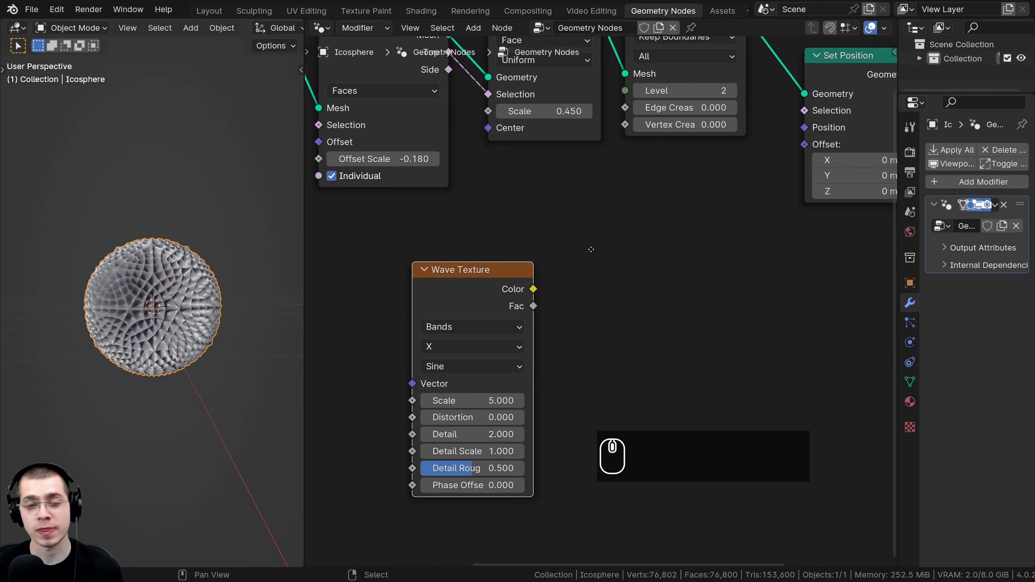
left_click_drag(497, 234, 515, 207)
Search-add a Vector Math node and place it in the tree.
scroll("down", 3)
key("shift+a")
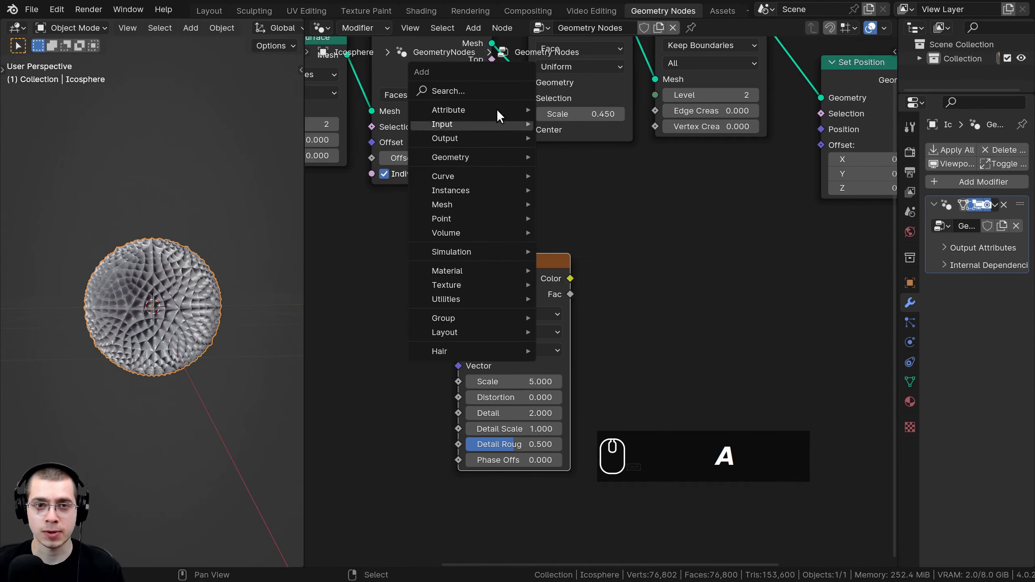
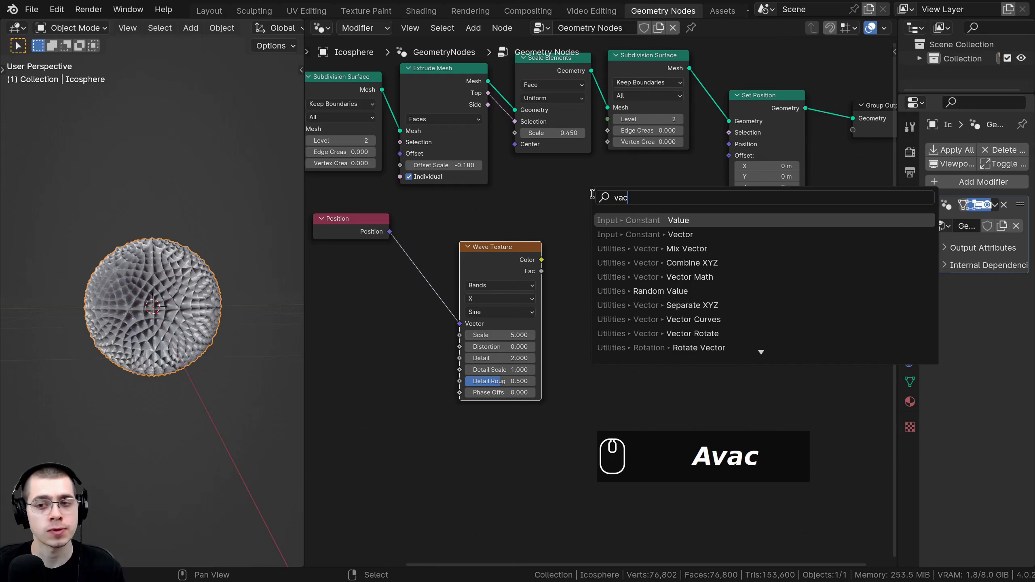
key("BackSpace")
key("BackSpace")
type("ec")
type("tr")
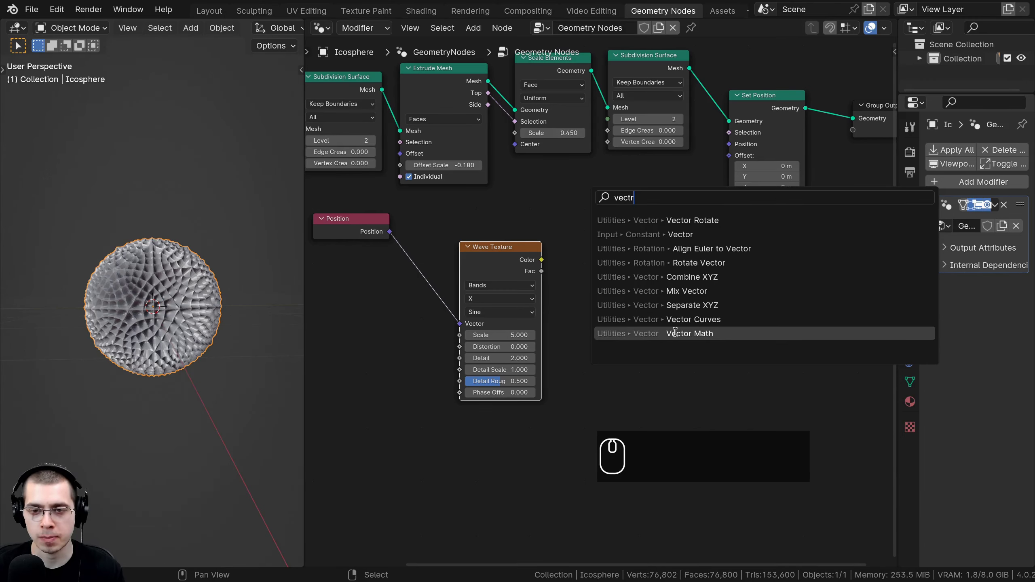
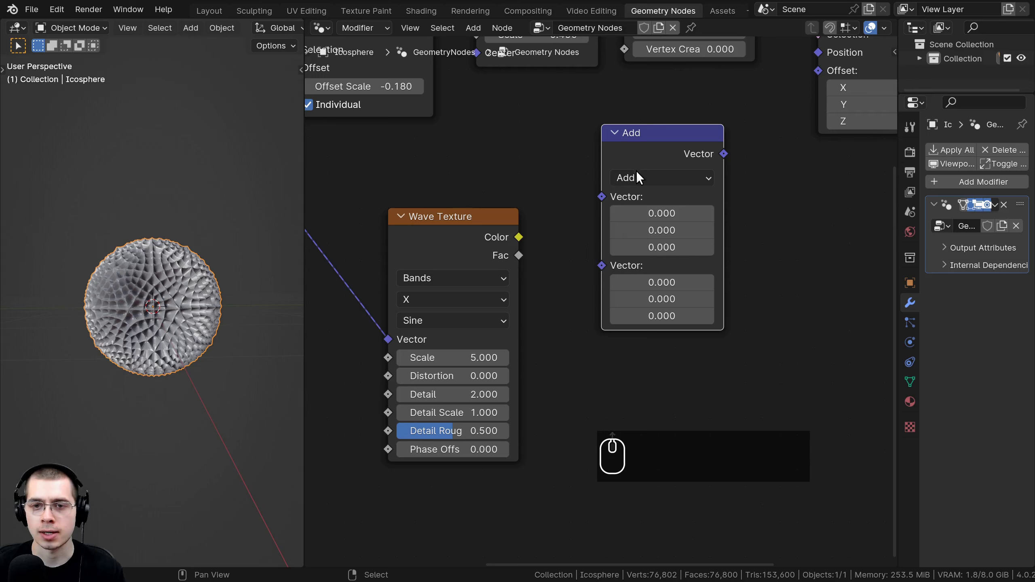
left_click_drag(642, 181, 646, 267)
Wire Position and the Wave colour into the Vector Math node set to Multiply.
left_click_drag(646, 265, 546, 279)
scroll("down", 3)
left_click_drag(548, 277, 456, 212)
key("g")
left_click(449, 211)
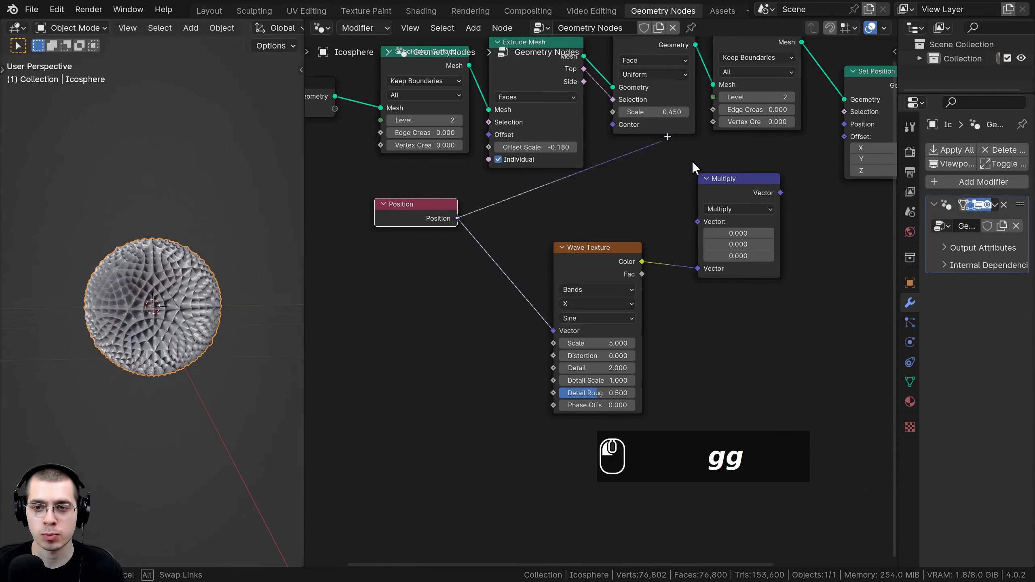
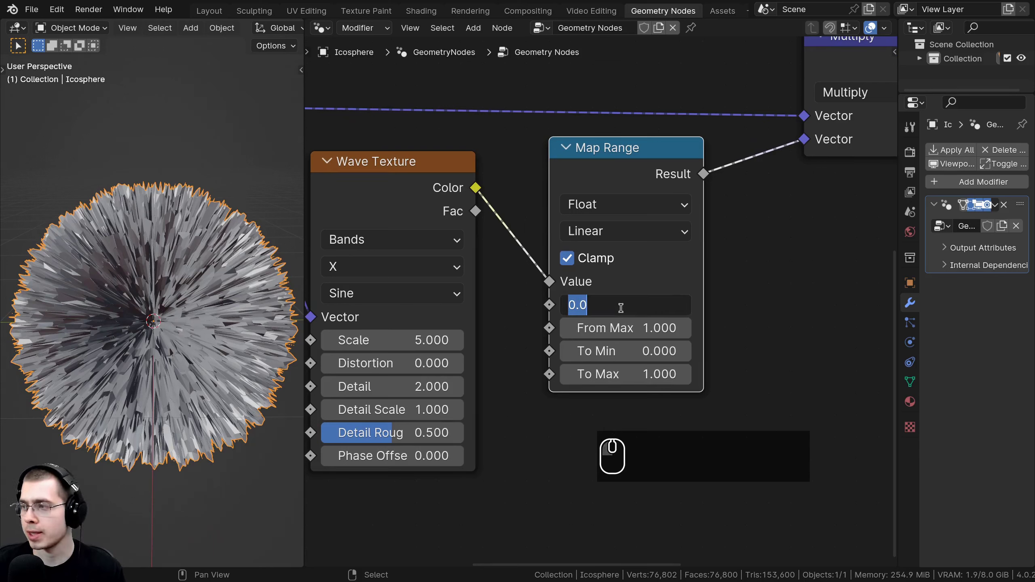
Set the Map Range From Min to -6.4 and check the spikes.
left_click(621, 305)
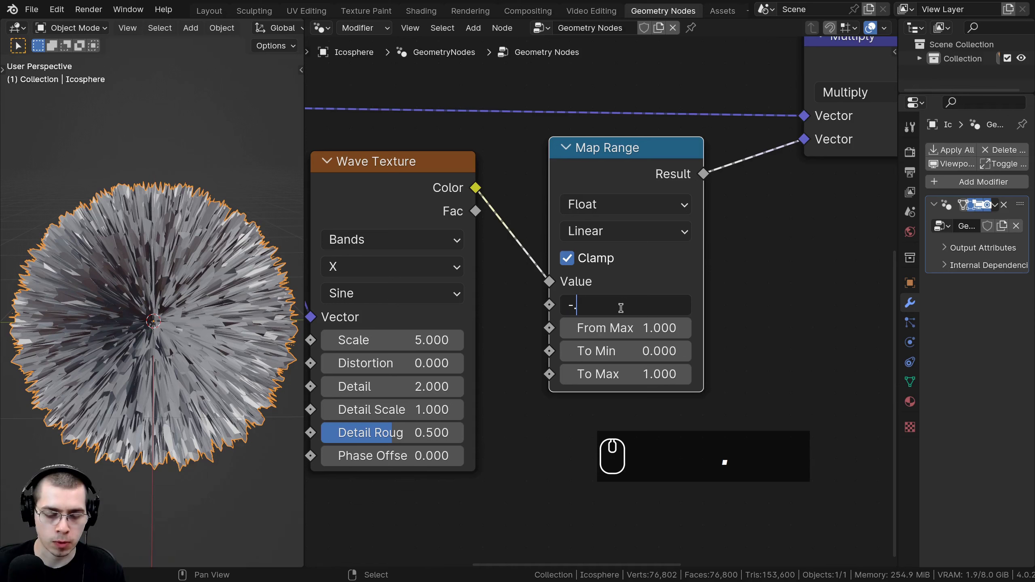
type("6.")
key("BackSpace")
type("4")
key("Return")
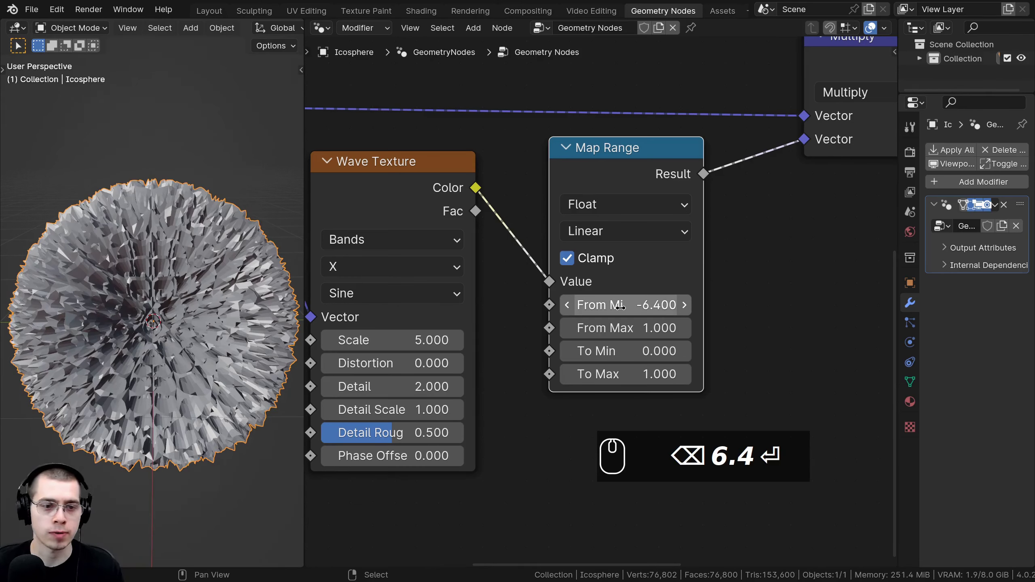
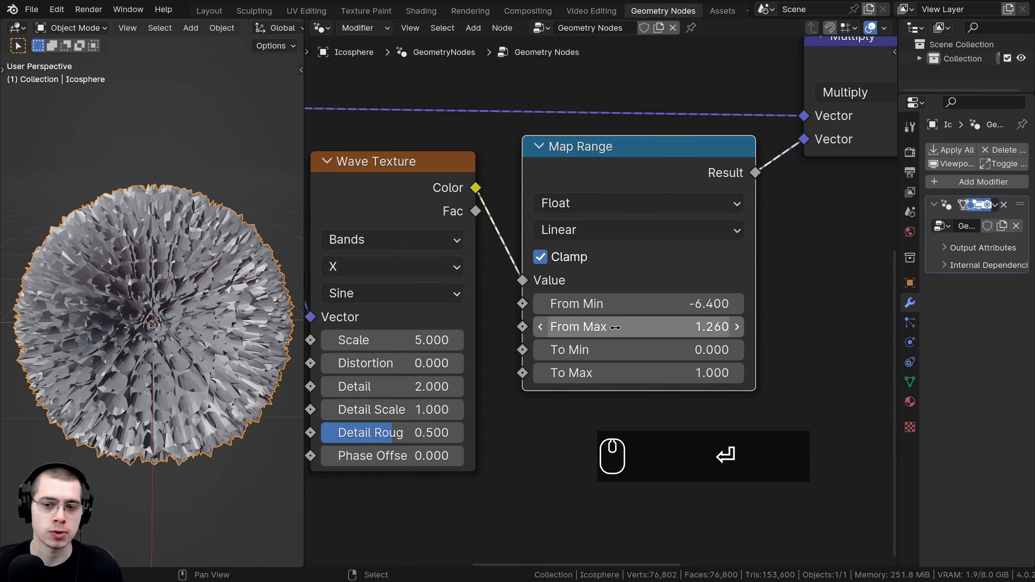
scroll("down", 3)
left_click_drag(217, 298, 311, 293)
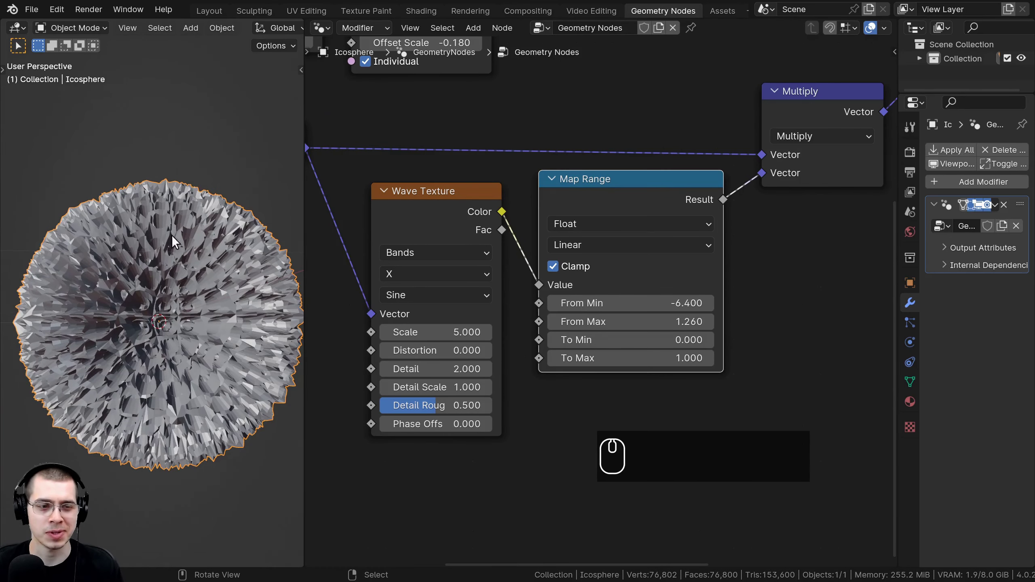
Lower the Wave Texture Scale to 0.3.
middle_click(285, 368)
left_click_drag(504, 219, 457, 190)
left_click(457, 190)
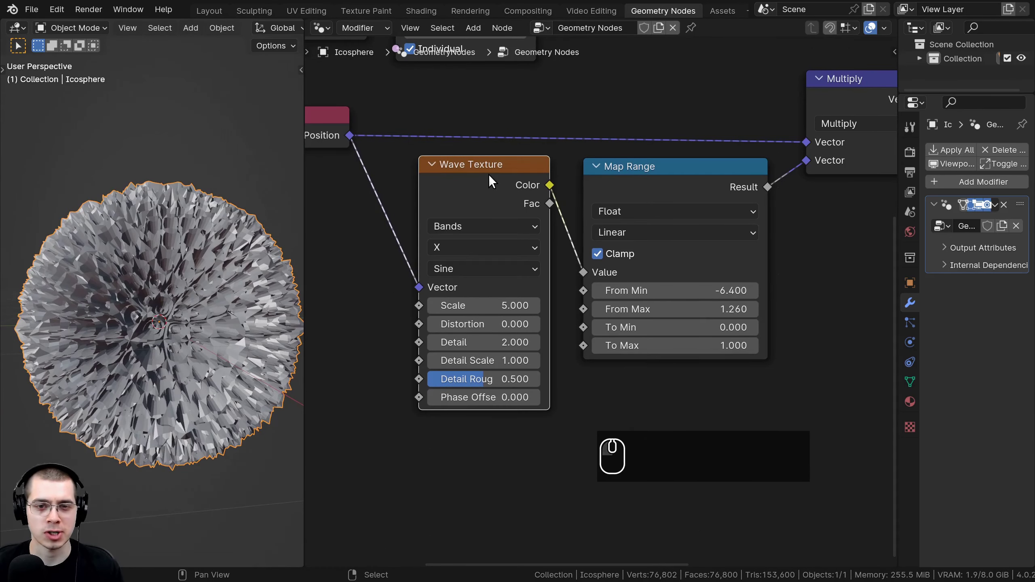
middle_click(532, 205)
scroll("up", 3)
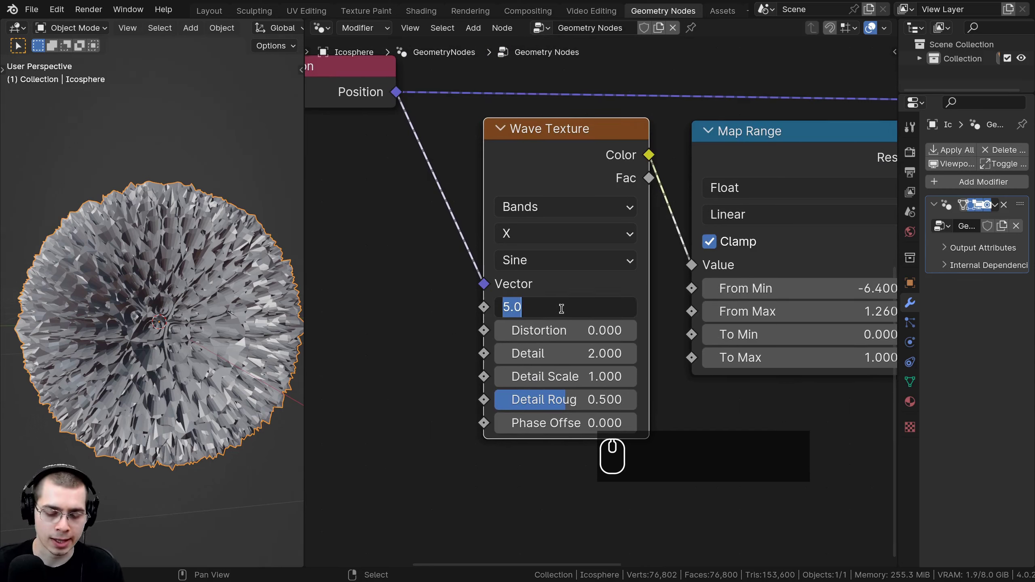
type(".3")
key("Return")
scroll("down", 3)
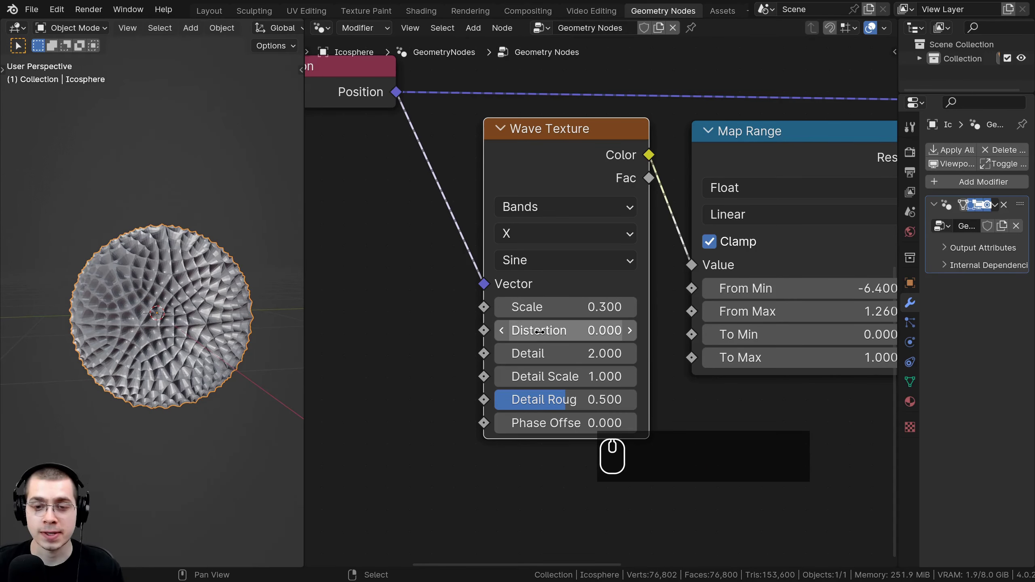
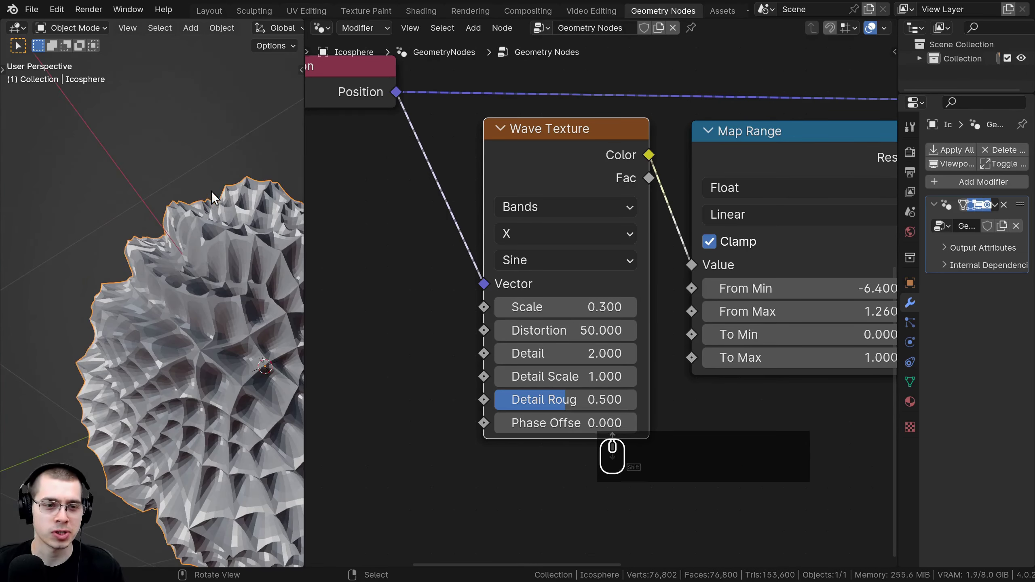
Orbit the model to inspect the softened, lumpy bumps.
left_click_drag(141, 256, 183, 368)
scroll("down", 3)
middle_click(122, 361)
scroll("up", 3)
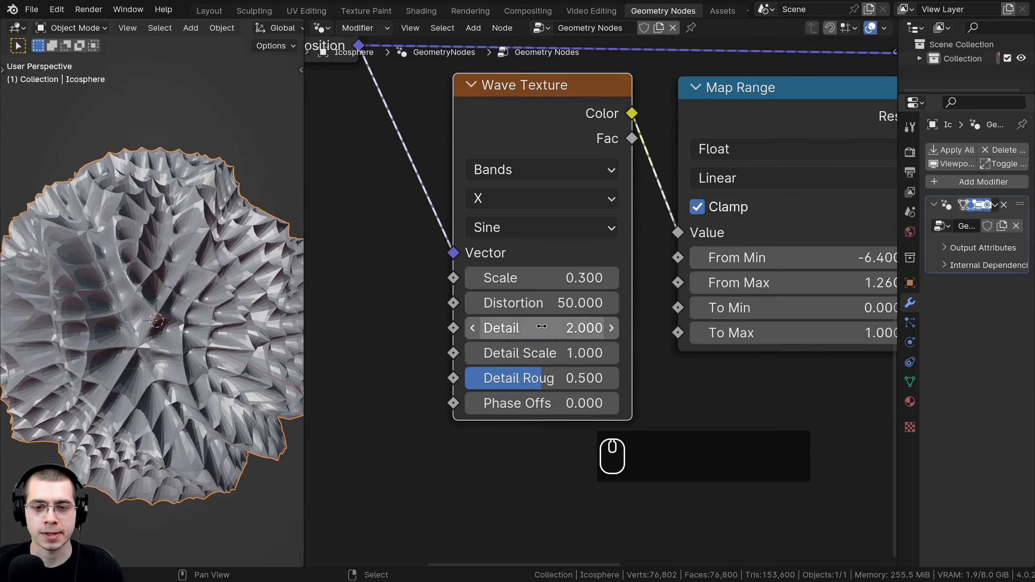
left_click_drag(184, 164, 193, 249)
left_click_drag(192, 235, 188, 247)
left_click_drag(179, 247, 150, 112)
scroll("up", 3)
middle_click(149, 155)
middle_click(152, 146)
scroll("up", 3)
scroll("down", 3)
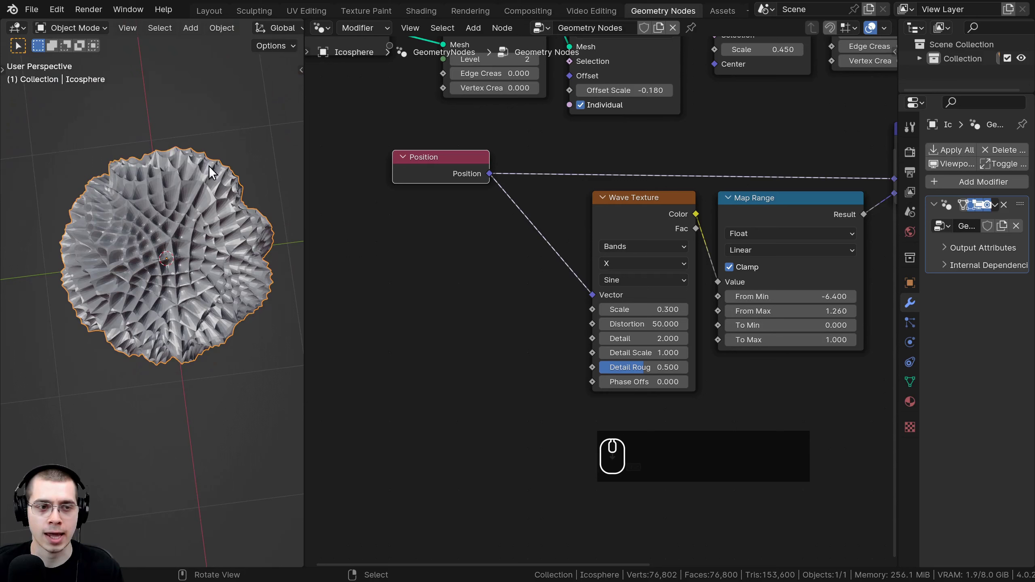
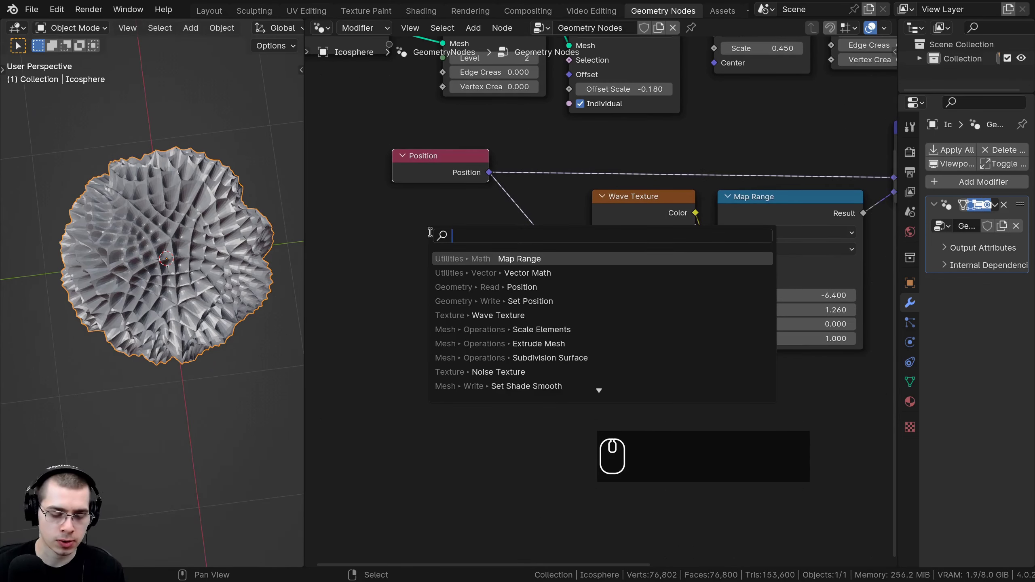
Search the node list for a vector node to add.
type("vecotr")
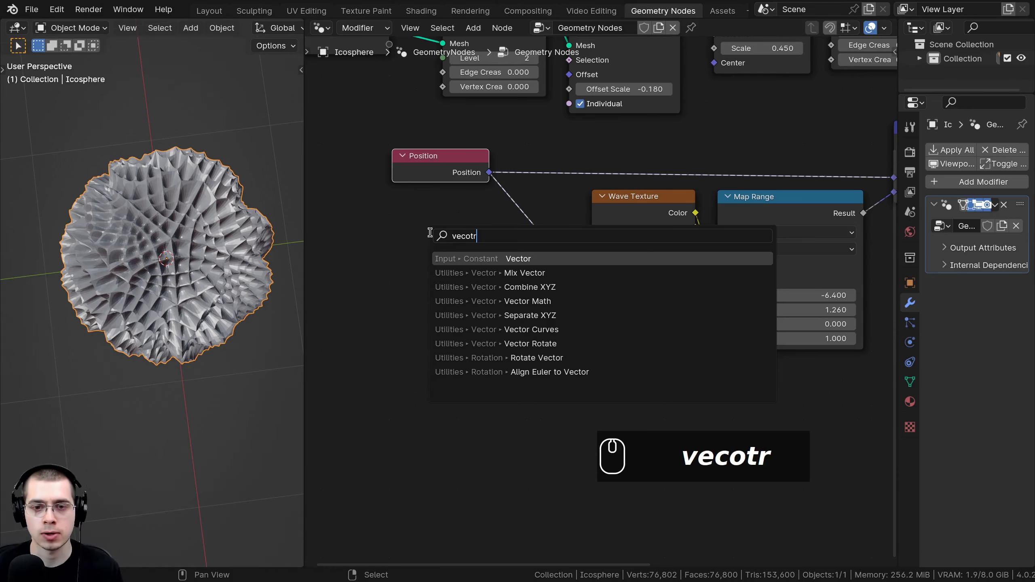
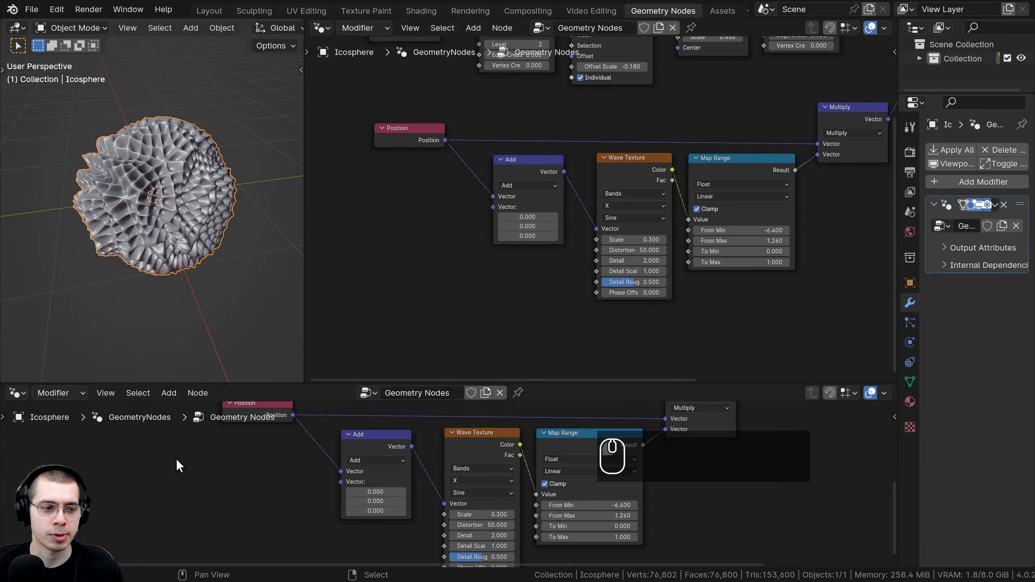
Switch the bottom area to a Timeline, shrink it and scrub through the frames.
middle_click(26, 402)
left_click(27, 402)
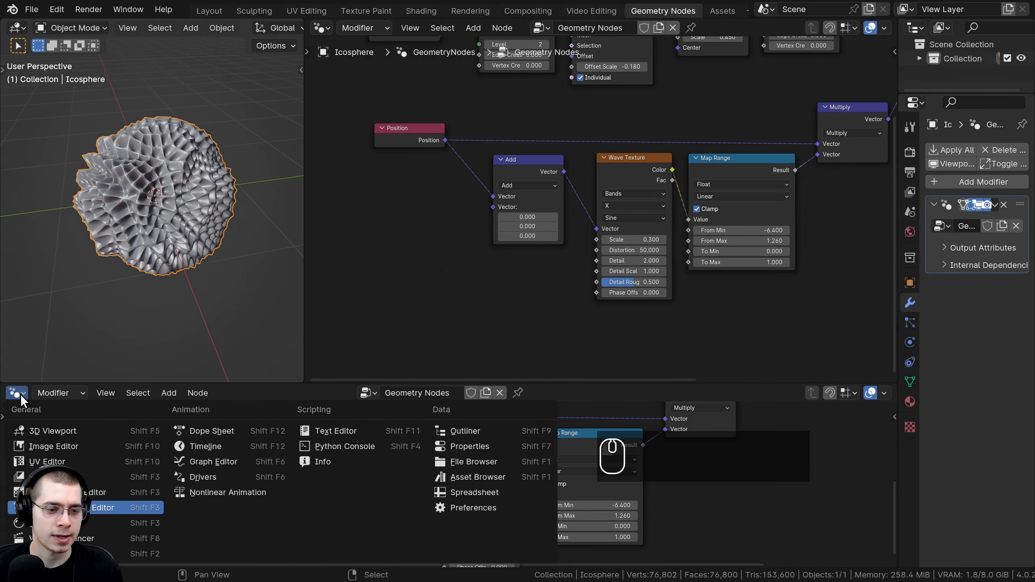
left_click_drag(218, 448, 252, 397)
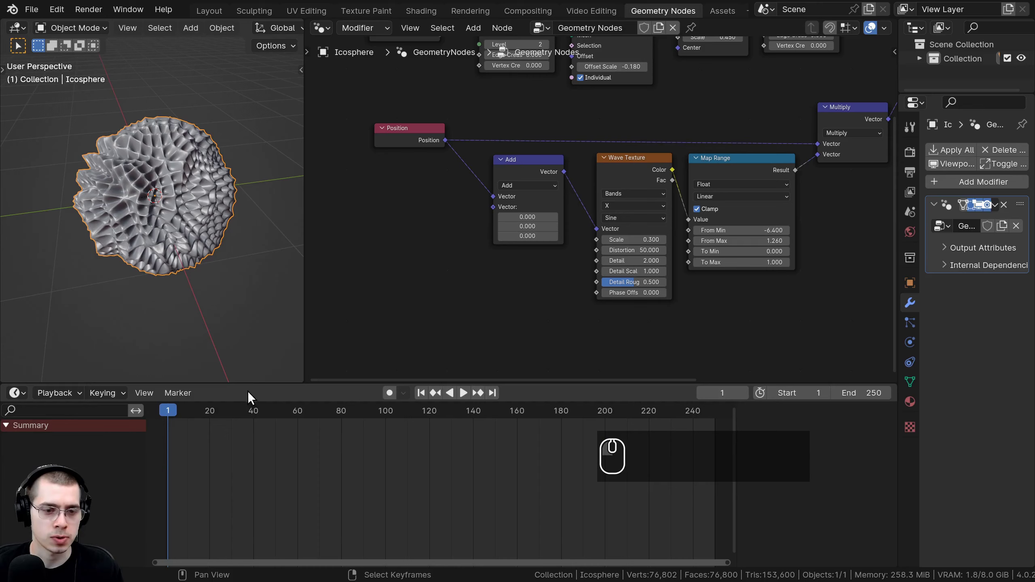
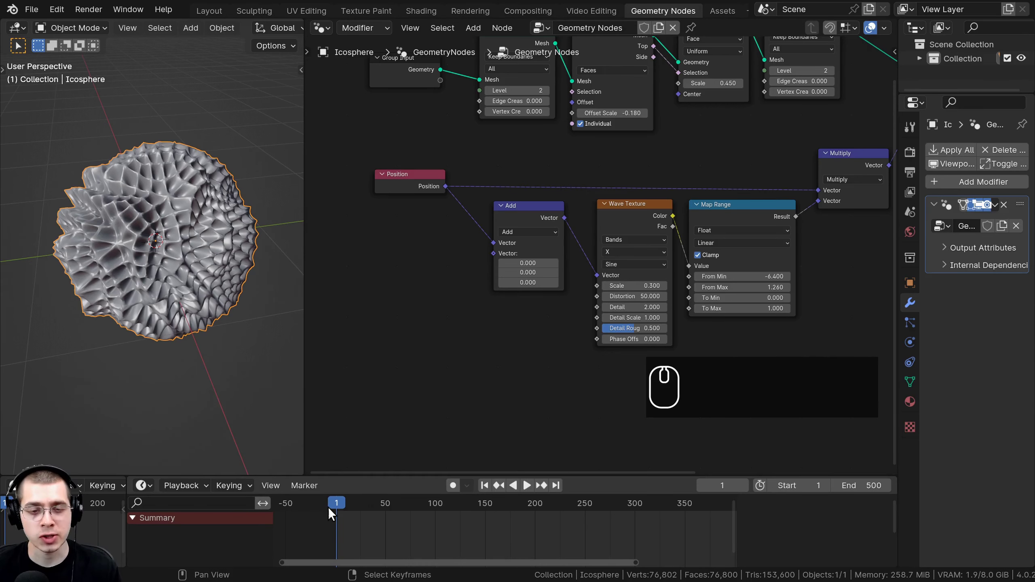
left_click_drag(348, 507, 339, 513)
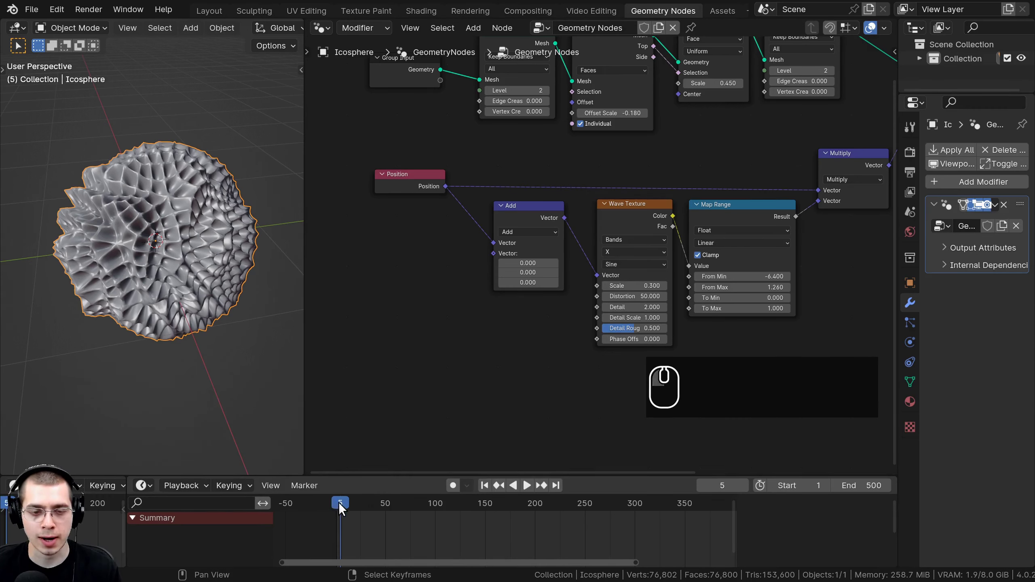
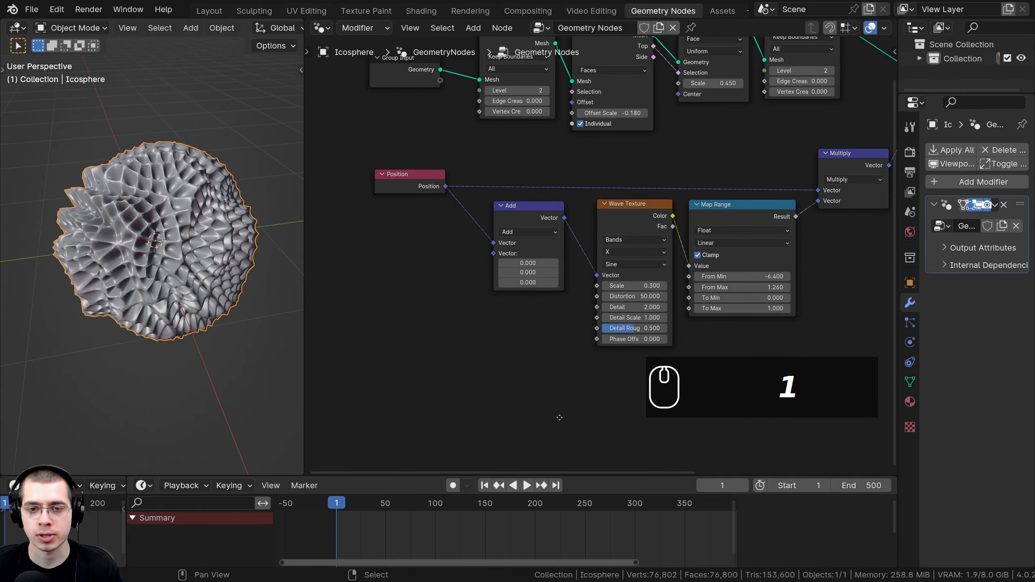
middle_click(585, 436)
scroll("up", 3)
left_click(495, 229)
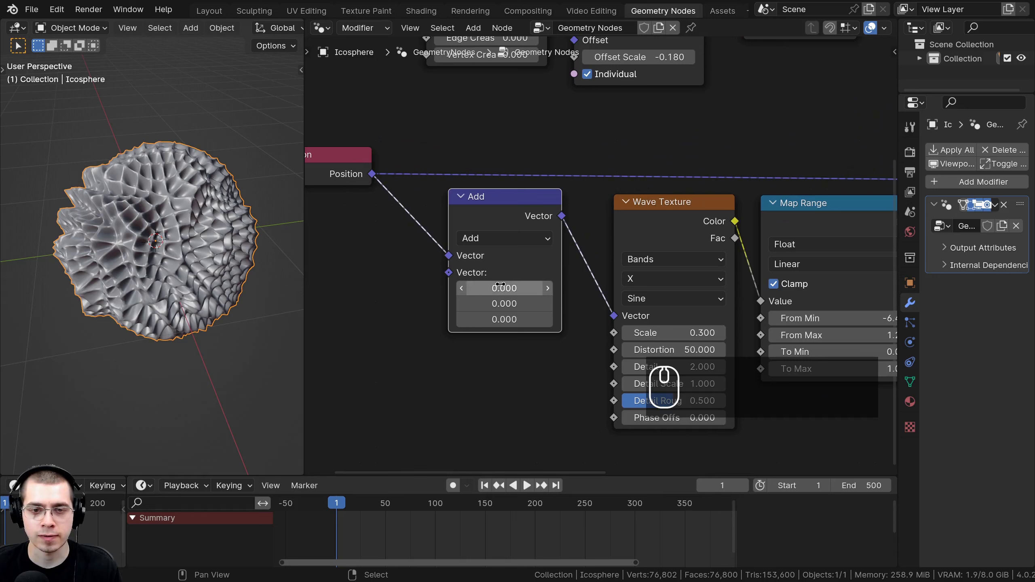
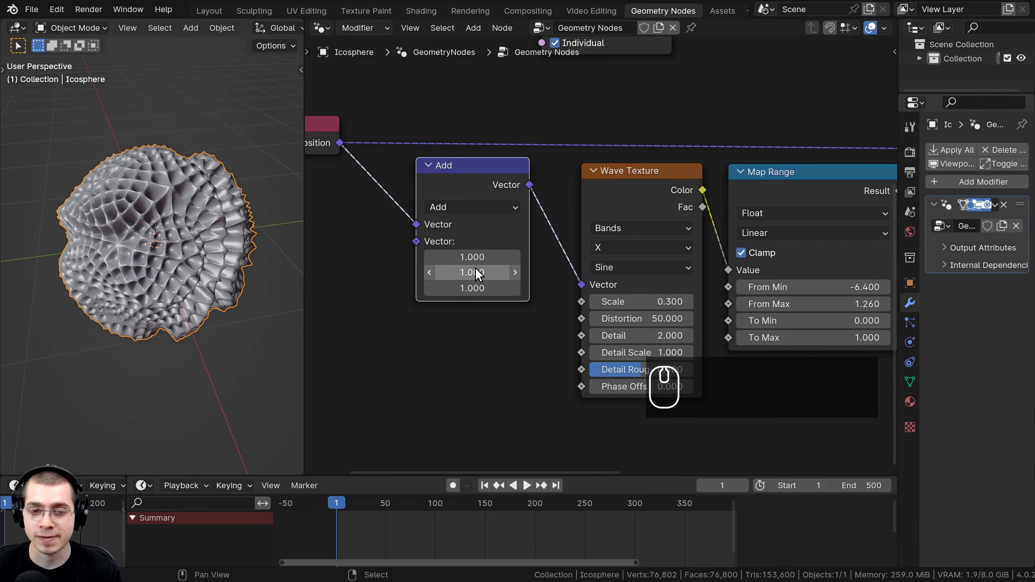
Keyframe the Add node vector at 1.0 on frame 1, then at 2.0 on frame 250.
key("i")
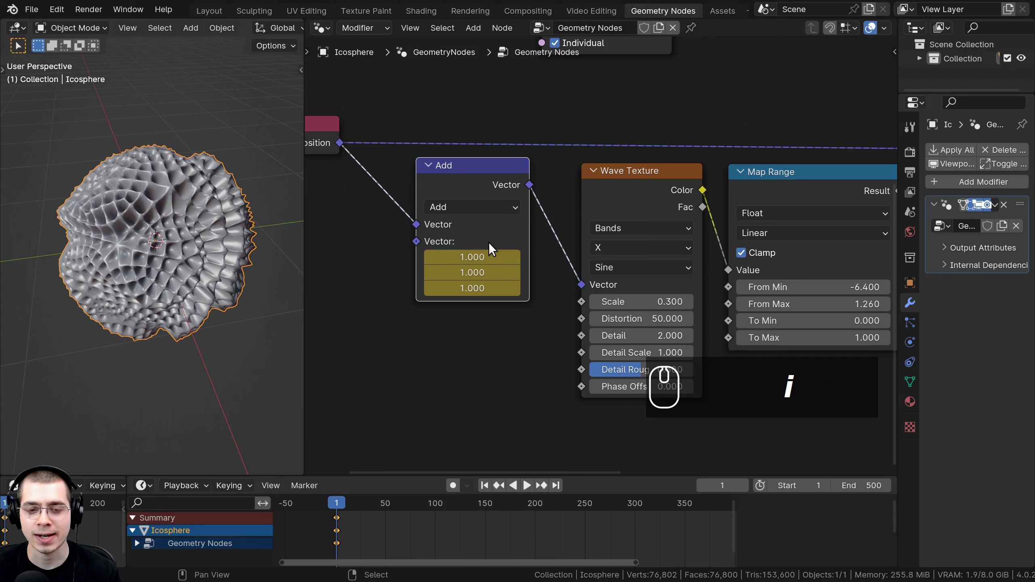
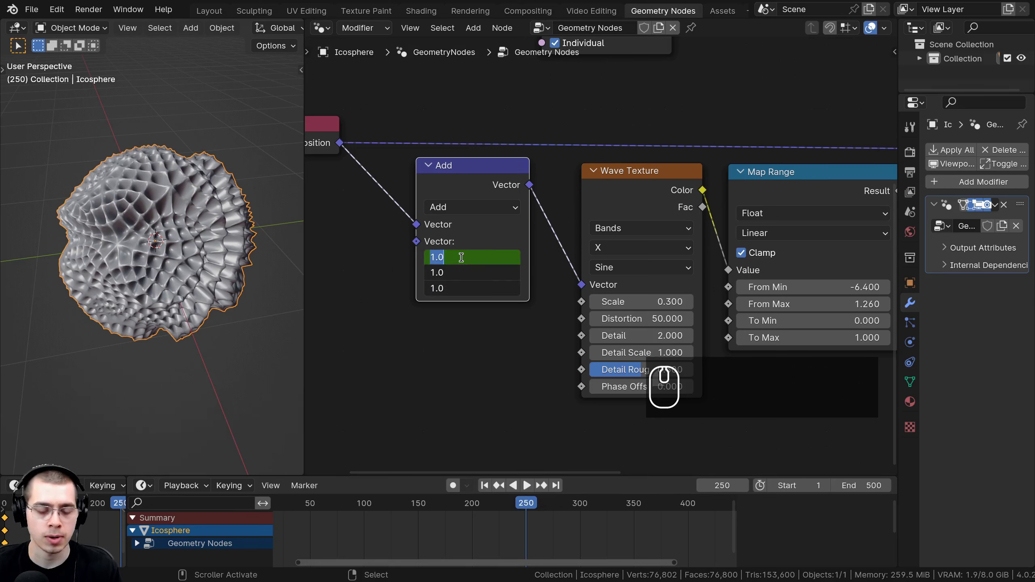
key("2")
key("Return")
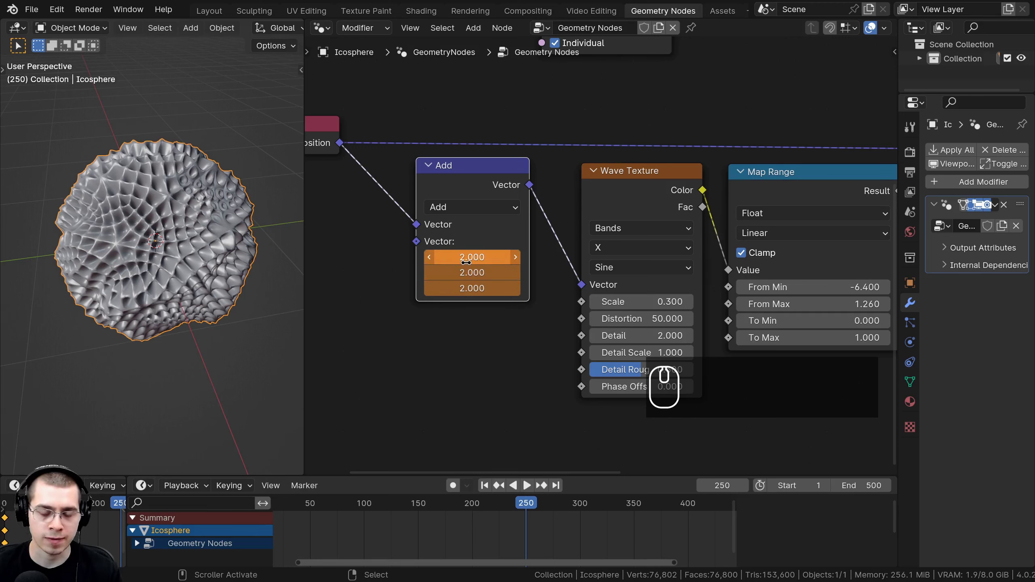
key("i")
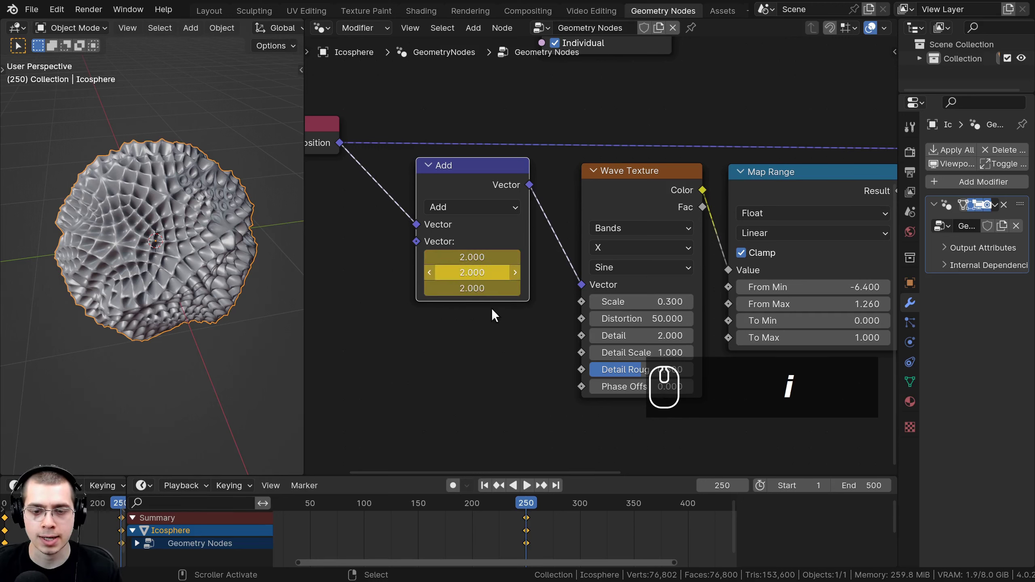
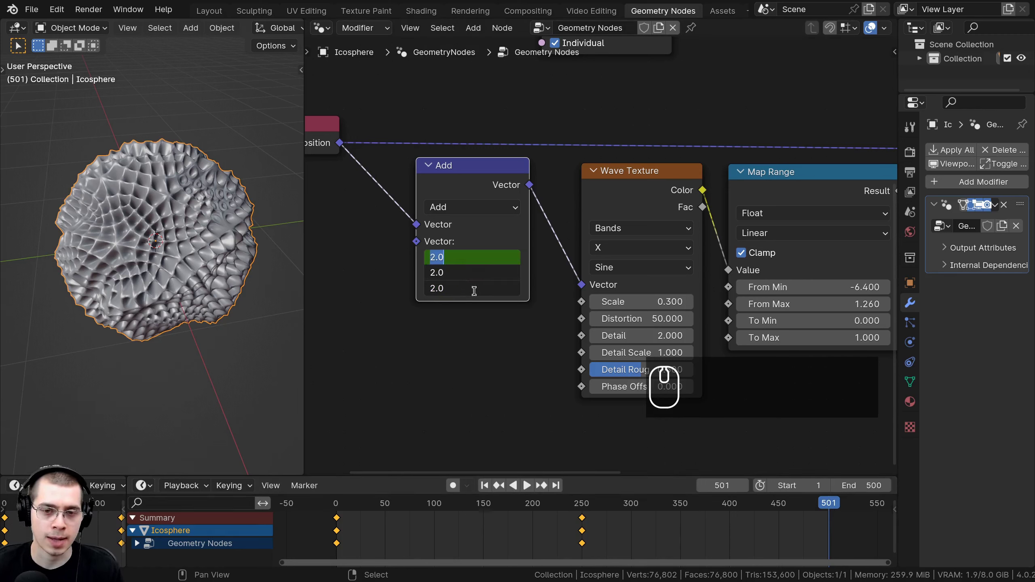
Keyframe the Add node vector back at 1.0 on frame 501.
key("1")
key("Return")
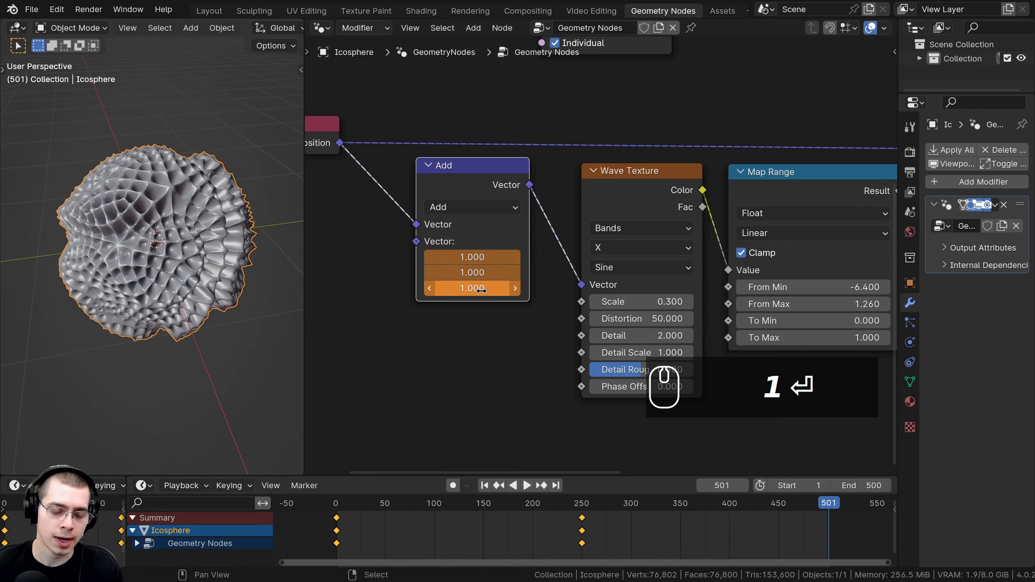
key("i")
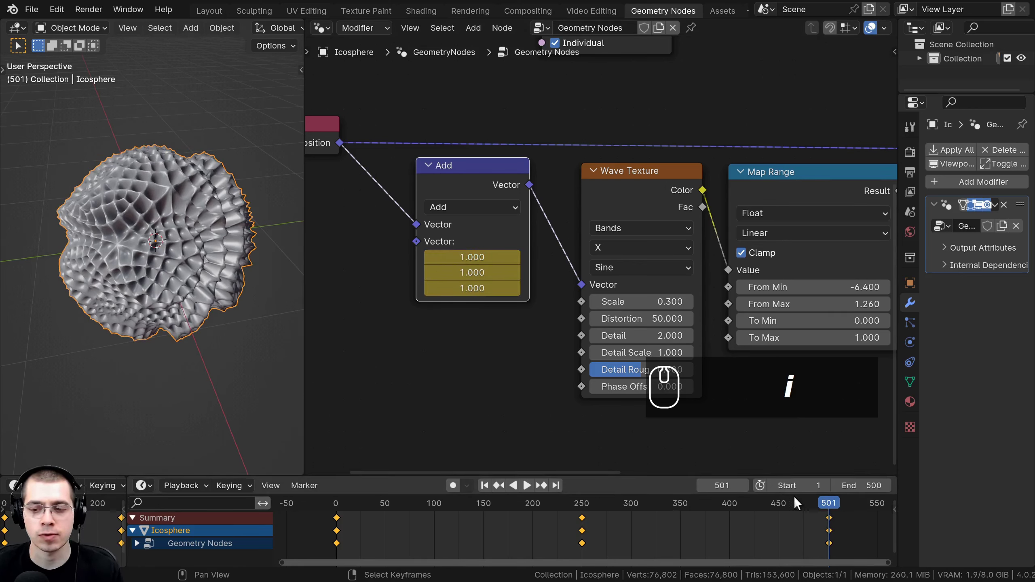
Play the animation and scrub the timeline to preview the swelling pattern.
key("space")
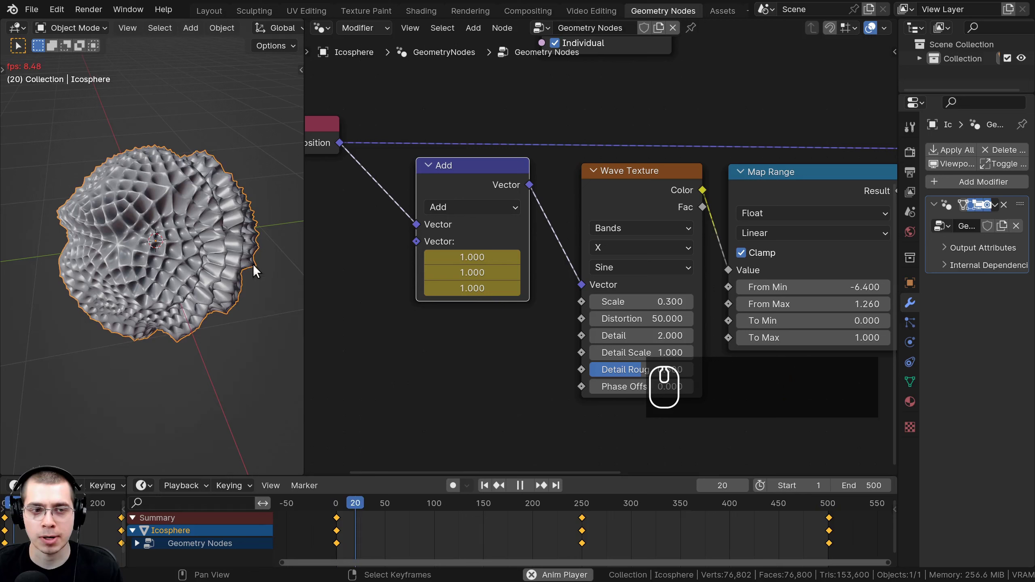
left_click_drag(523, 509, 539, 512)
left_click(632, 510)
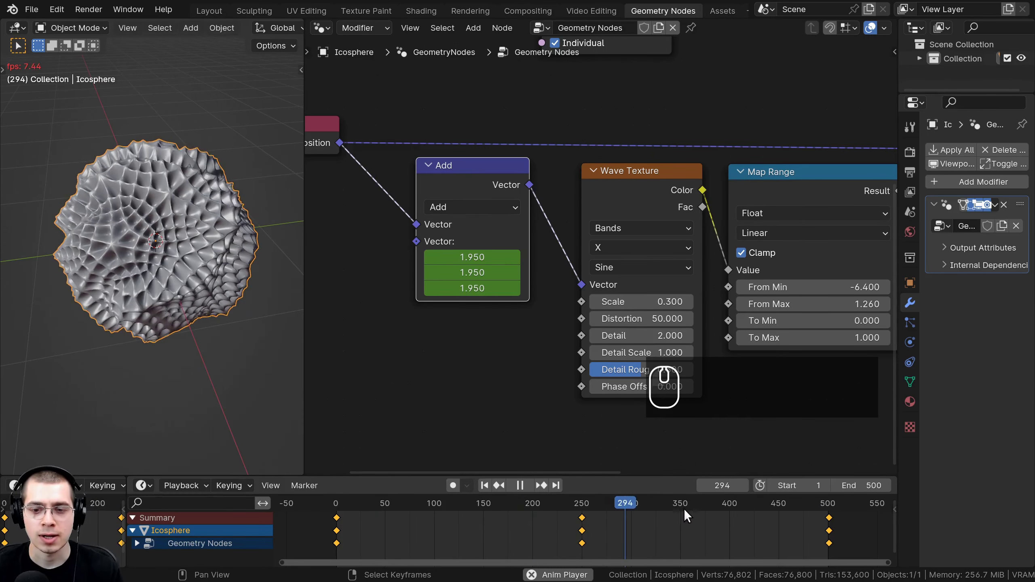
left_click_drag(715, 512, 733, 510)
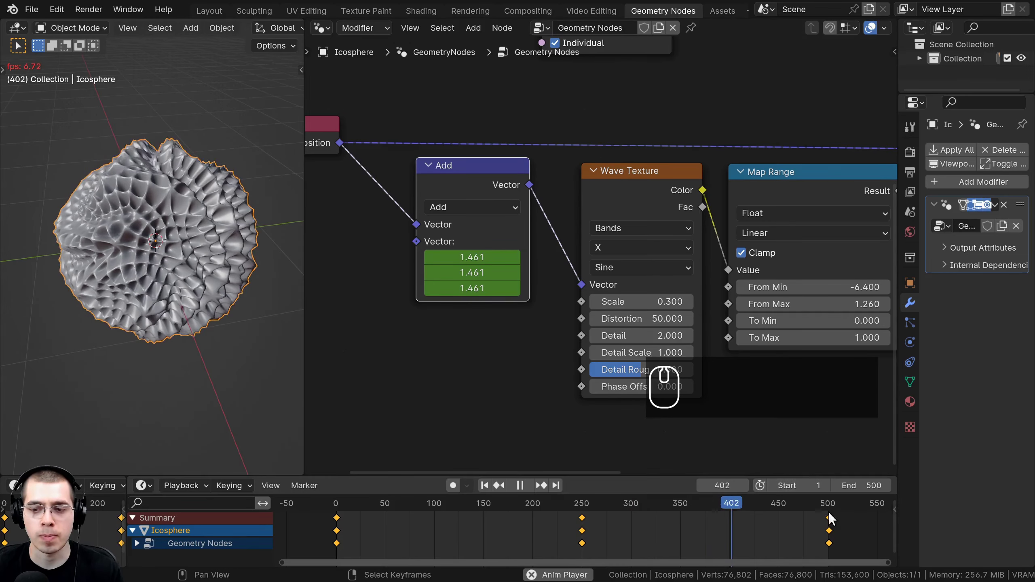
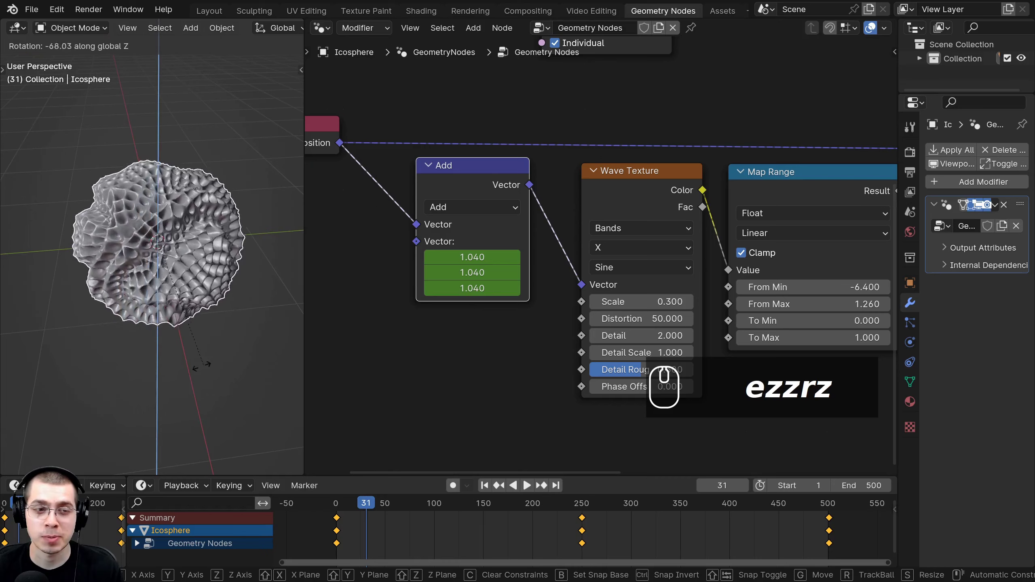
middle_click(228, 324)
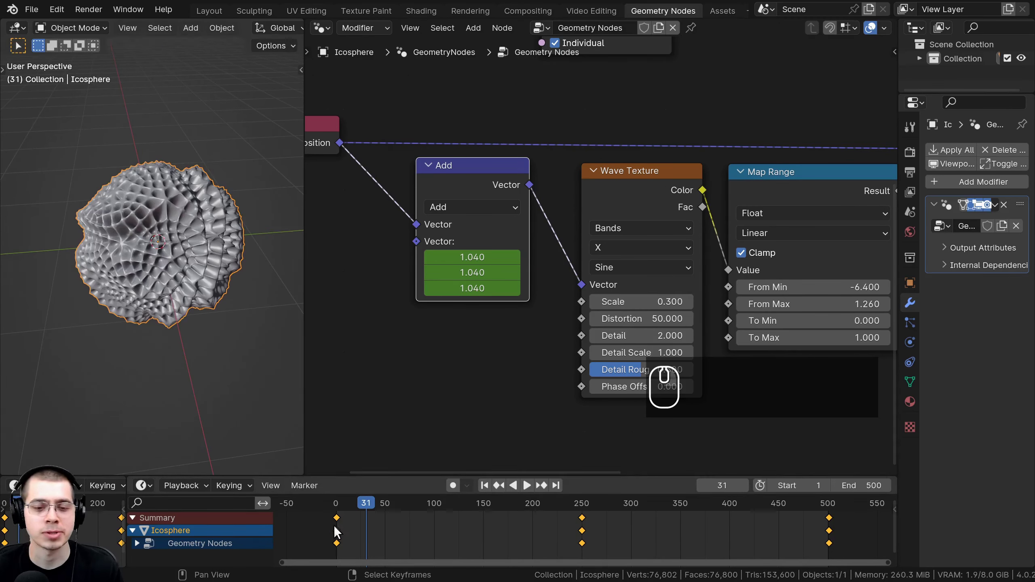
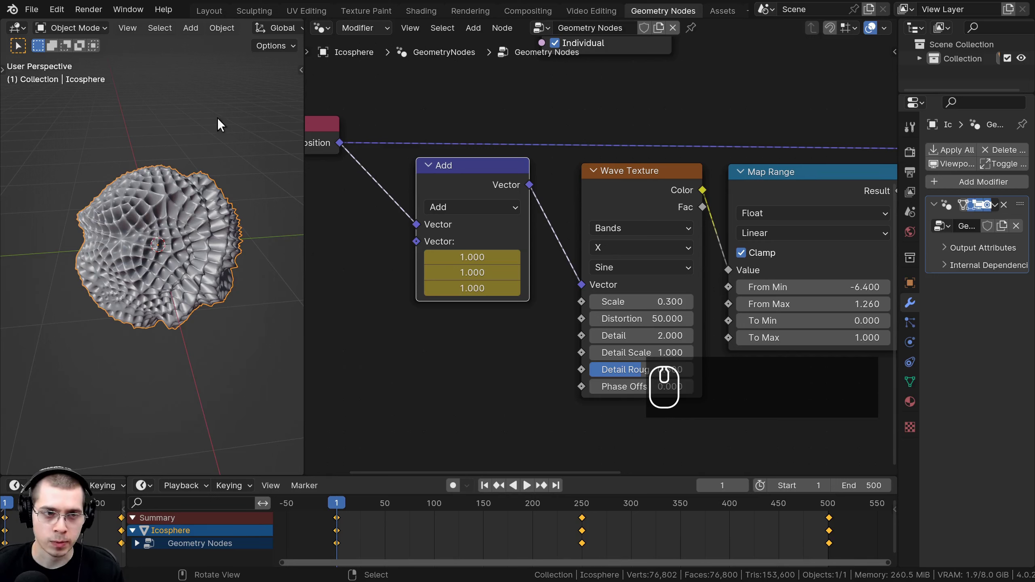
Insert a Rotation keyframe on the sphere at frame 1.
middle_click(219, 153)
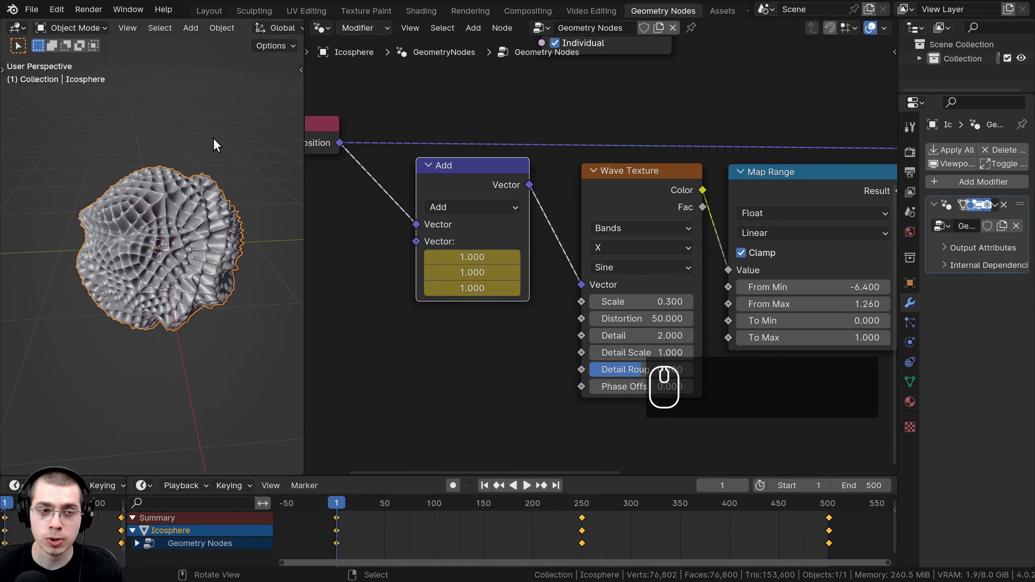
key("i")
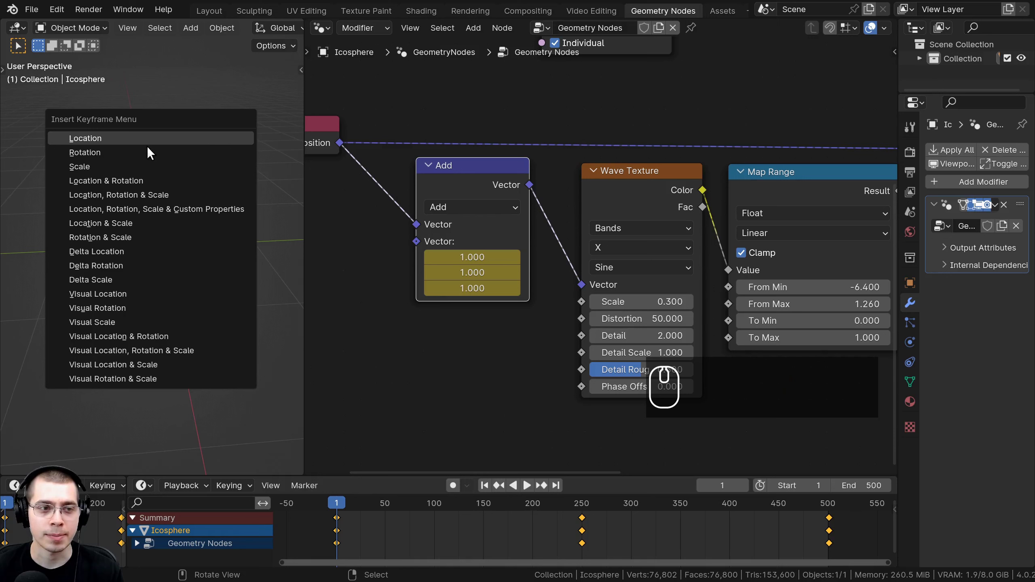
left_click(141, 157)
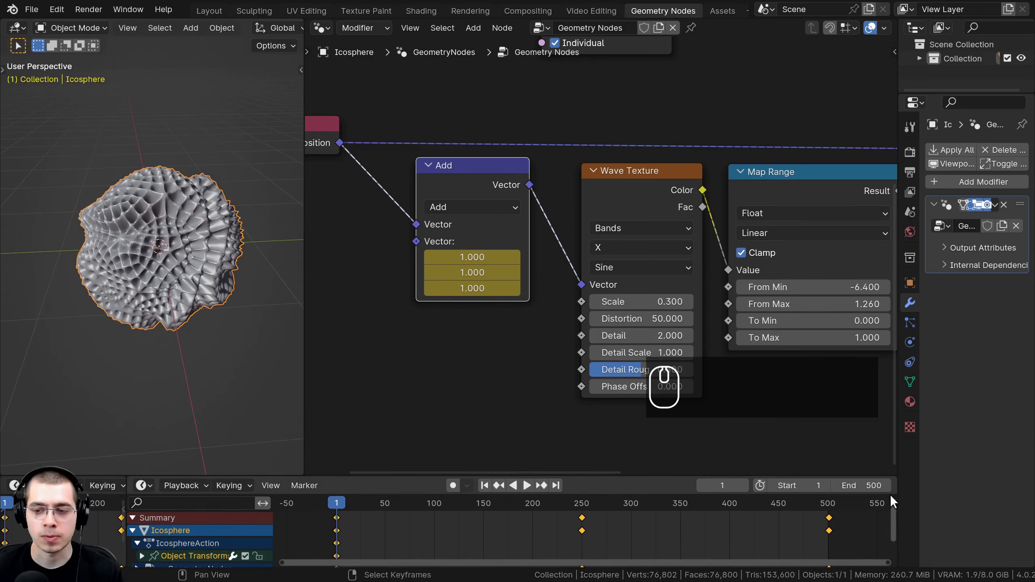
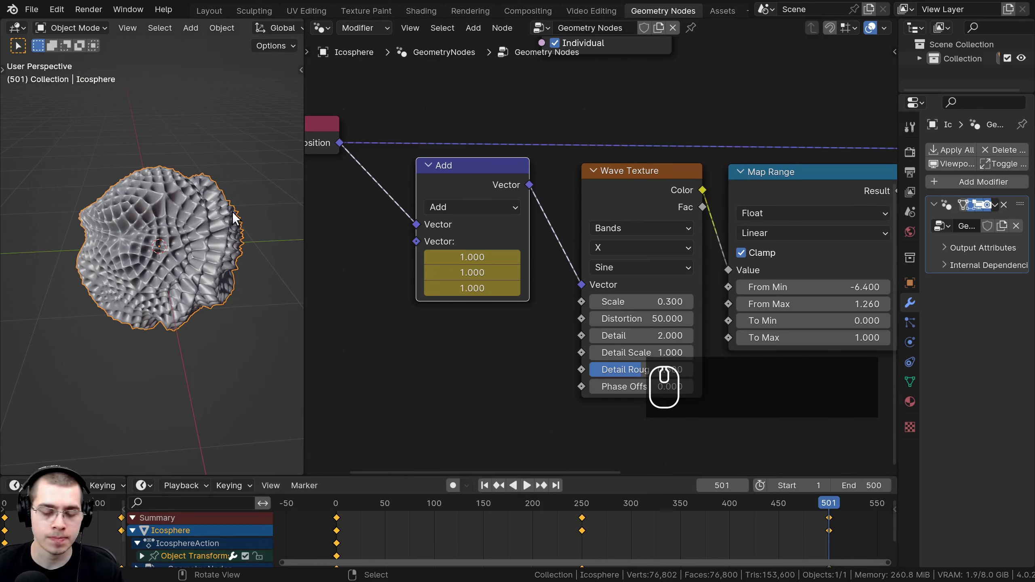
Rotate the sphere 360° around Z at frame 501 and keyframe its rotation.
key("r")
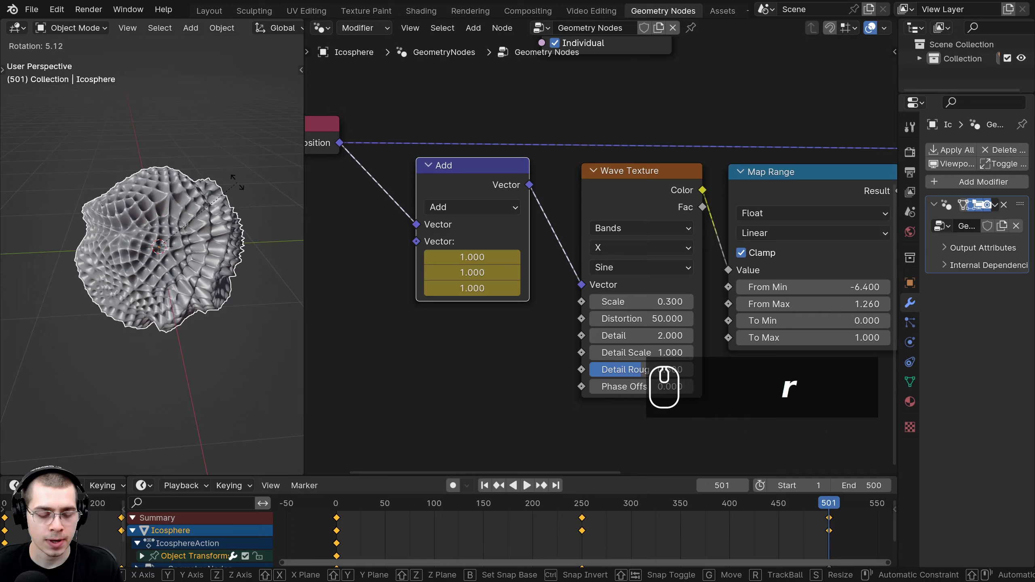
key("z")
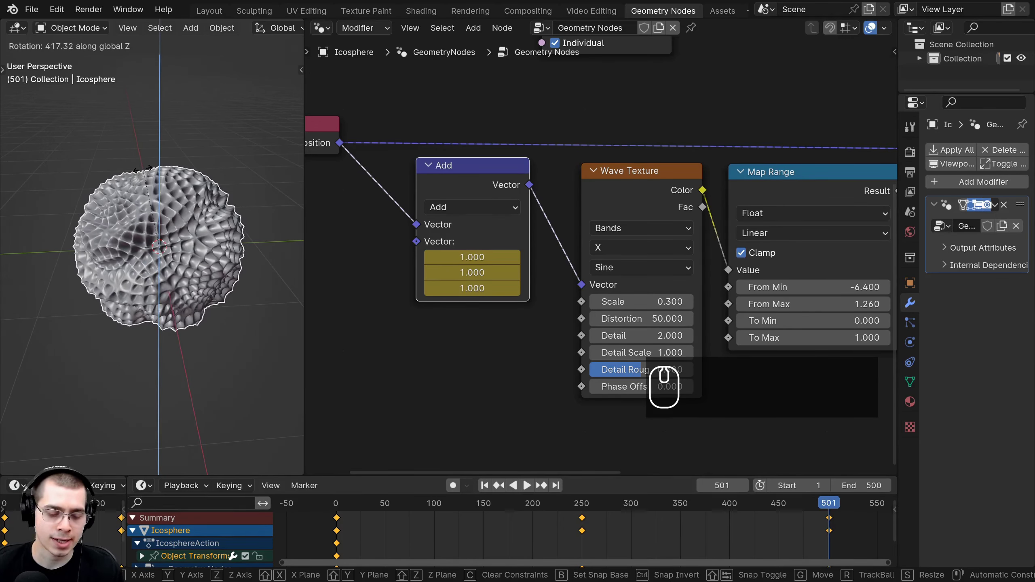
type("360")
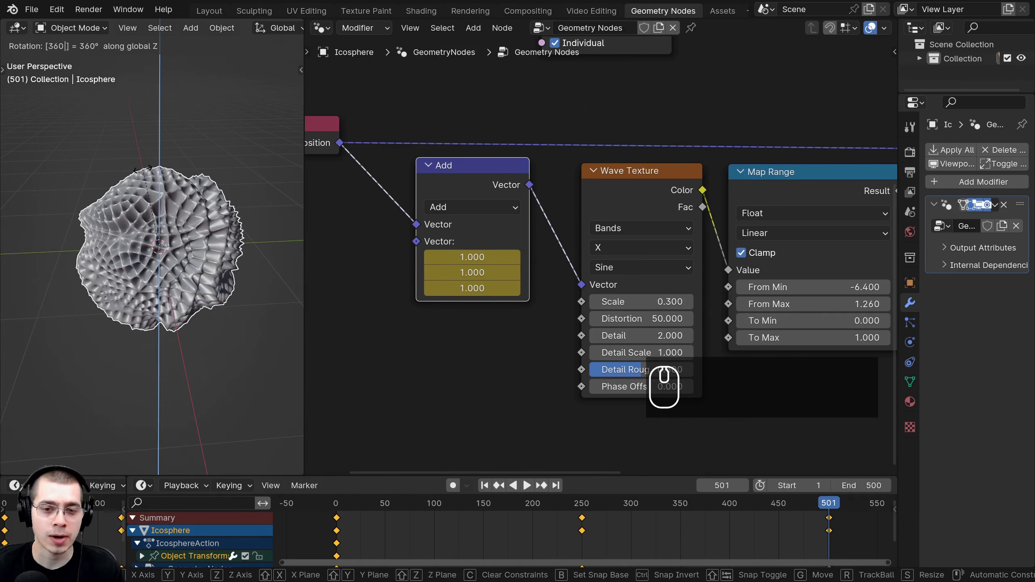
key("Return")
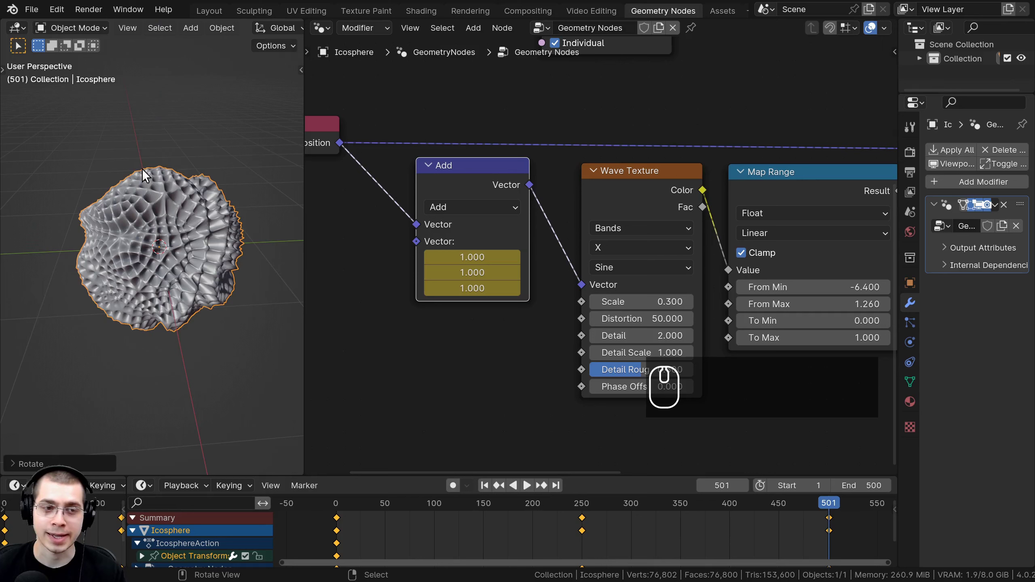
key("i")
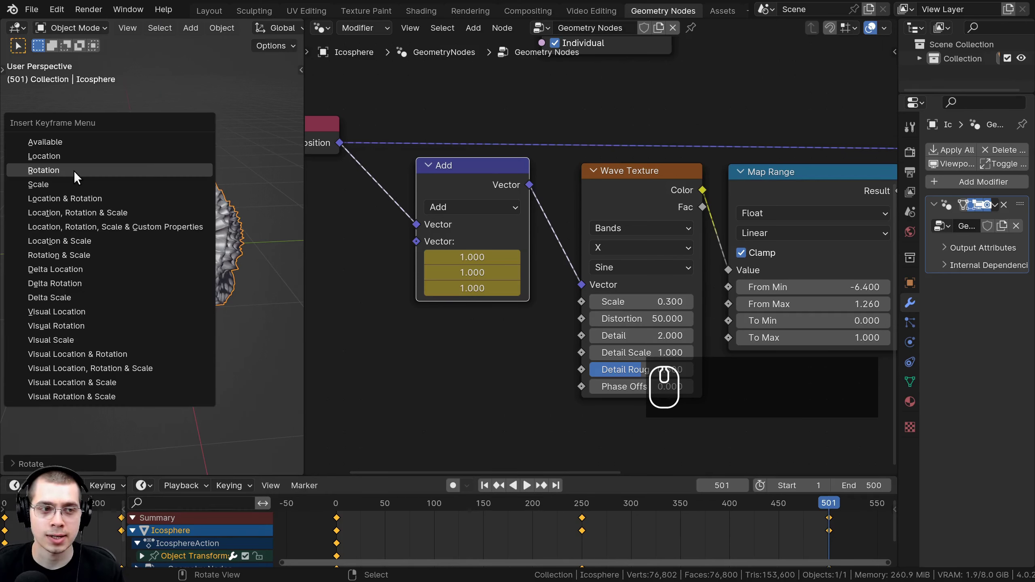
left_click(55, 175)
Play and scrub the timeline to preview the sphere's spin.
key("space")
left_click_drag(450, 508, 524, 505)
left_click_drag(656, 505, 769, 506)
left_click_drag(813, 506, 828, 507)
key("space")
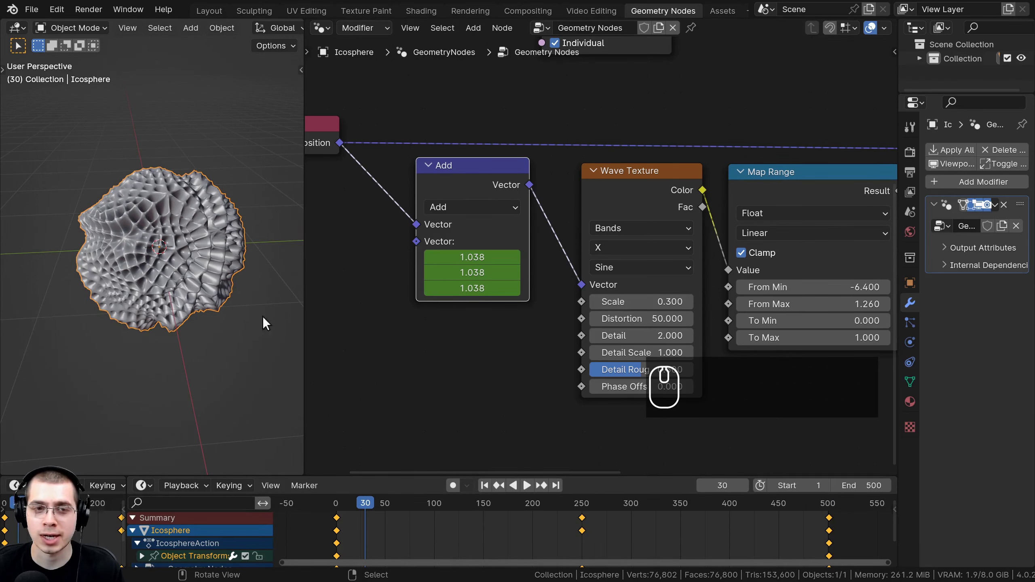
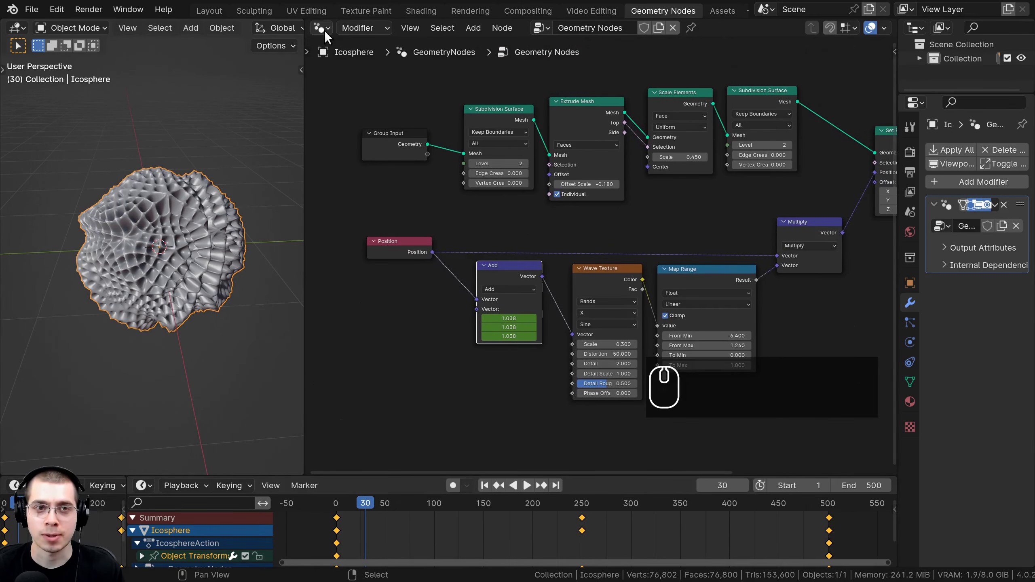
Switch the node area to the Graph Editor and expand the Object Transforms channels.
left_click(329, 32)
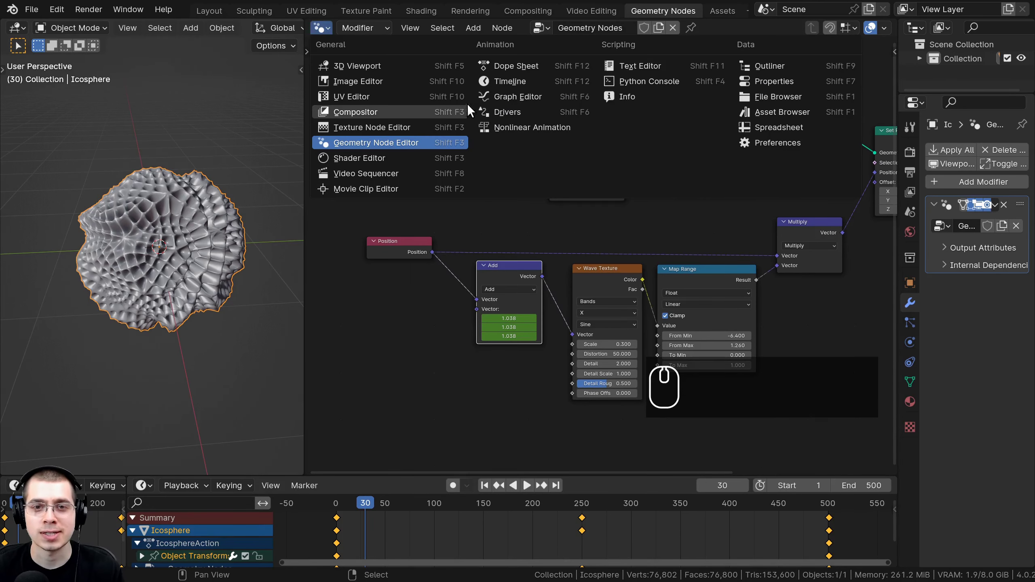
left_click(497, 101)
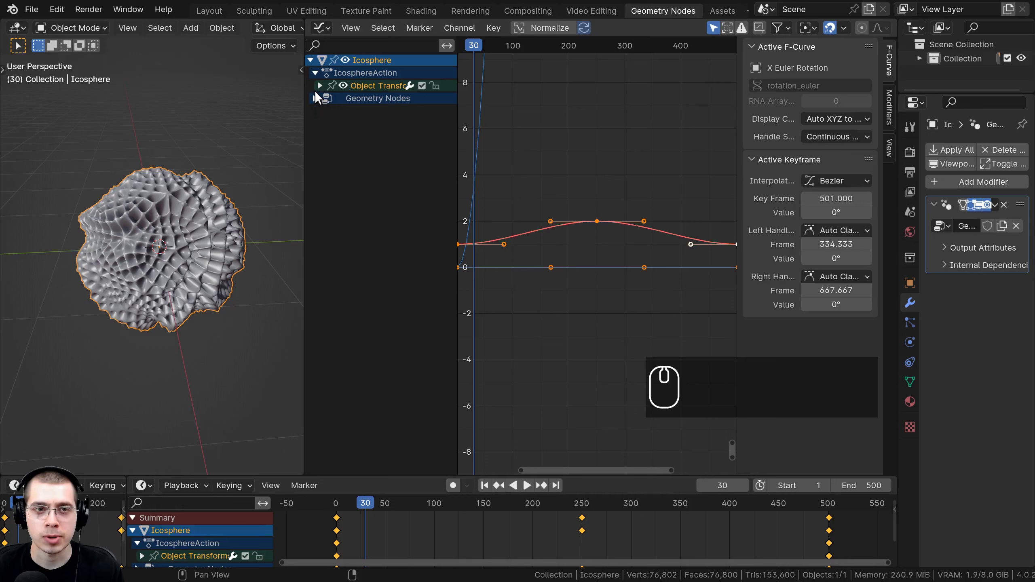
left_click_drag(321, 93, 351, 86)
left_click_drag(366, 90, 352, 156)
left_click_drag(360, 128, 348, 135)
left_click(365, 132)
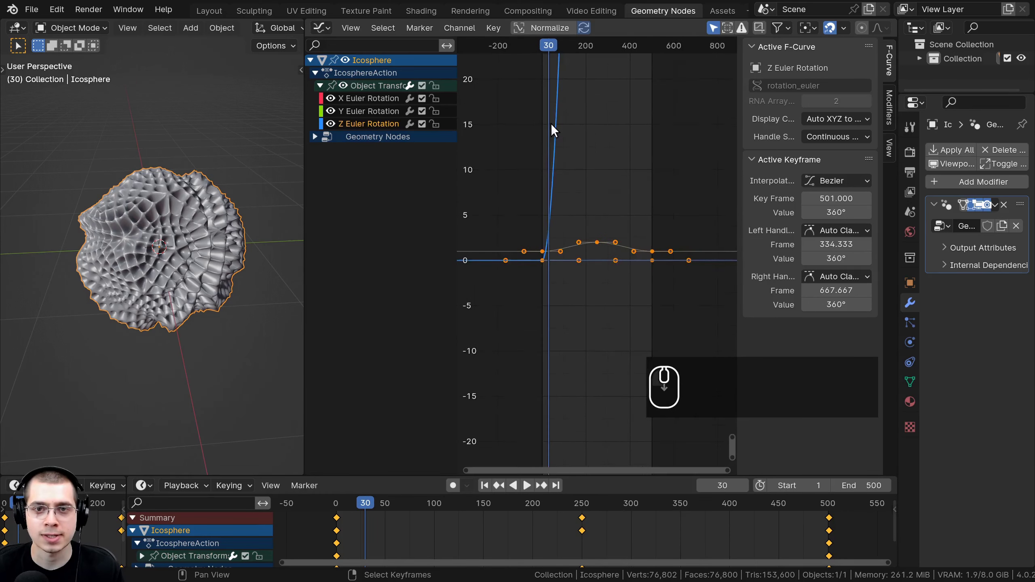
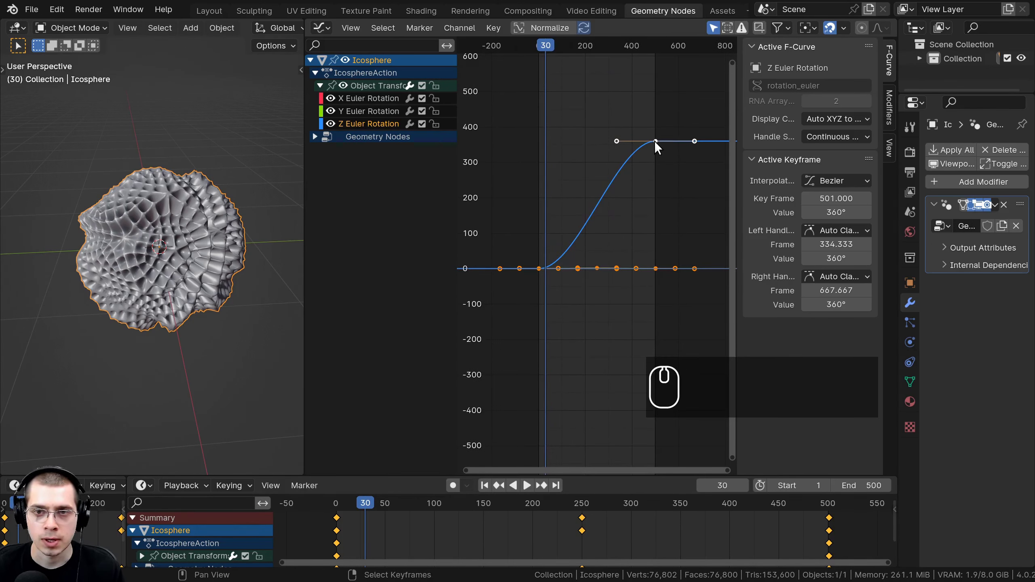
Select the Z Euler Rotation key at frame 501 and move the current frame there.
left_click(660, 145)
middle_click(660, 144)
right_click(660, 144)
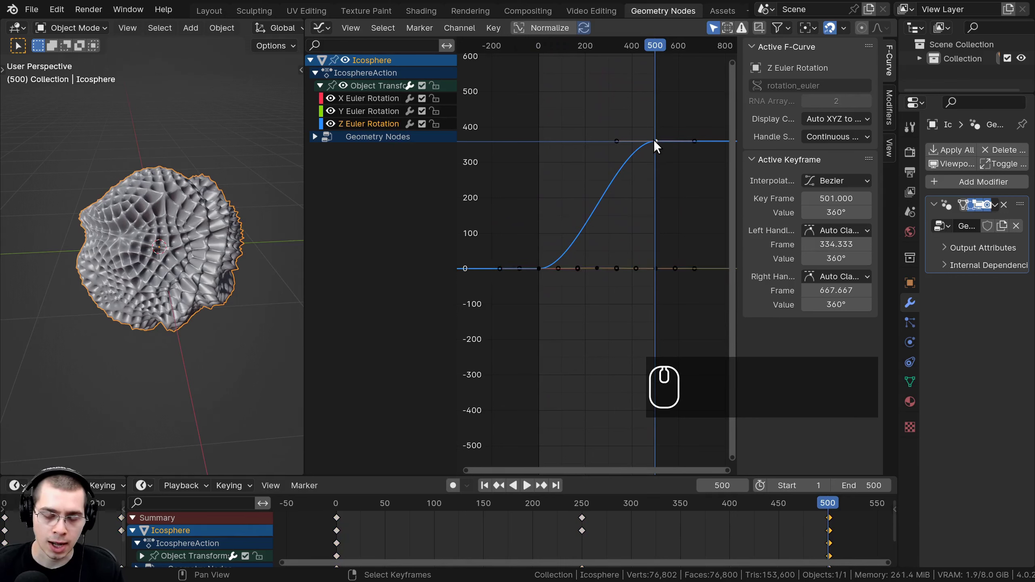
key("i")
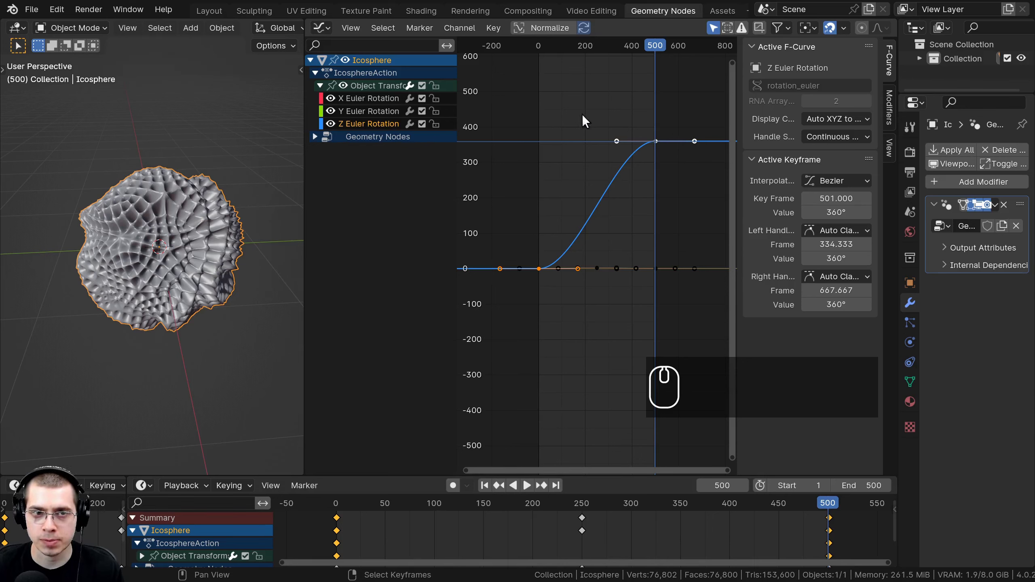
key("g")
left_click_drag(616, 194, 600, 190)
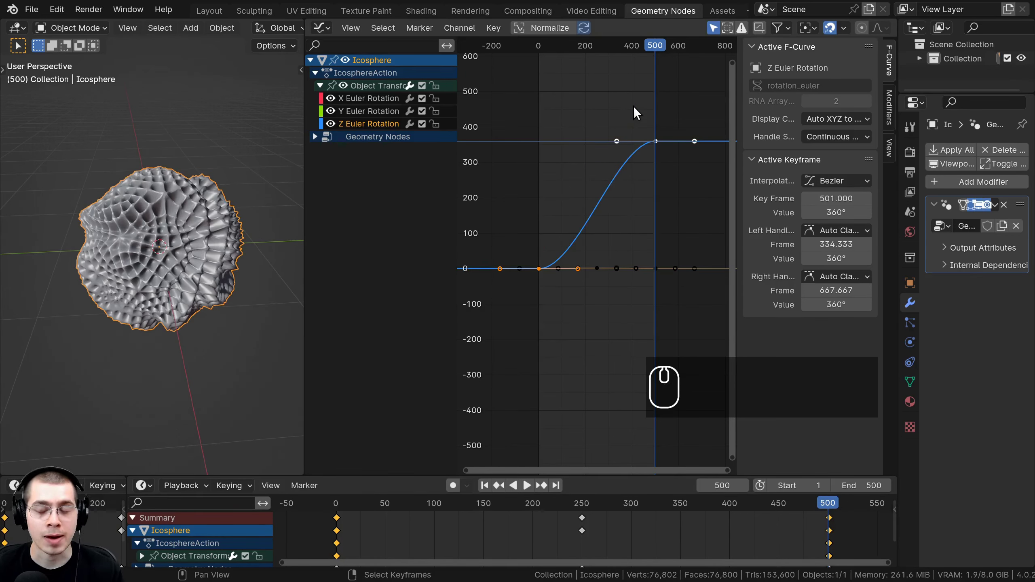
Set the Z rotation keyframes to Linear interpolation.
key("t")
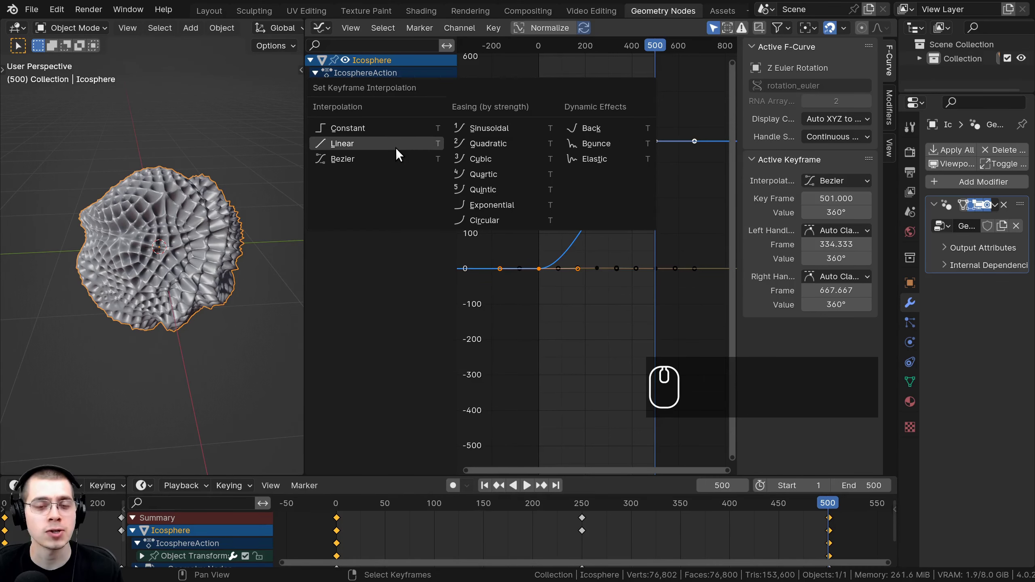
left_click(400, 155)
scroll("up", 3)
Play the animation to check the constant-speed spin, then stop playback.
key("space")
left_click_drag(610, 175, 620, 164)
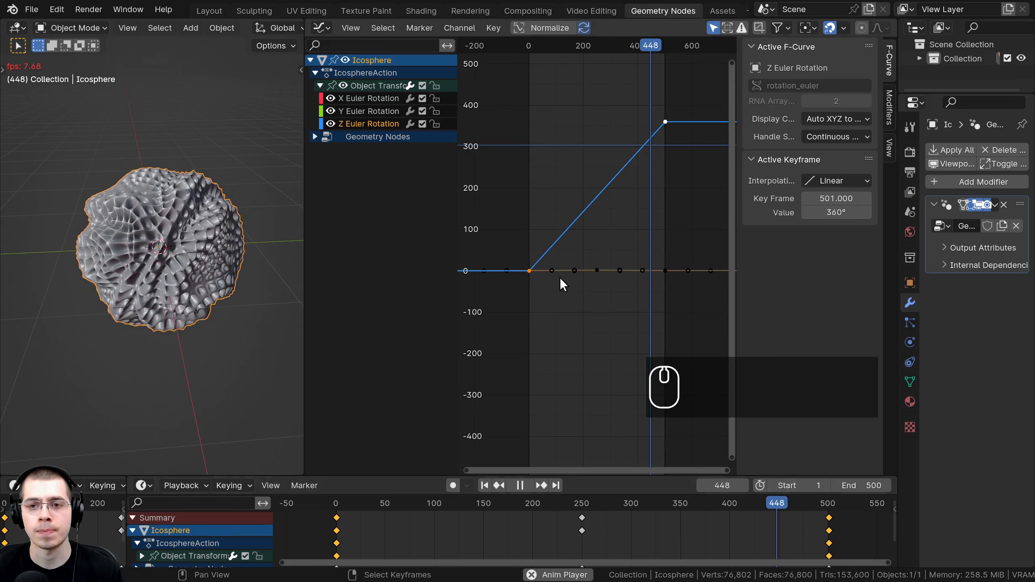
left_click(824, 511)
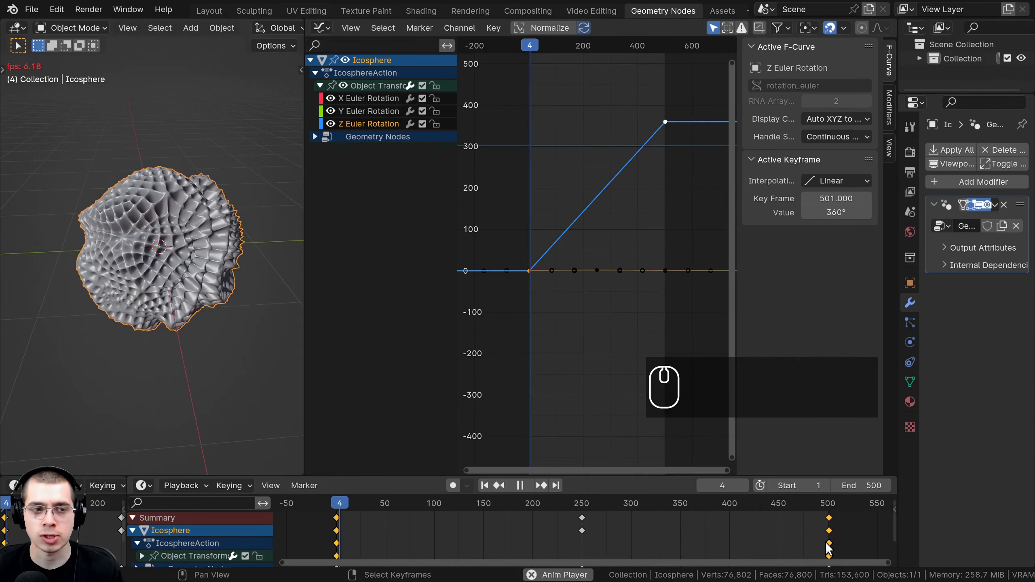
scroll("up", 3)
scroll("down", 3)
left_click_drag(178, 176, 180, 205)
scroll("up", 3)
key("space")
Mark a render region with Ctrl+B in the viewport and briefly replay the animation.
left_click_drag(312, 275, 445, 292)
scroll("up", 3)
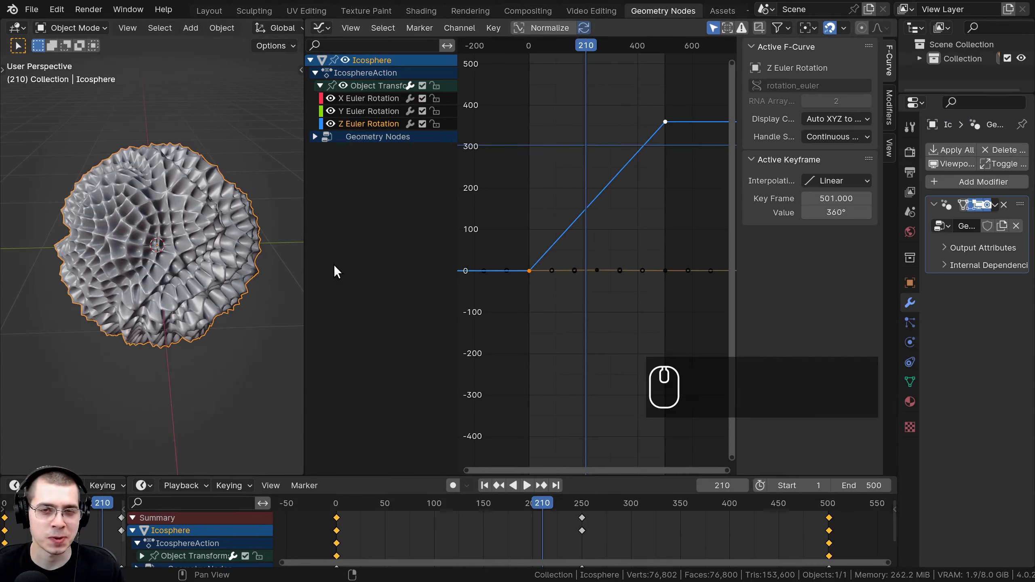
left_click_drag(37, 13, 52, 139)
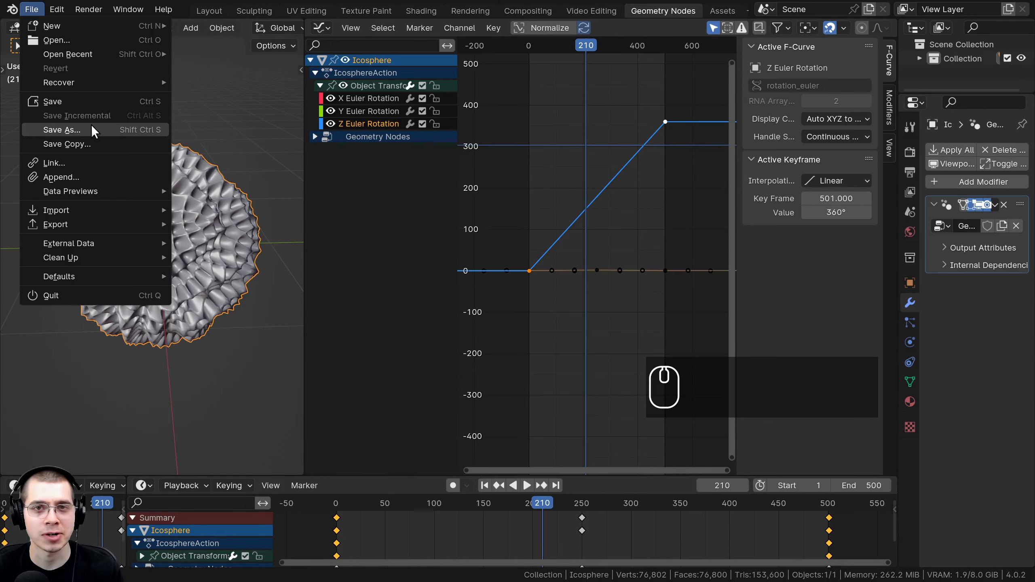
key("ctrl+b")
left_click(292, 305)
key("space")
middle_click(251, 228)
key("space")
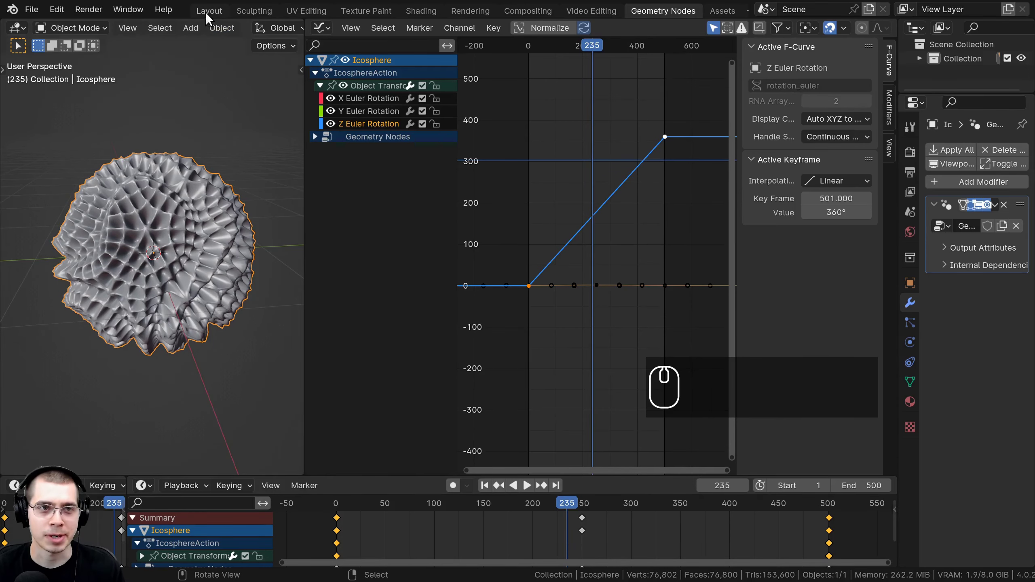
Switch to the Layout workspace and bring up the Render Properties.
left_click(212, 17)
scroll("down", 3)
left_click_drag(446, 273, 659, 134)
left_click(659, 135)
left_click(847, 143)
Browse the render engine choices while toggling viewport shading around the sphere.
left_click(966, 141)
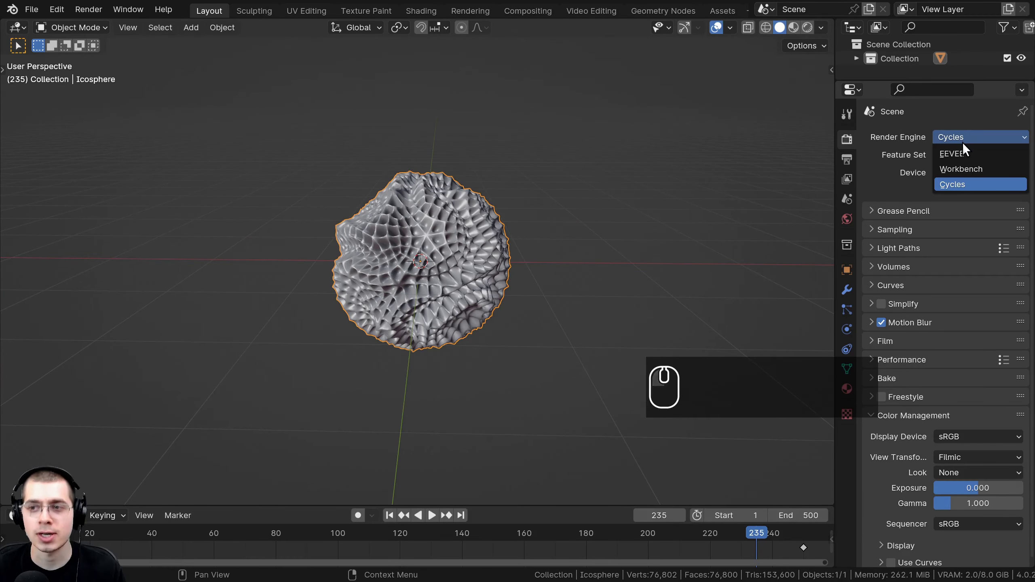
left_click_drag(968, 154, 405, 197)
scroll("up", 3)
left_click_drag(426, 187, 436, 275)
key("z")
key("z")
key("z")
scroll("down", 3)
left_click_drag(402, 162, 821, 160)
scroll("up", 3)
type("zzzzzzzz")
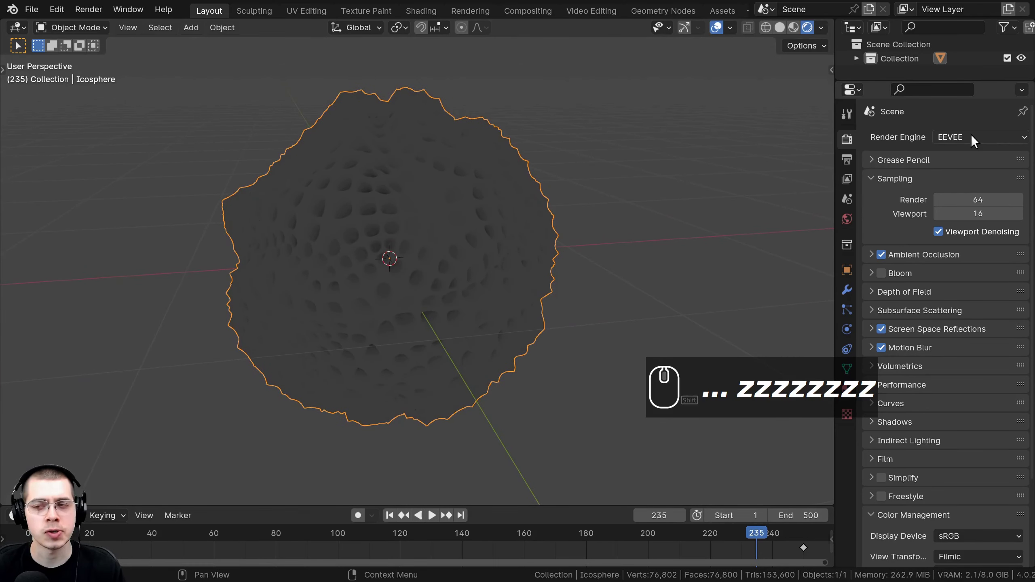
Keep EEVEE as the scene's render engine.
left_click(976, 142)
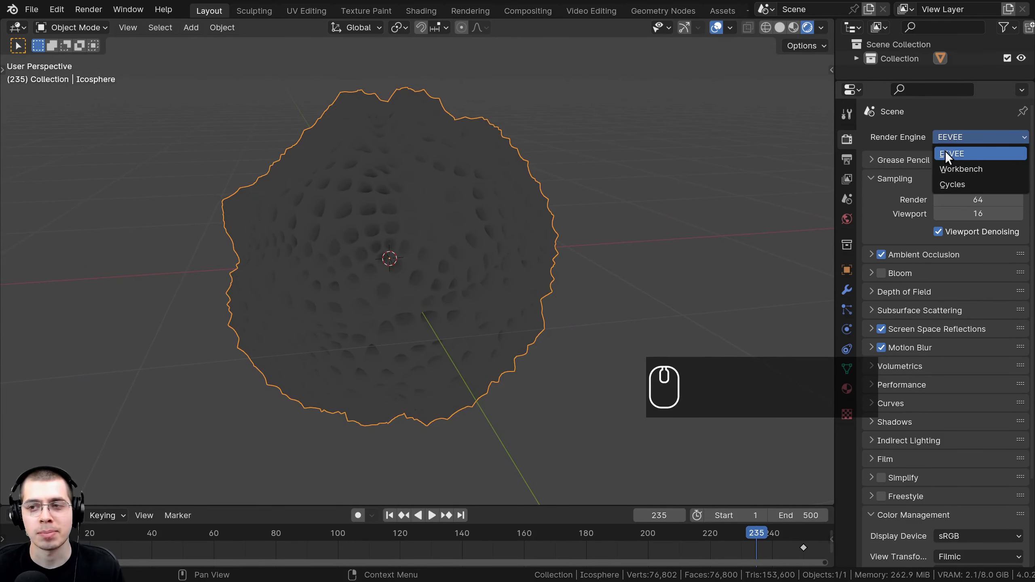
left_click_drag(374, 474, 688, 229)
left_click_drag(427, 267, 423, 300)
middle_click(426, 274)
left_click_drag(242, 313, 920, 155)
left_click_drag(904, 264, 834, 404)
left_click(902, 282)
Enable Bloom and Ambient Occlusion in the EEVEE render settings.
left_click(906, 332)
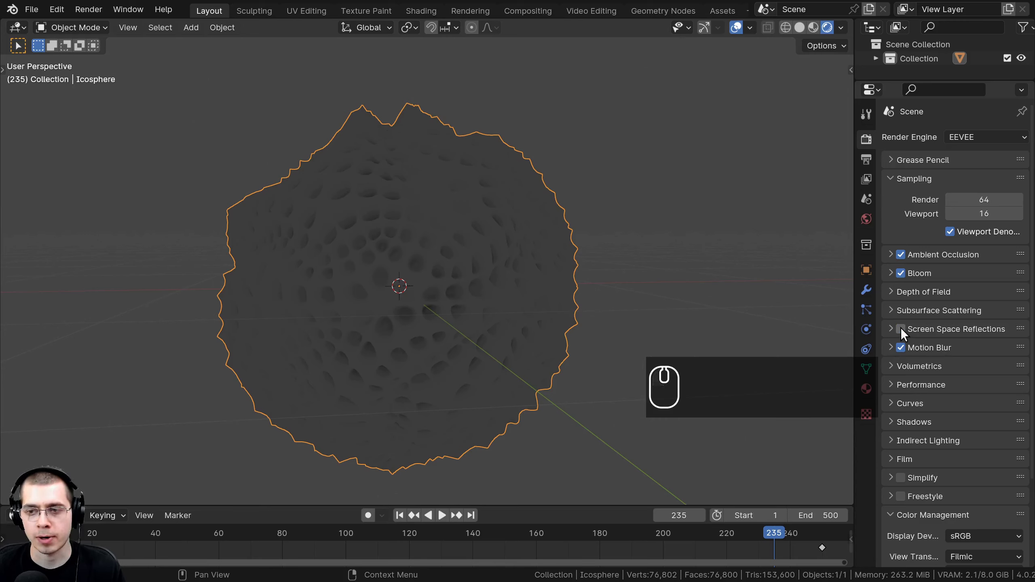
left_click(906, 332)
left_click(905, 353)
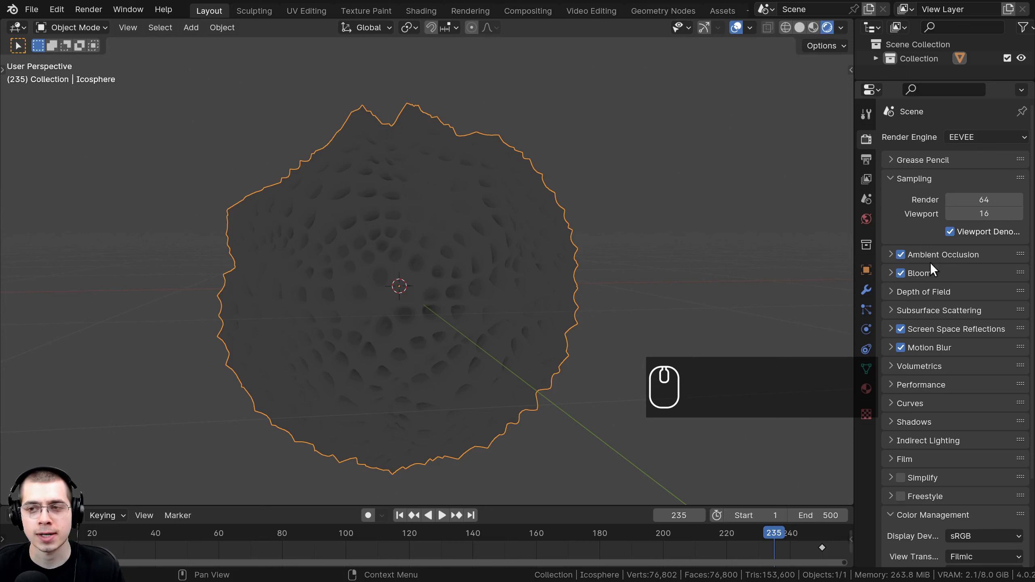
left_click_drag(584, 233, 585, 234)
scroll("up", 3)
key("ctrl+b")
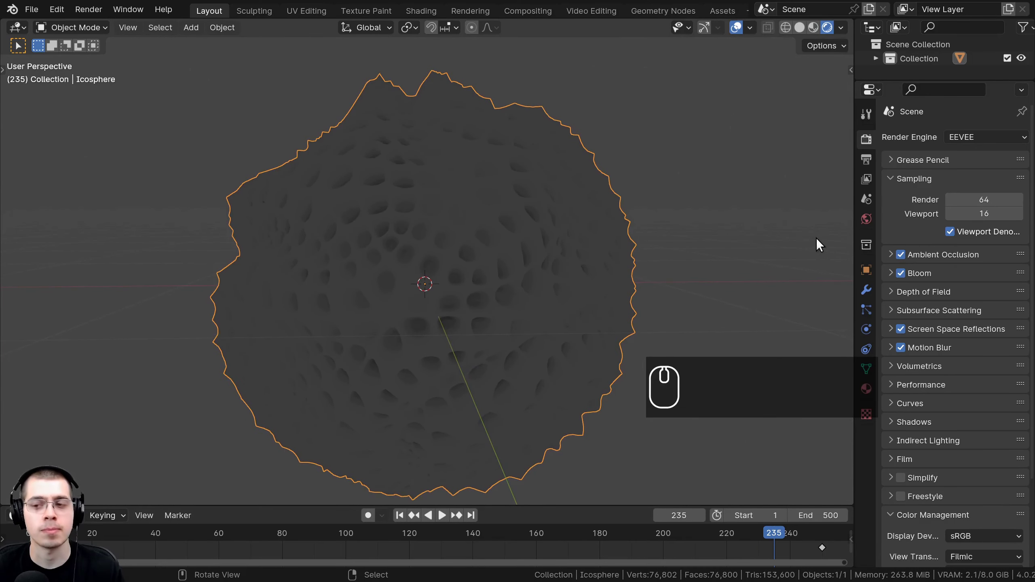
Set the World colour input to an Environment Texture.
left_click(865, 229)
double_click(837, 427)
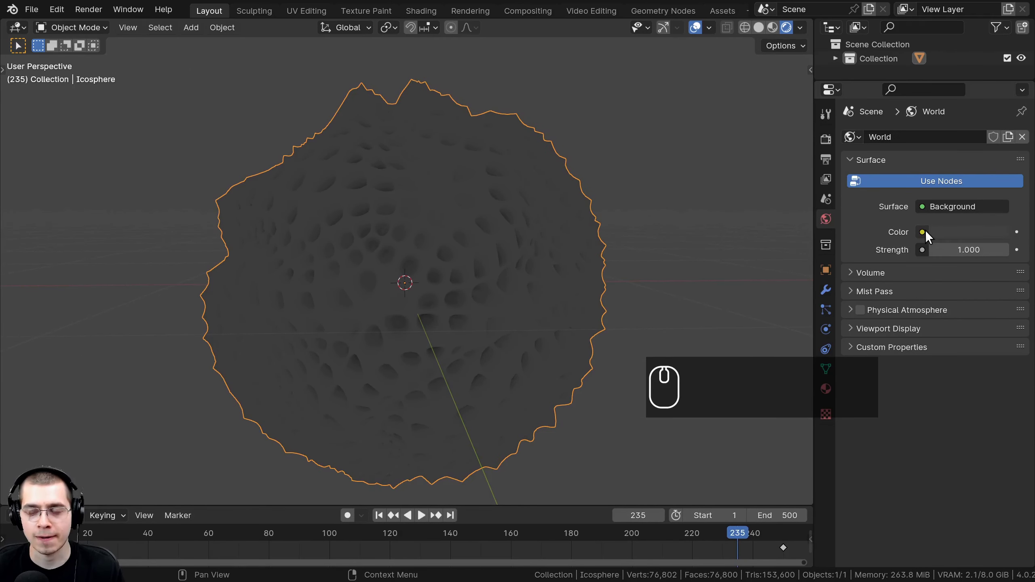
left_click(929, 235)
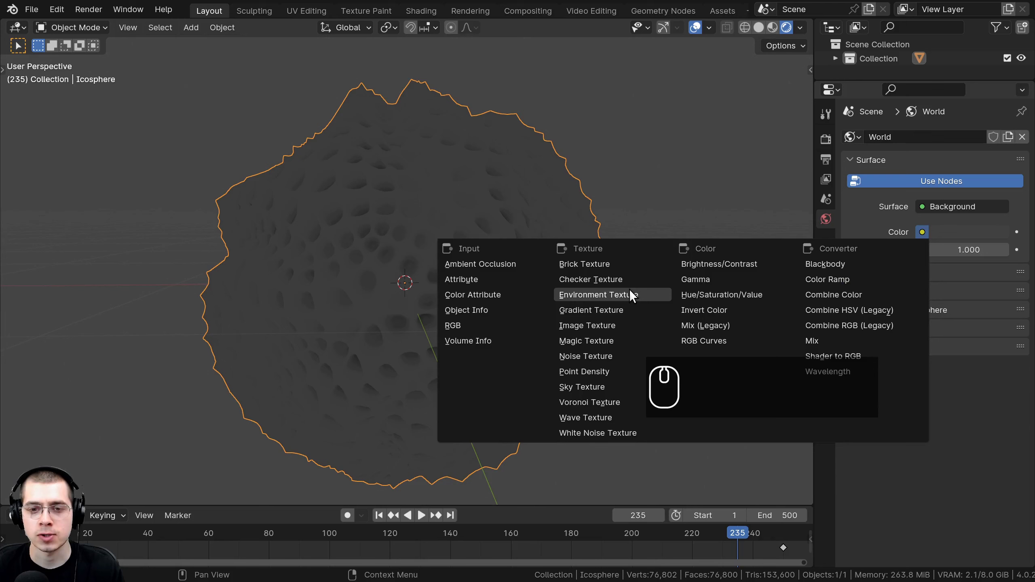
left_click(633, 293)
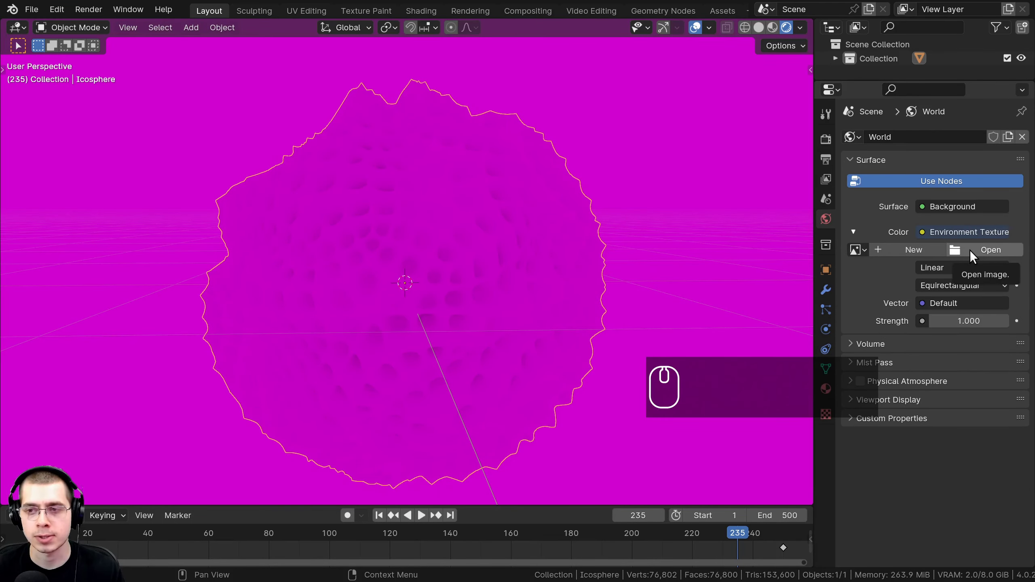
Search 'brow' and load brown_photostudio_02_1k.hdr as the world HDRI.
type("brow")
left_click_drag(208, 105, 215, 116)
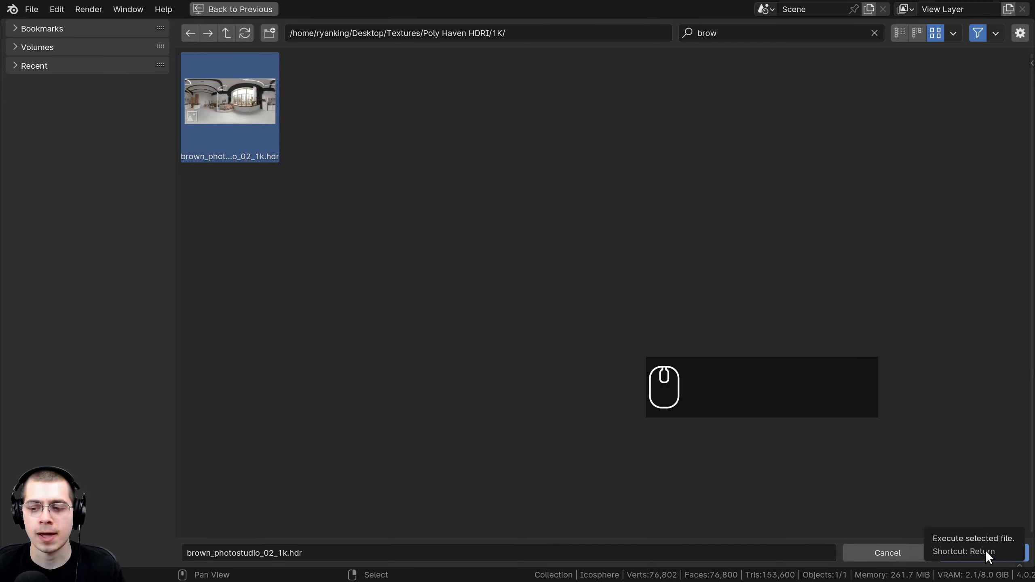
left_click_drag(926, 491, 499, 323)
scroll("down", 3)
left_click_drag(344, 320, 445, 339)
scroll("up", 3)
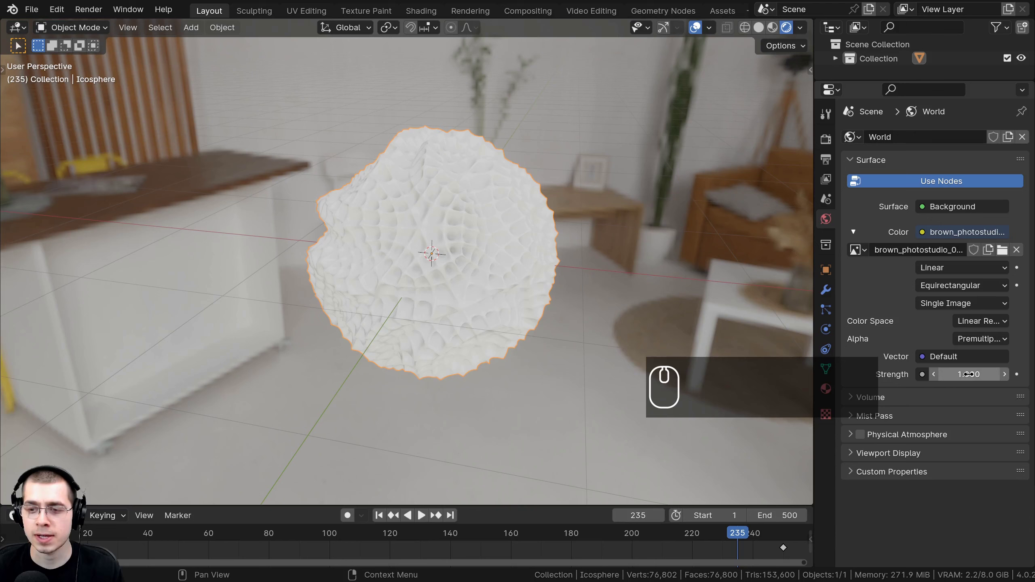
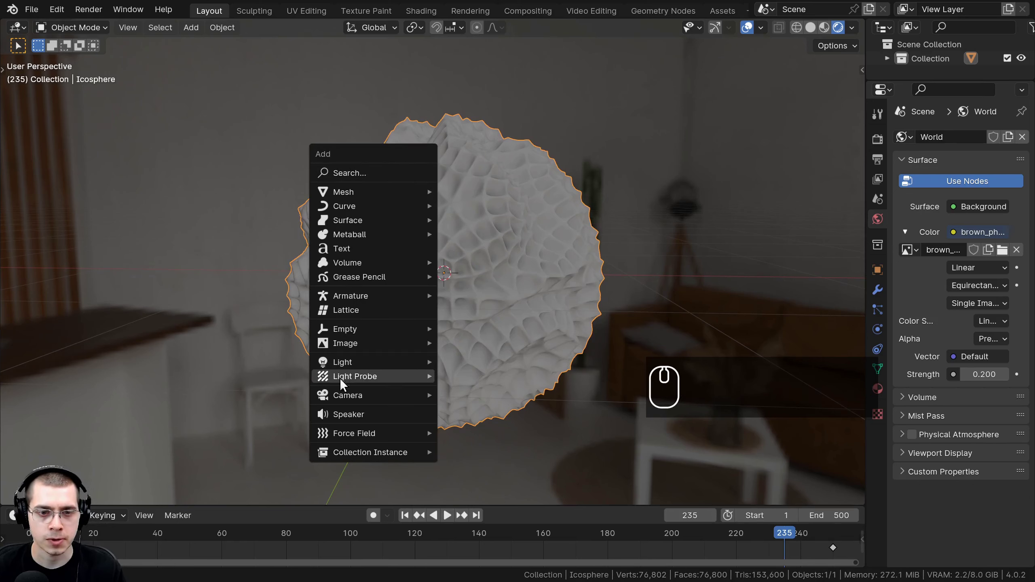
Add a camera to the scene.
left_click(348, 403)
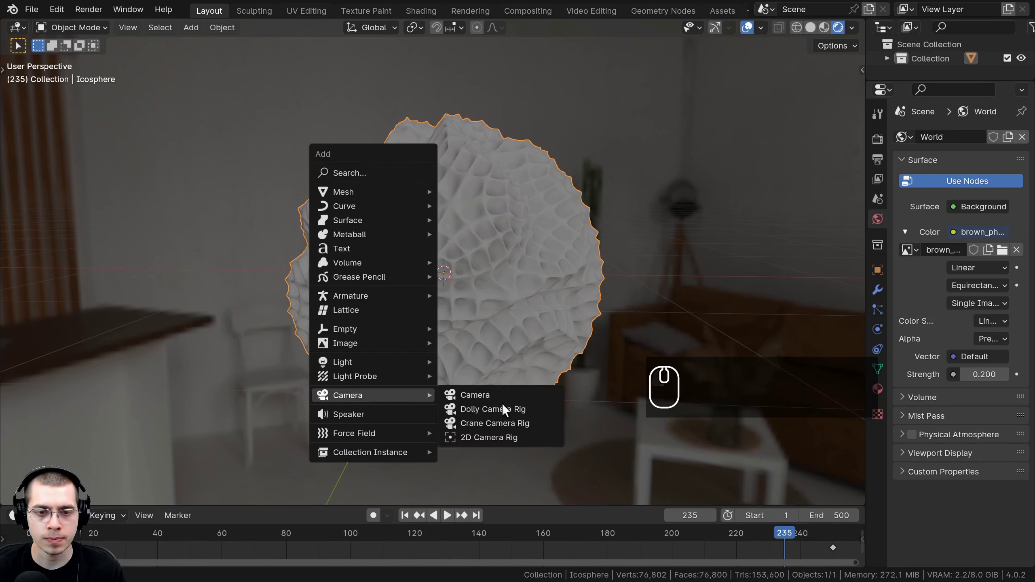
left_click_drag(506, 403, 516, 248)
middle_click(509, 341)
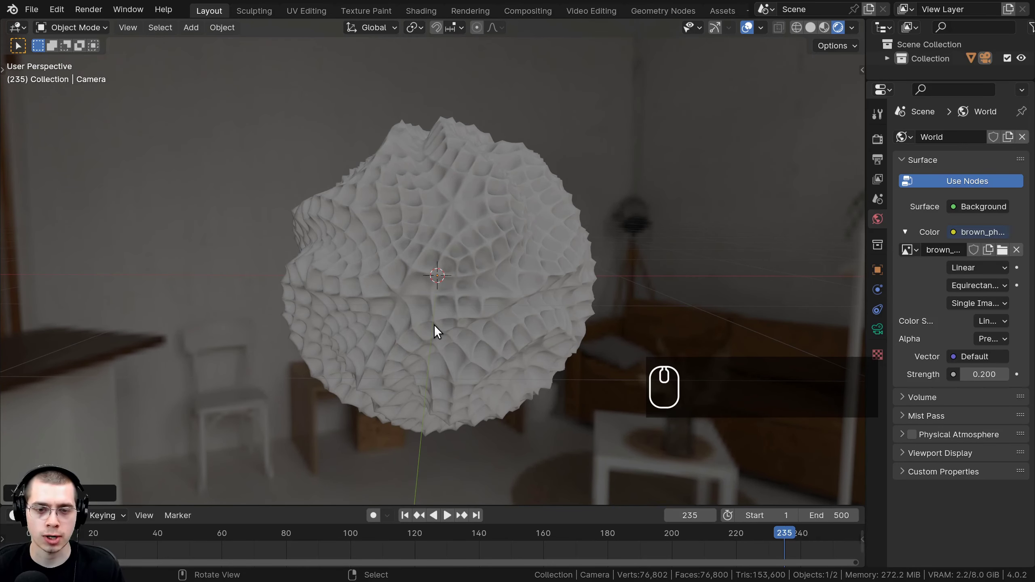
Align the camera to the front view of the sphere and set its focal length to 60 mm.
key("KP_1")
left_click_drag(531, 185, 540, 172)
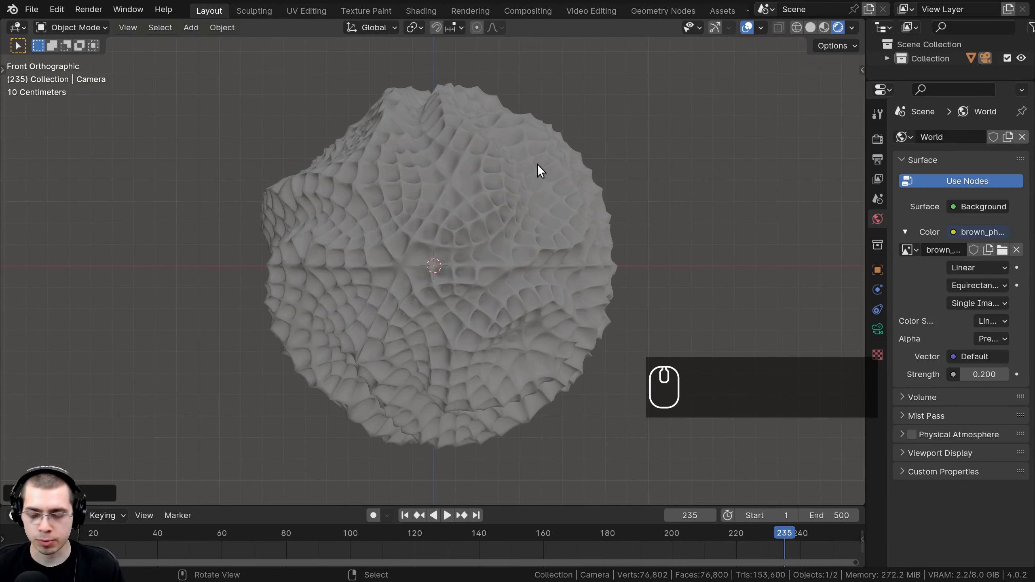
key("ctrl+alt+KP_0")
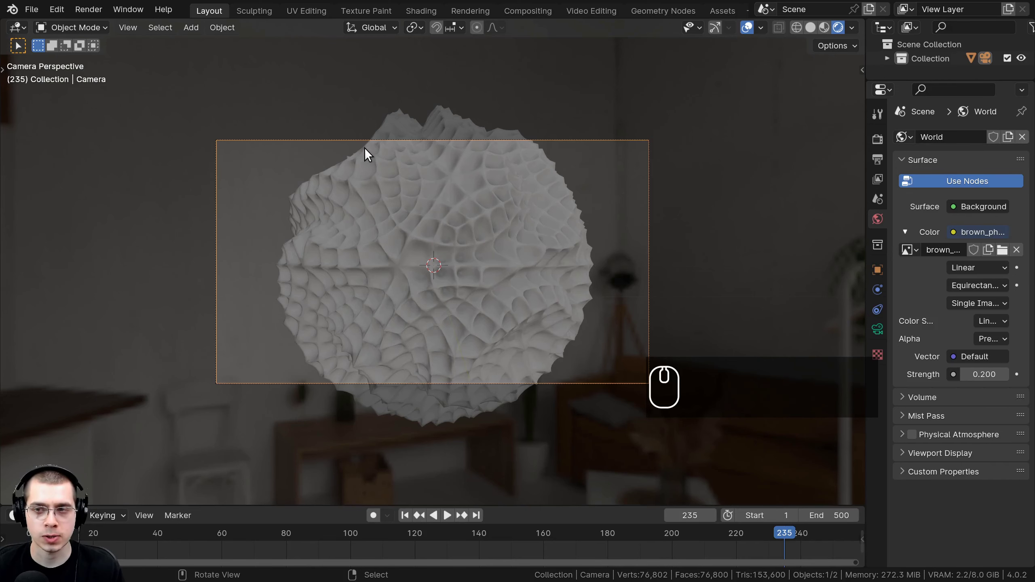
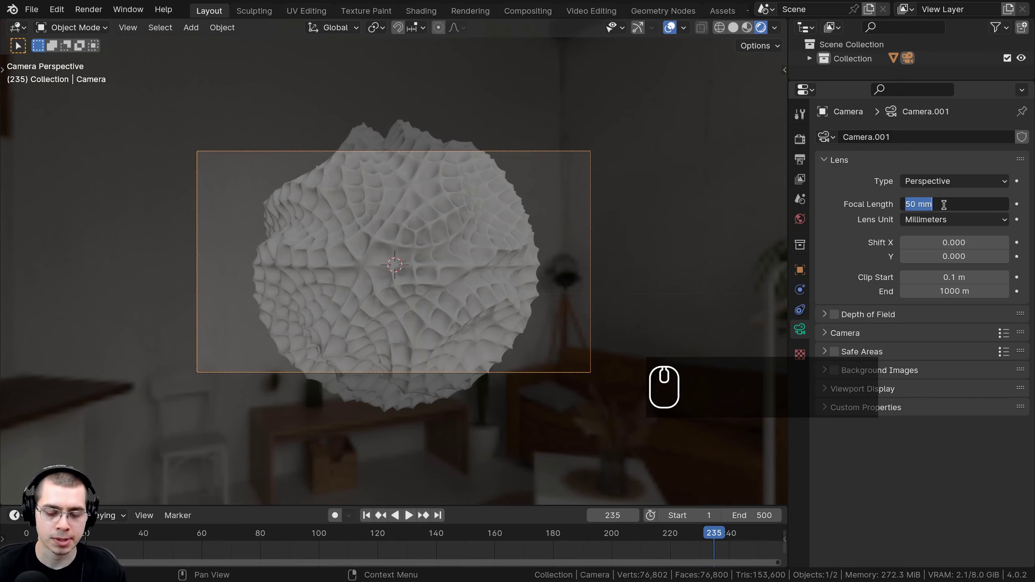
type("60")
key("Return")
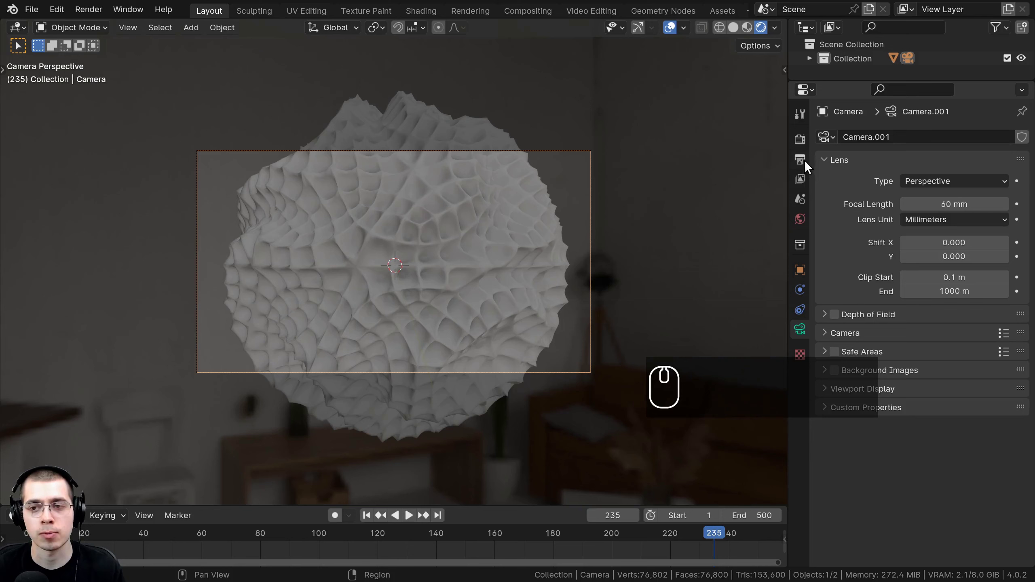
Set the output resolution to 1920 × 1920 px in Output Properties.
left_click(807, 151)
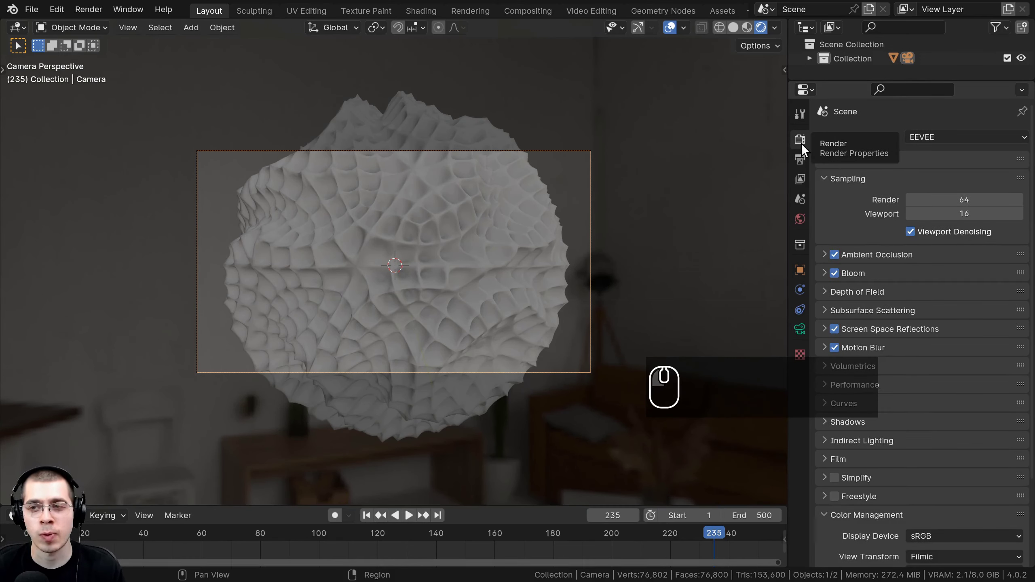
left_click(805, 162)
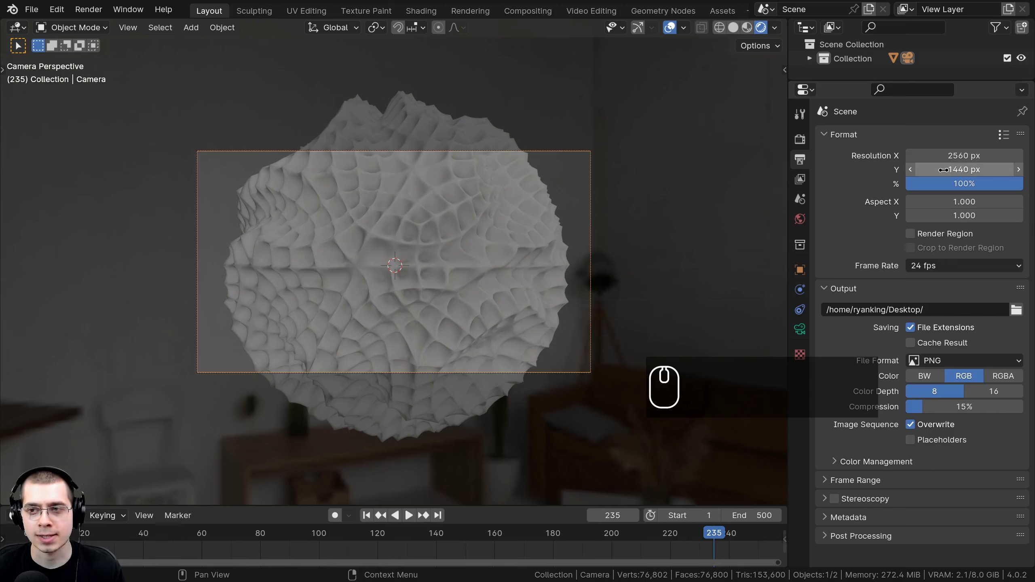
double_click(968, 160)
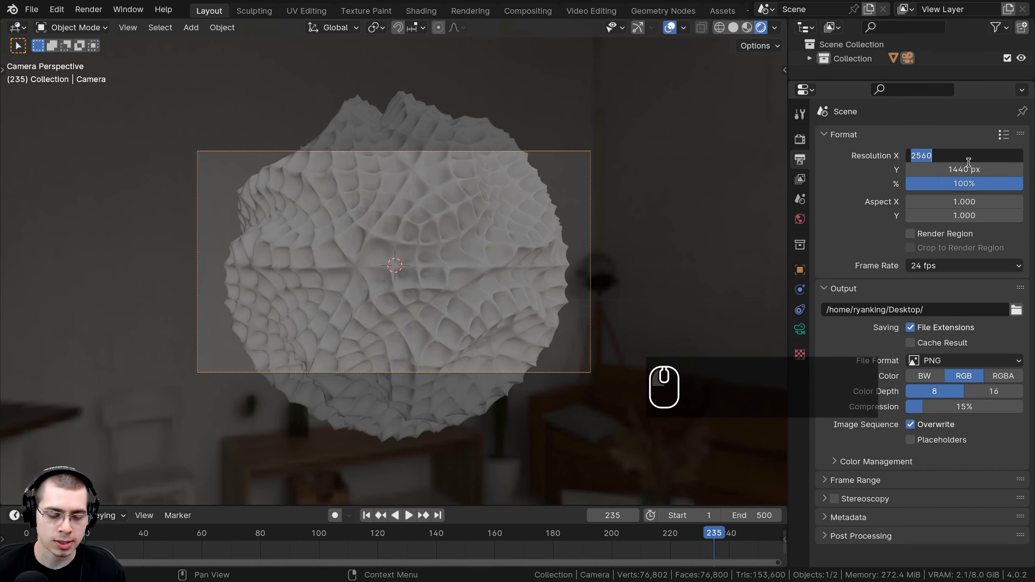
key("1")
type("920")
key("Return")
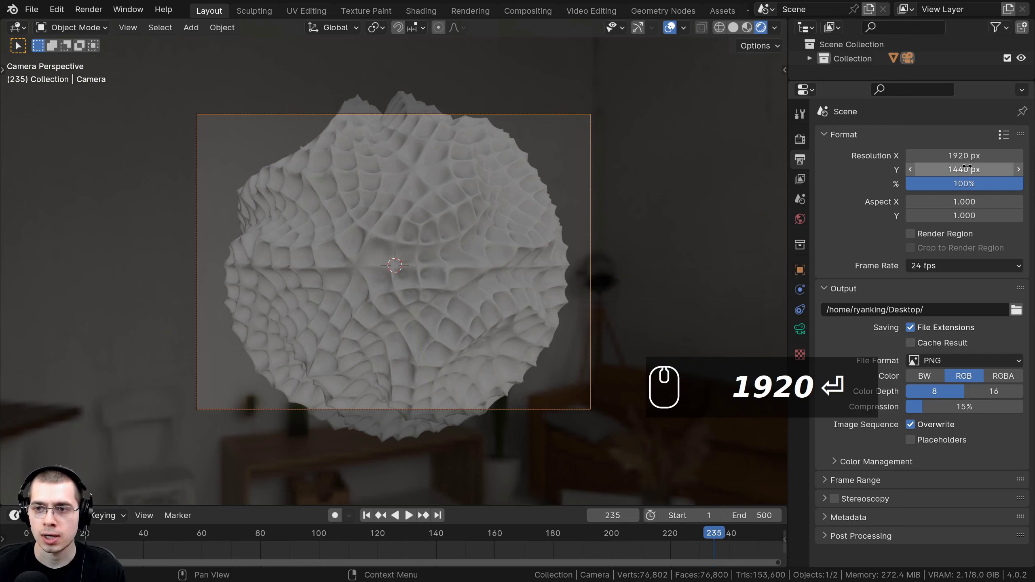
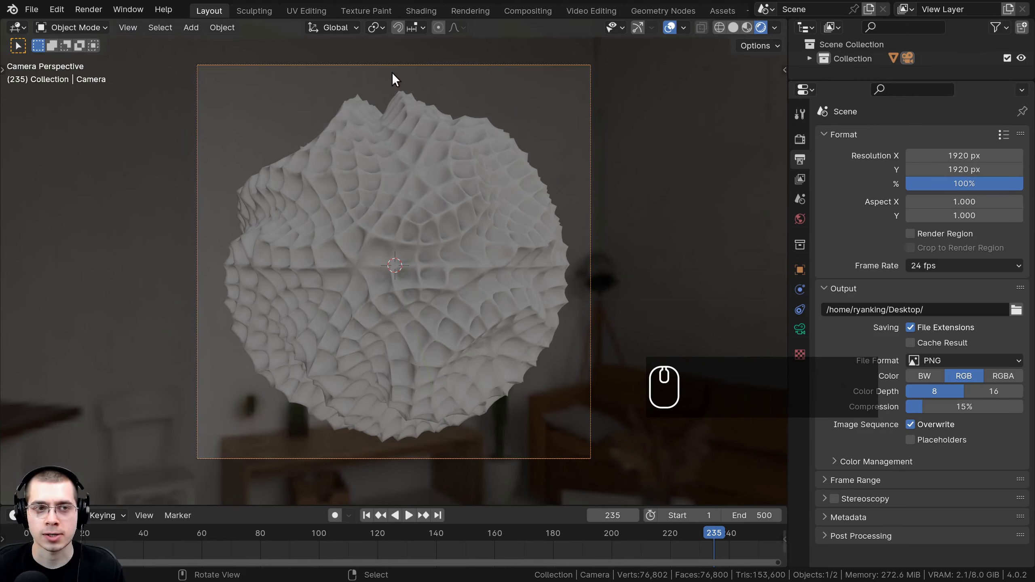
left_click_drag(506, 246, 453, 229)
scroll("down", 3)
left_click_drag(443, 357, 436, 291)
scroll("down", 3)
left_click_drag(401, 236, 376, 158)
Add an area light with Shift+A and move it into position near the sphere.
key("shift+a")
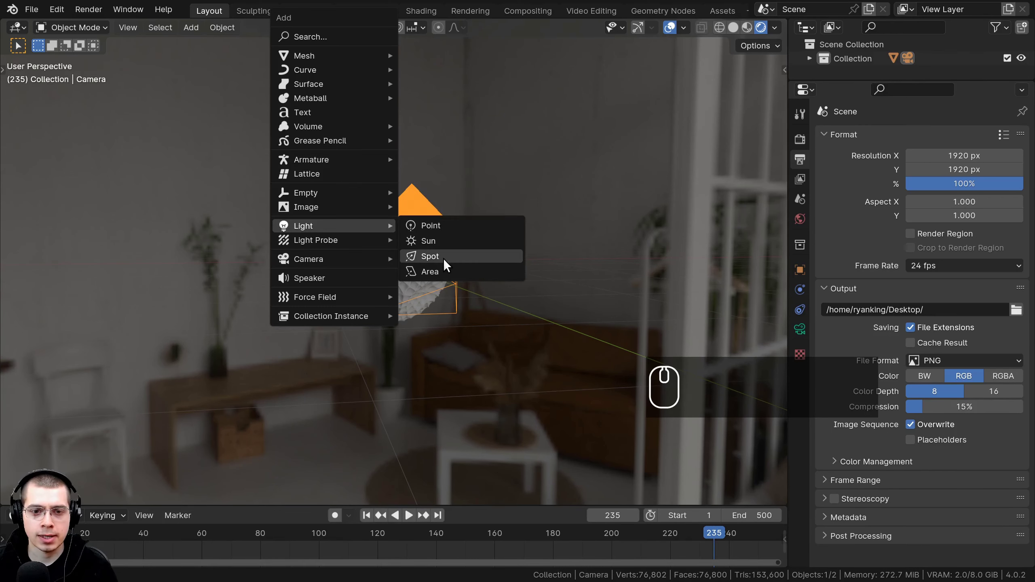
left_click_drag(445, 270, 405, 271)
middle_click(407, 283)
key("g")
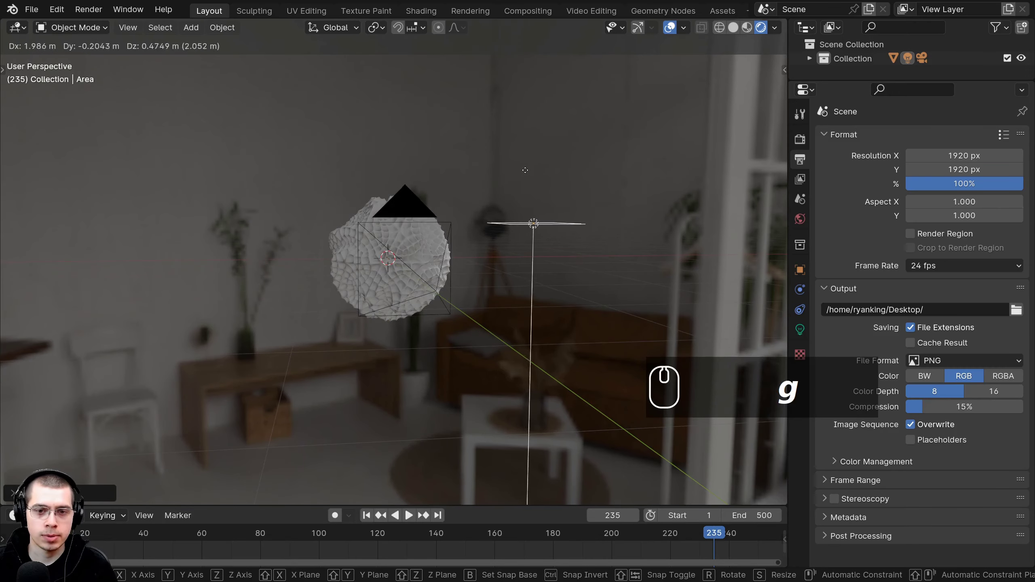
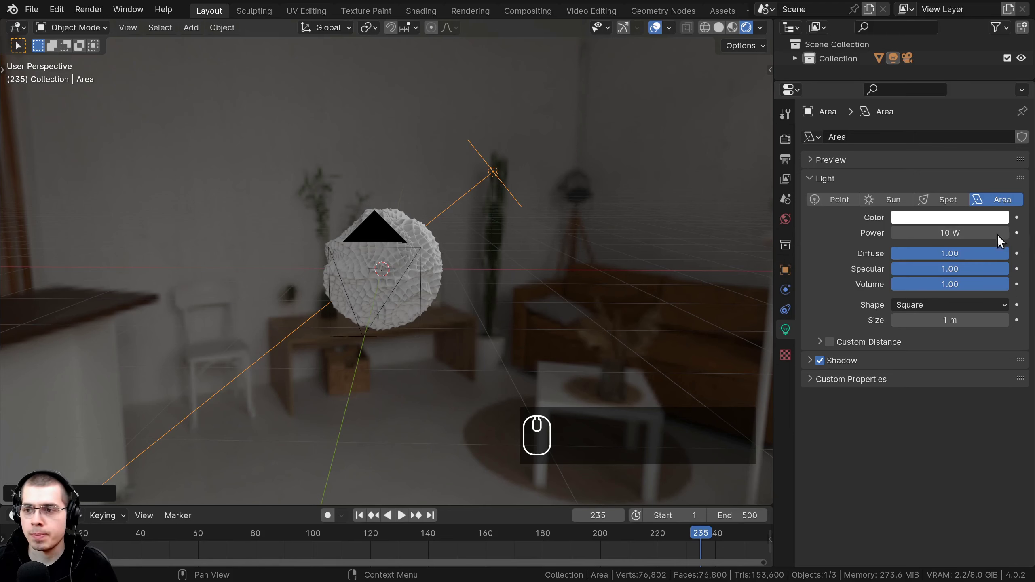
Raise the light's power to 40 W and pick red as its colour.
left_click(931, 230)
key("4")
type("40")
key("Return")
left_click_drag(488, 283, 891, 221)
scroll("up", 3)
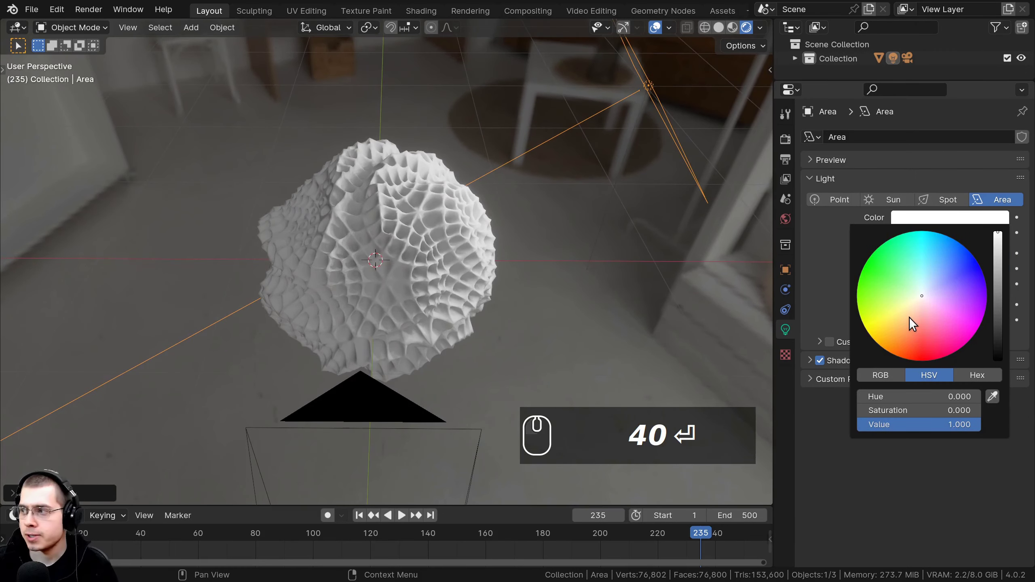
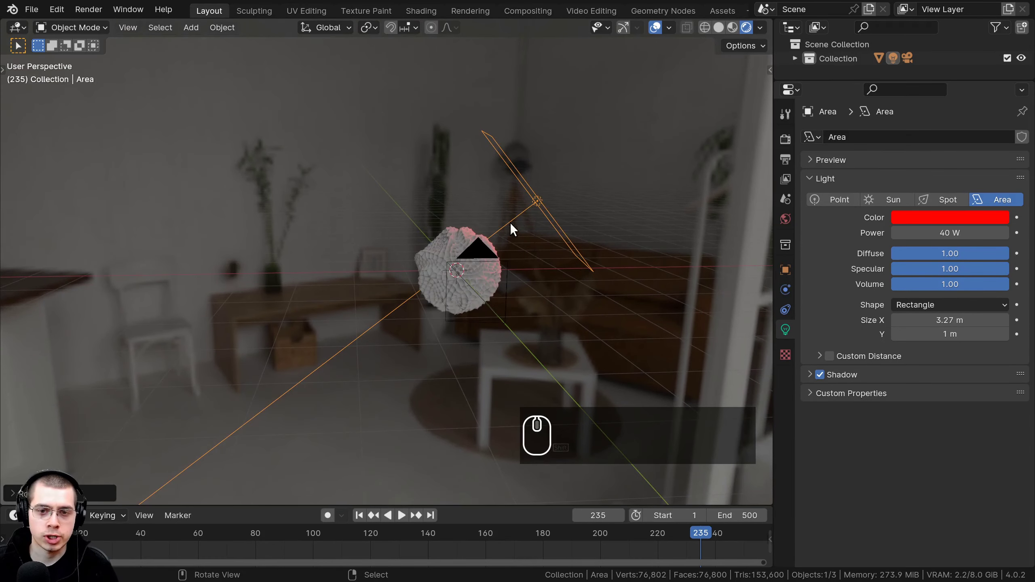
Duplicate the red area light and position and rotate the copy on the sphere's opposite side.
key("shift+d")
left_click_drag(360, 217, 370, 200)
key("KP_7")
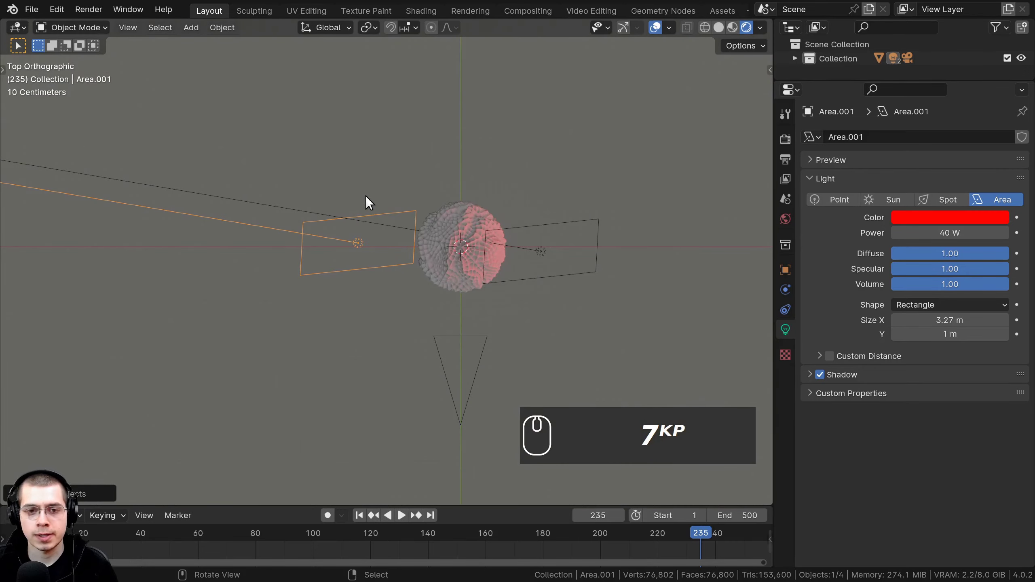
key("r")
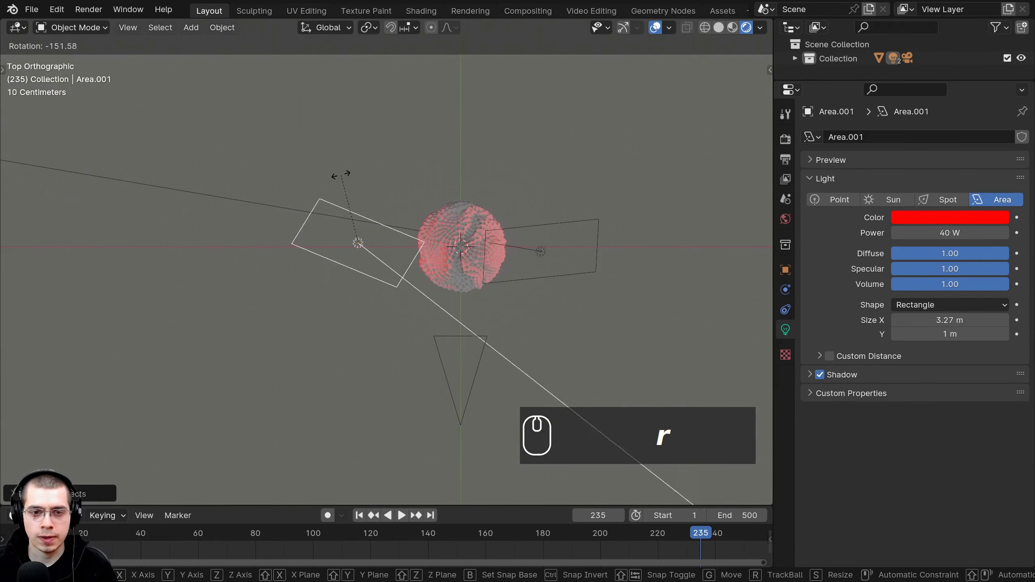
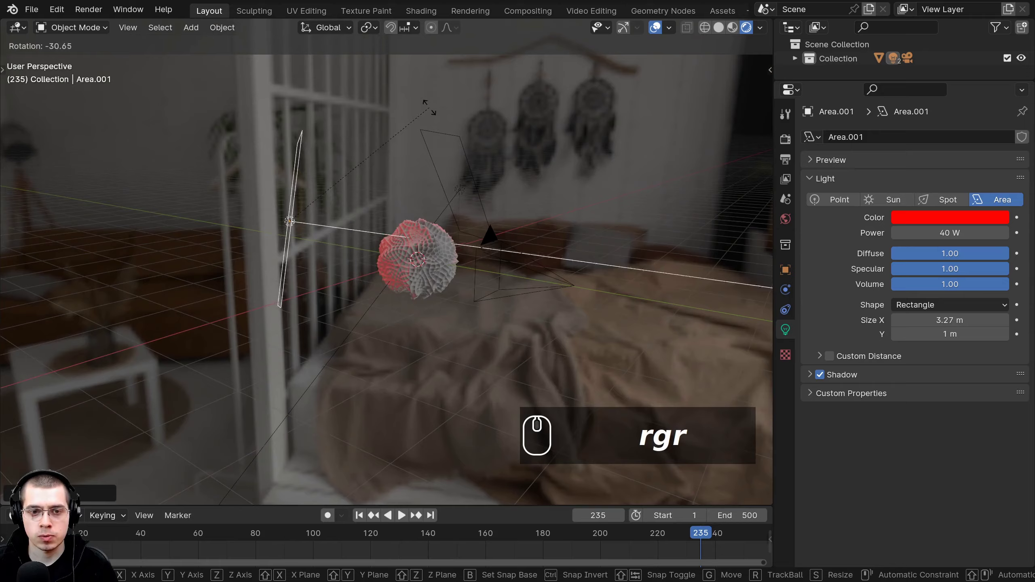
type("rgrgr")
Orbit around the sphere to check the new light blue 300 W light.
left_click_drag(385, 226, 479, 232)
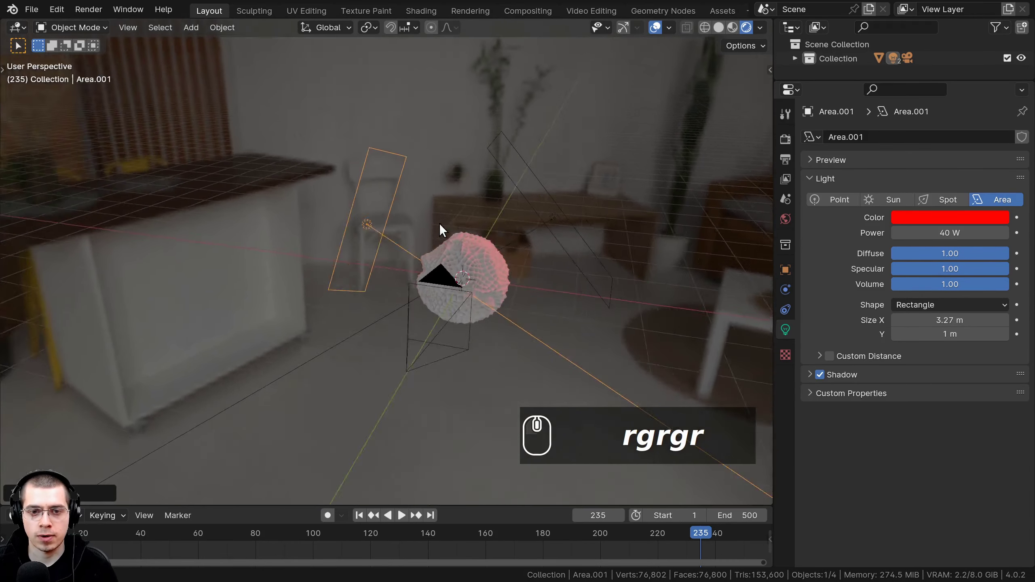
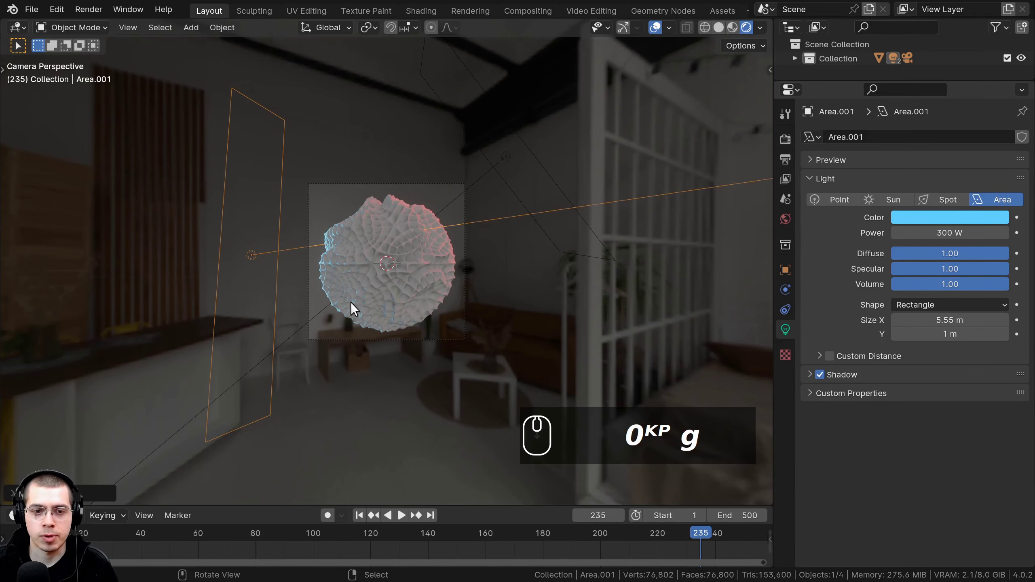
left_click_drag(345, 312, 314, 157)
scroll("down", 3)
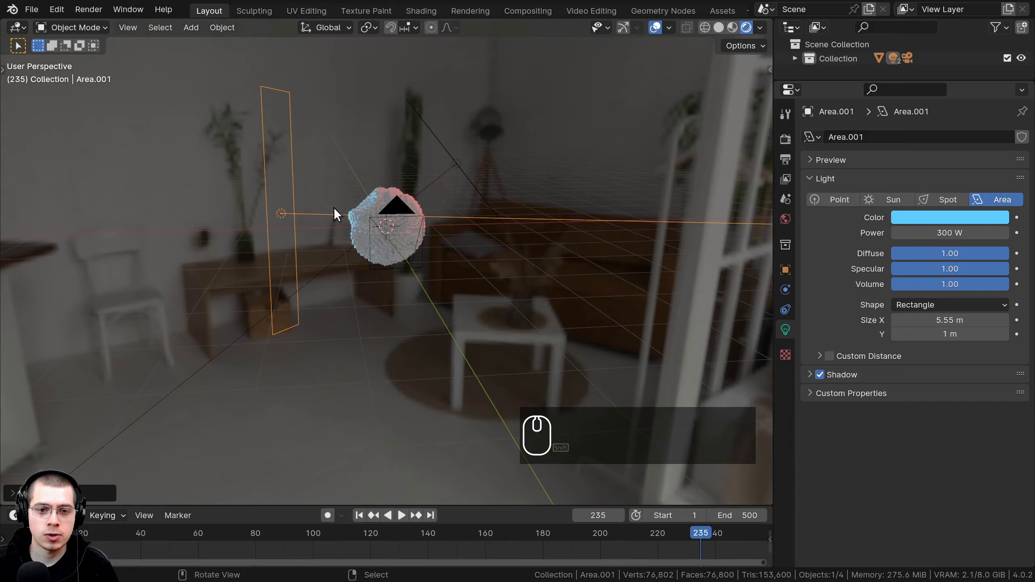
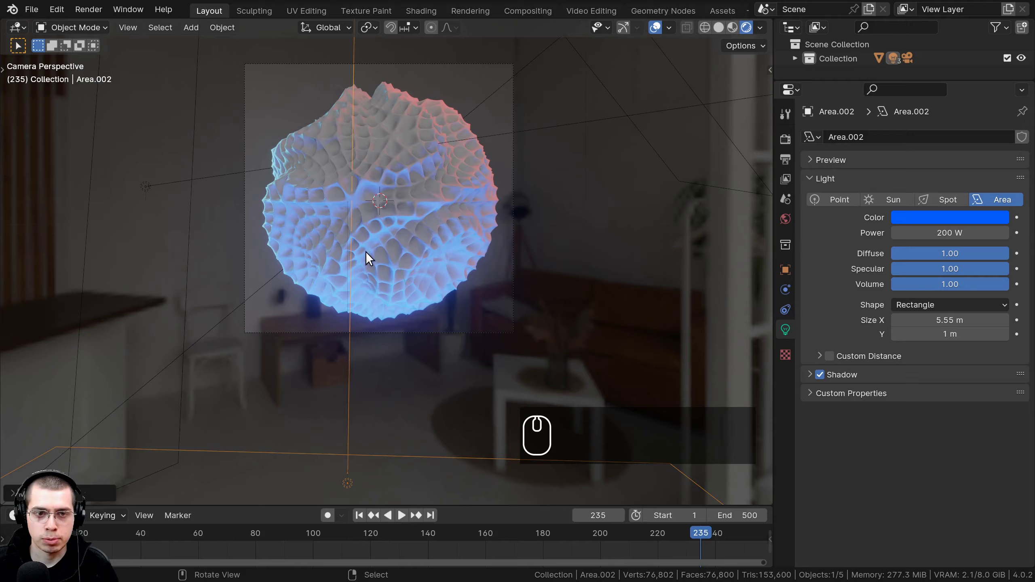
Frame the sphere larger in the camera view after adding the 200 W blue light below it.
middle_click(400, 317)
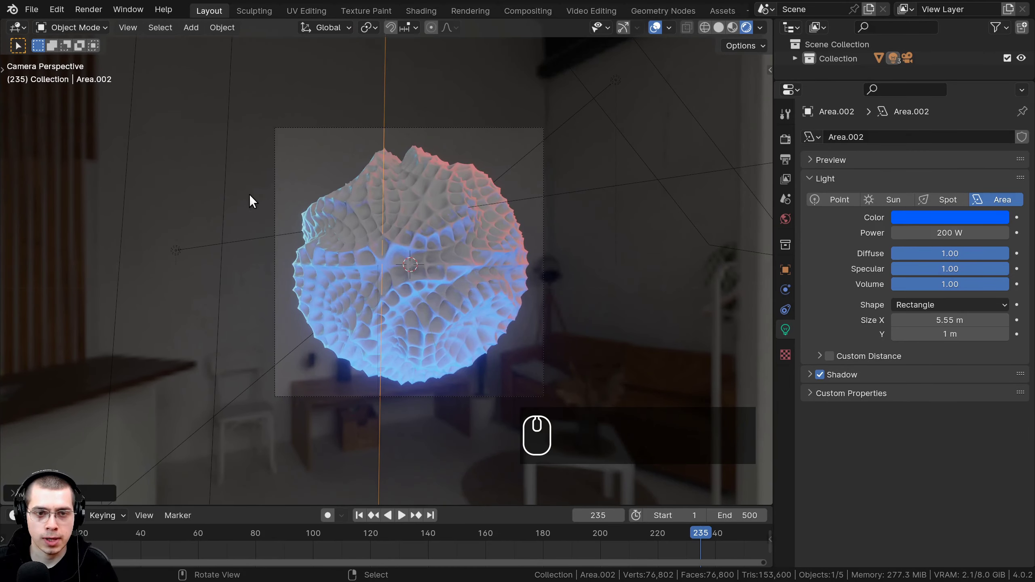
scroll("down", 3)
left_click_drag(526, 188, 523, 242)
scroll("up", 3)
left_click_drag(523, 240, 301, 165)
key("ctrl+b")
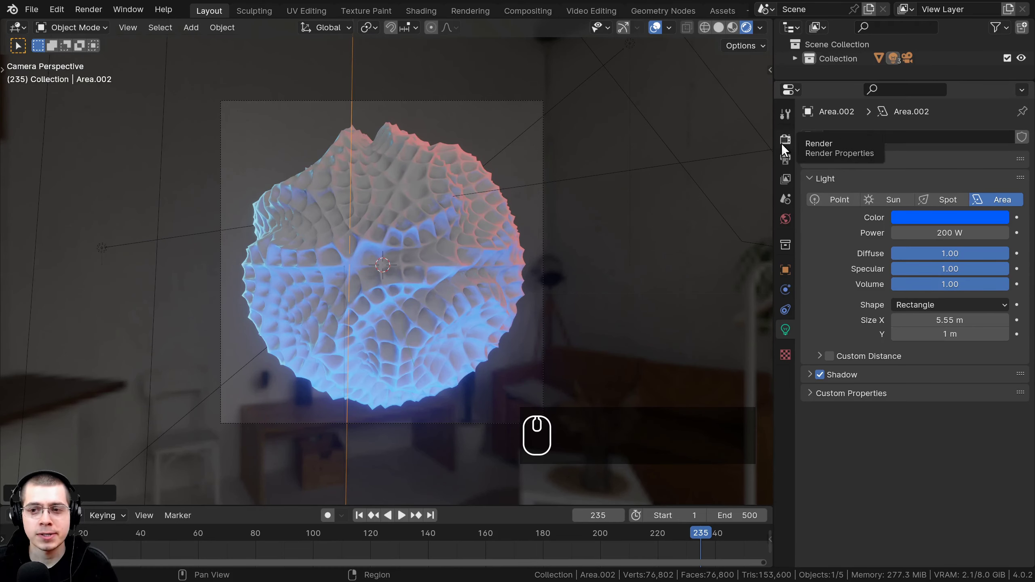
Review the EEVEE render settings for Bloom, Screen Space Reflections and Motion Blur.
left_click(788, 148)
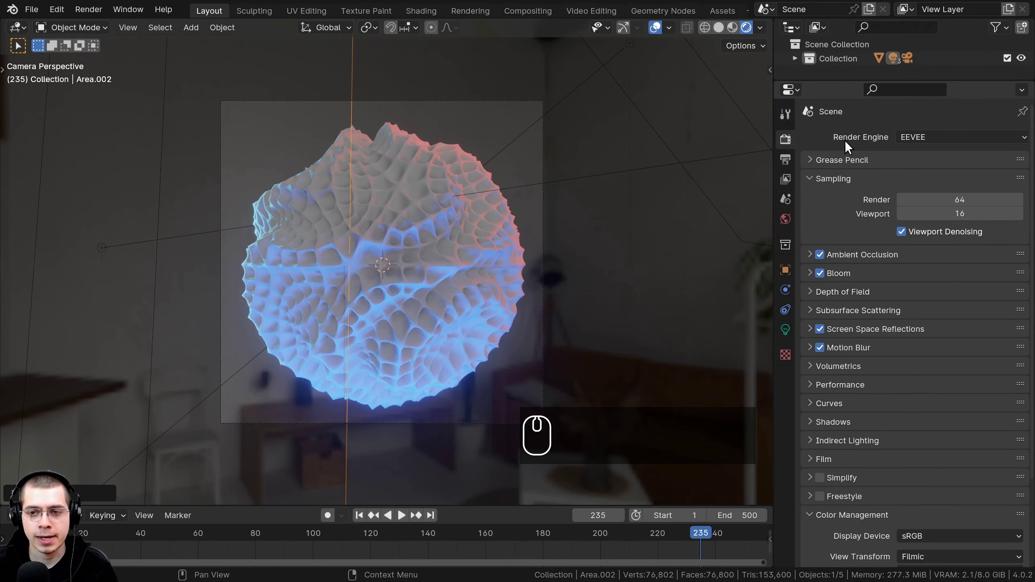
scroll("down", 3)
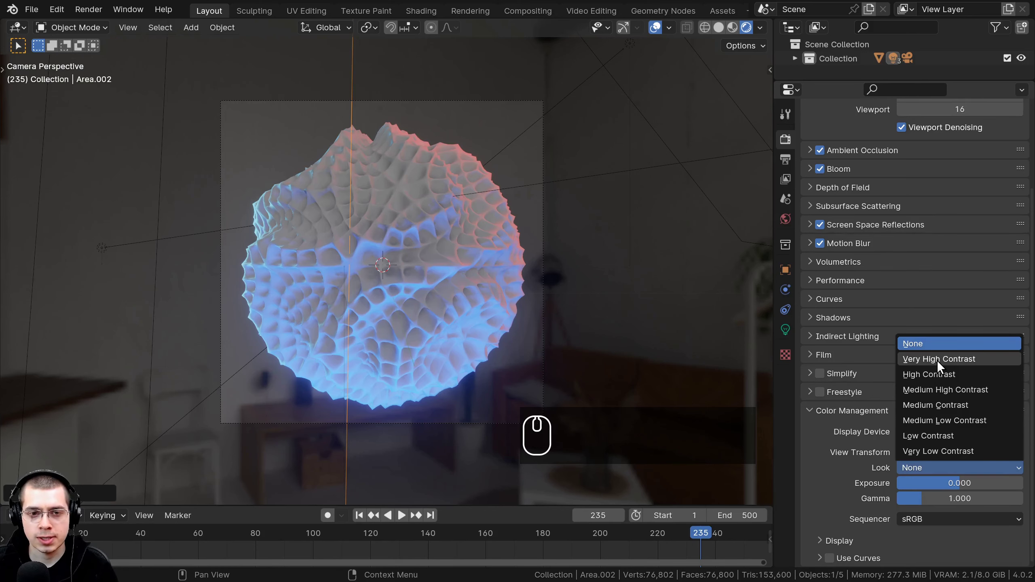
left_click_drag(941, 368, 456, 198)
scroll("up", 3)
Enlarge the sphere in the camera view and select the Icosphere object.
left_click_drag(504, 270, 518, 209)
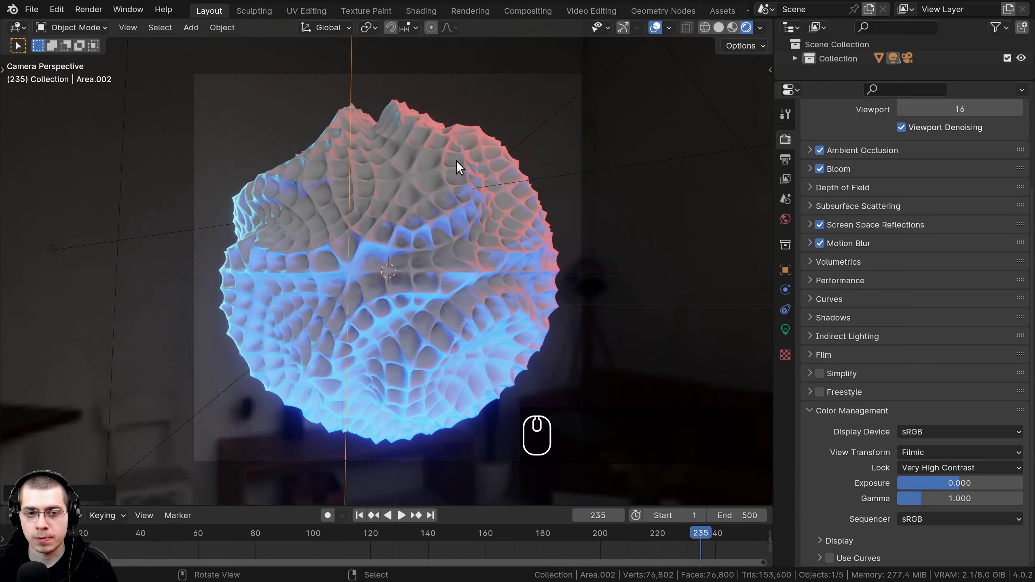
left_click_drag(460, 168, 421, 134)
right_click(421, 133)
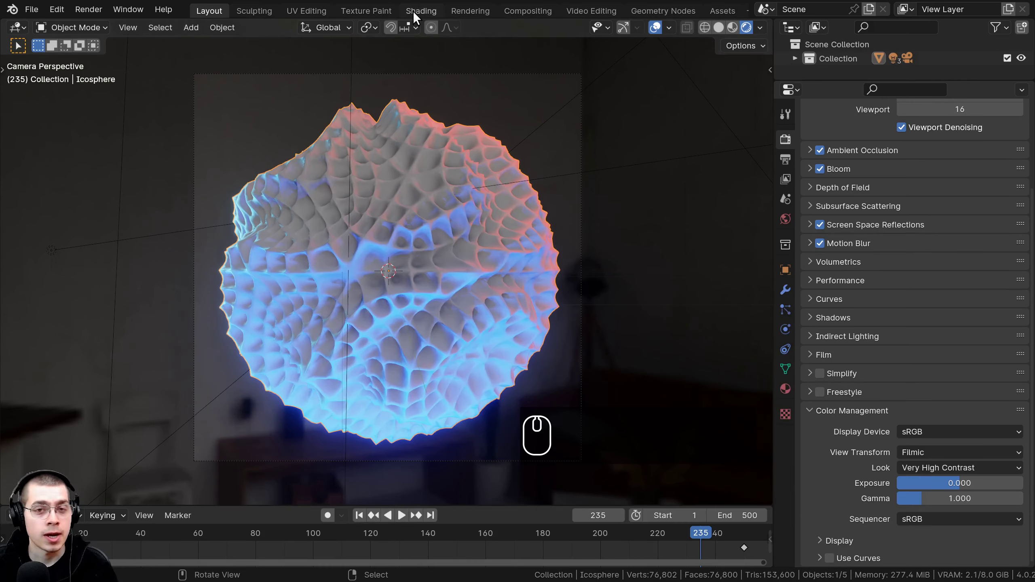
Enter the Shading workspace with the viewport in camera view and rendered shading.
left_click(417, 15)
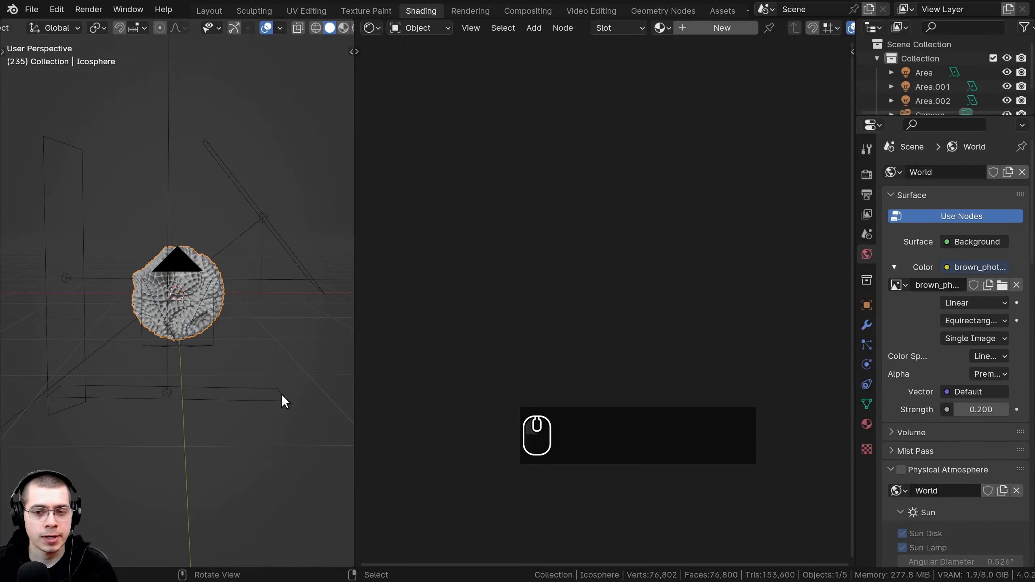
scroll("up", 3)
scroll("up", 3)
middle_click(180, 202)
key("KP_0")
key("z")
key("z")
key("z")
key("z")
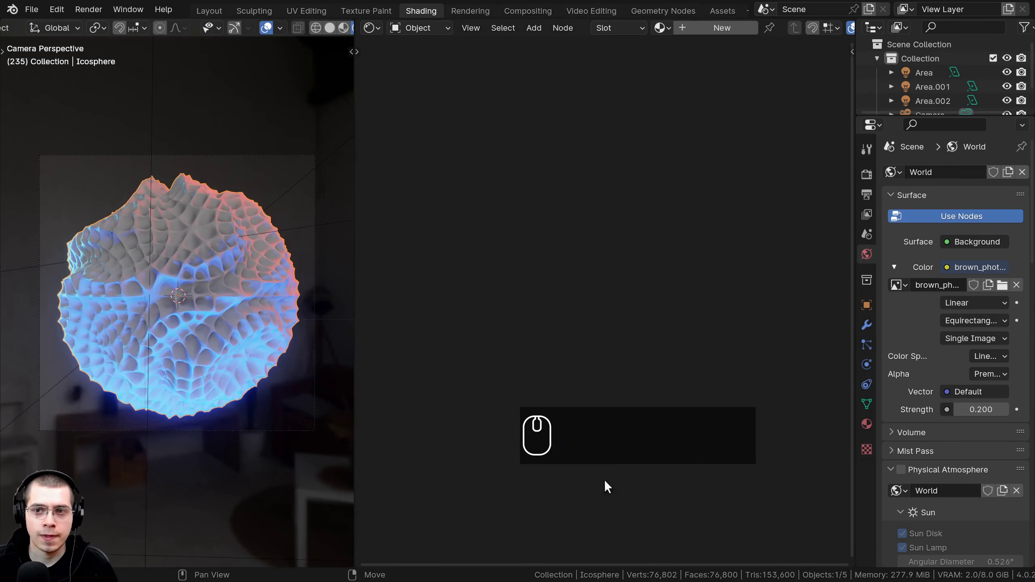
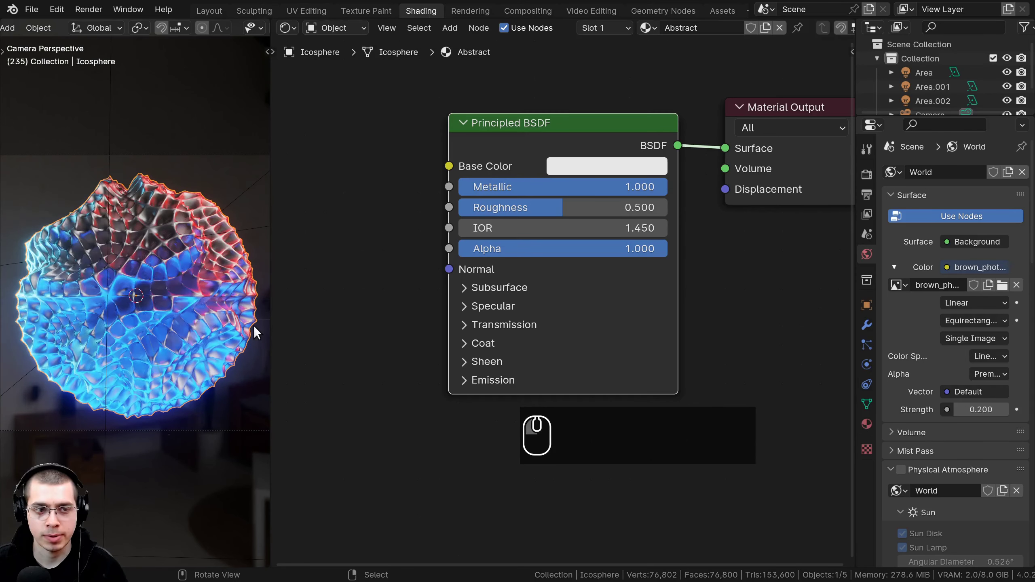
Bring up the Abstract material's Base Color picker.
left_click(586, 172)
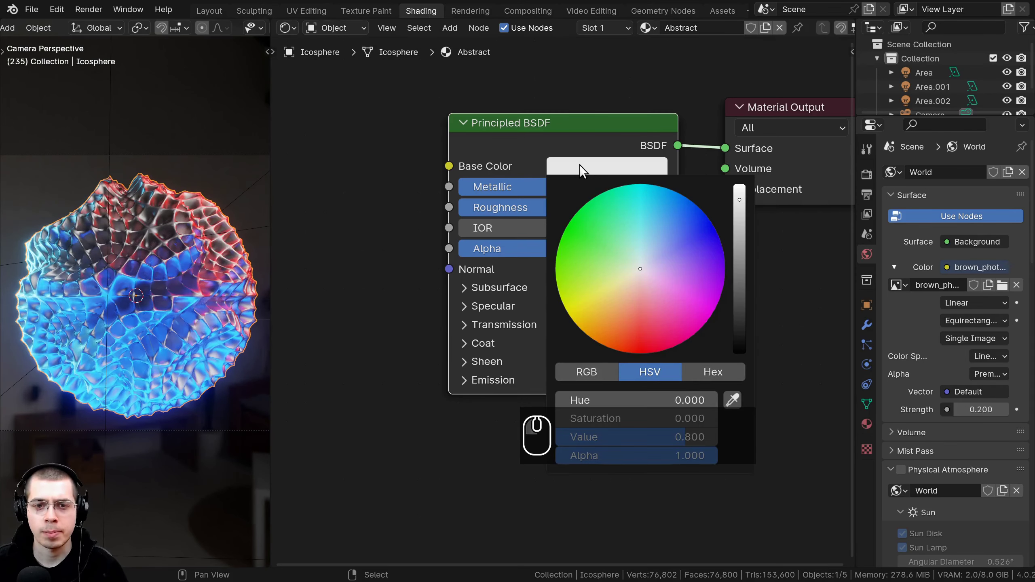
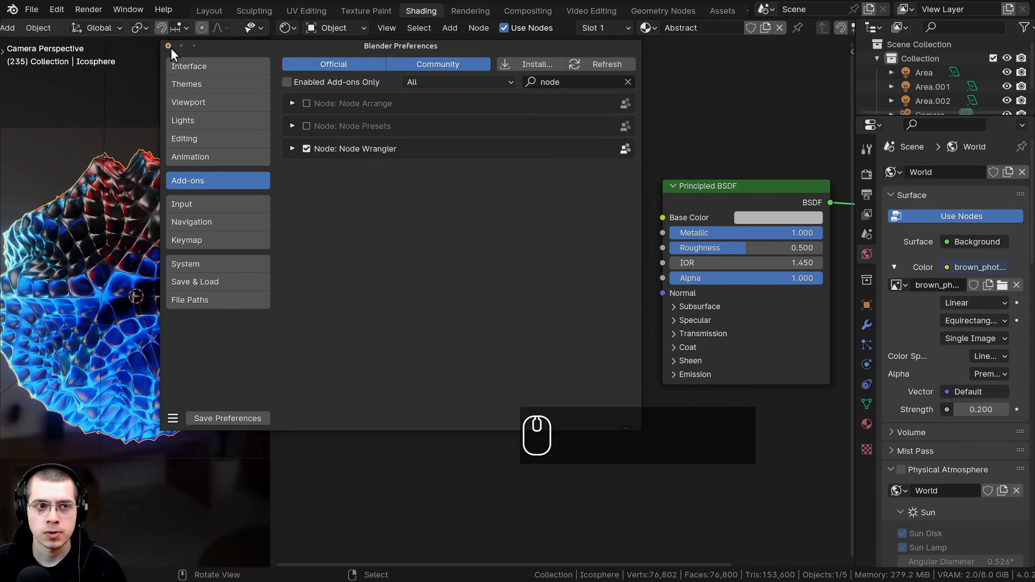
Close Preferences with Node Wrangler enabled and feed Object coordinates into the Mapping node.
left_click(171, 50)
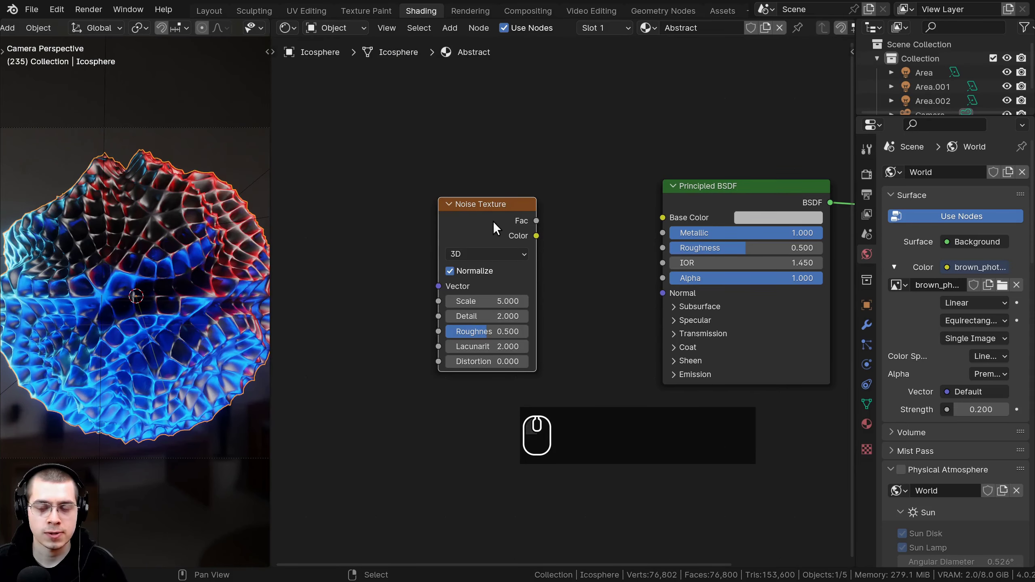
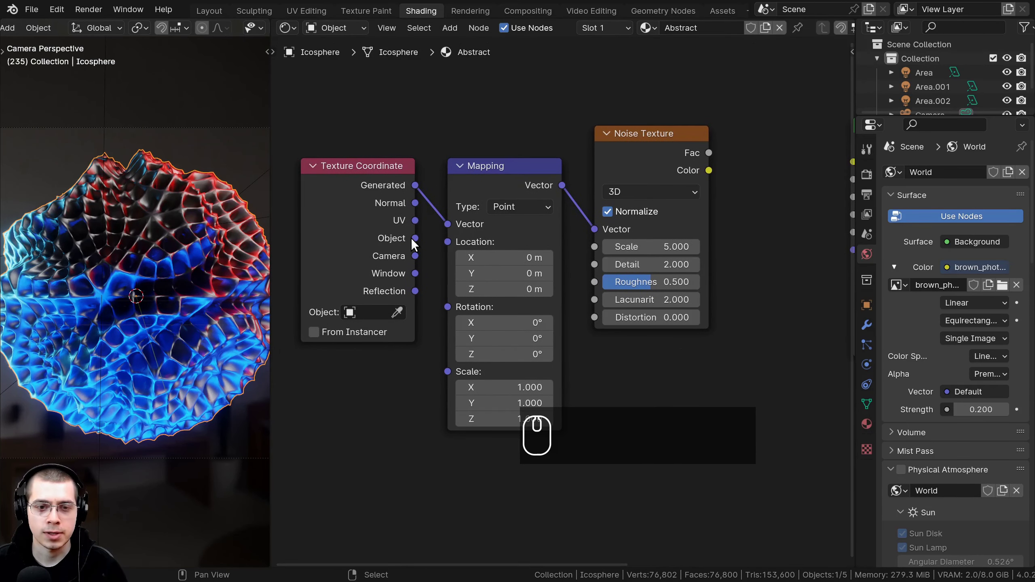
left_click_drag(417, 245, 449, 231)
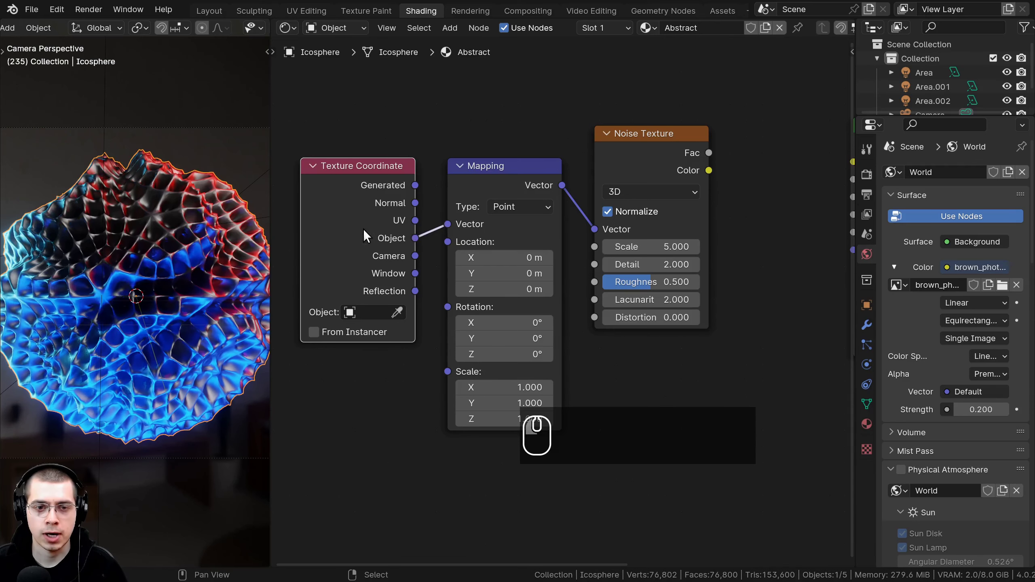
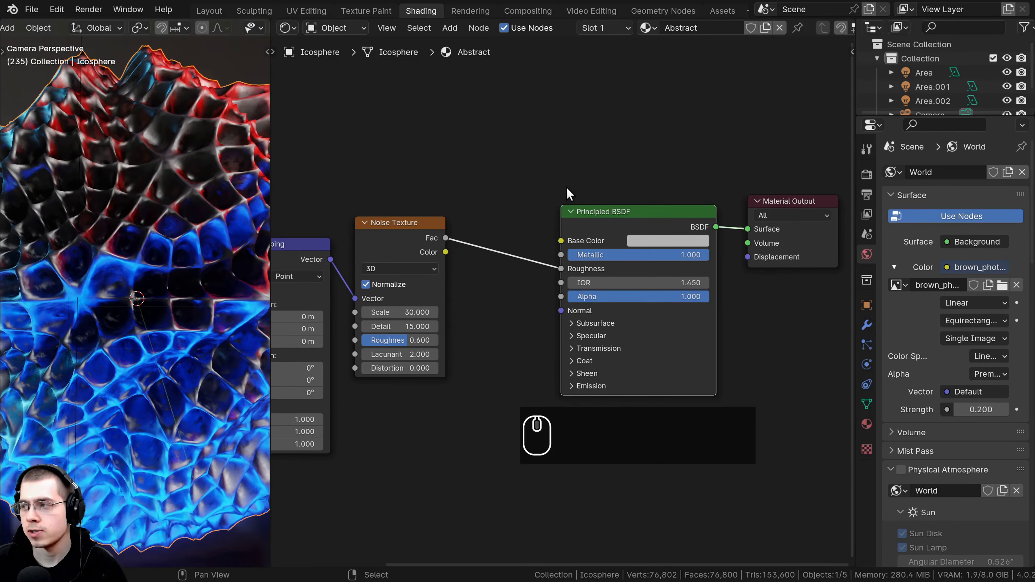
Add a Color Ramp node onto the noise Fac–Roughness link via node search 'col'.
middle_click(567, 174)
key("shift+a")
left_click(567, 174)
type("col")
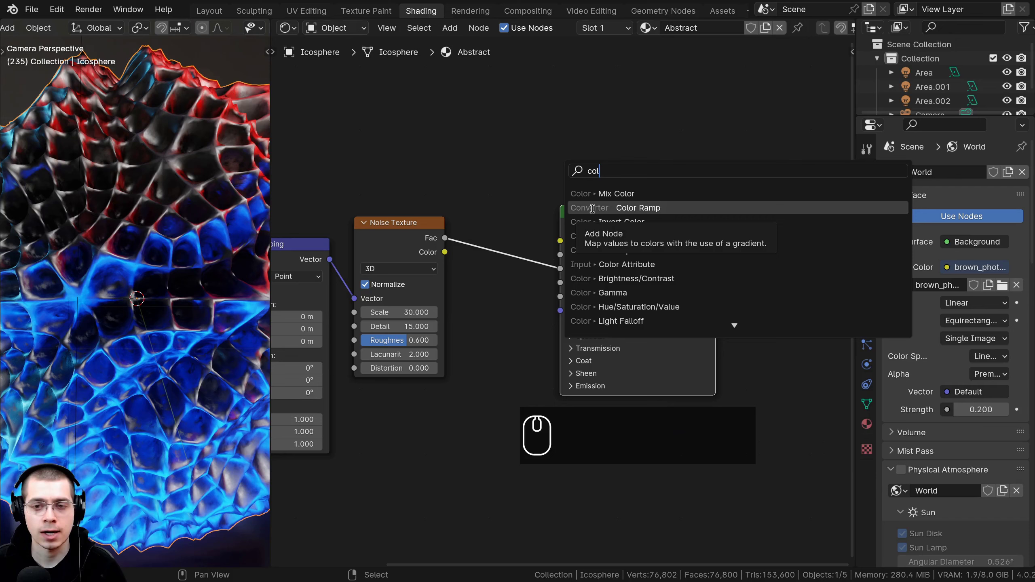
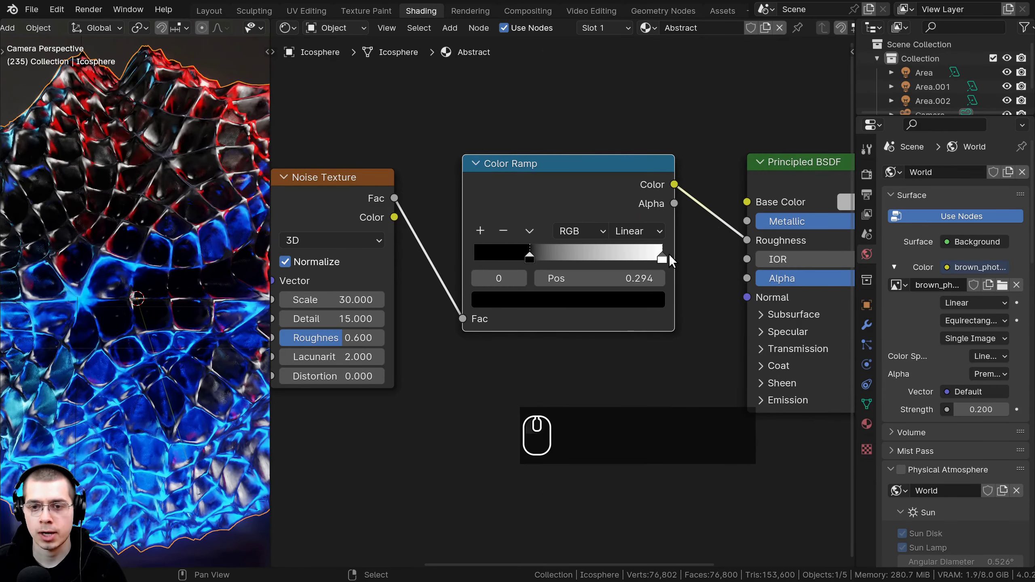
Pull the ramp's white and black stops inward for a sharper metallic pattern.
left_click_drag(659, 258, 615, 266)
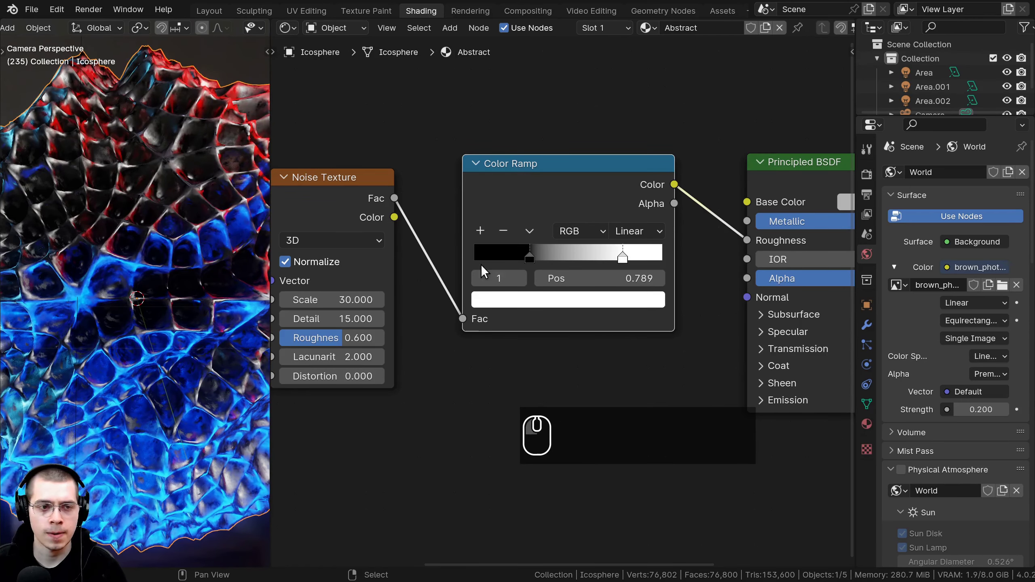
left_click(530, 264)
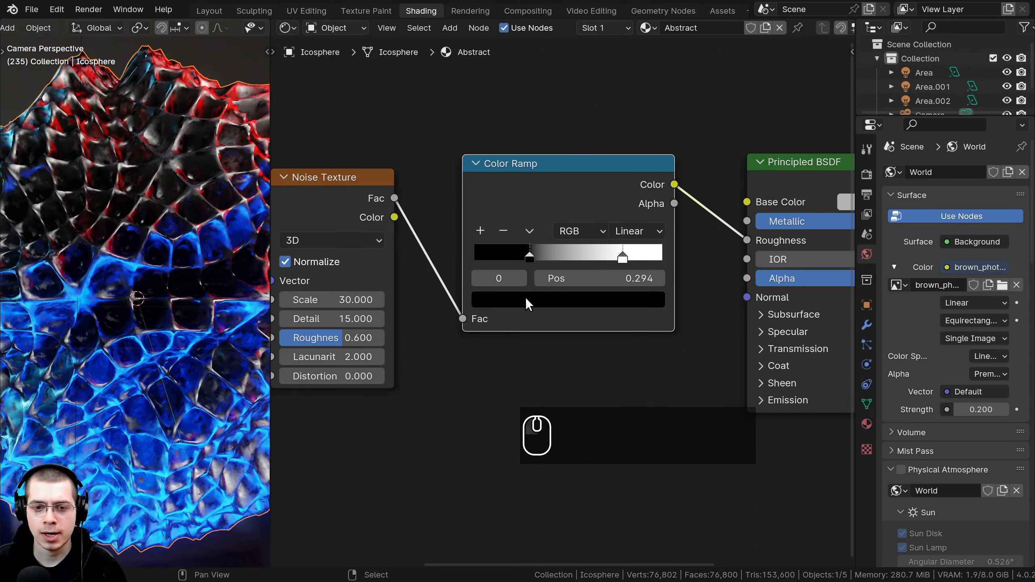
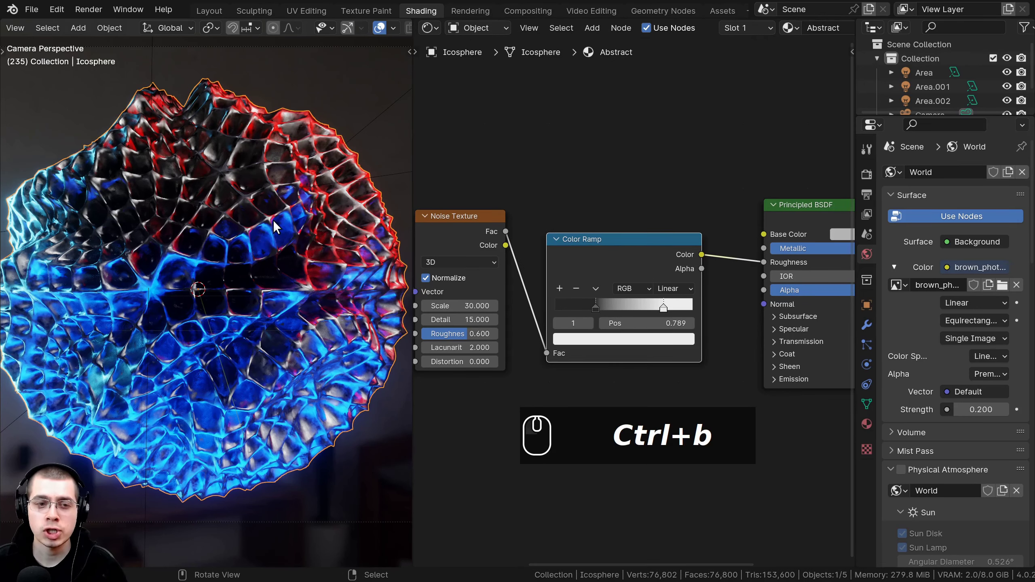
Duplicate the Noise Texture at scale 8 and feed it through a Color Ramp into the Emission colour.
scroll("up", 3)
left_click_drag(256, 254, 233, 239)
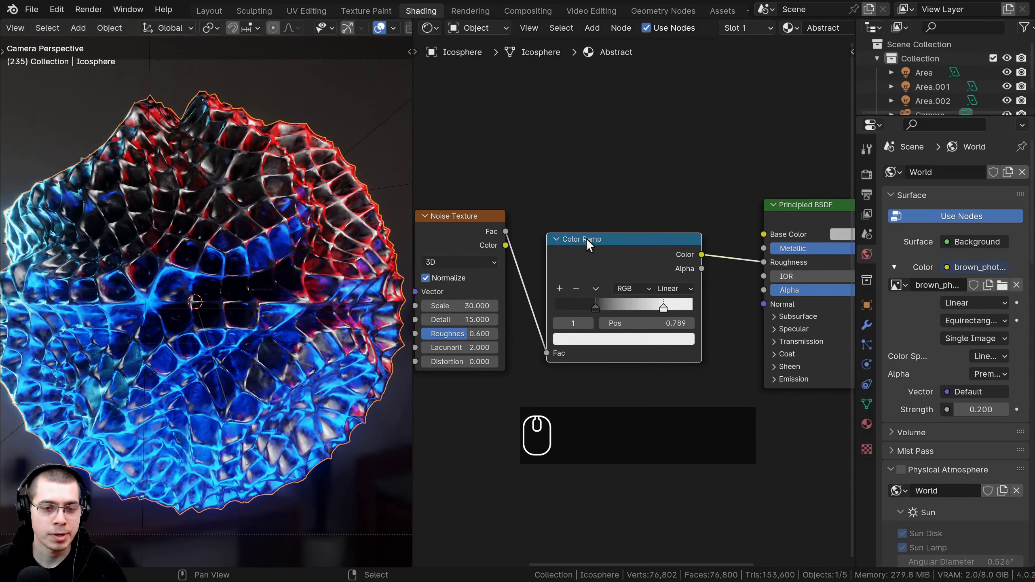
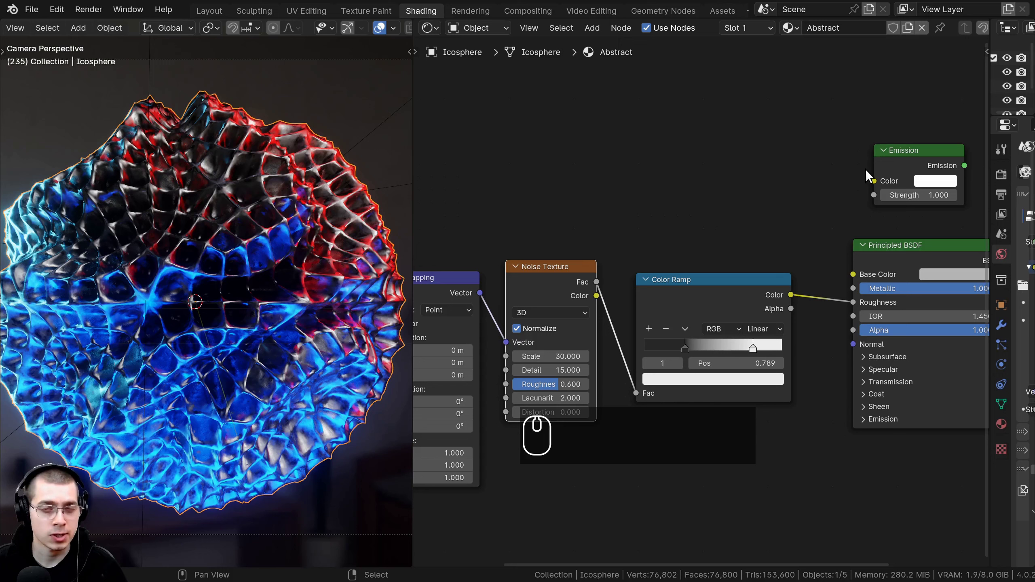
left_click(906, 166)
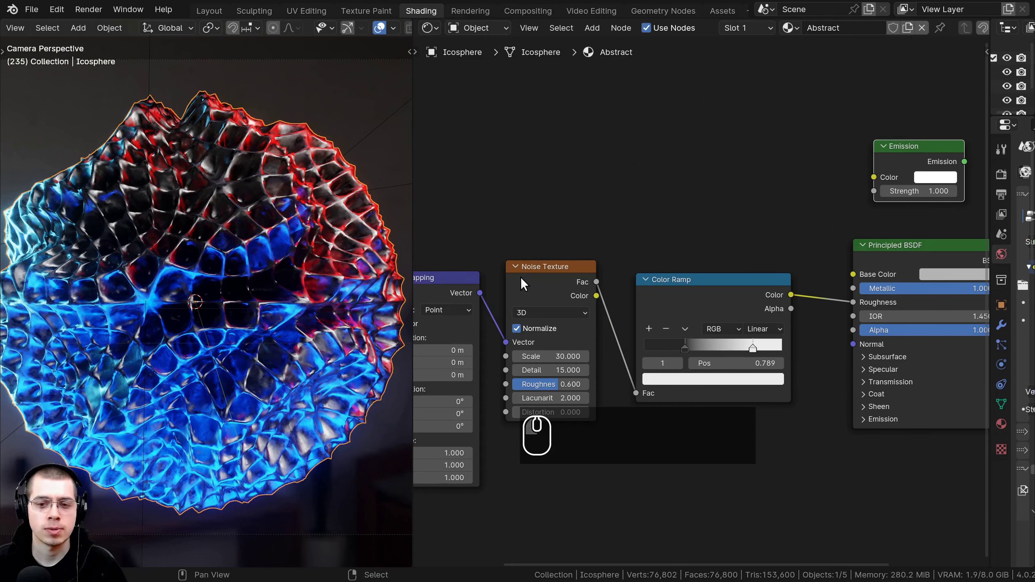
left_click(537, 283)
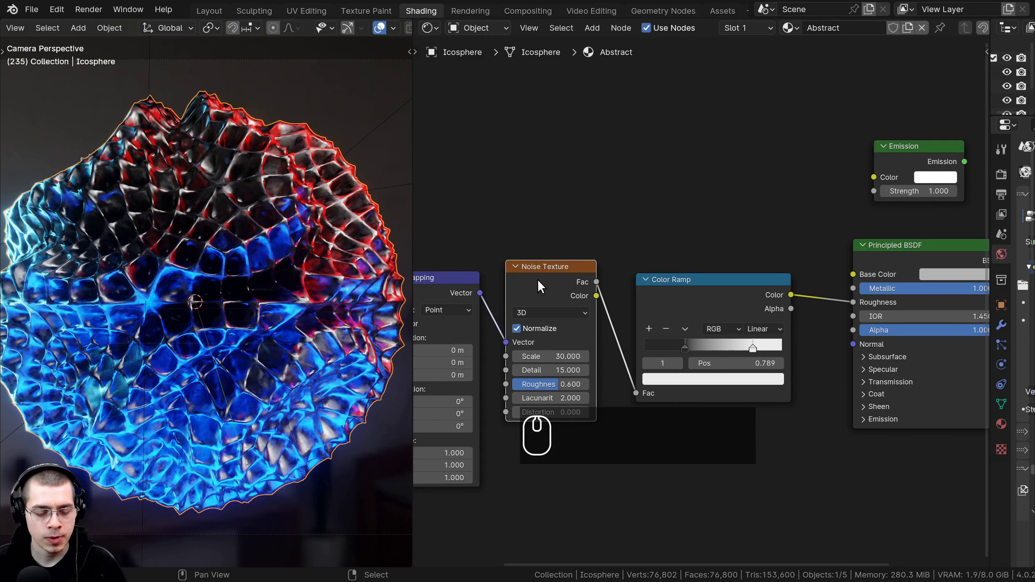
key("ctrl+d")
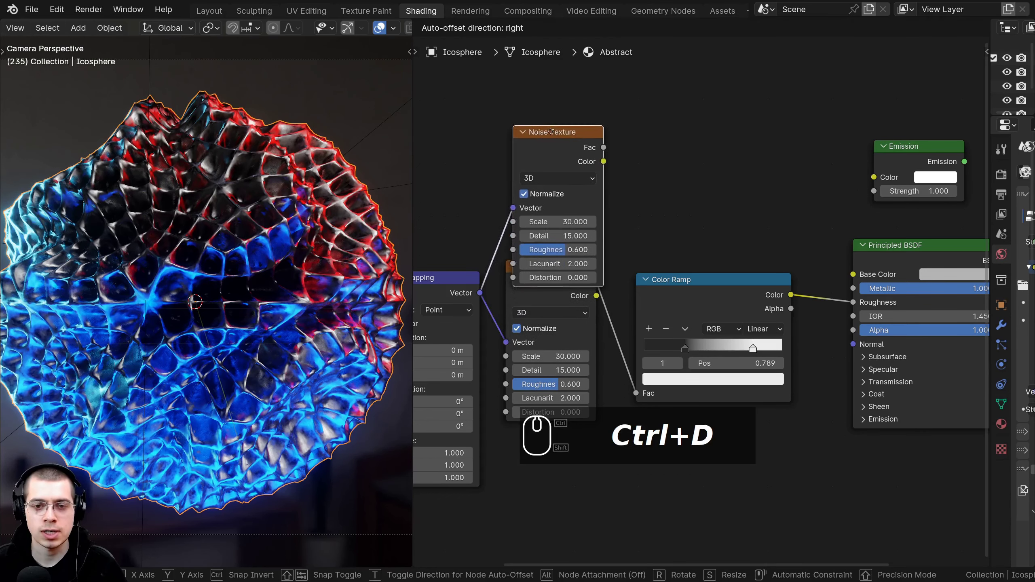
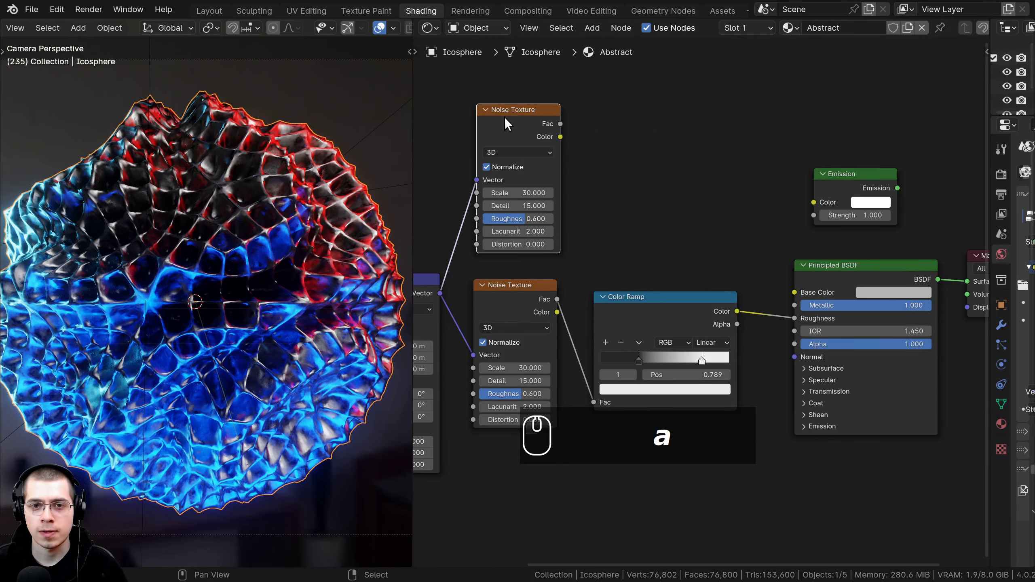
left_click_drag(561, 130, 759, 496)
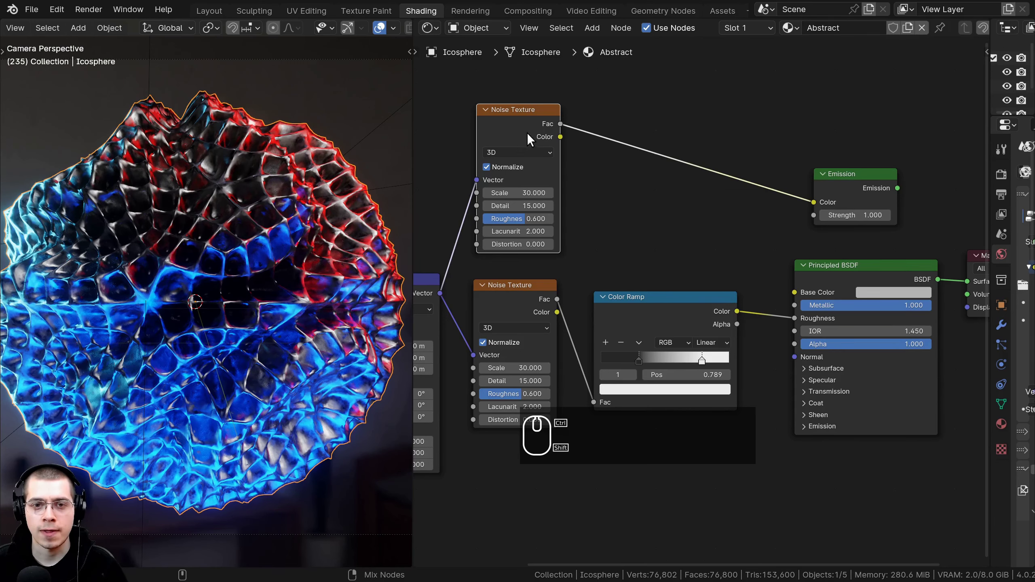
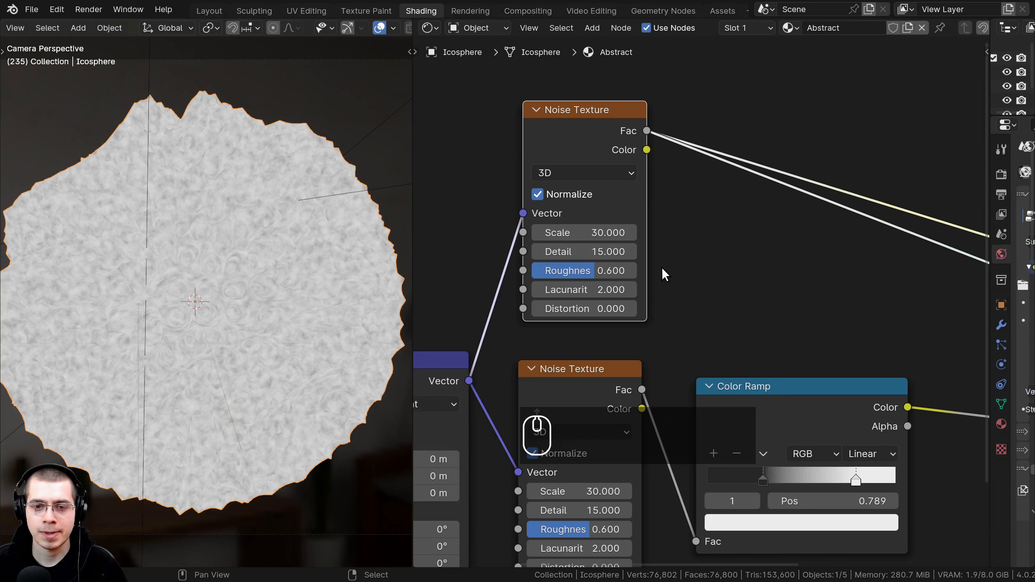
key("8")
left_click(670, 221)
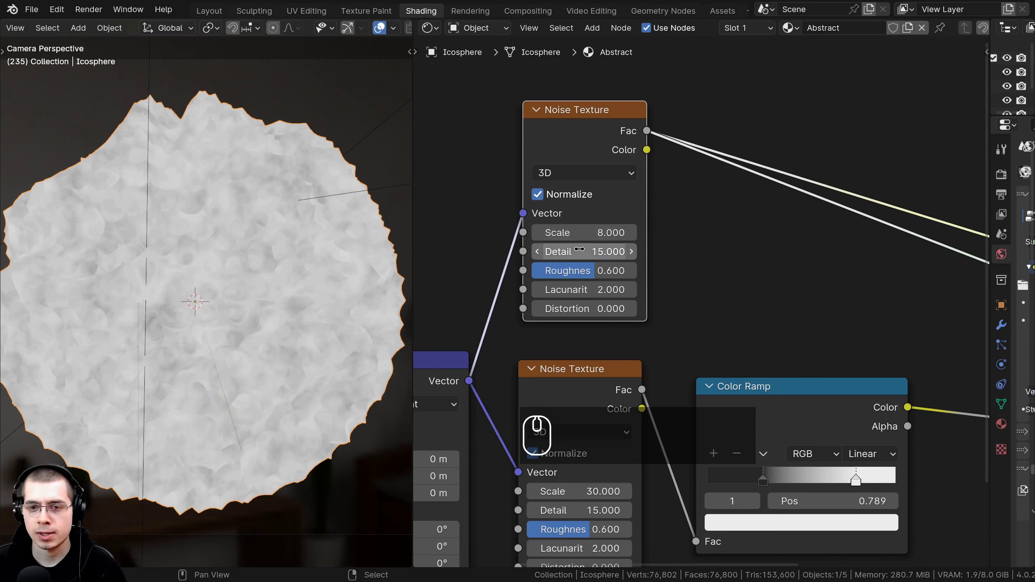
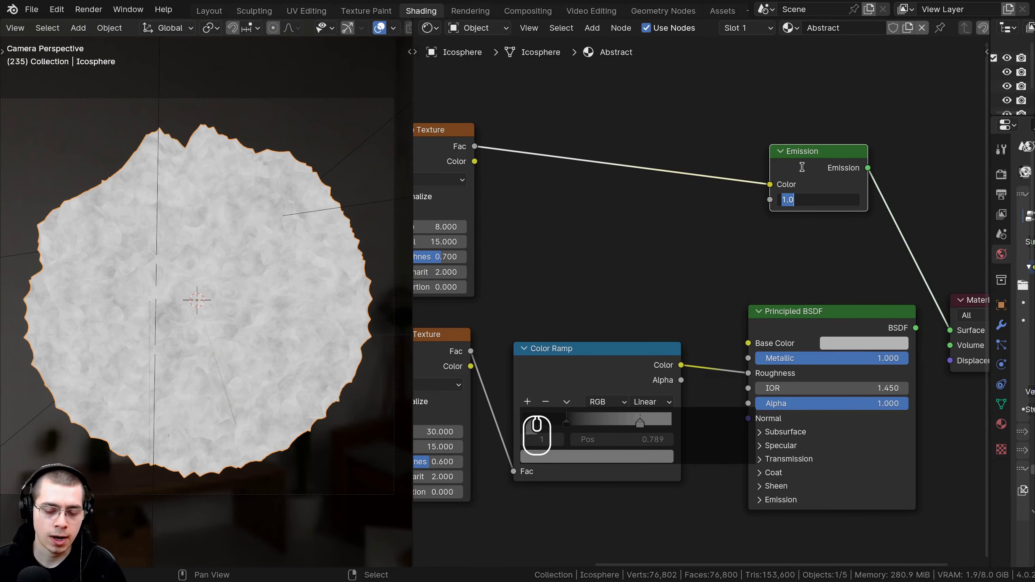
Set the Emission strength to 9 for a molten red-orange glow.
key("9")
key("Return")
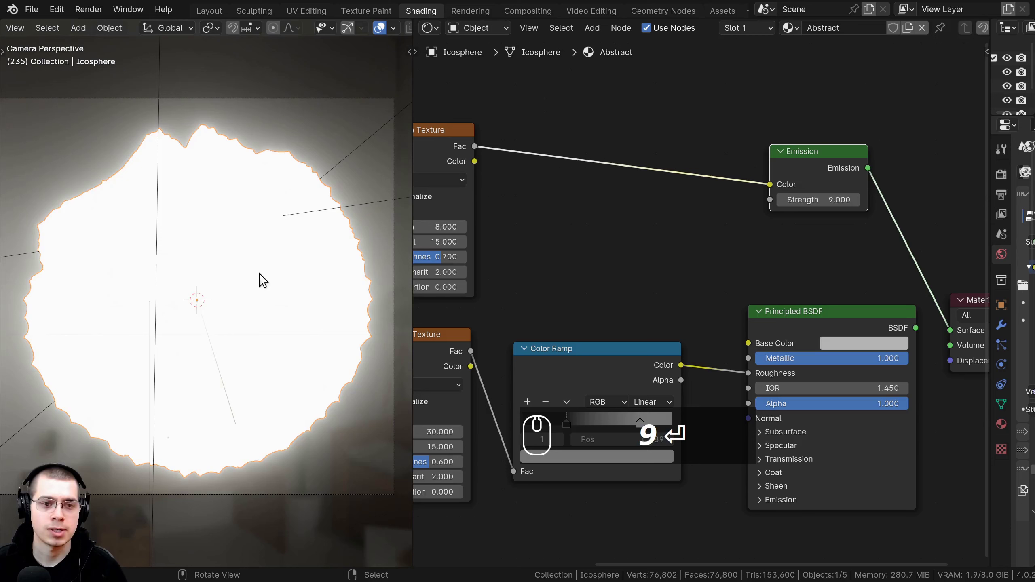
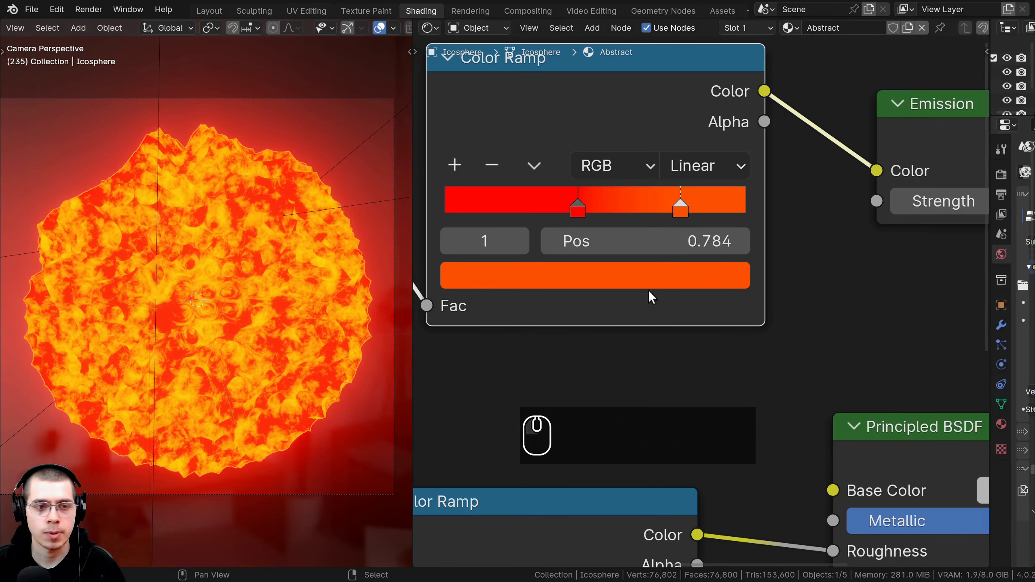
scroll("down", 3)
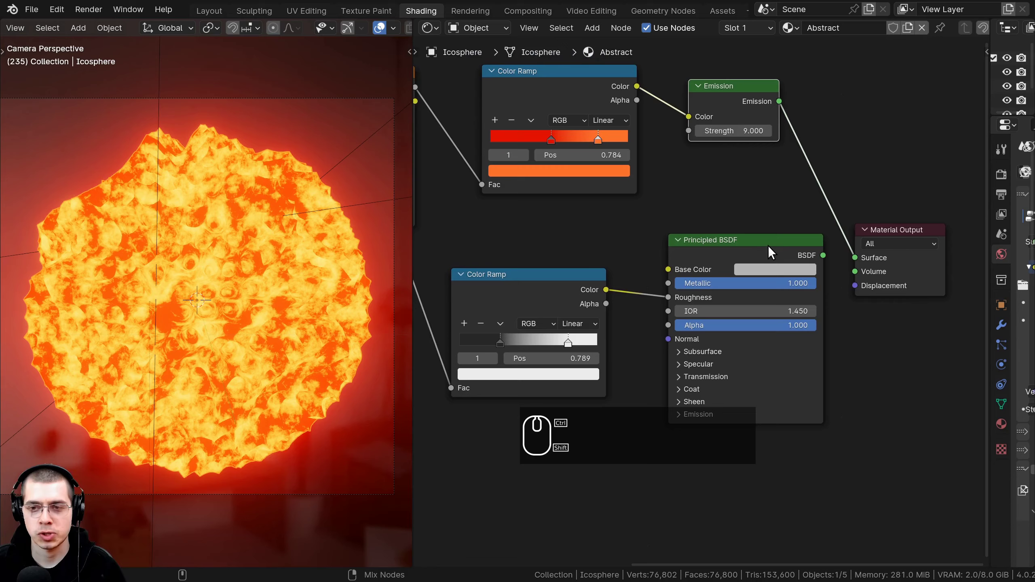
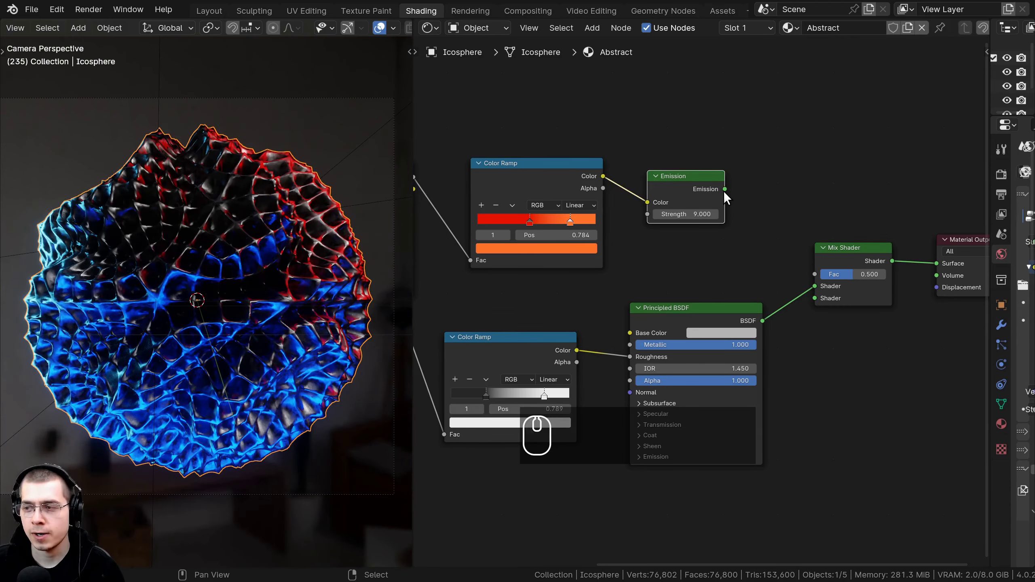
Wire the Emission into the Mix Shader and inspect the blended glow up close.
left_click_drag(731, 200, 704, 320)
left_click_drag(765, 325, 809, 310)
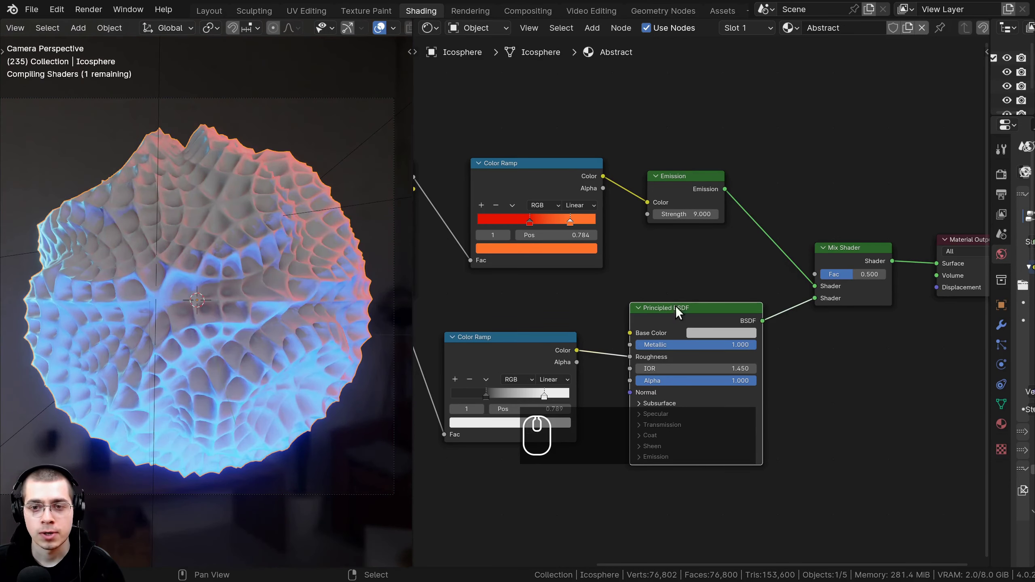
scroll("down", 3)
middle_click(488, 221)
scroll("up", 3)
left_click_drag(608, 219, 225, 244)
scroll("down", 3)
left_click_drag(528, 181, 633, 271)
scroll("up", 3)
Add an Ambient Occlusion node to drive the Mix Shader factor.
key("g")
left_click(633, 181)
left_click(732, 292)
key("g")
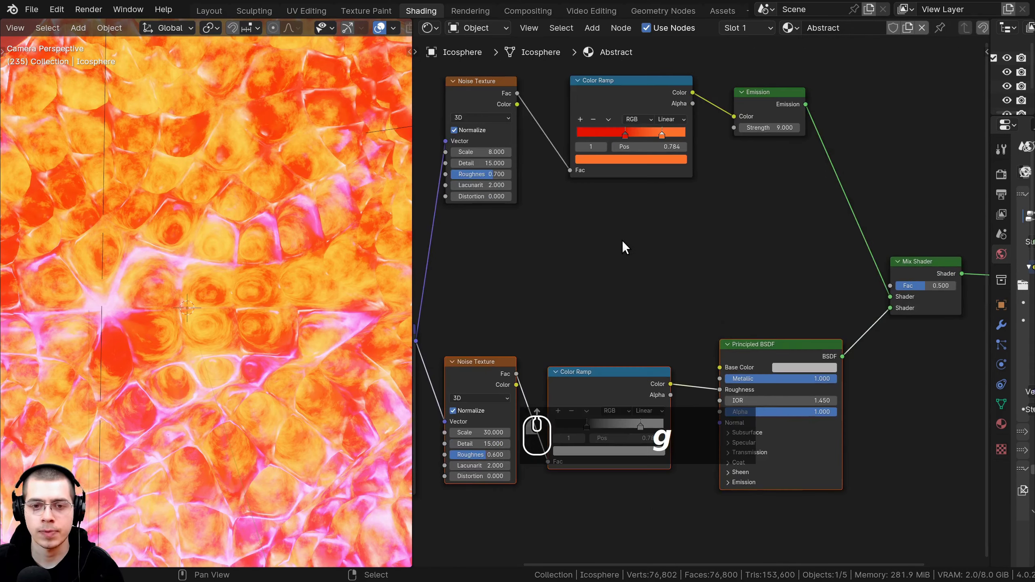
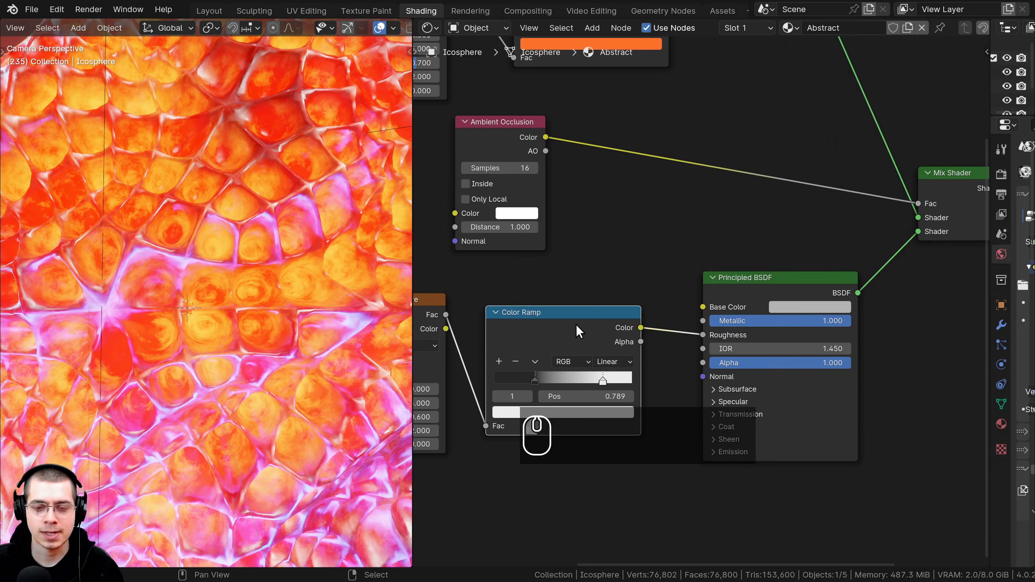
Insert a Color Ramp after the Ambient Occlusion node and pull its black and white stops close together.
key("shift+d")
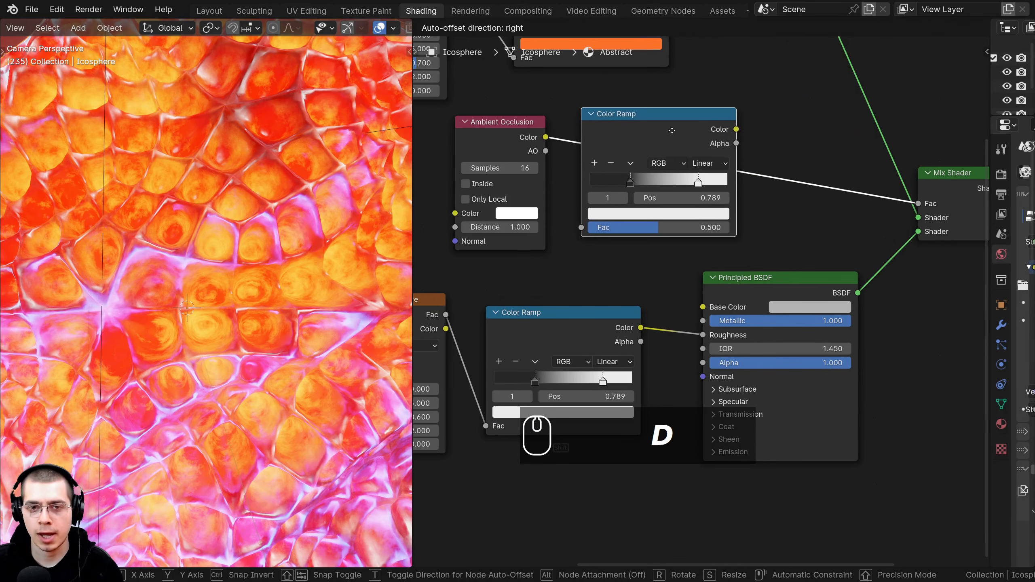
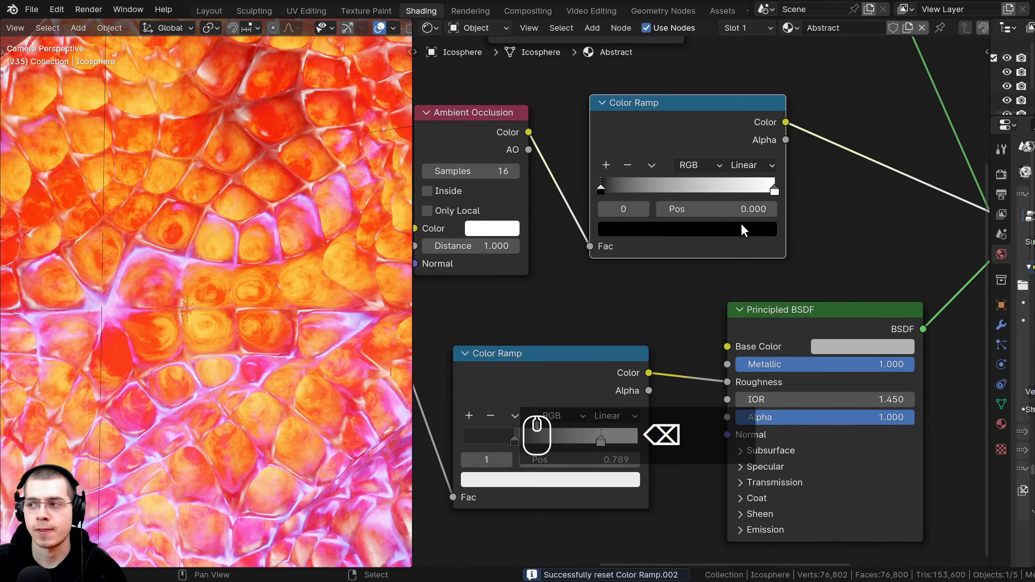
scroll("up", 3)
left_click_drag(699, 177, 586, 177)
left_click_drag(615, 188, 434, 237)
scroll("down", 3)
left_click_drag(674, 181, 661, 182)
left_click_drag(630, 185, 523, 204)
scroll("up", 3)
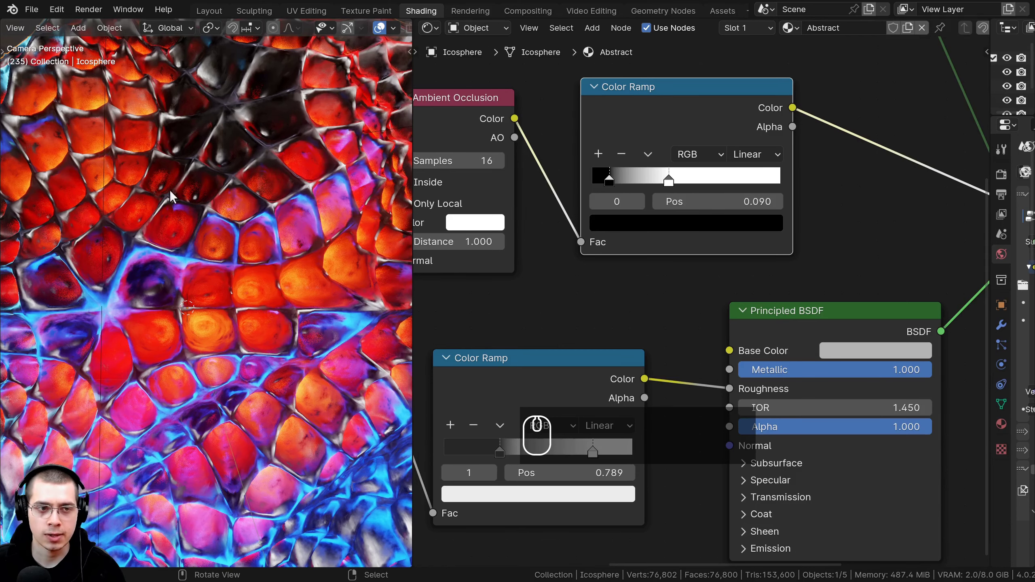
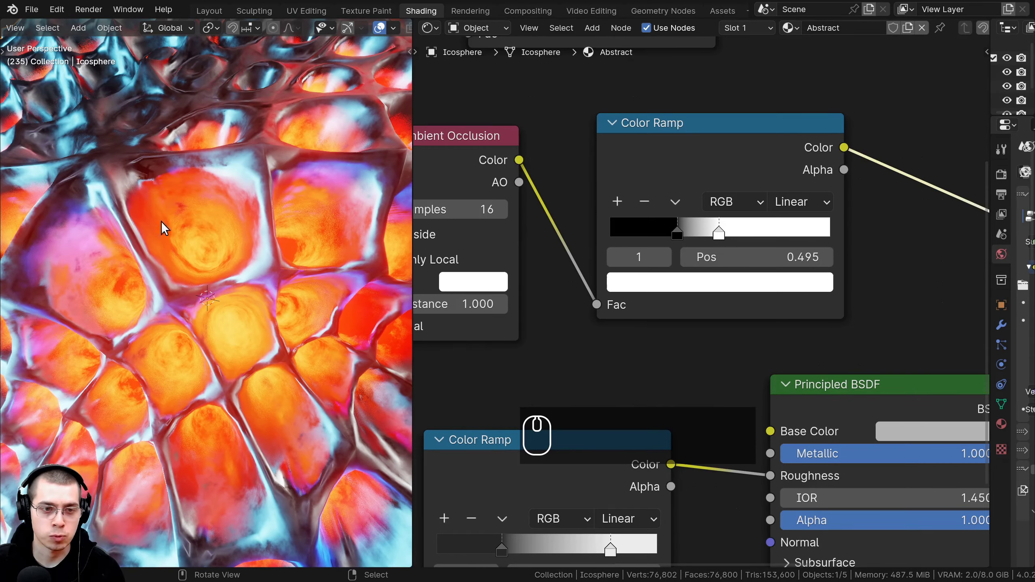
Orbit to inspect the cell-confined glow and return to the camera view.
scroll("down", 3)
left_click_drag(186, 259, 151, 217)
key("KP_0")
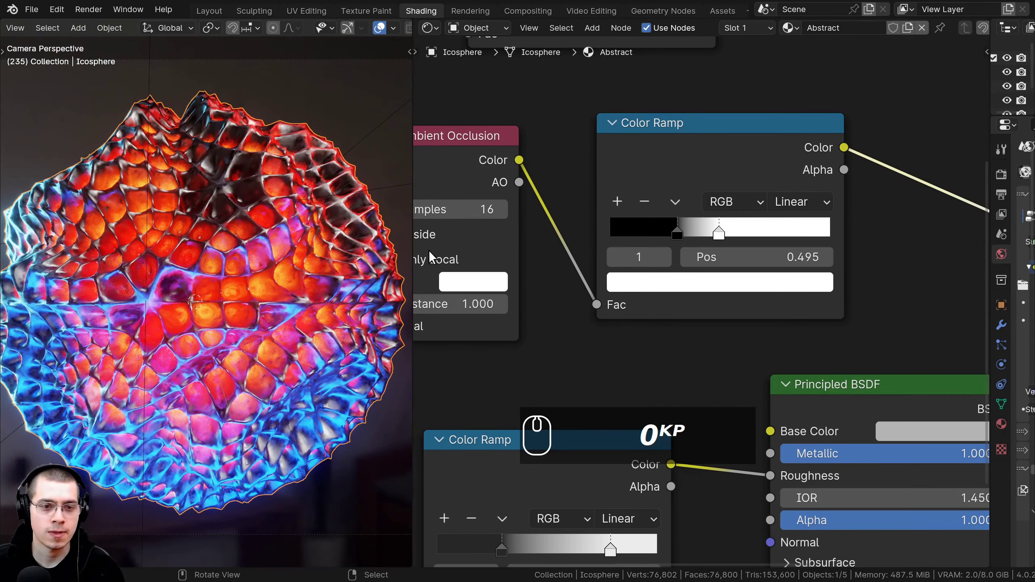
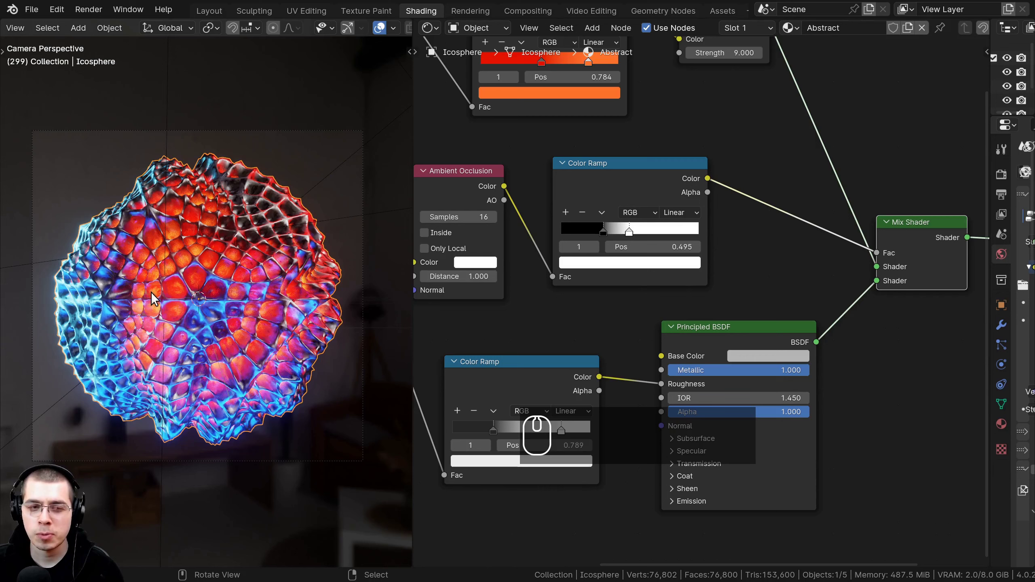
Add a Plain Axes empty to the scene from the Shift+A menu.
left_click_drag(216, 306, 216, 210)
key("shift+a")
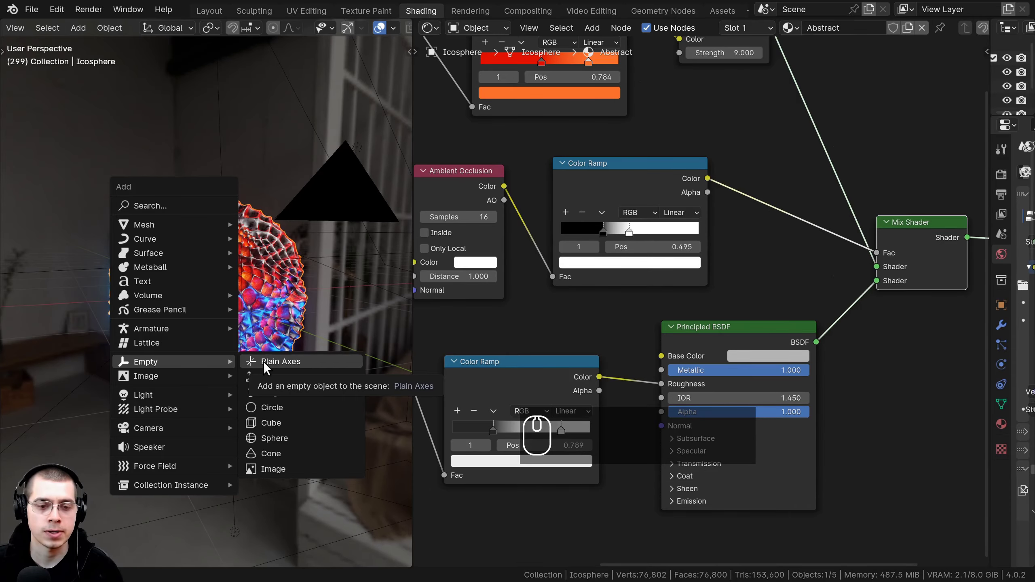
left_click(267, 369)
left_click_drag(218, 348, 268, 330)
middle_click(265, 330)
Move and scale the empty into place, then switch to the Layout workspace.
key("g")
left_click(373, 318)
scroll("up", 3)
key("g")
key("s")
key("g")
type("ggsg")
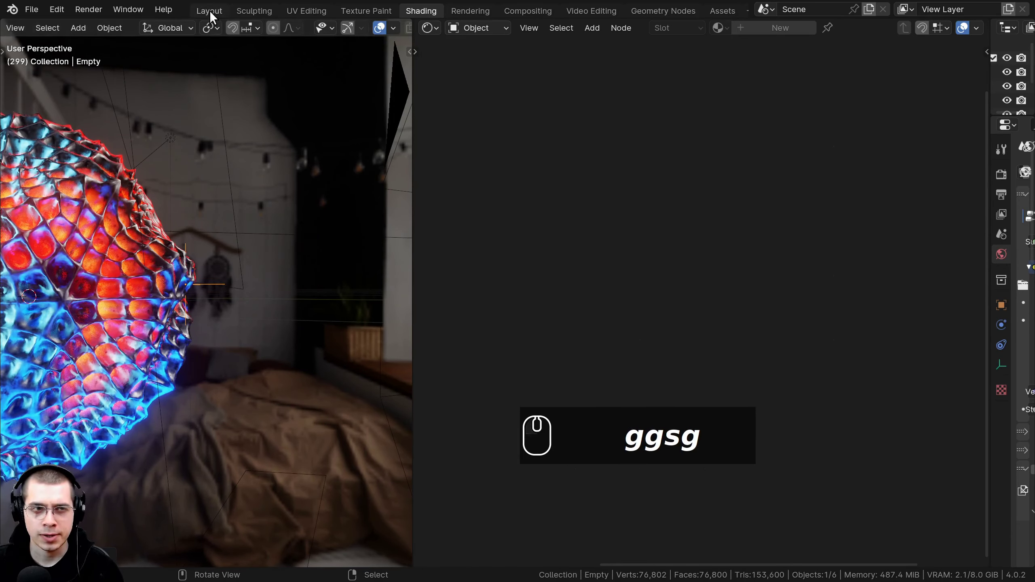
left_click(213, 18)
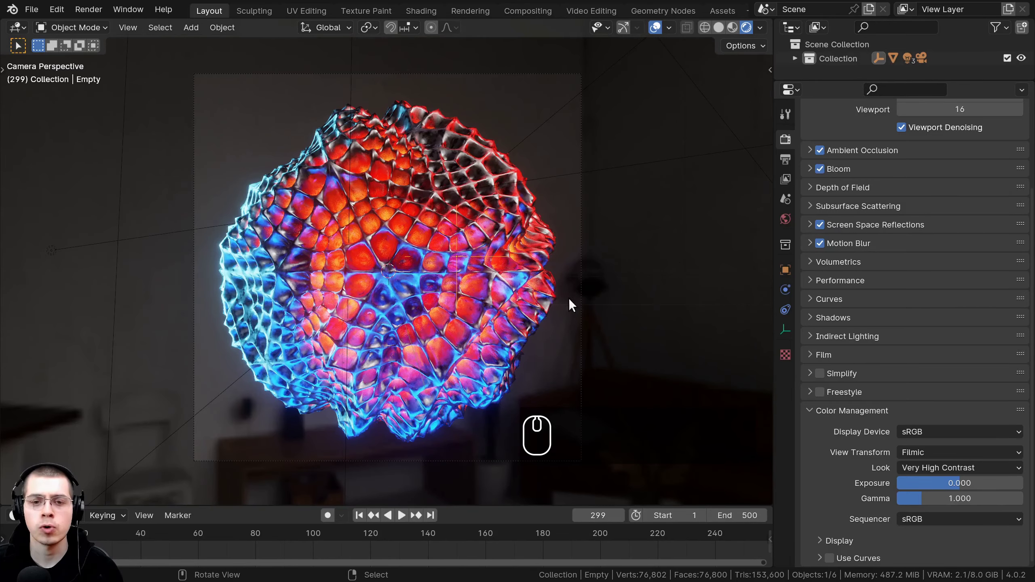
Leave the camera view, orbit to locate the camera and select it.
key("shift+g")
left_click_drag(443, 285, 481, 294)
left_click_drag(481, 293, 575, 308)
key("g")
left_click_drag(552, 256, 474, 288)
left_click_drag(511, 287, 597, 140)
scroll("up", 3)
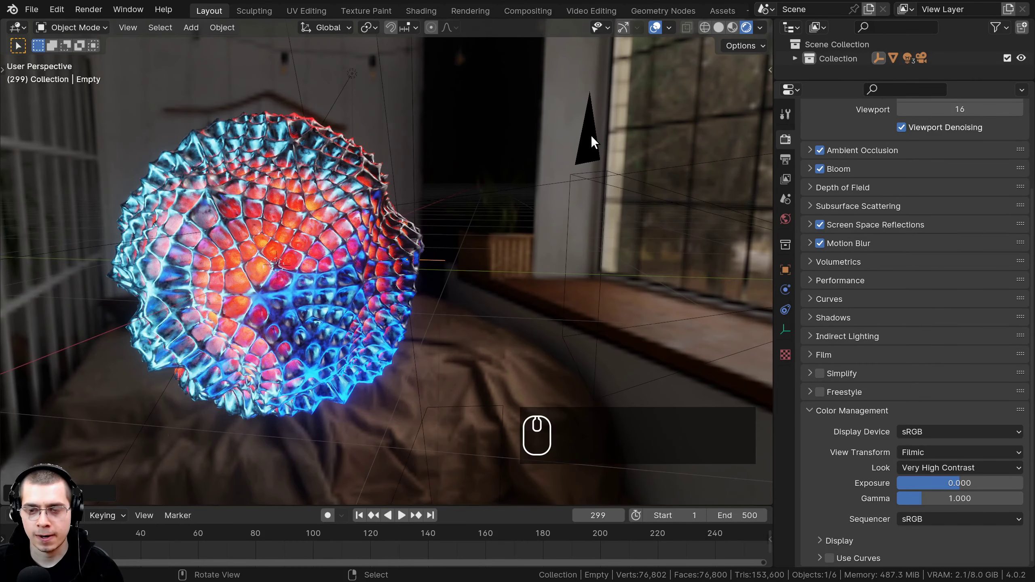
left_click_drag(588, 170, 885, 373)
left_click(788, 336)
Enable Depth of Field on the camera with the Icosphere as focus object, then view through it.
scroll("down", 3)
left_click_drag(490, 328, 823, 370)
scroll("up", 3)
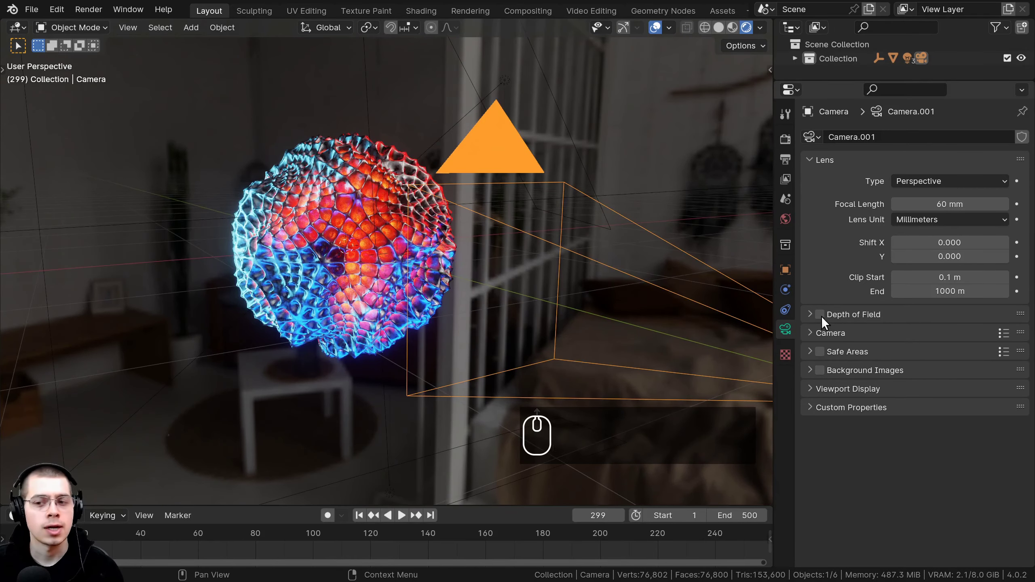
left_click(823, 320)
scroll("up", 3)
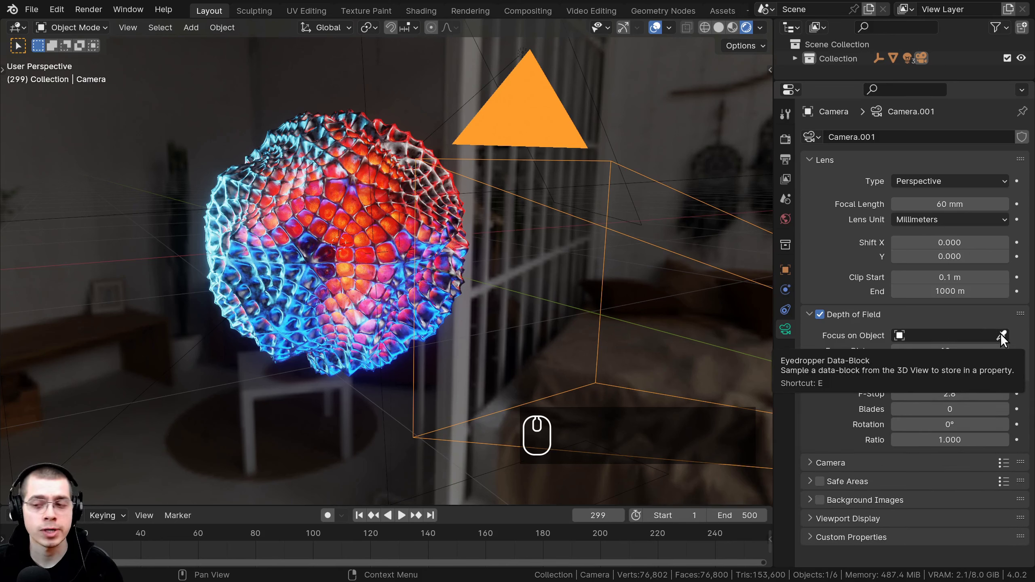
left_click(1005, 338)
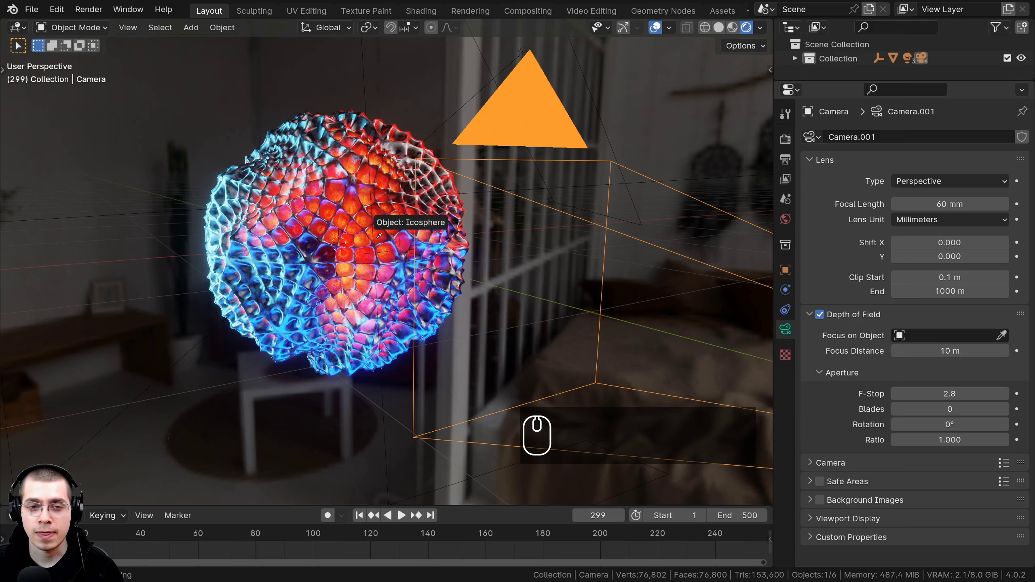
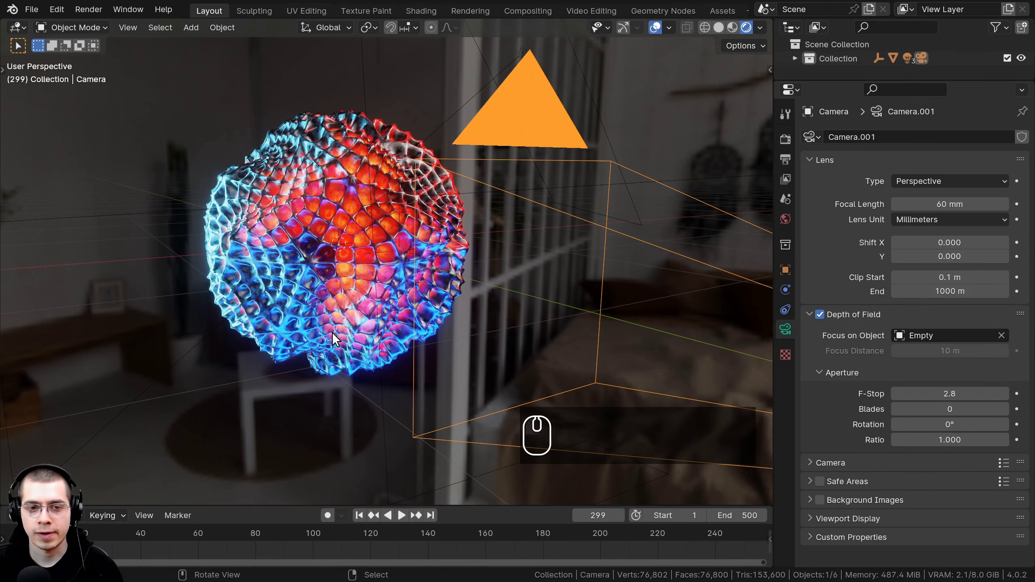
key("KP_0")
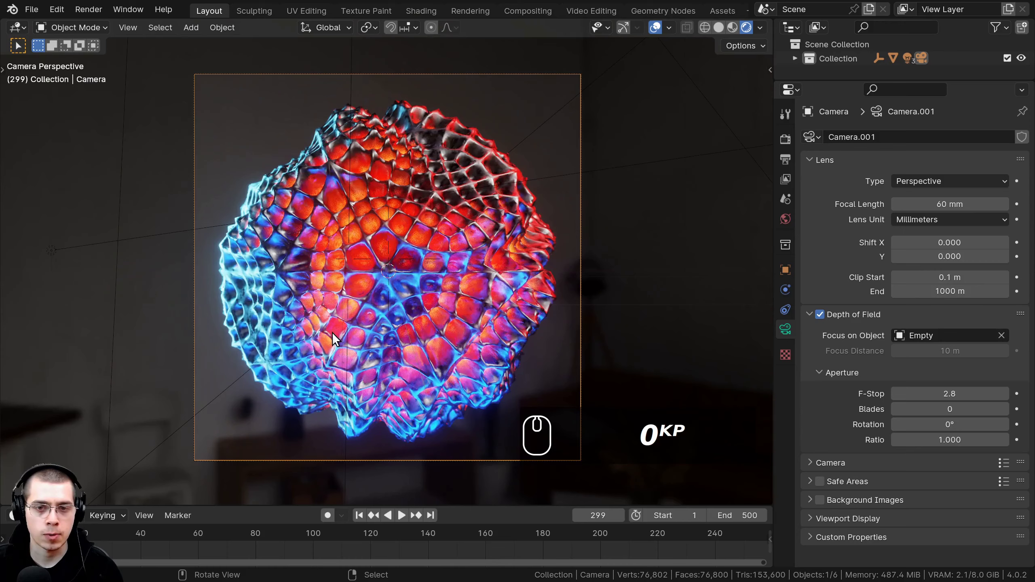
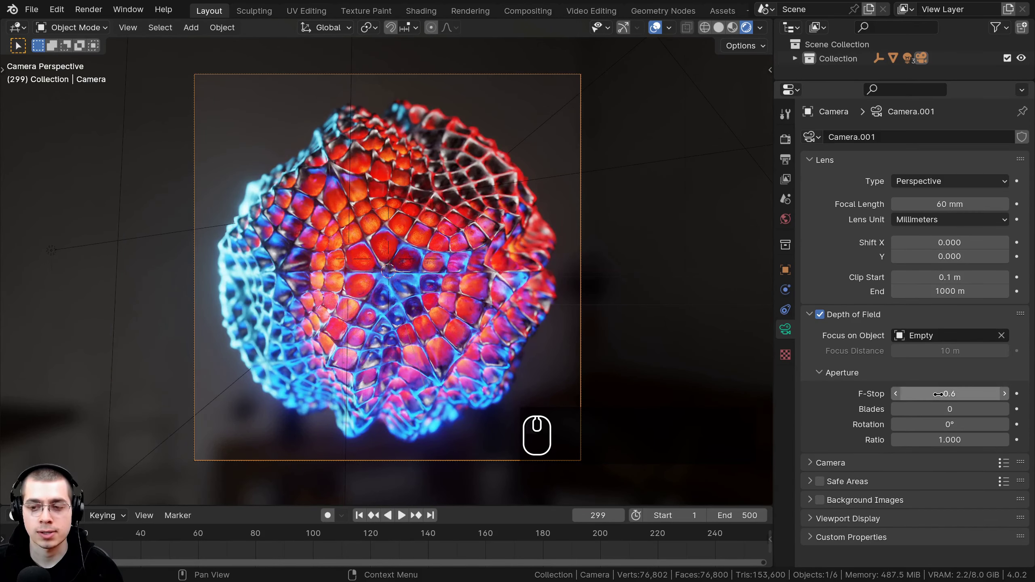
Reframe the viewport around the camera's shot of the glowing sphere.
left_click_drag(283, 268, 368, 198)
scroll("up", 3)
middle_click(313, 256)
scroll("down", 3)
left_click_drag(534, 280, 488, 294)
middle_click(620, 221)
left_click_drag(629, 283, 587, 278)
key("ctrl+b")
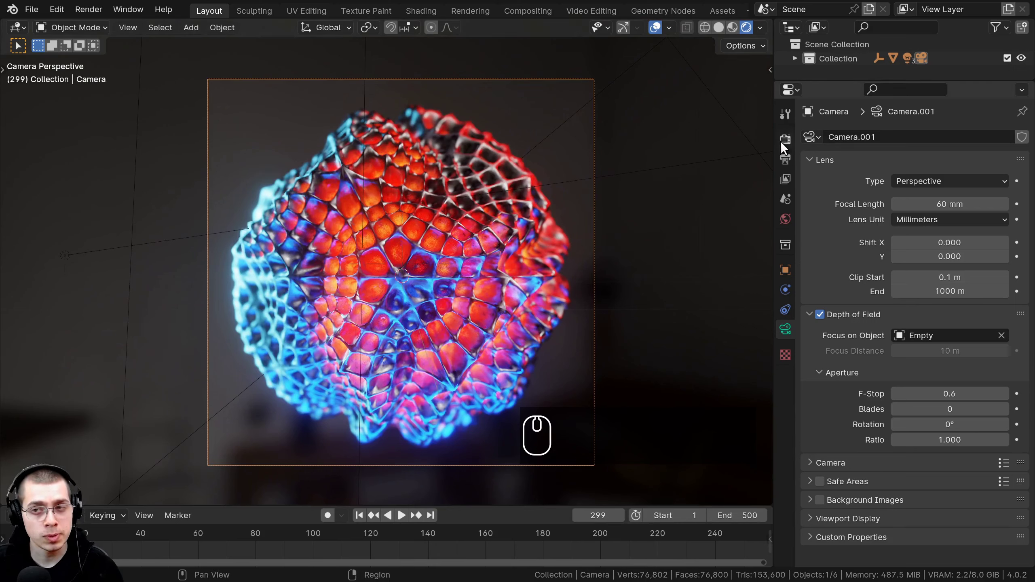
Set the Bloom Radius to 5 in the render settings.
left_click(785, 145)
left_click(810, 274)
scroll("down", 3)
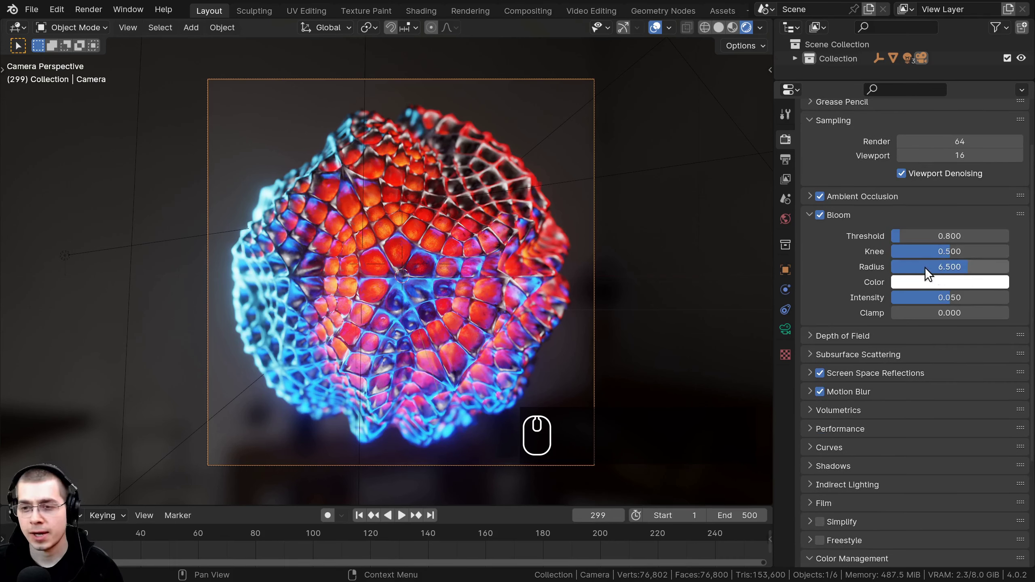
left_click(945, 272)
key("5")
left_click(657, 214)
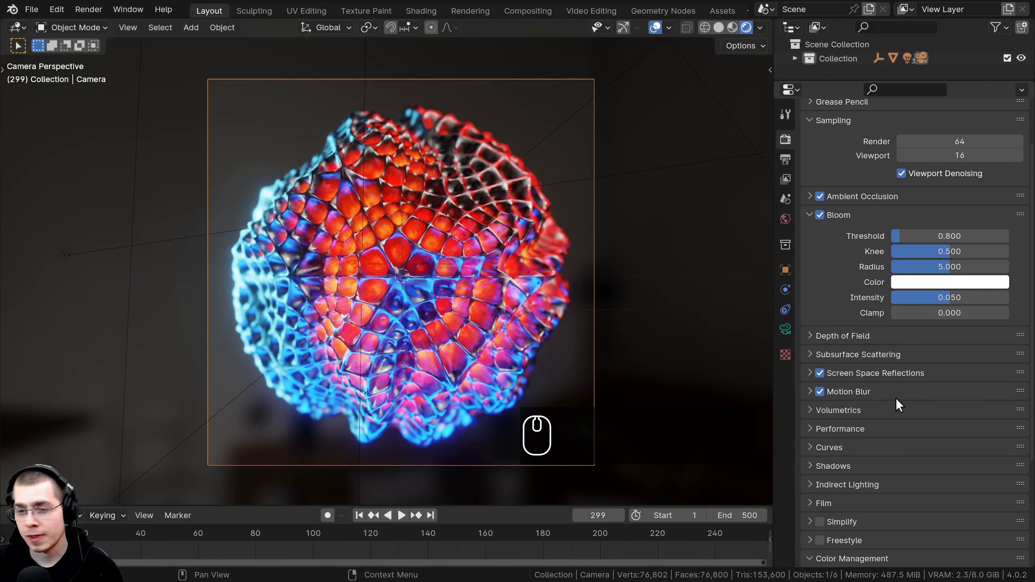
left_click(940, 306)
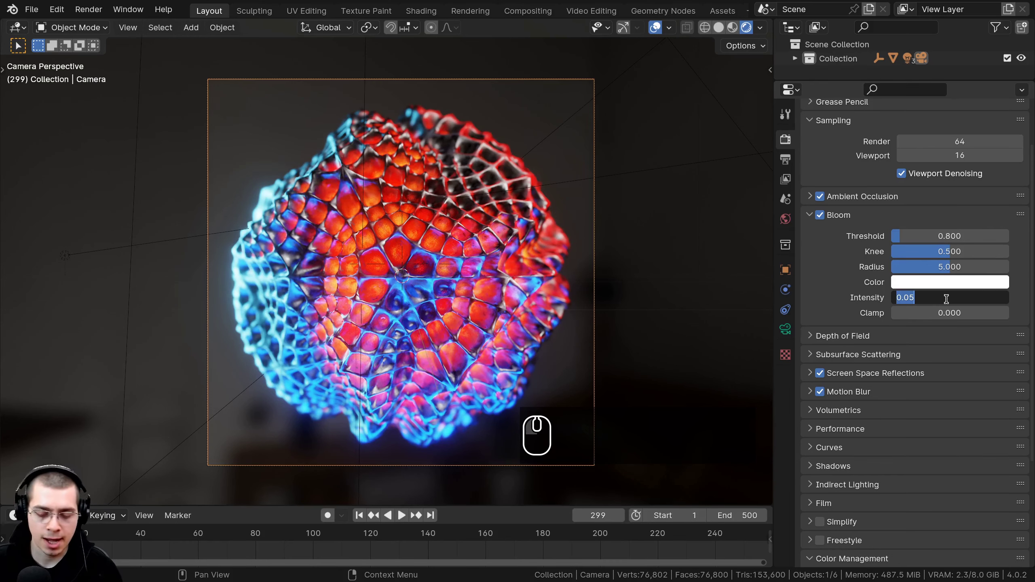
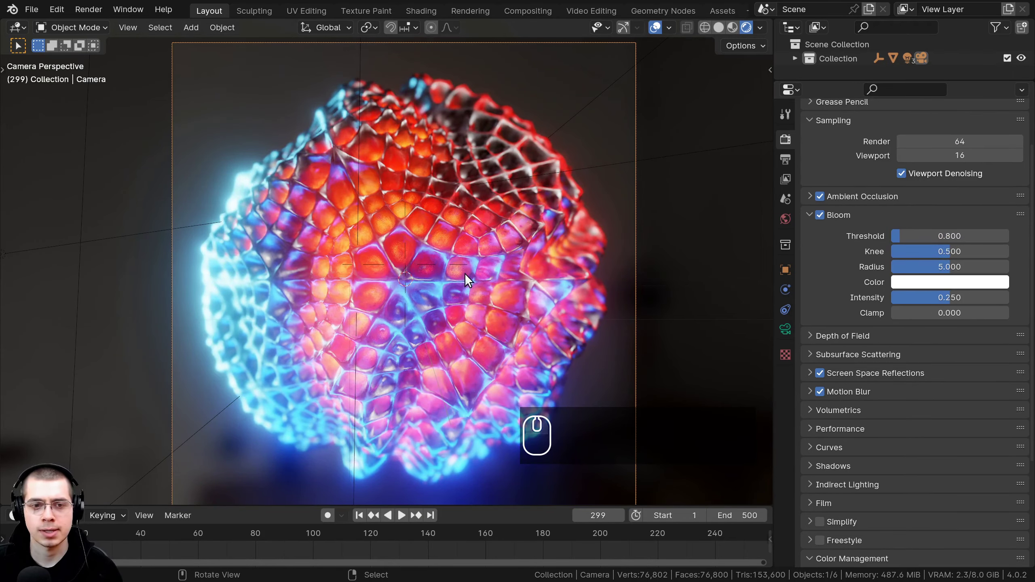
Inspect the sphere's glow and bring up the Output properties showing the 1920×1920 format.
left_click_drag(463, 271, 479, 271)
scroll("down", 3)
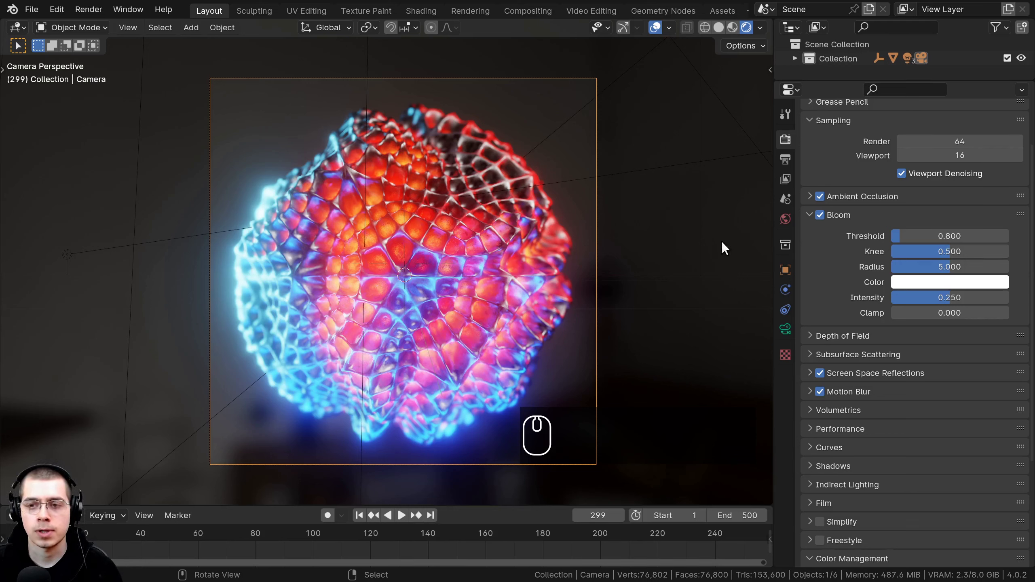
left_click_drag(795, 162, 902, 512)
left_click_drag(926, 360, 796, 415)
left_click(780, 450)
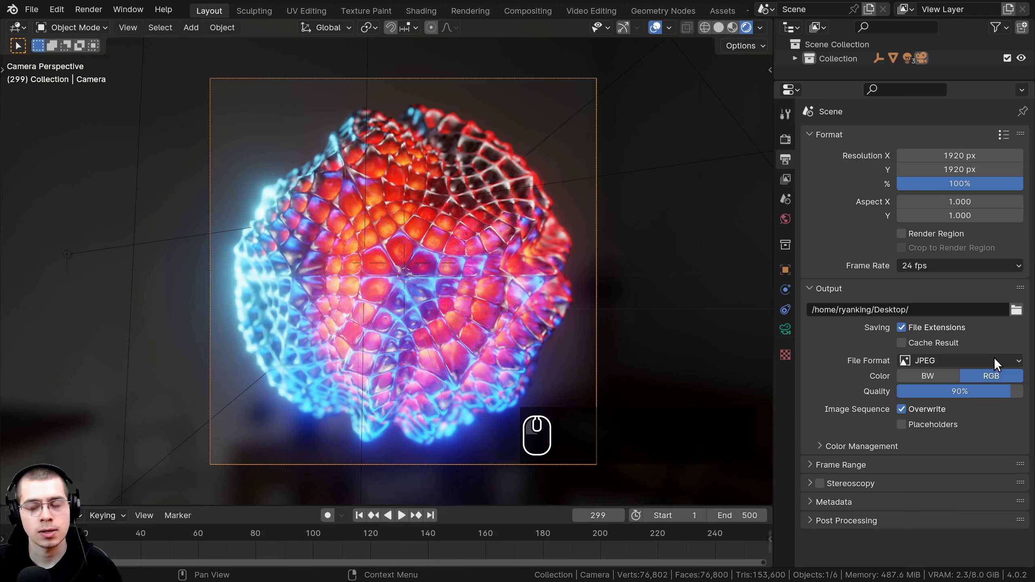
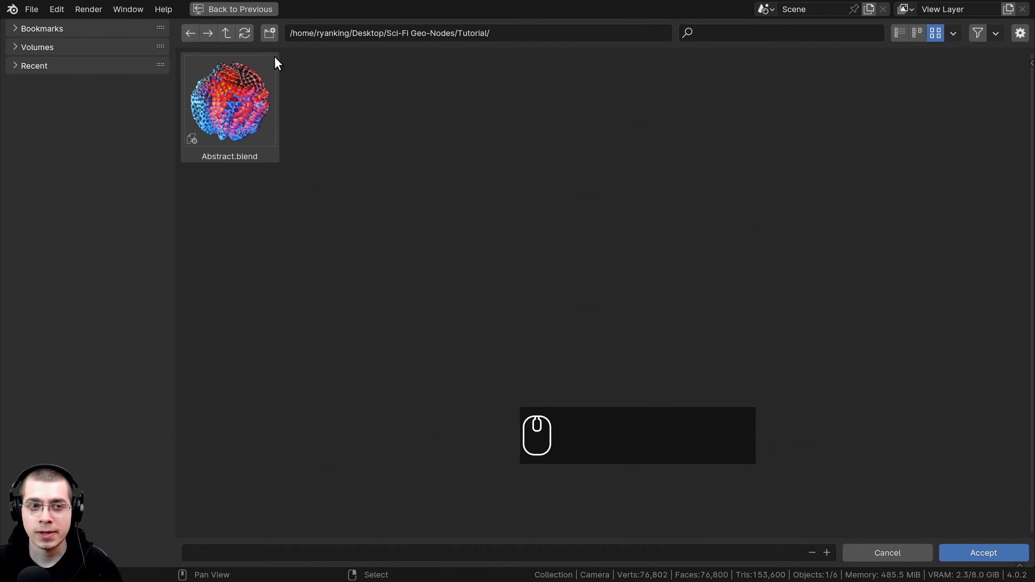
Create a Frames folder for the render output path and enter it.
middle_click(274, 40)
key("shift+f")
type("frames")
key("Return")
left_click(260, 124)
double_click(260, 122)
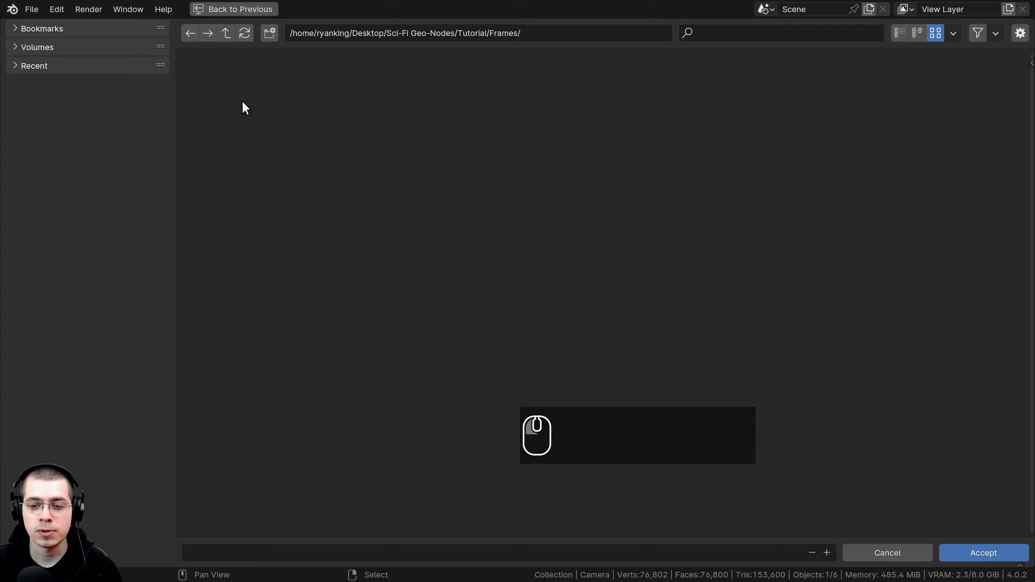
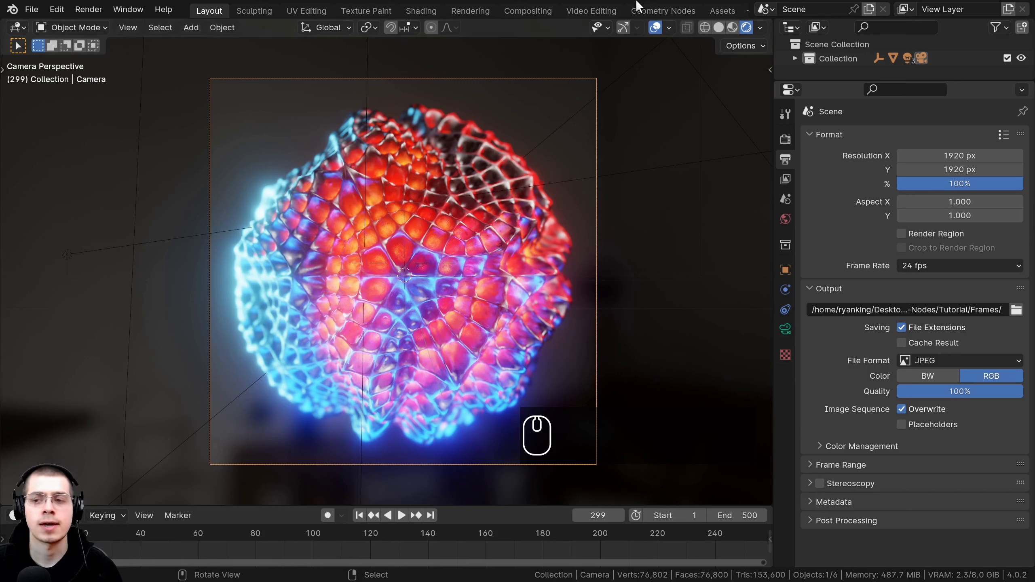
left_click(638, 3)
Save the project as Abstract.blend.
key("ctrl+b")
key("ctrl+s")
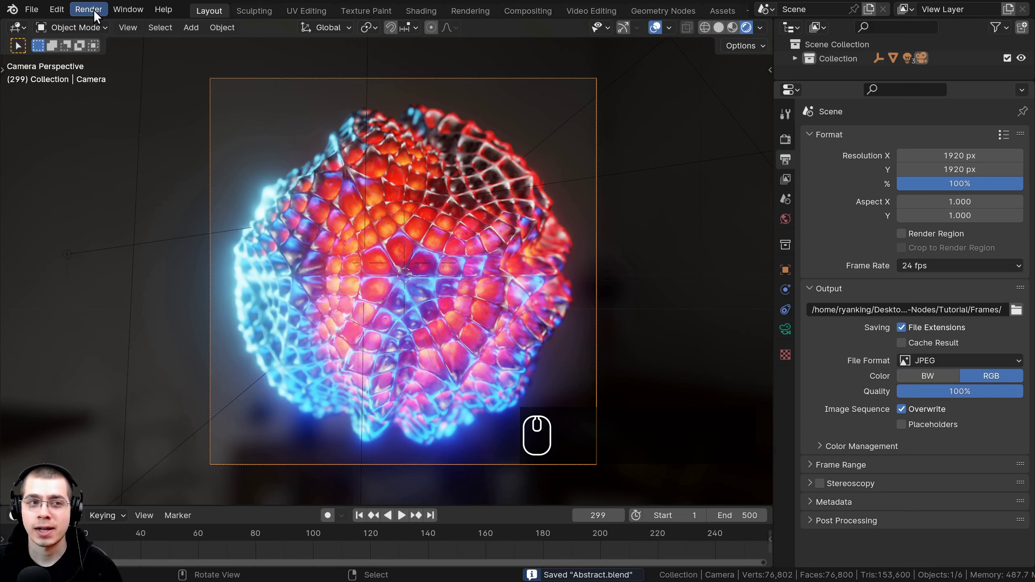
Start a new Video Editing project from the File menu.
left_click_drag(97, 14, 117, 37)
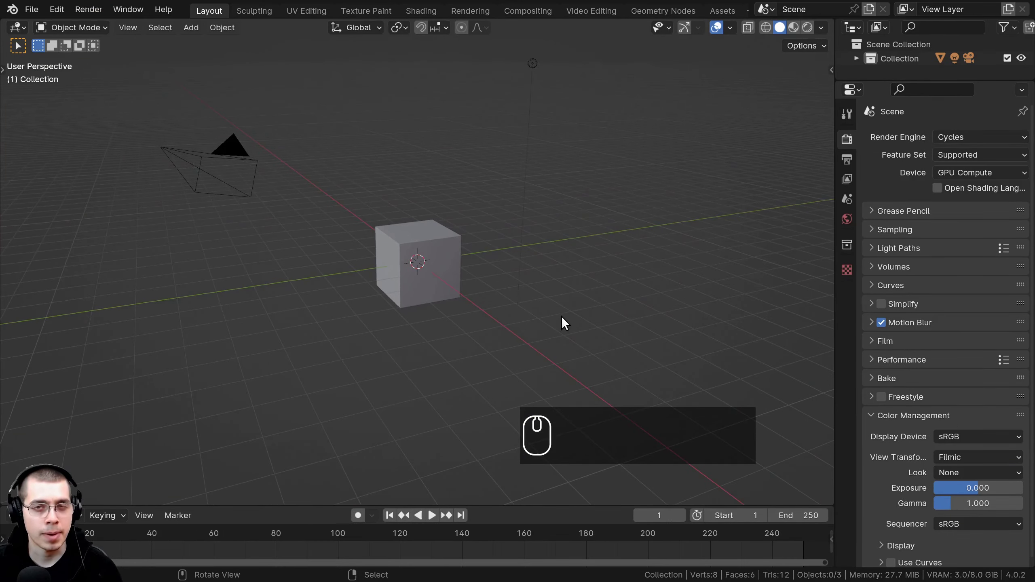
middle_click(553, 304)
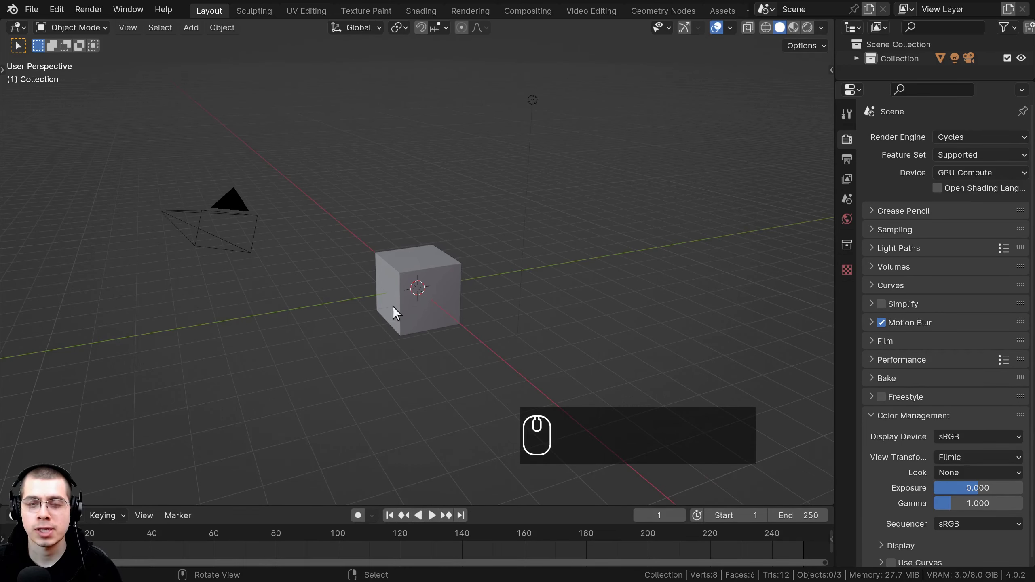
left_click_drag(467, 293, 518, 124)
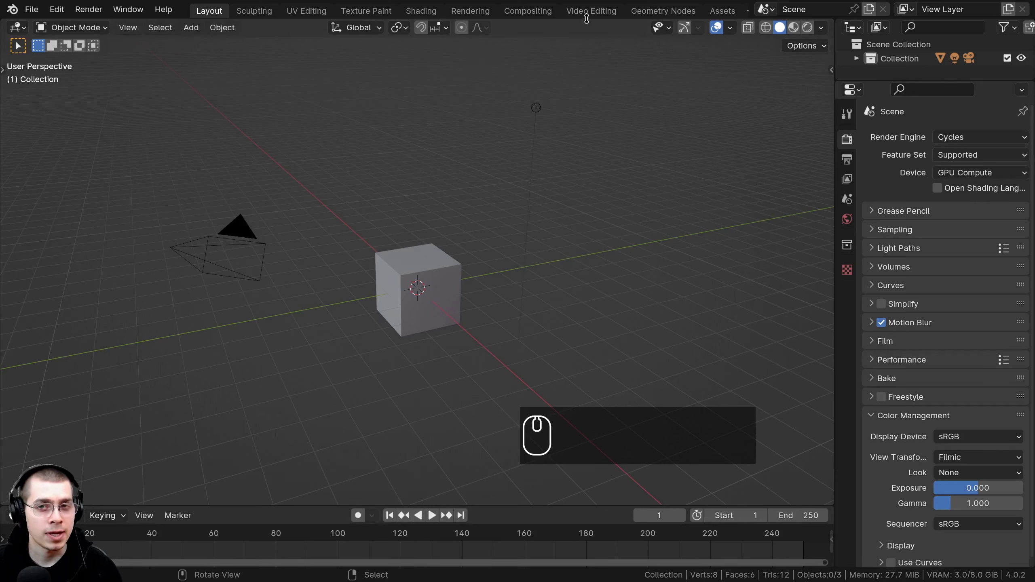
scroll("down", 3)
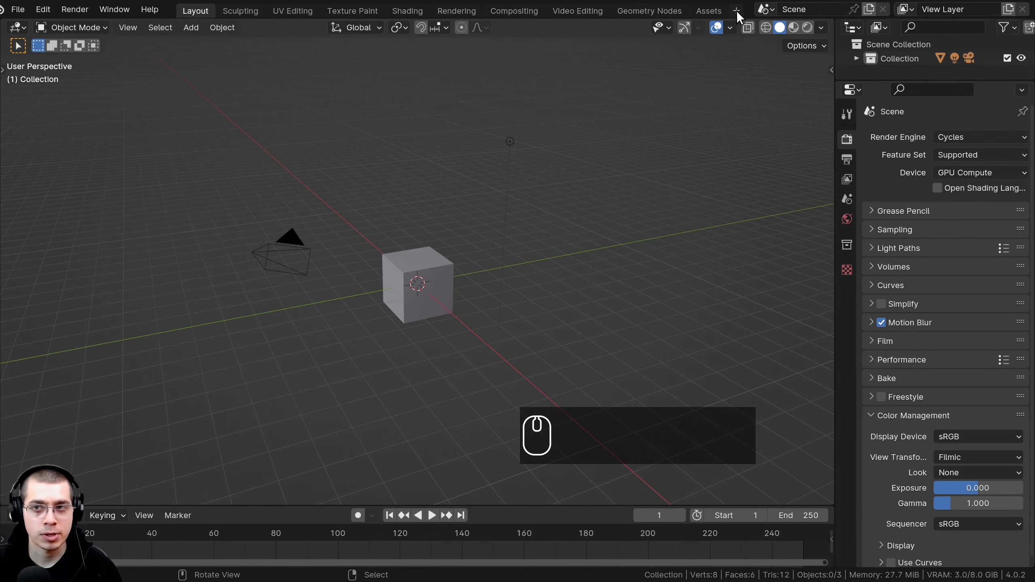
left_click(742, 18)
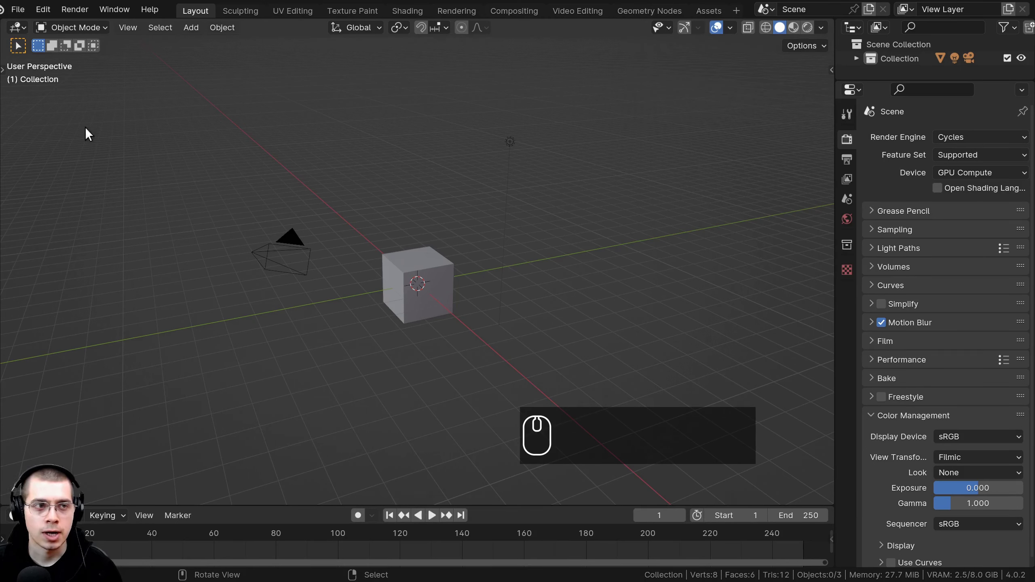
scroll("up", 3)
left_click(44, 17)
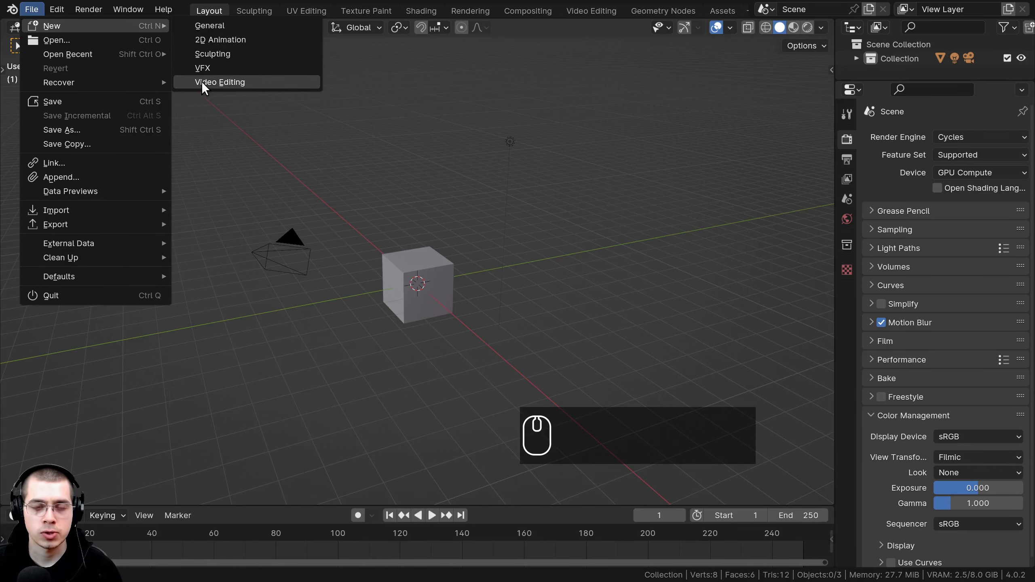
left_click(575, 19)
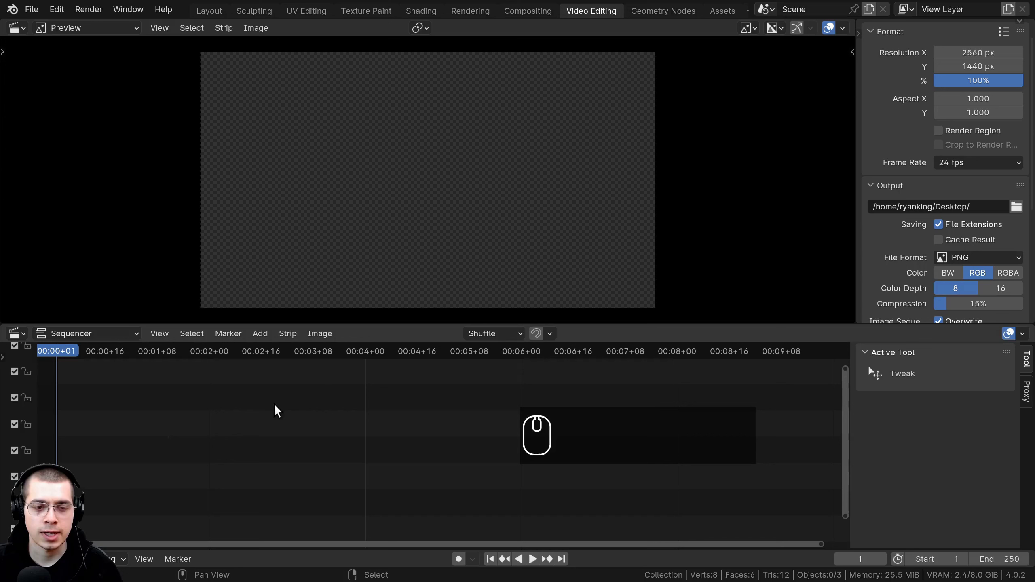
Add an Image/Sequence strip, selecting all rendered JPG frames sorted by name.
left_click_drag(312, 404, 314, 390)
key("shift+a")
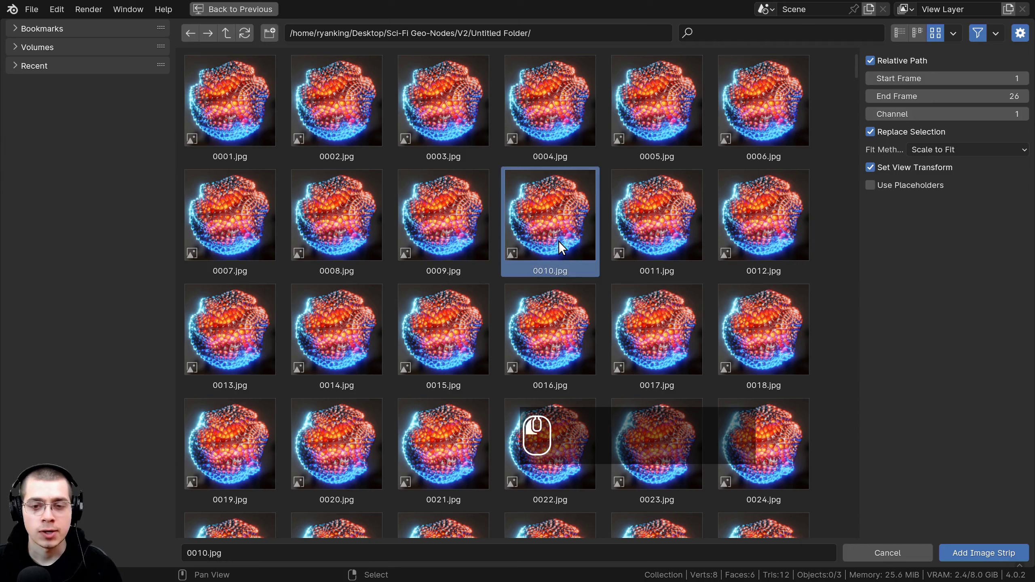
key("a")
key("a")
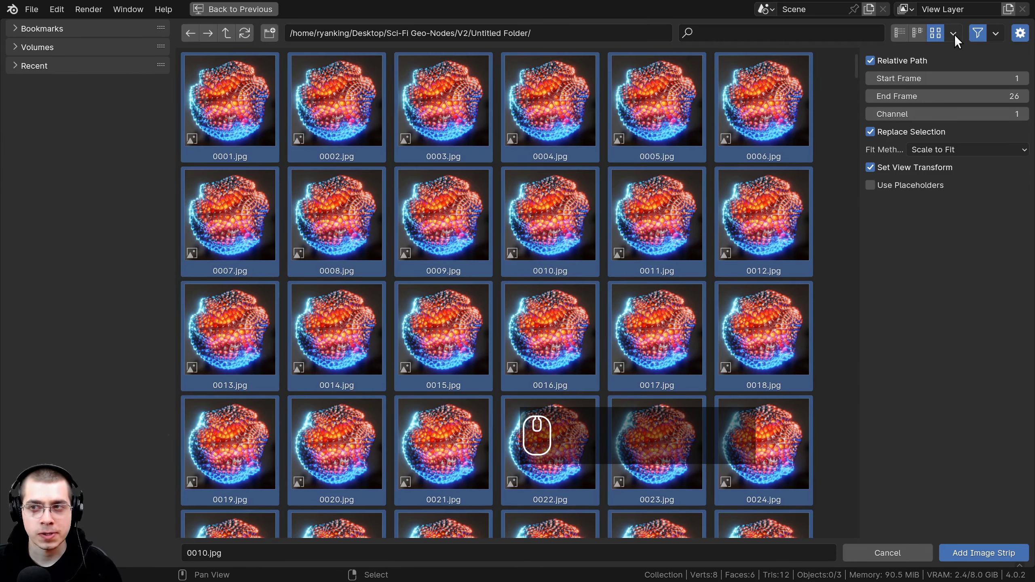
left_click(958, 40)
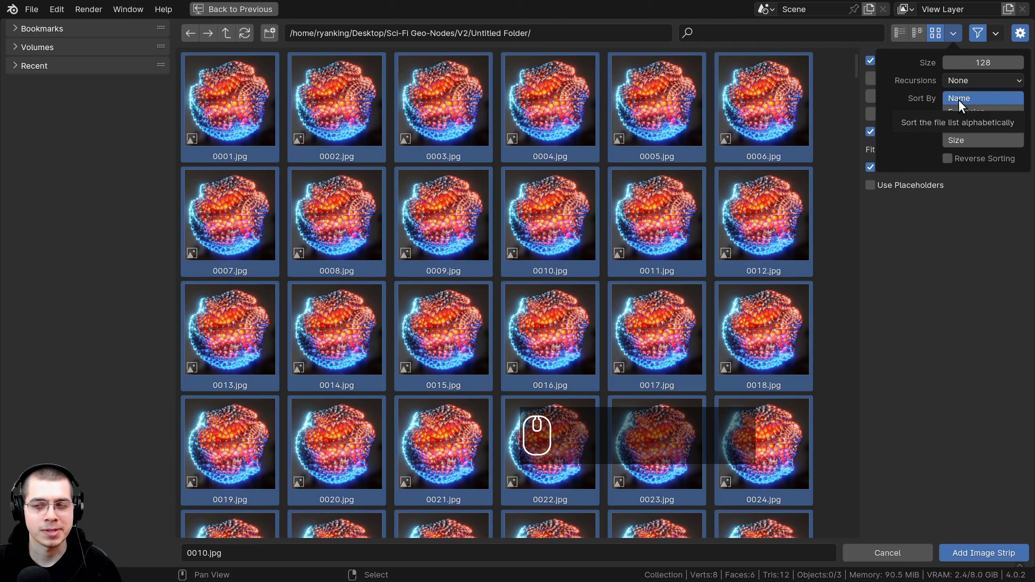
left_click(960, 555)
scroll("down", 3)
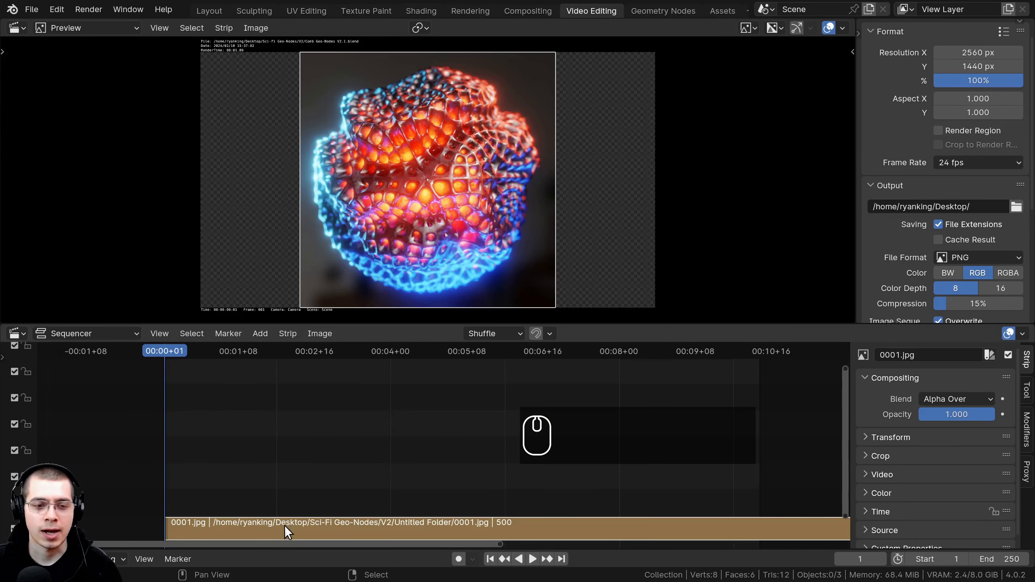
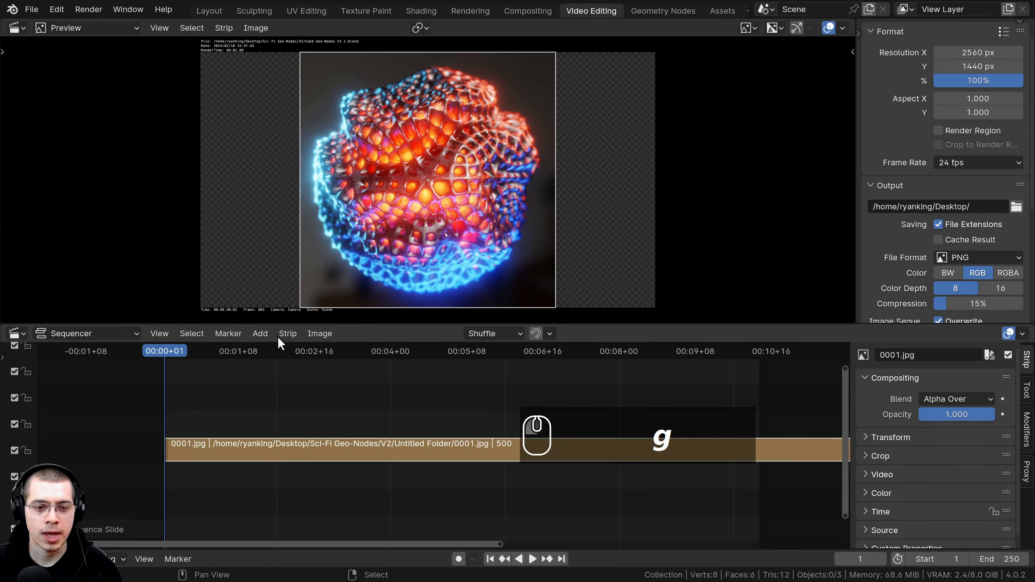
Bring up the Strip menu to set the render size from the image strip.
left_click(300, 338)
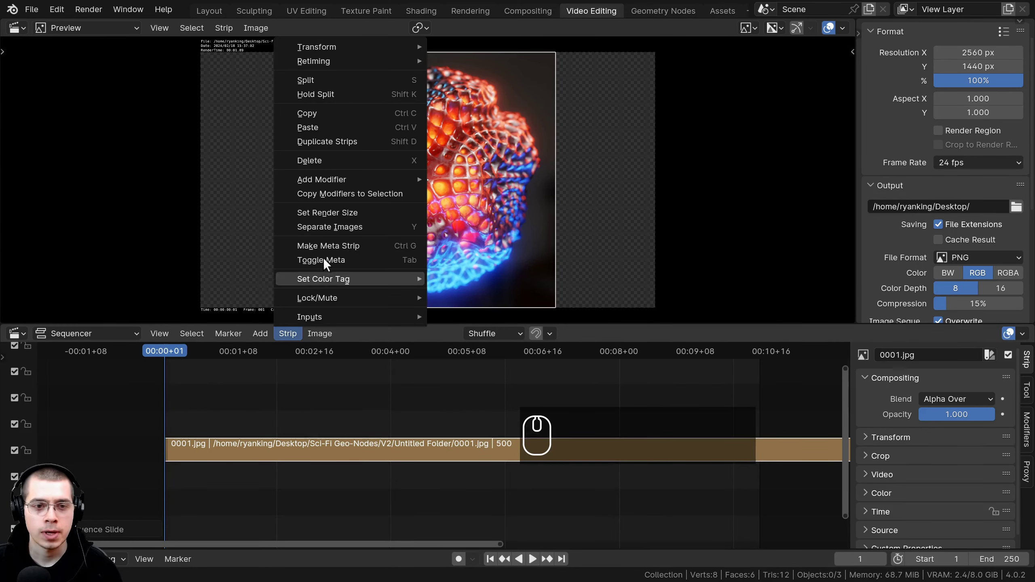
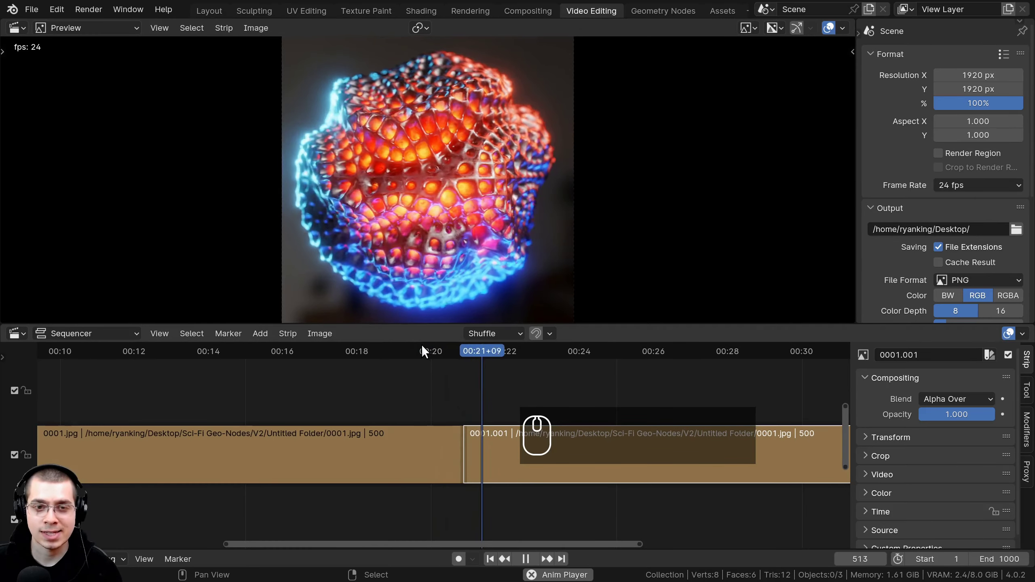
Duplicate the sphere image strip and place the copy after the first.
middle_click(432, 424)
key("d")
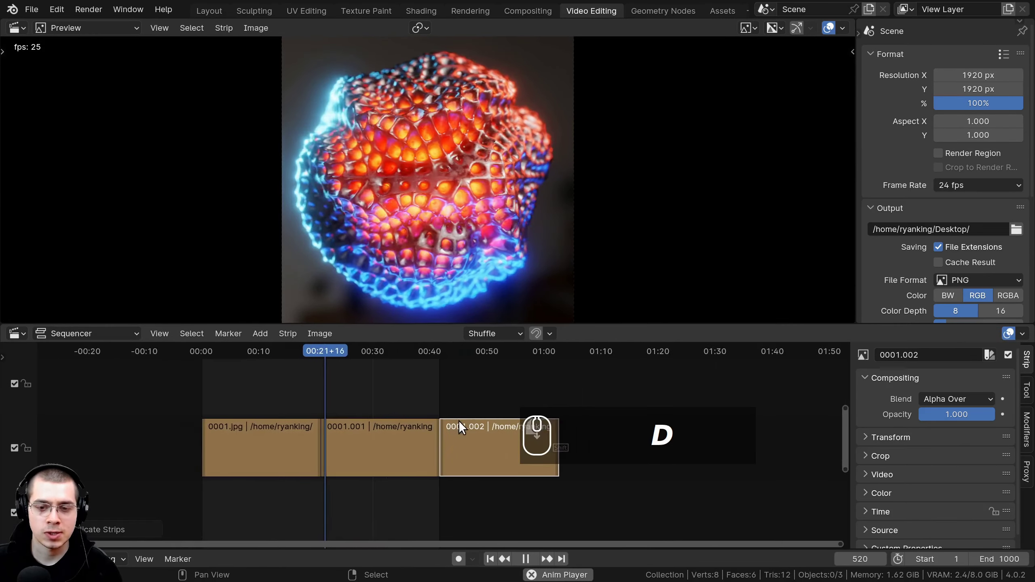
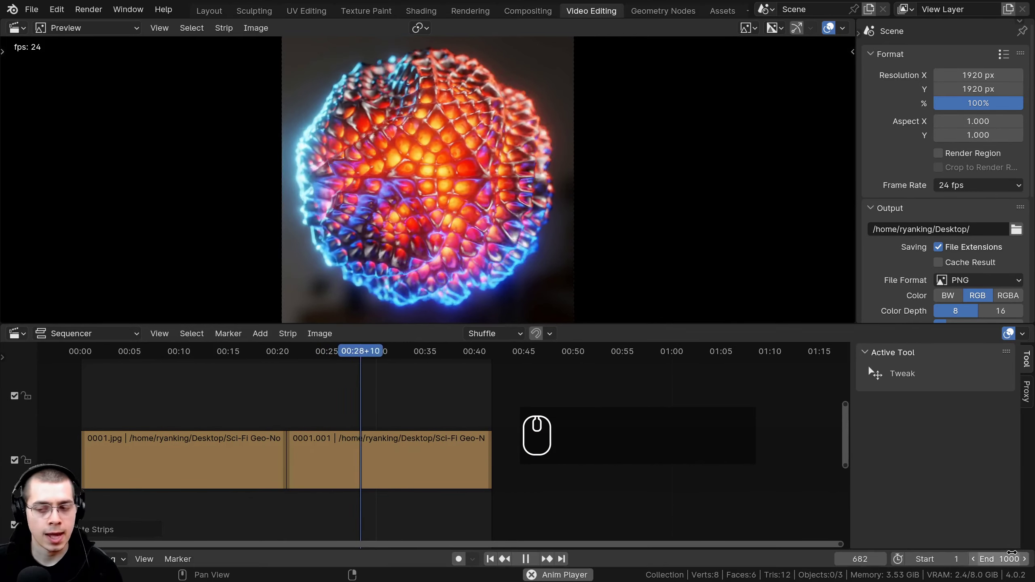
middle_click(327, 422)
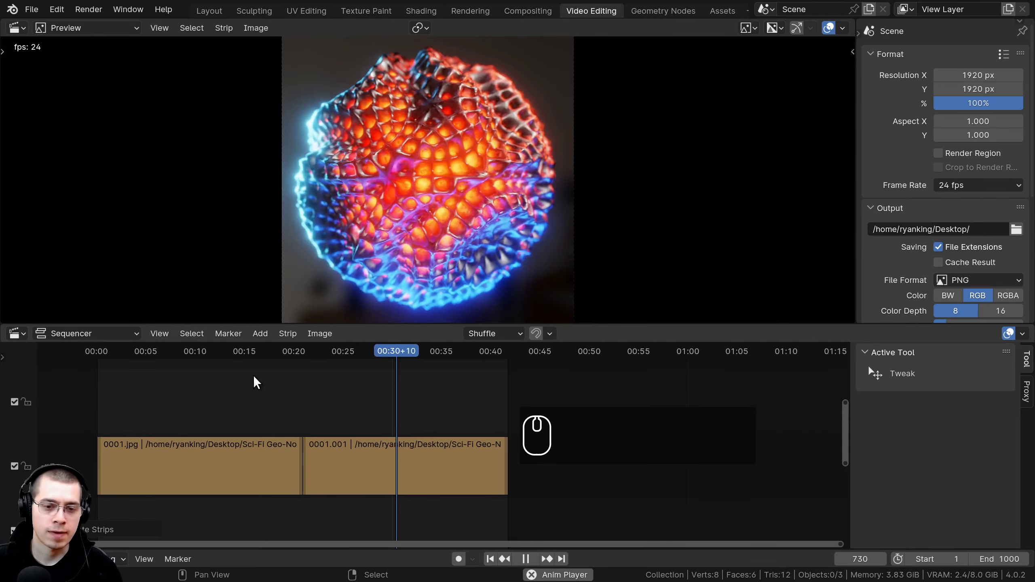
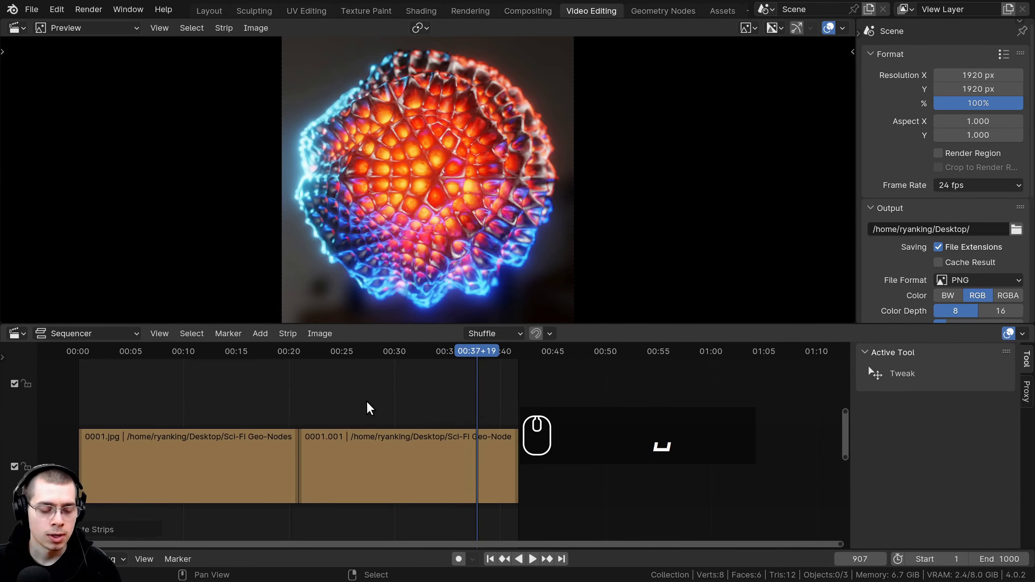
Add the bubble-echoes .wav as a sound strip and place it above the image strips.
key("shift+a")
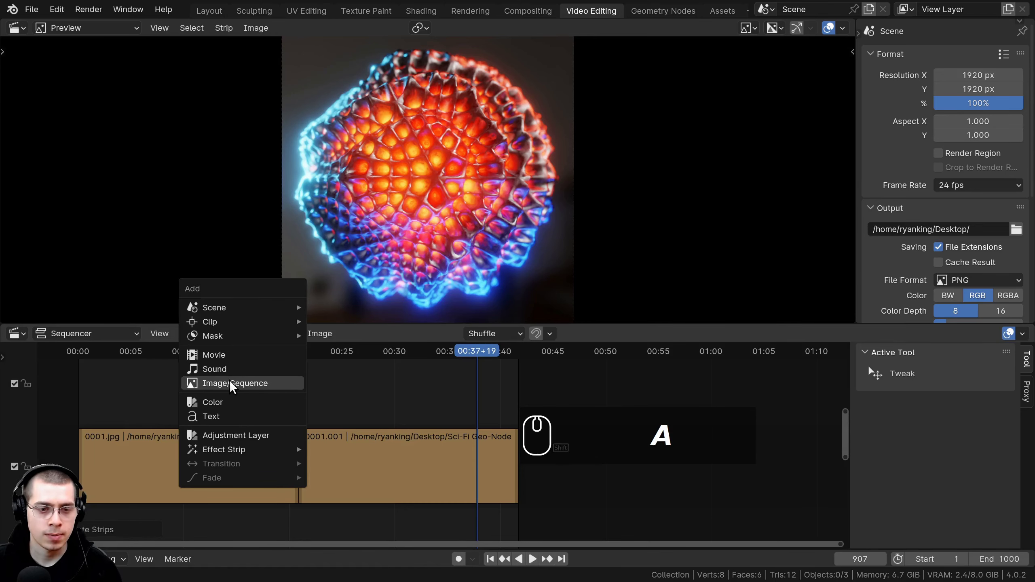
left_click(344, 131)
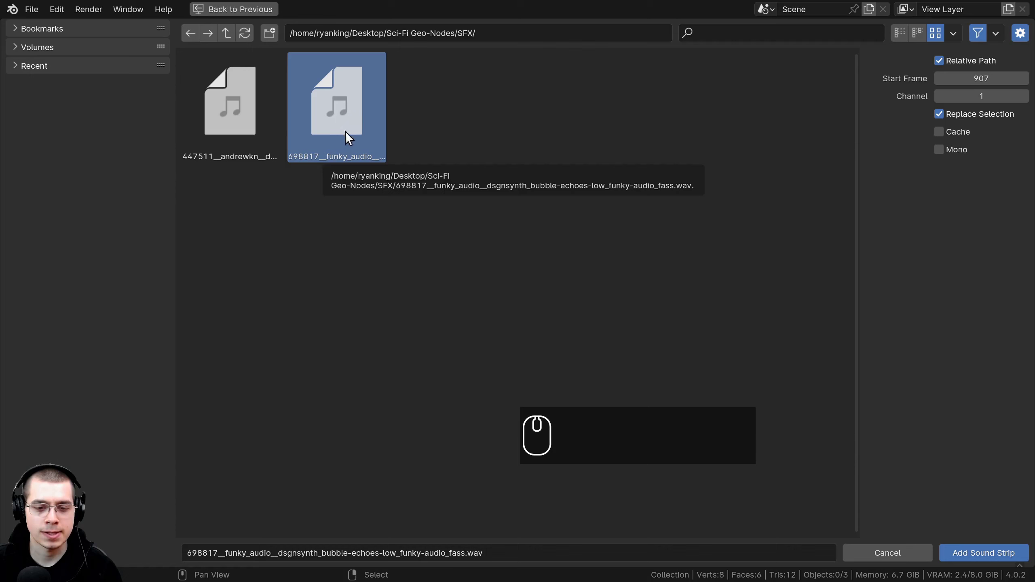
left_click(359, 118)
left_click_drag(432, 410, 451, 450)
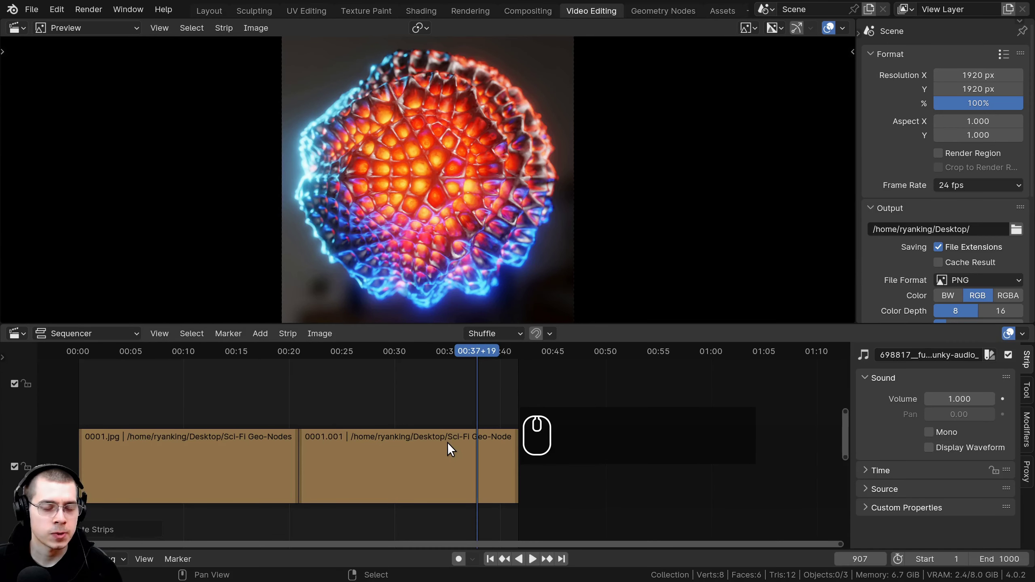
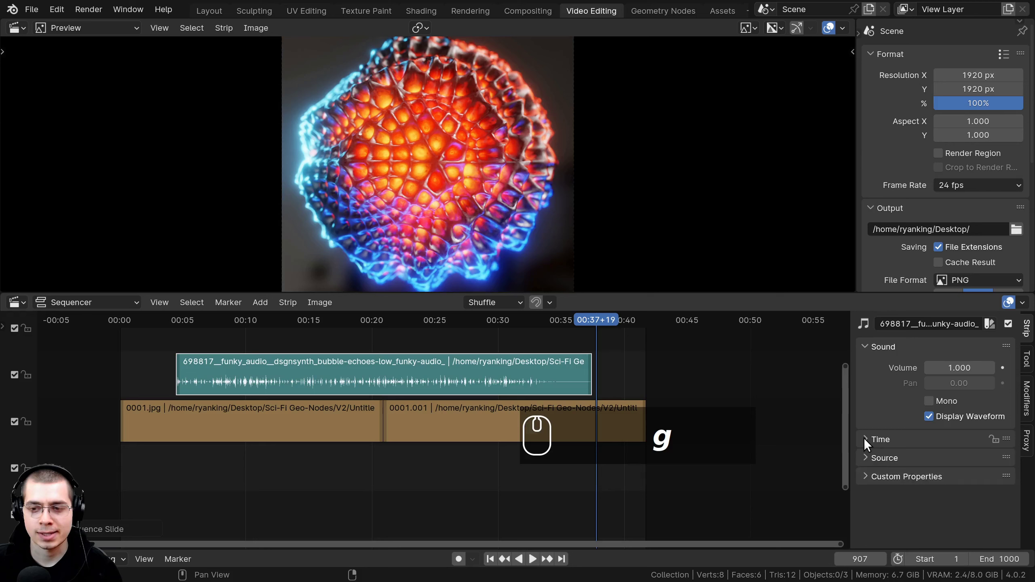
Select the bubble-echoes sound strip and move it earlier in the timeline.
scroll("down", 3)
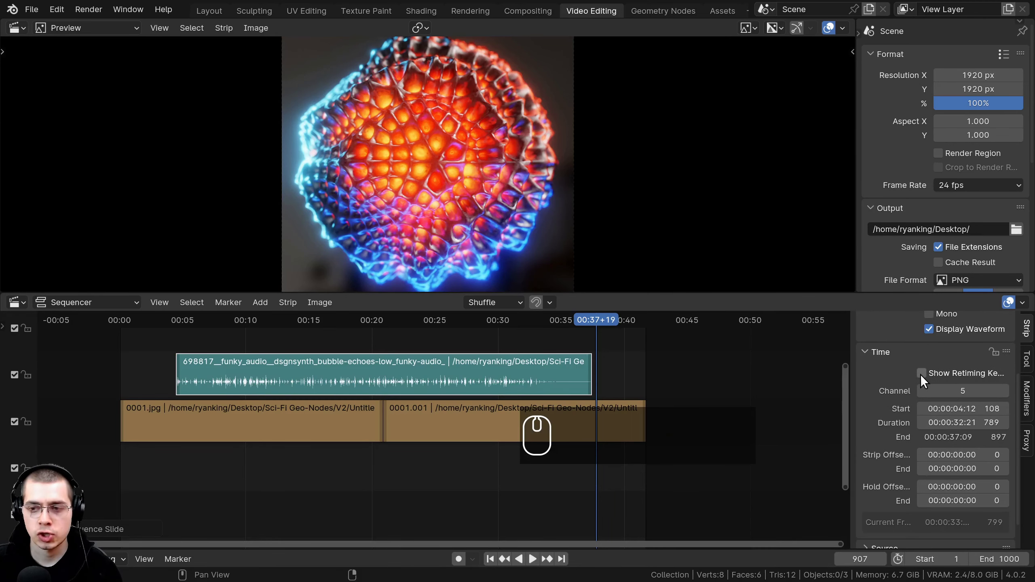
left_click_drag(925, 378, 971, 379)
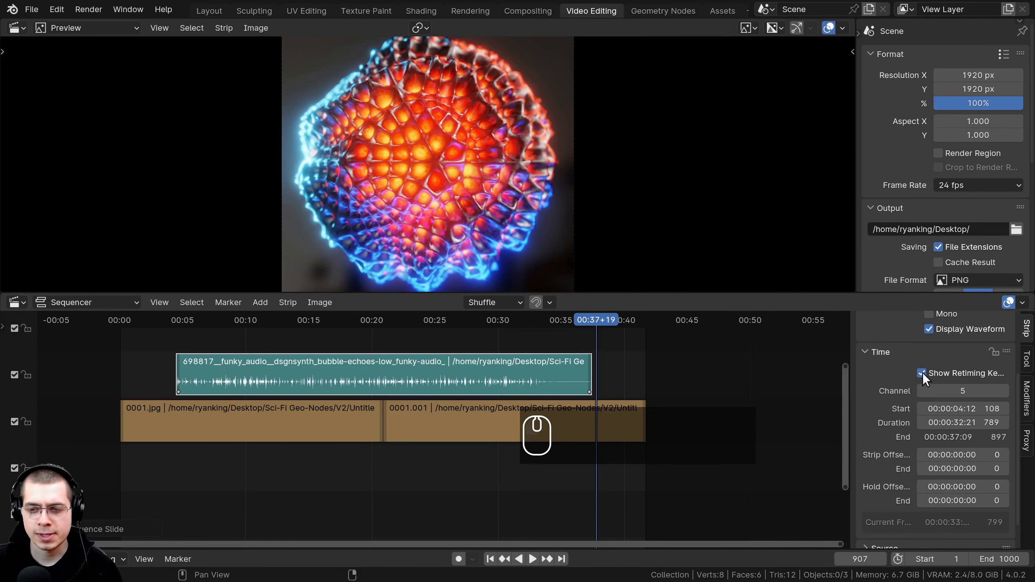
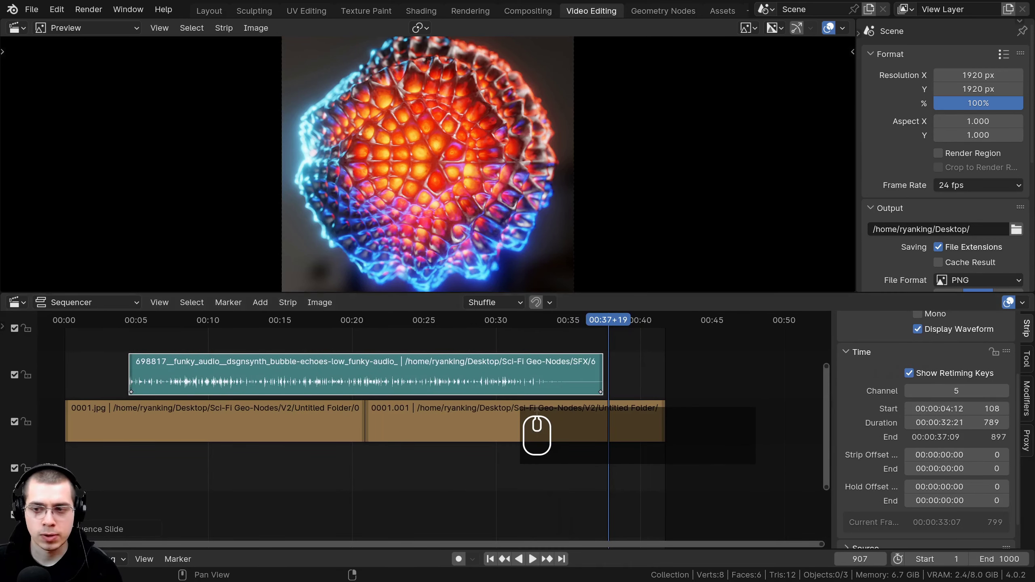
left_click_drag(606, 397, 382, 401)
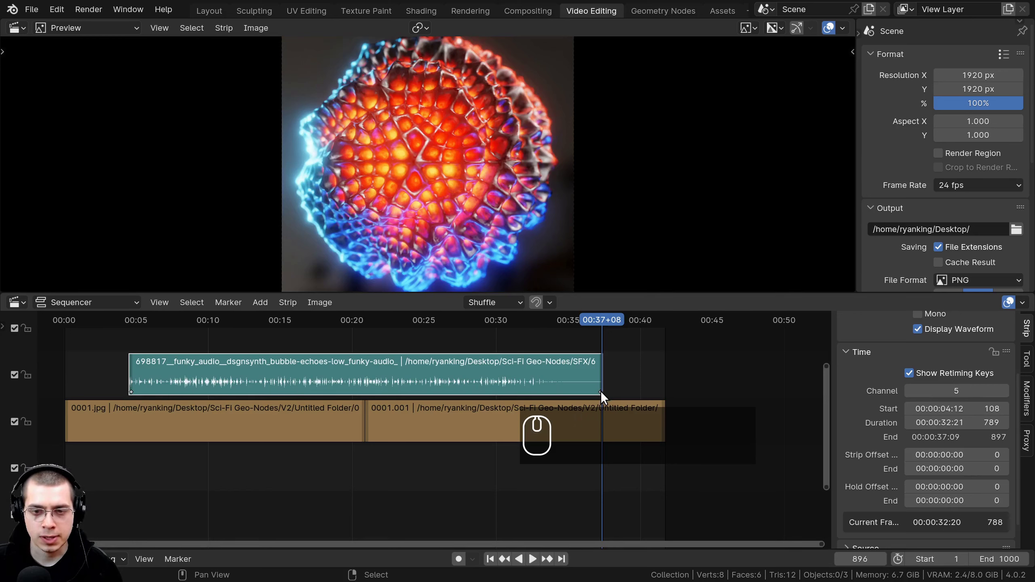
left_click(605, 396)
scroll("down", 3)
key("g")
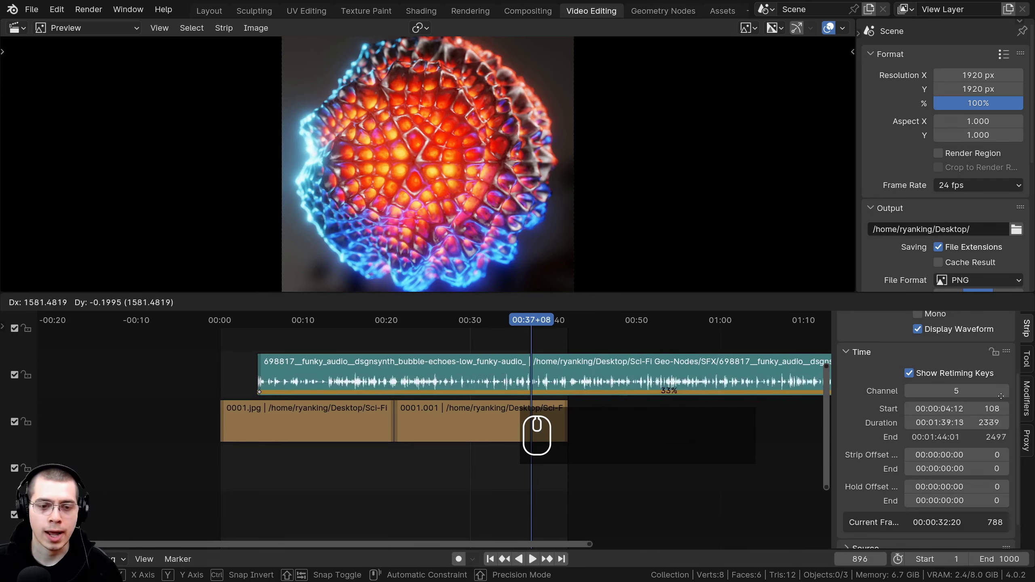
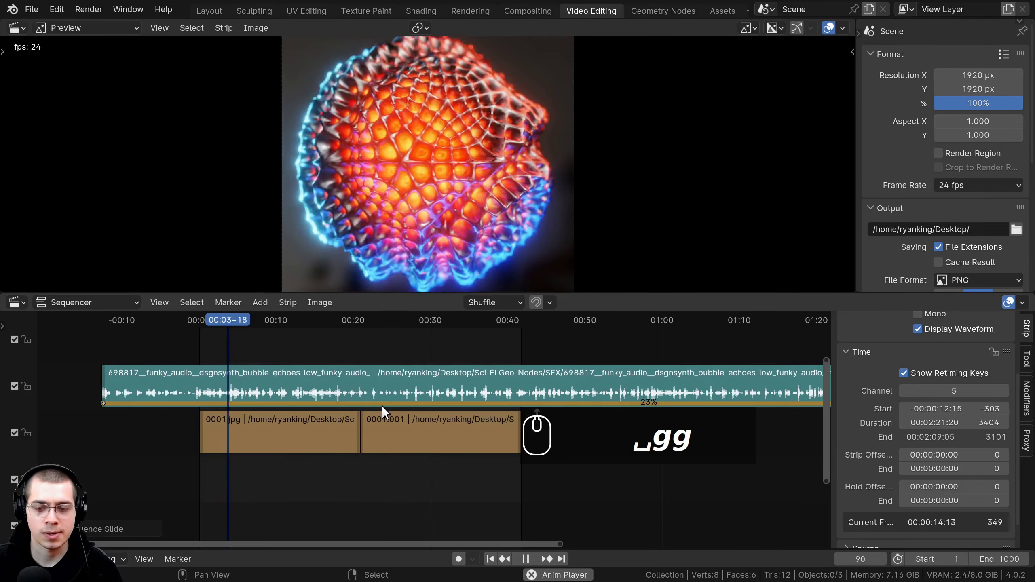
Play back and jump to around the 14-second mark to check the sound timing.
key("ctrl+alt+Left")
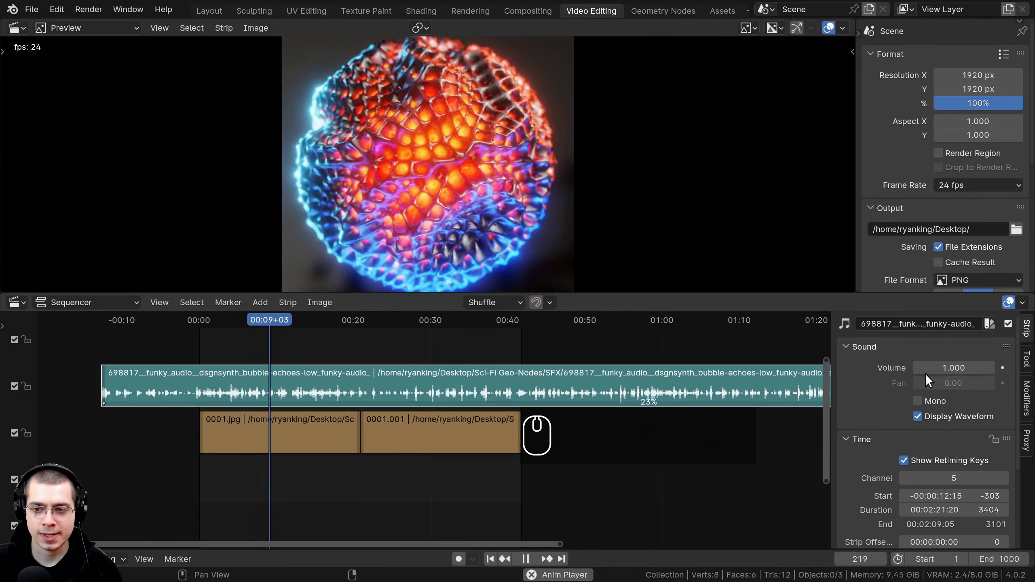
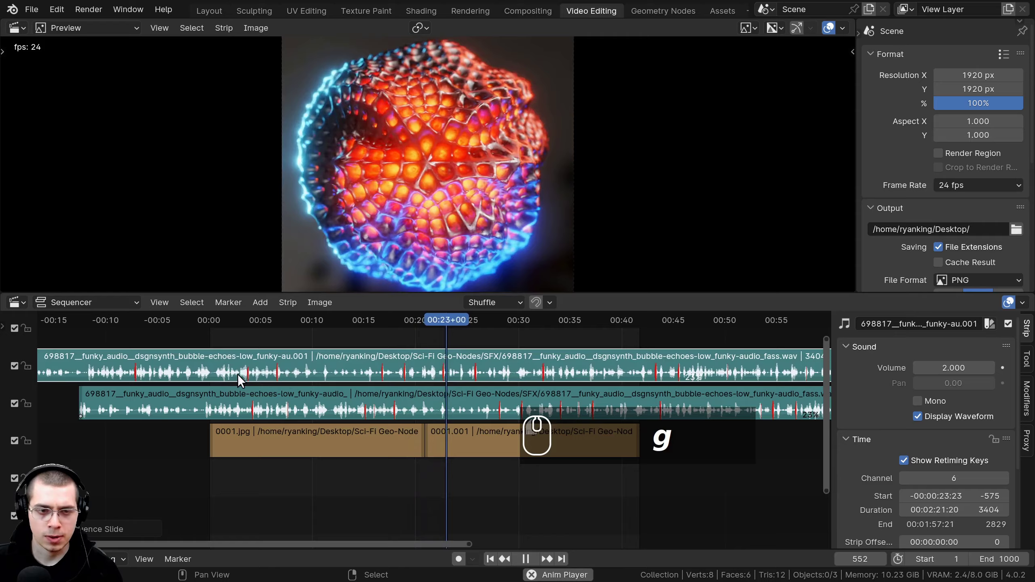
scroll("up", 3)
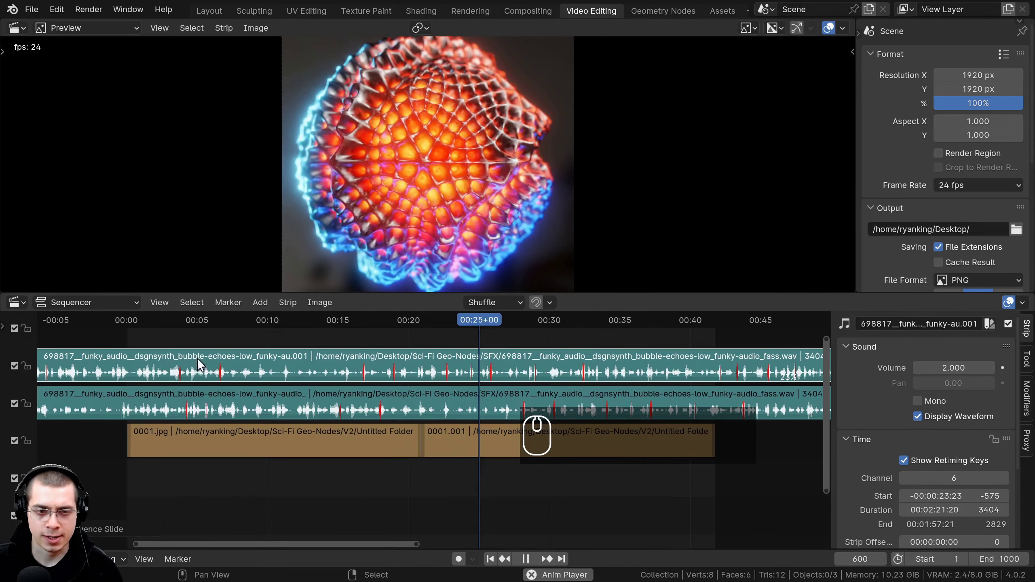
left_click(197, 356)
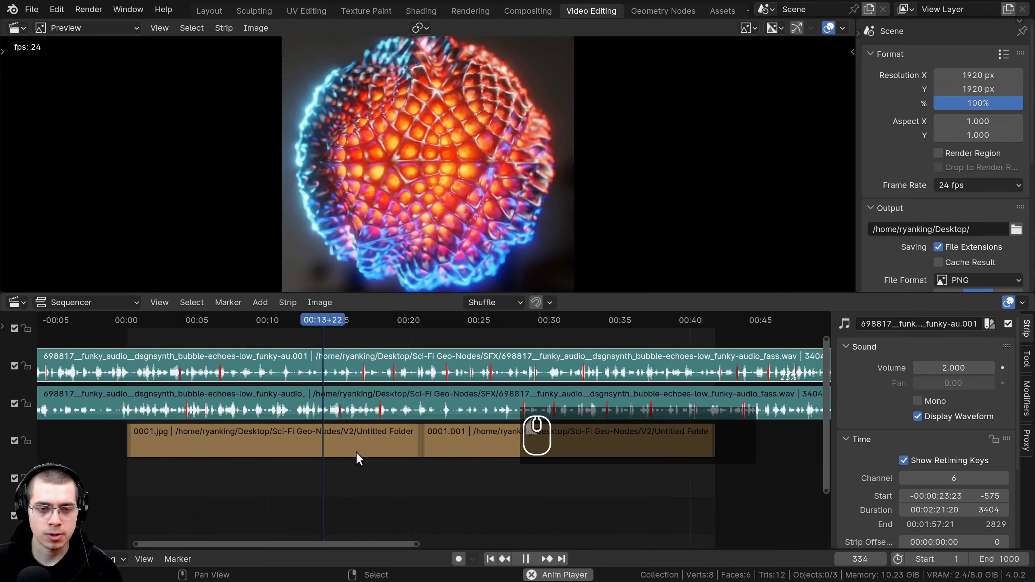
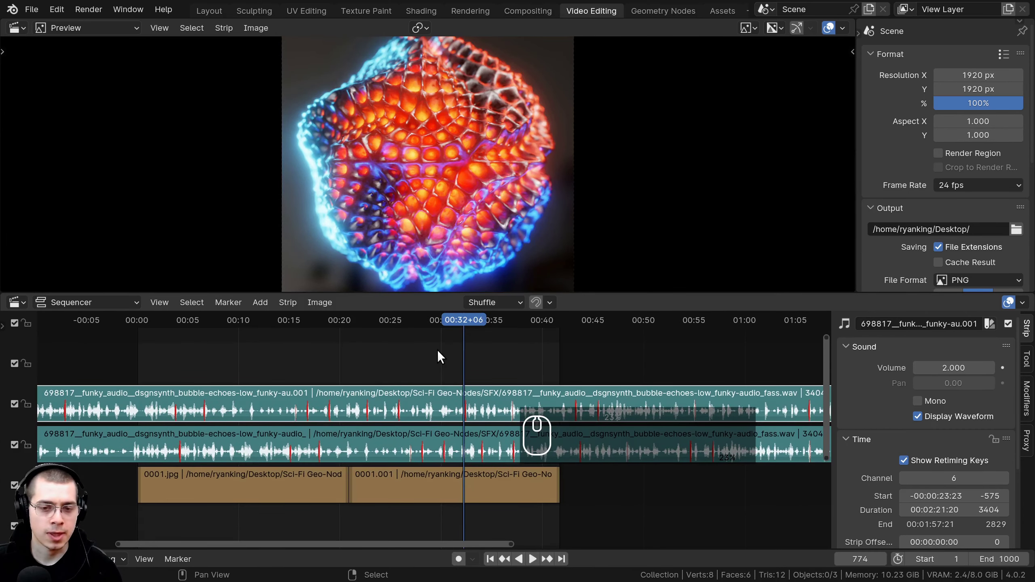
Add the dunes .wav sound strip above the others and slide it much earlier in time.
key("shift+a")
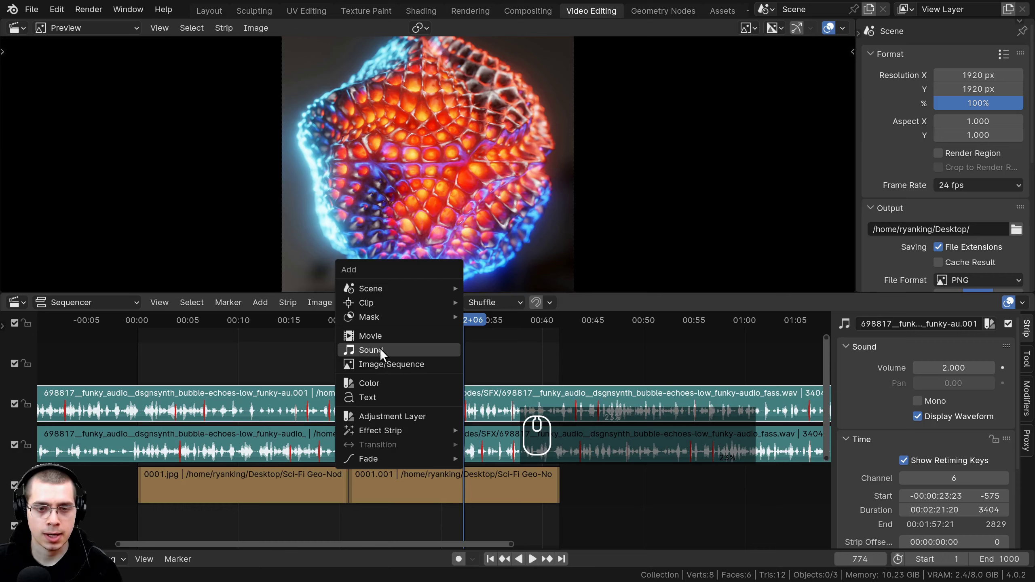
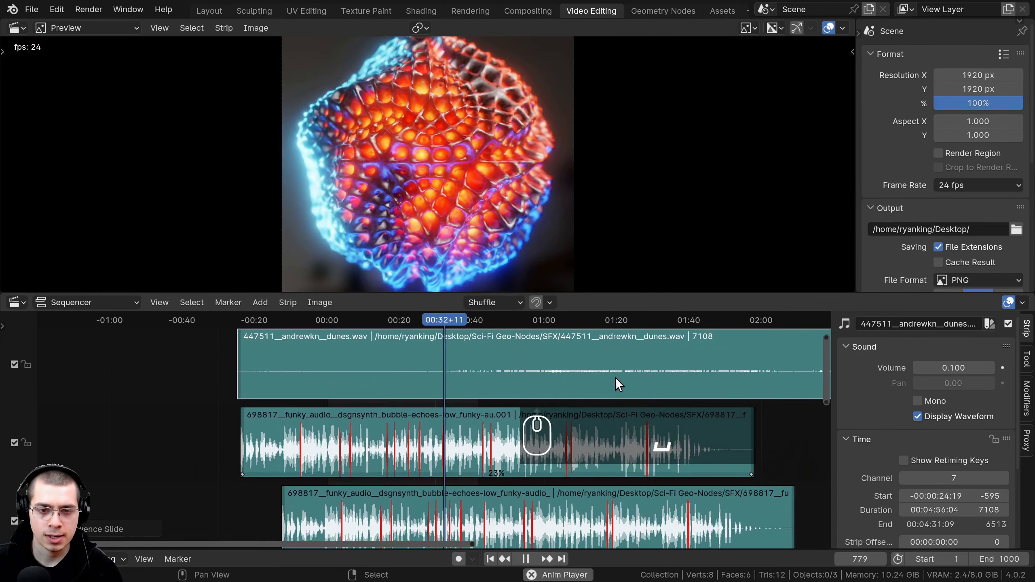
key("g")
left_click(395, 377)
scroll("down", 3)
key("g")
left_click_drag(499, 403, 478, 375)
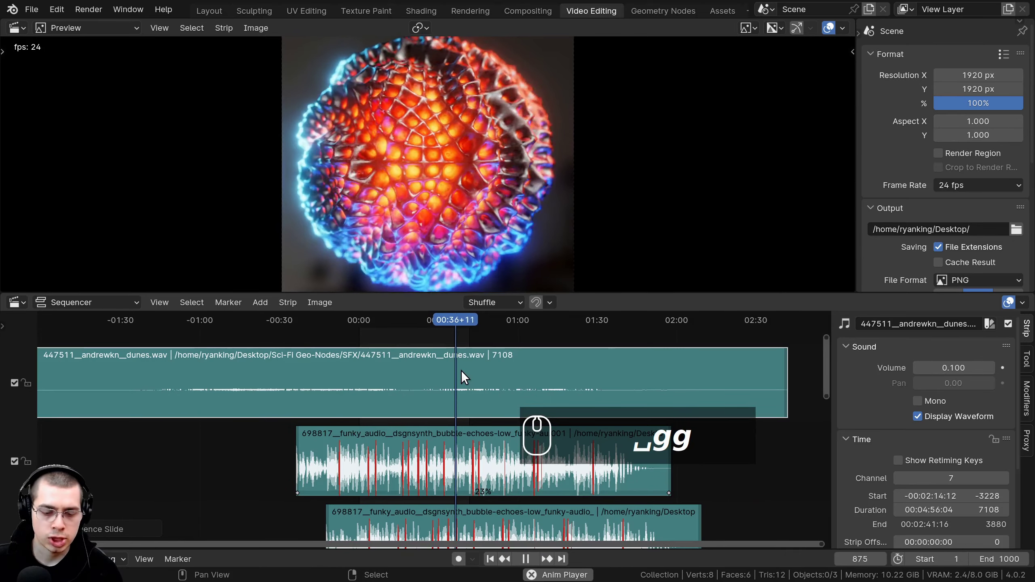
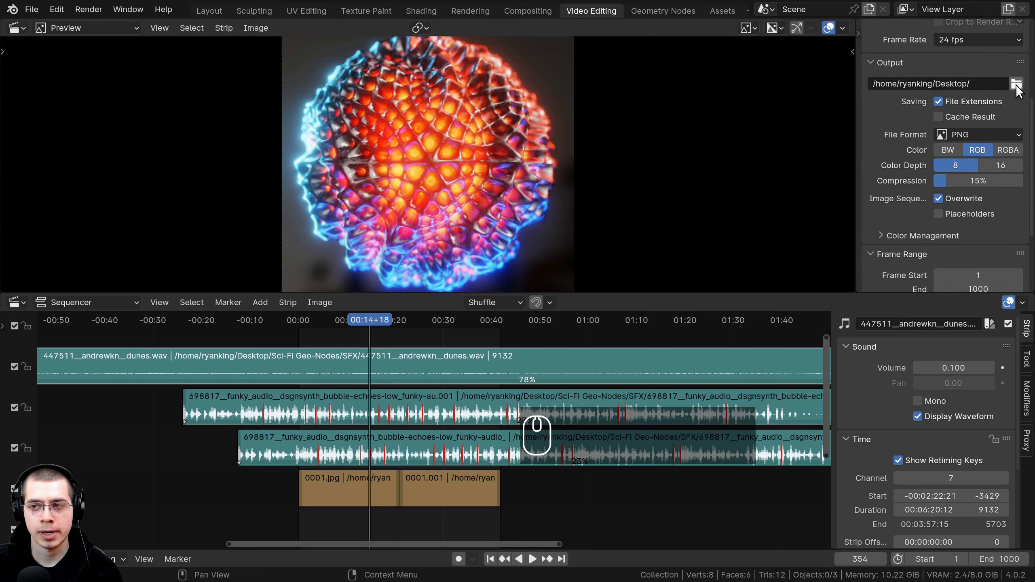
Append Loop to the render output path on the Desktop.
left_click(986, 79)
middle_click(989, 80)
middle_click(979, 84)
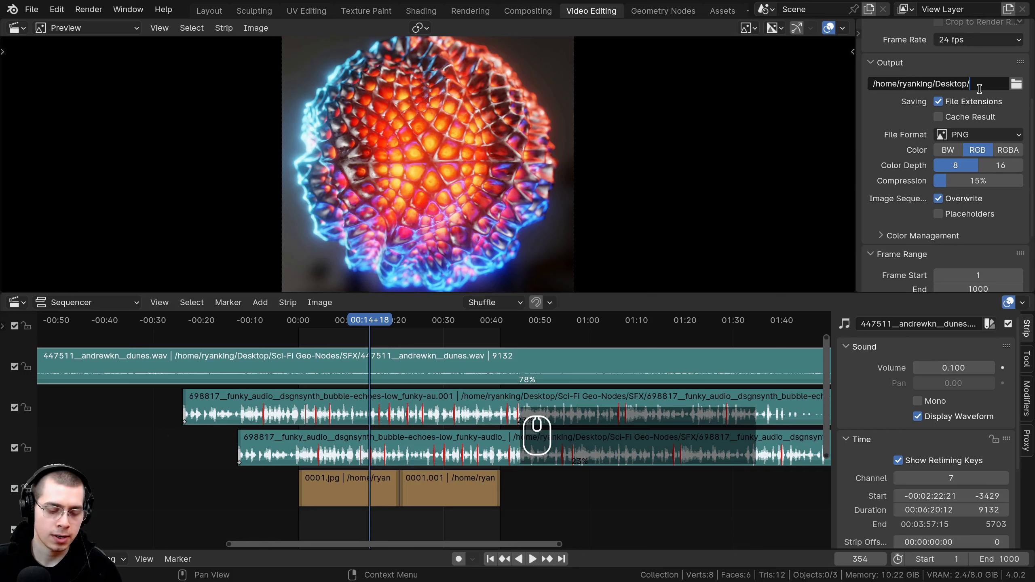
type("loop")
key("Return")
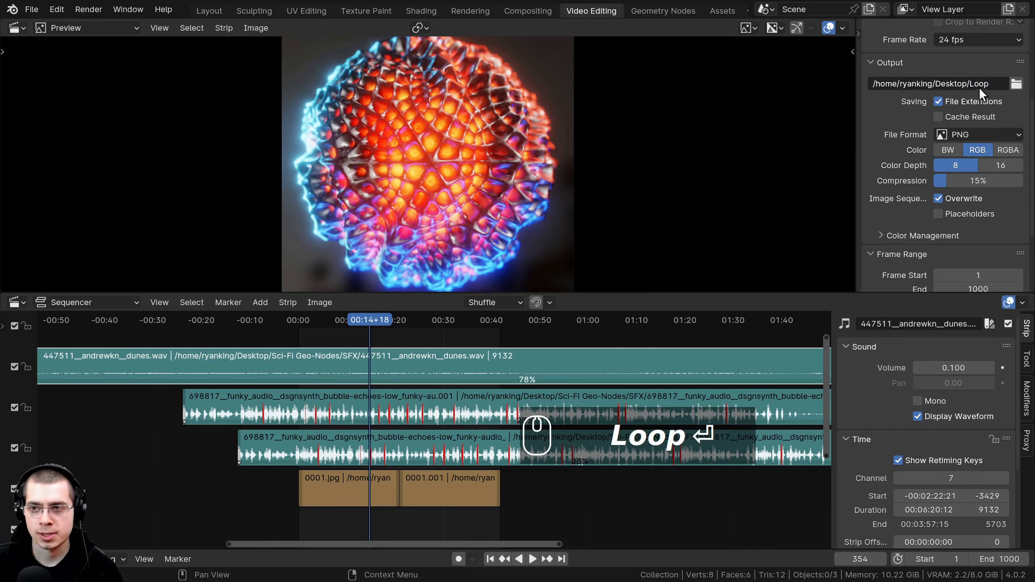
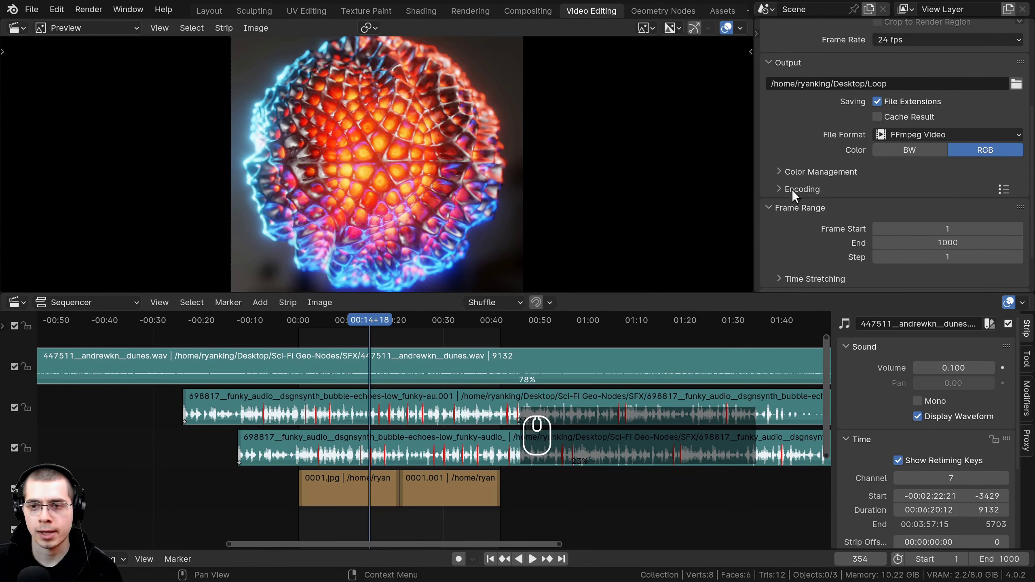
Set File Format to FFmpeg Video and review the MPEG-4/H.264/AAC encoding settings.
left_click(792, 194)
scroll("down", 3)
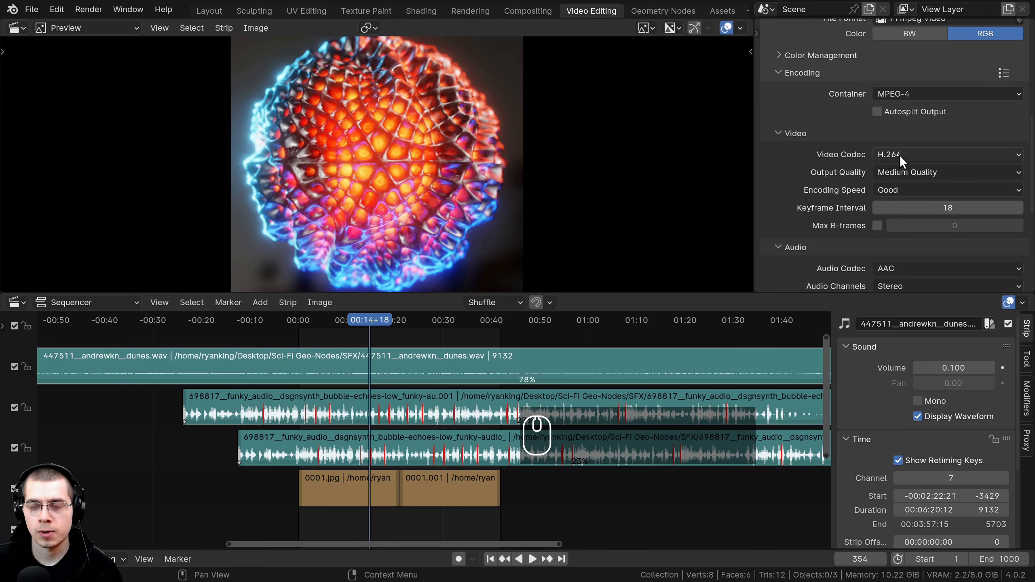
scroll("down", 3)
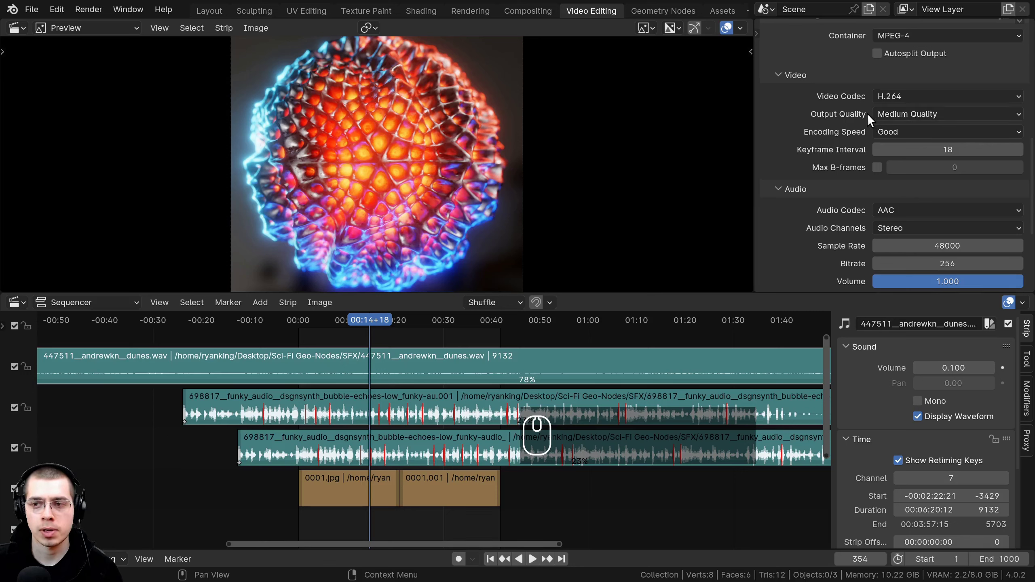
scroll("down", 3)
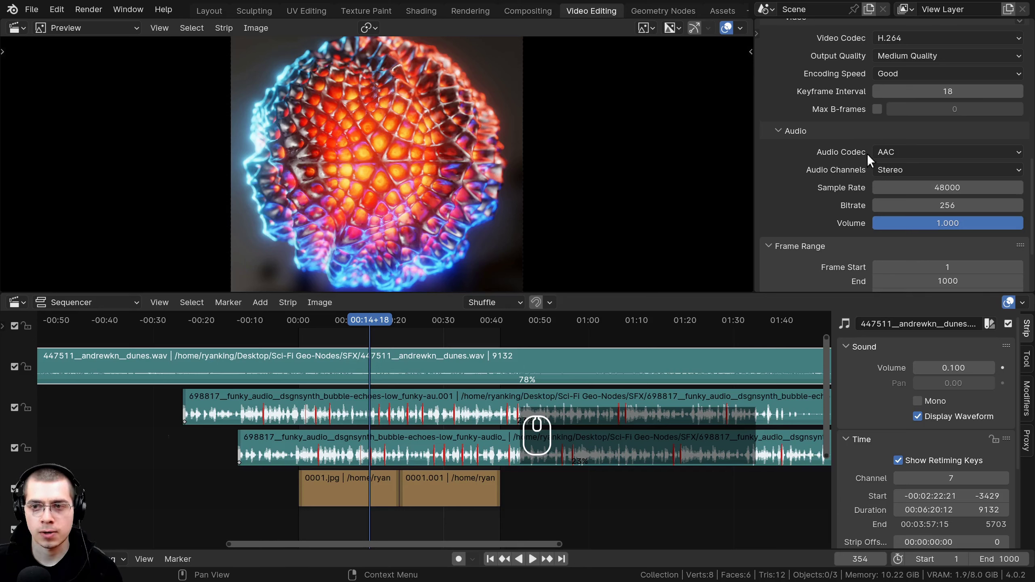
middle_click(923, 161)
middle_click(923, 161)
scroll("up", 3)
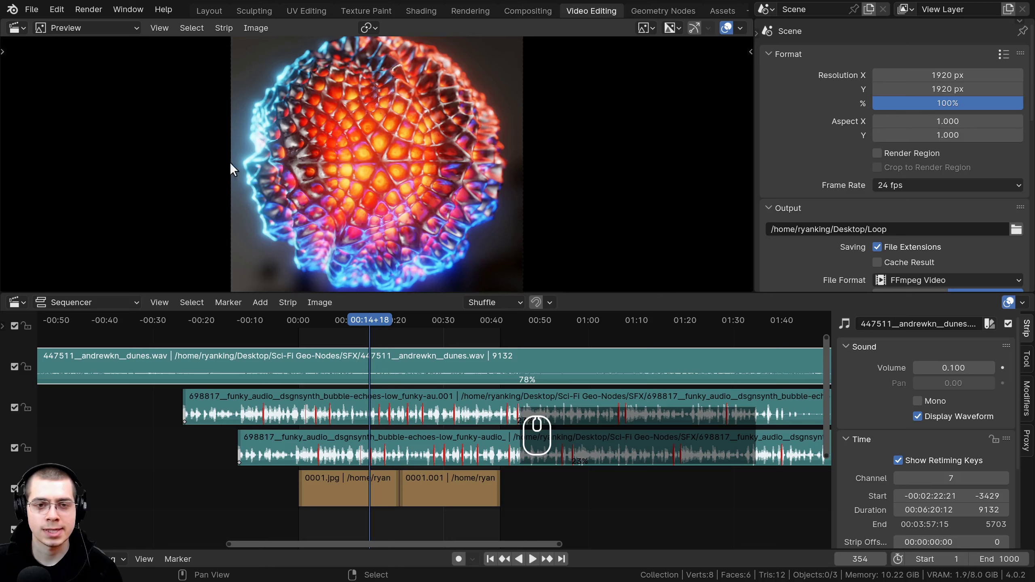
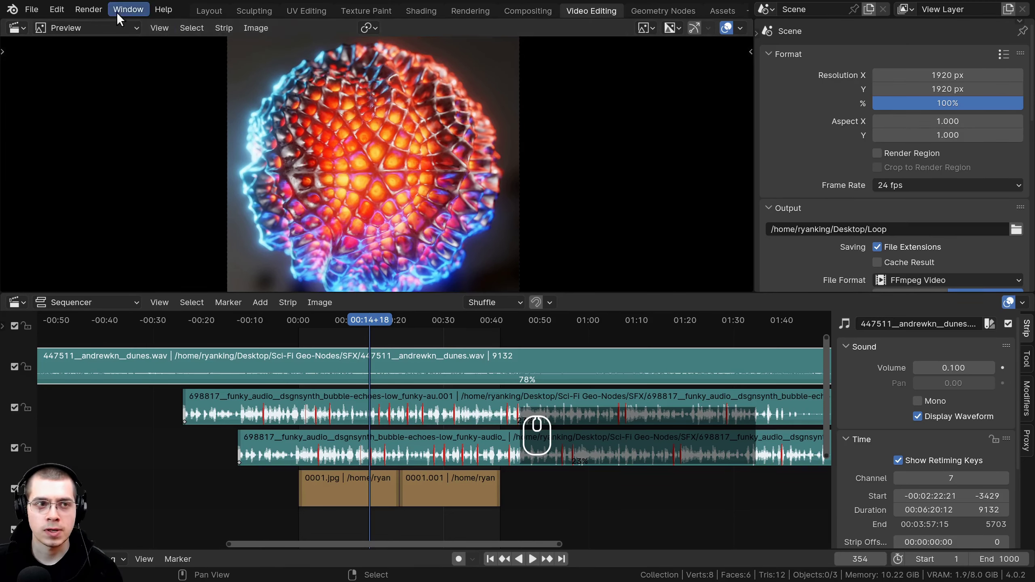
Bring up the Render menu to launch Render Animation for the sequenced Loop video.
left_click(94, 12)
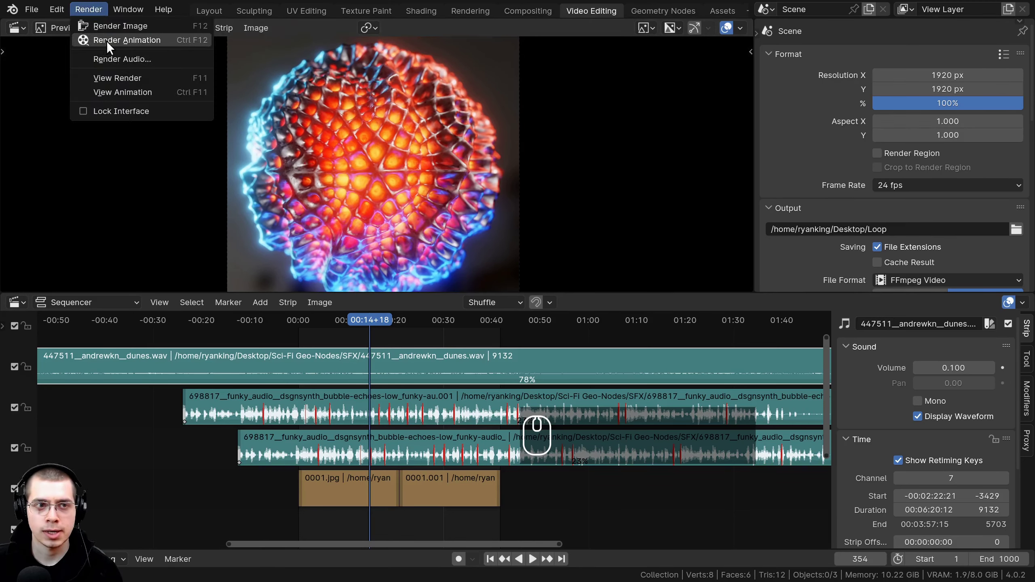